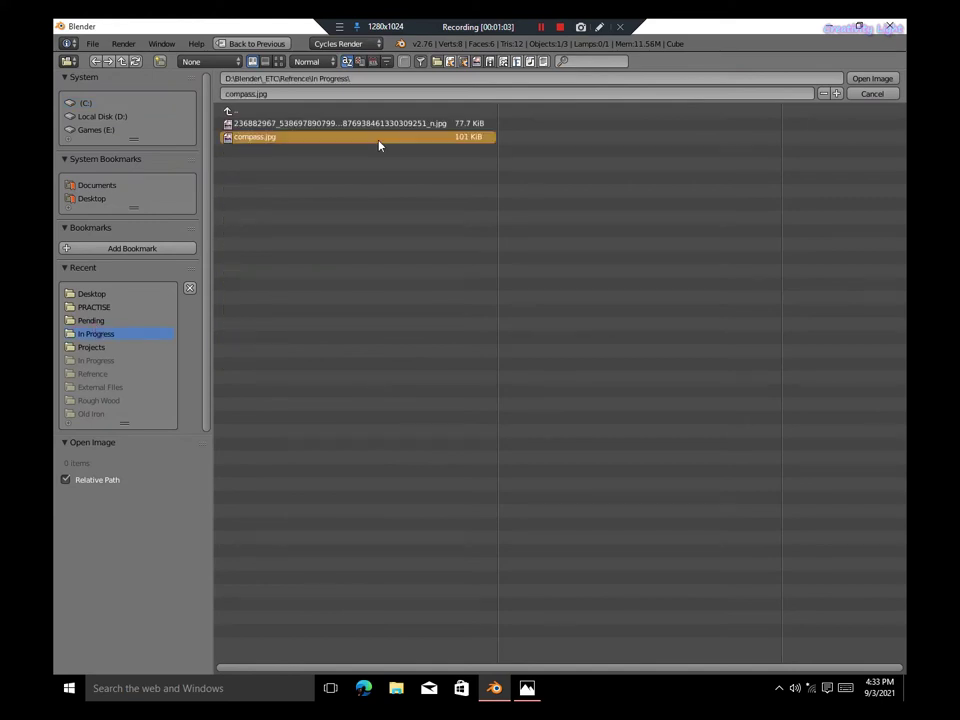
Load compass.jpg as a side reference image, clear the default objects and add a circle mesh
drag(824, 446, 490, 239)
key(a)
key(a)
key(x)
key(shift+a)
Scale the circle up into a filled disc for the compass base, undoing a stray extrude
key(s)
key(s)
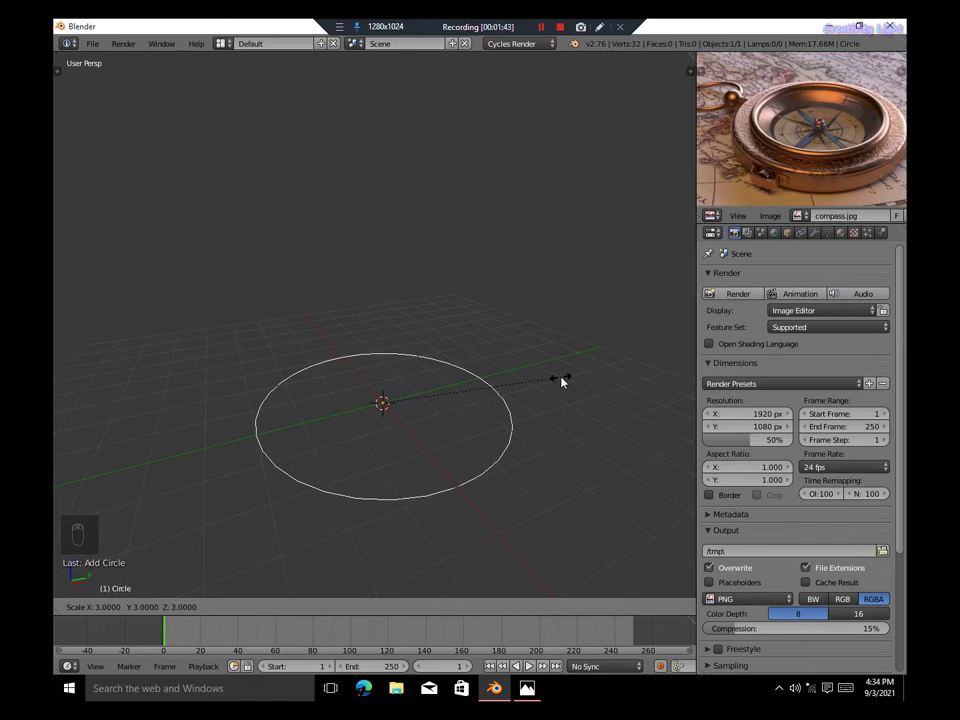
key(Tab)
key(e)
key(ctrl+z)
key(Tab)
key(ctrl+z)
key(ctrl+z)
key(s)
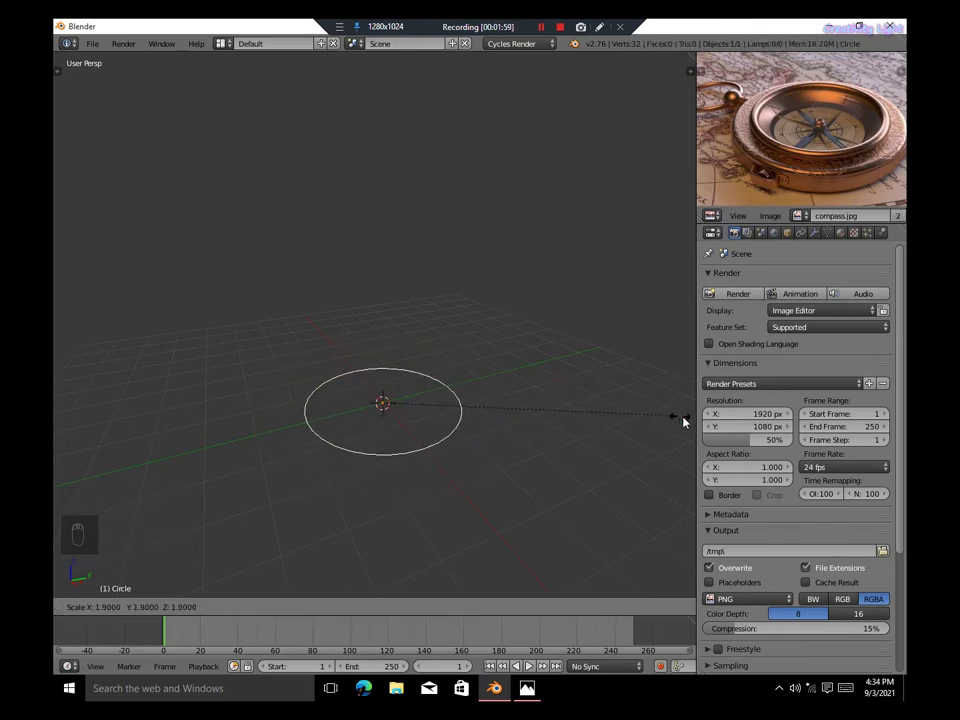
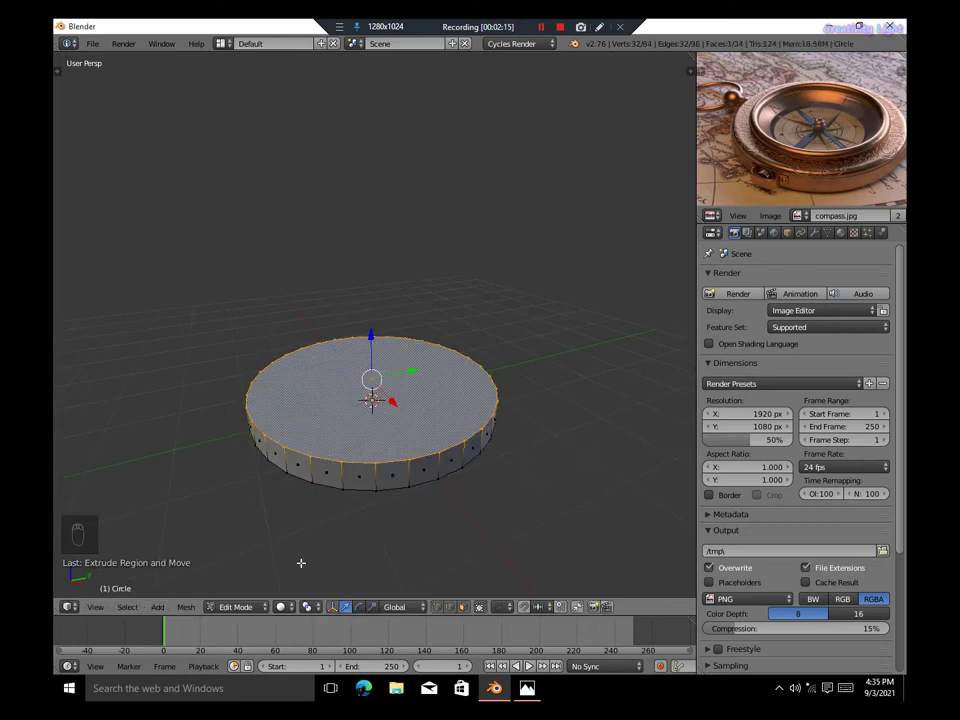
Extrude the disc into a thick base and inset its top to form a raised outer rim
key(ctrl+b)
key(i)
key(e)
key(ctrl+z)
key(s)
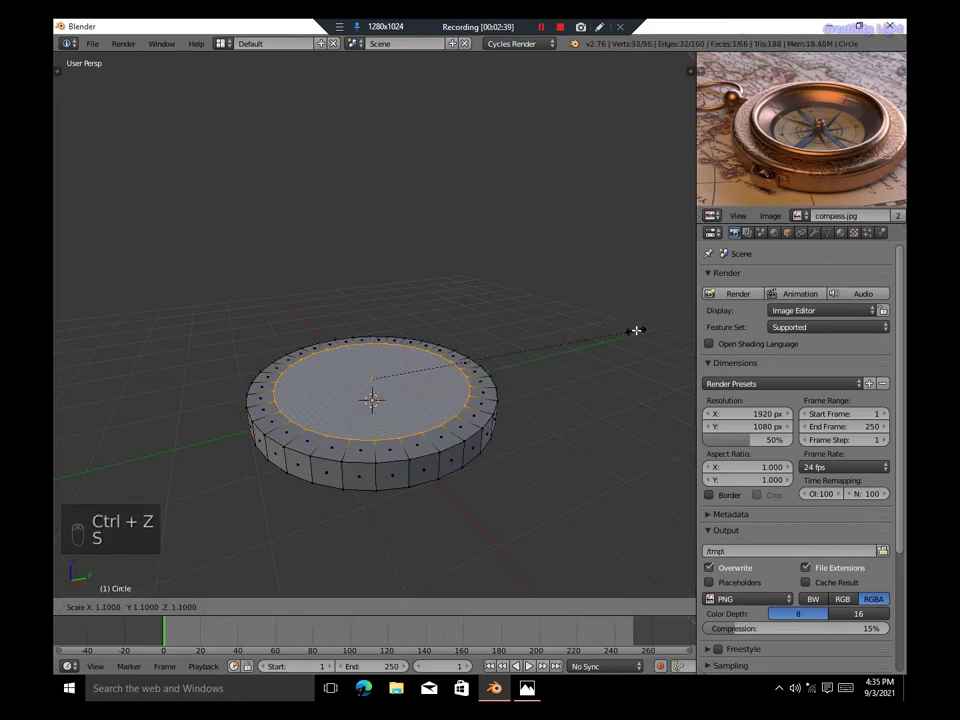
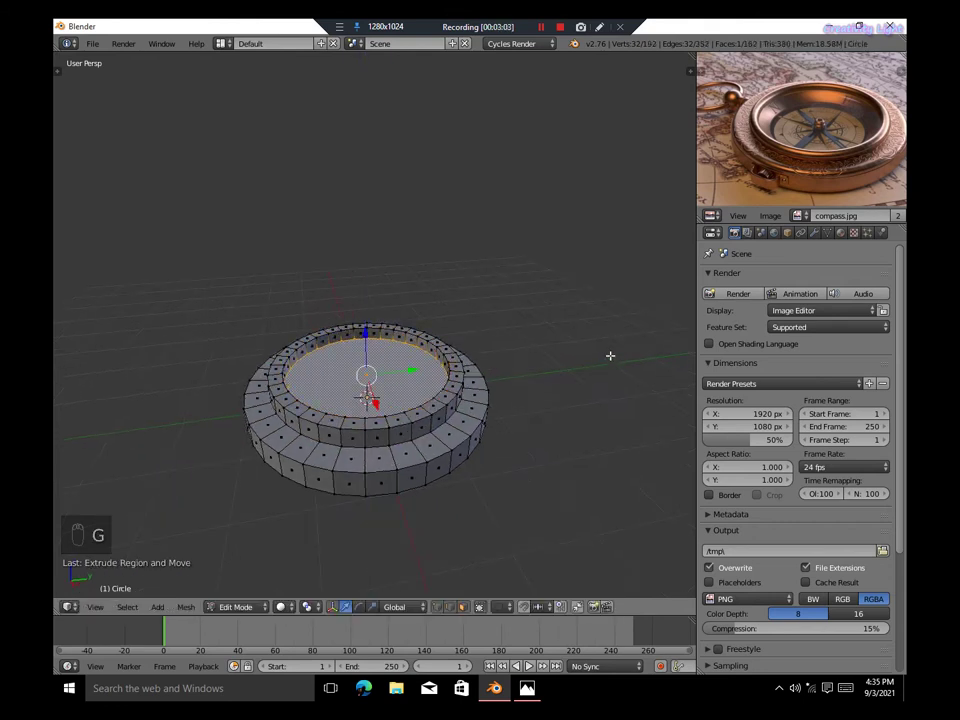
key(i)
key(g)
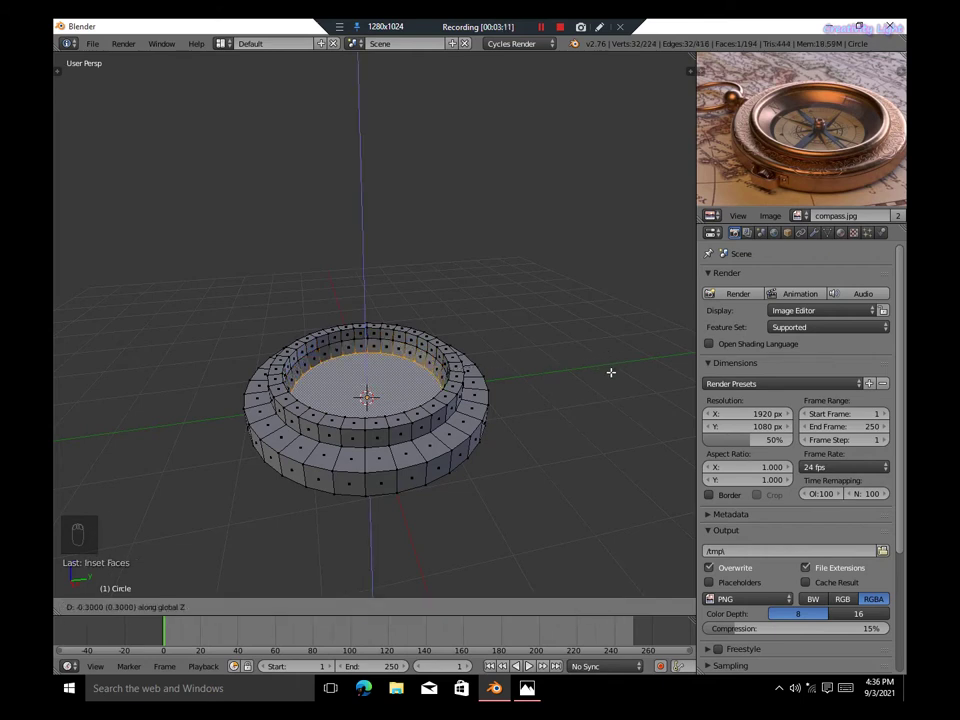
key(s)
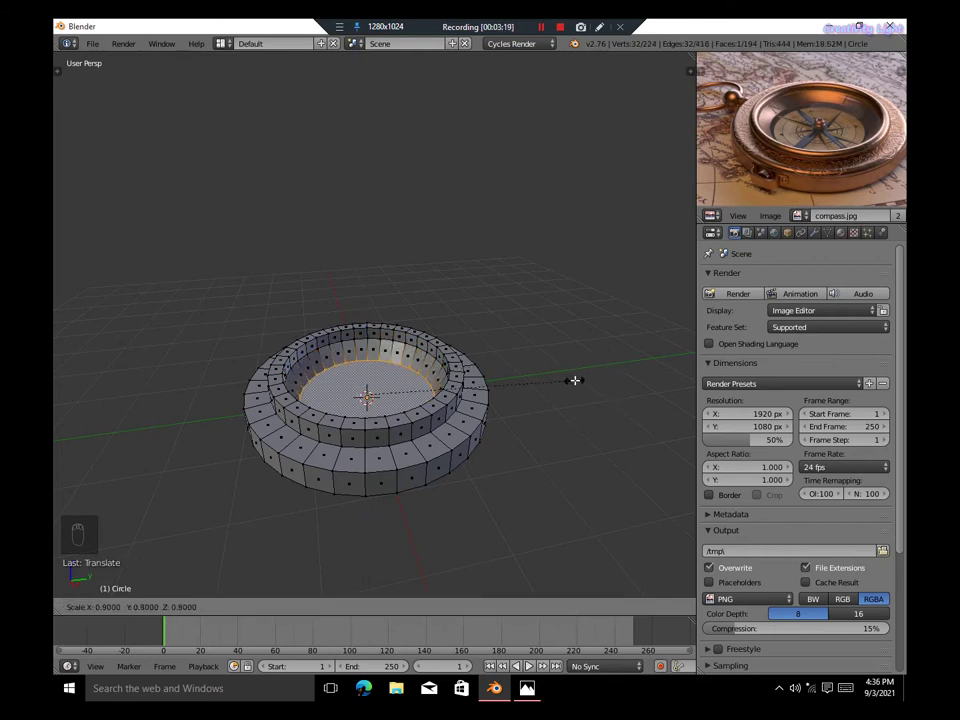
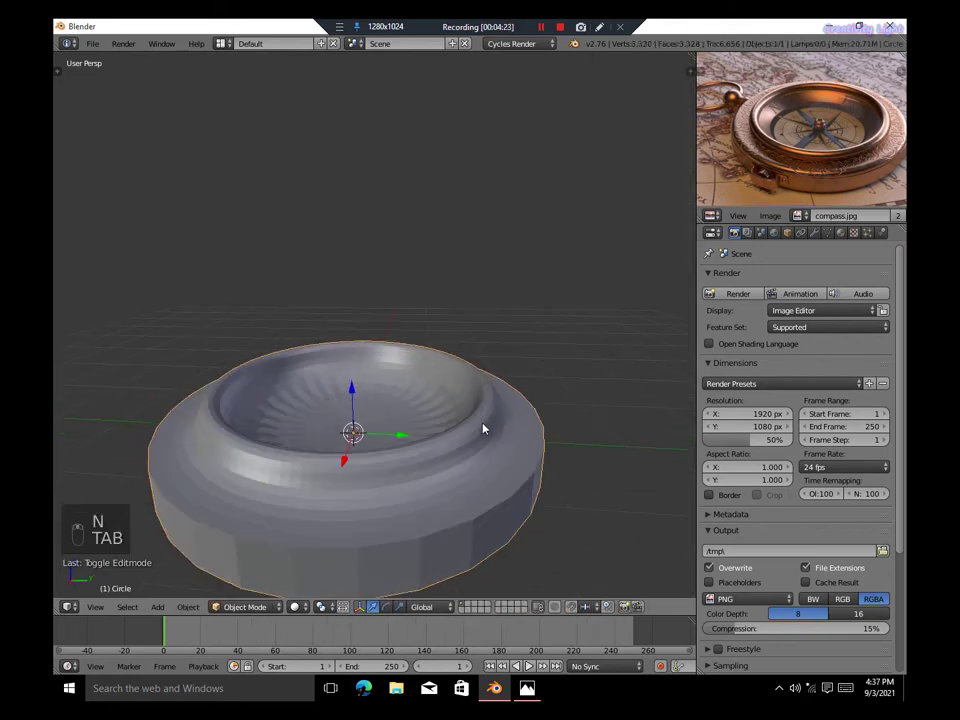
Hollow the inner floor and give the case a Subdivision Surface modifier with smooth shading
key(Tab)
key(z)
key(z)
key(i)
key(Tab)
key(t)
drag(123, 274, 502, 427)
key(t)
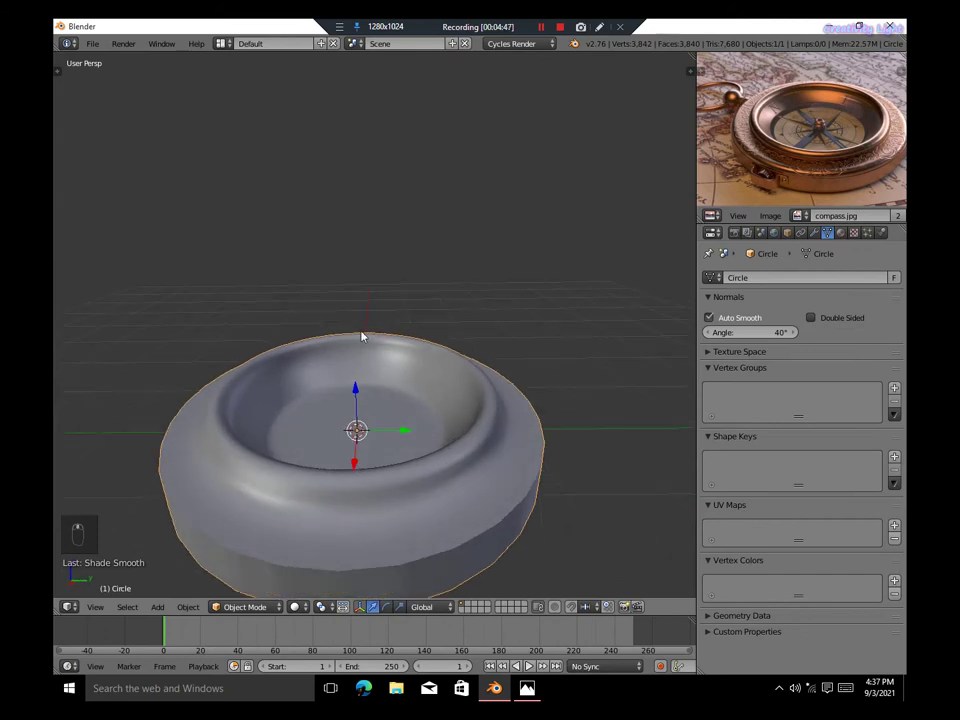
key(Tab)
key(shift+s)
key(Tab)
Add a small plane, rotate and scale it, and place it beside the compass case
key(shift+a)
key(r)
key(s)
key(g)
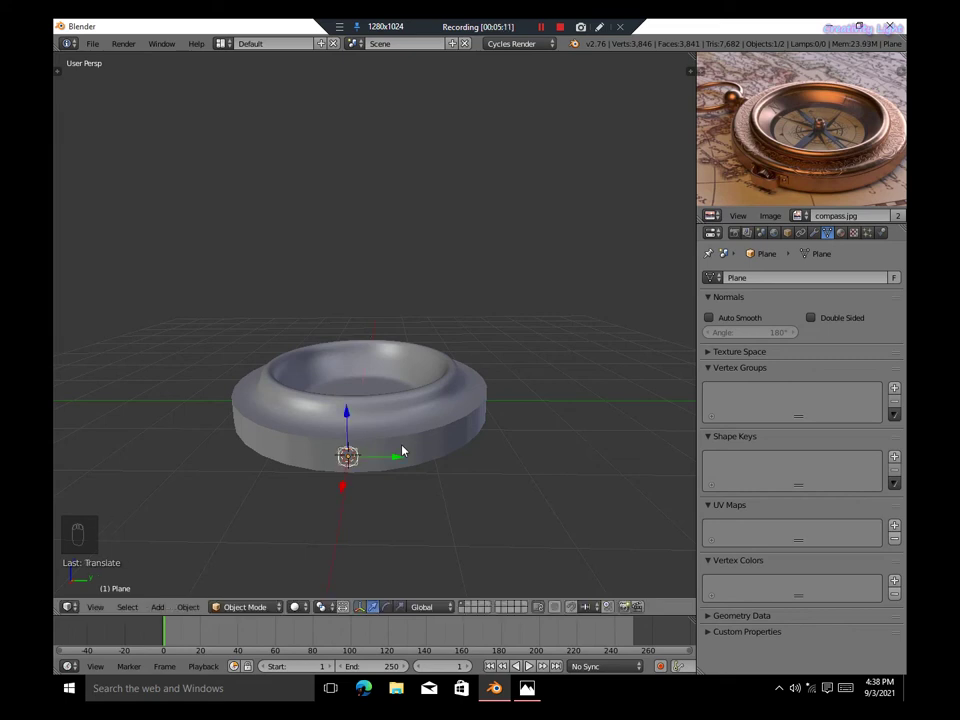
key(ctrl+Tab)
key(ctrl+Tab)
key(ctrl+Tab)
key(shift+Tab)
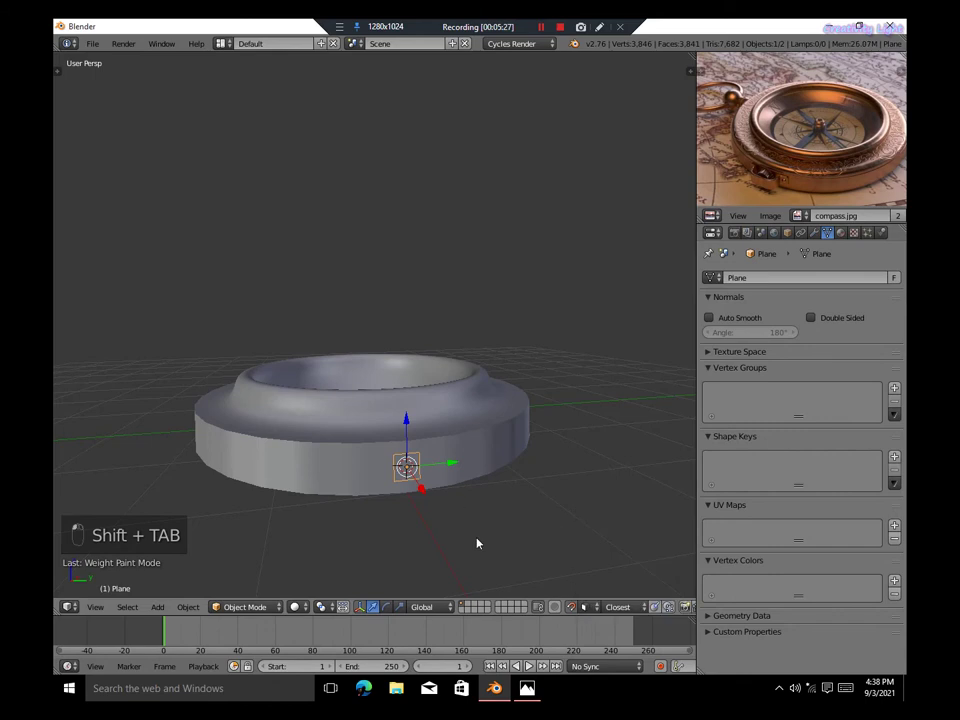
Nudge and resize the plane so it sits flush against the side of the case
key(g)
key(shift+Tab)
key(g)
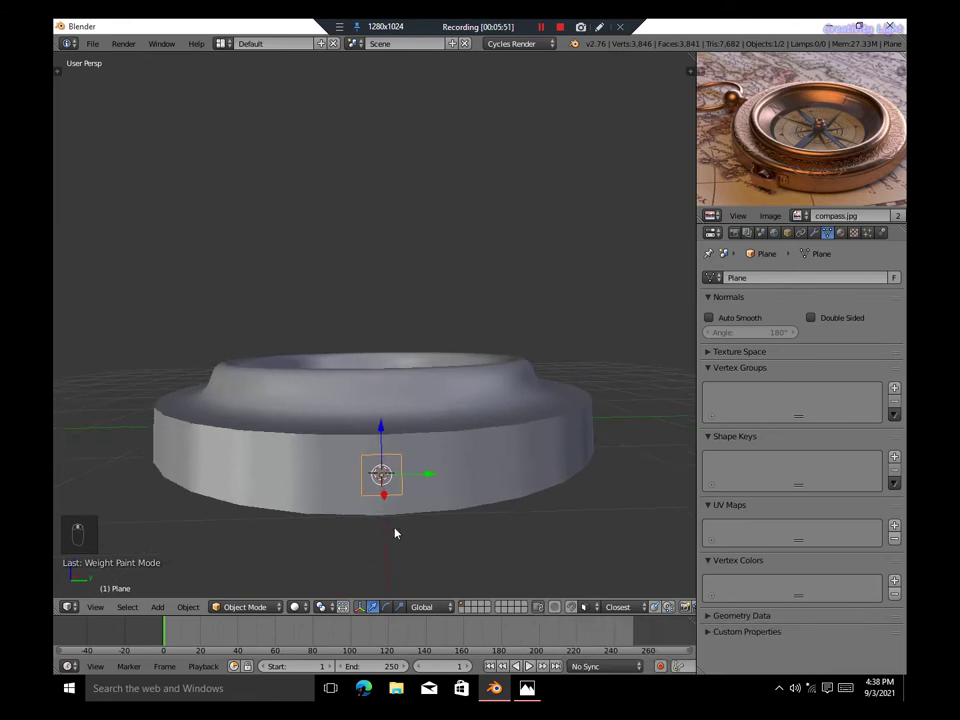
key(g)
drag(349, 524, 416, 520)
key(g)
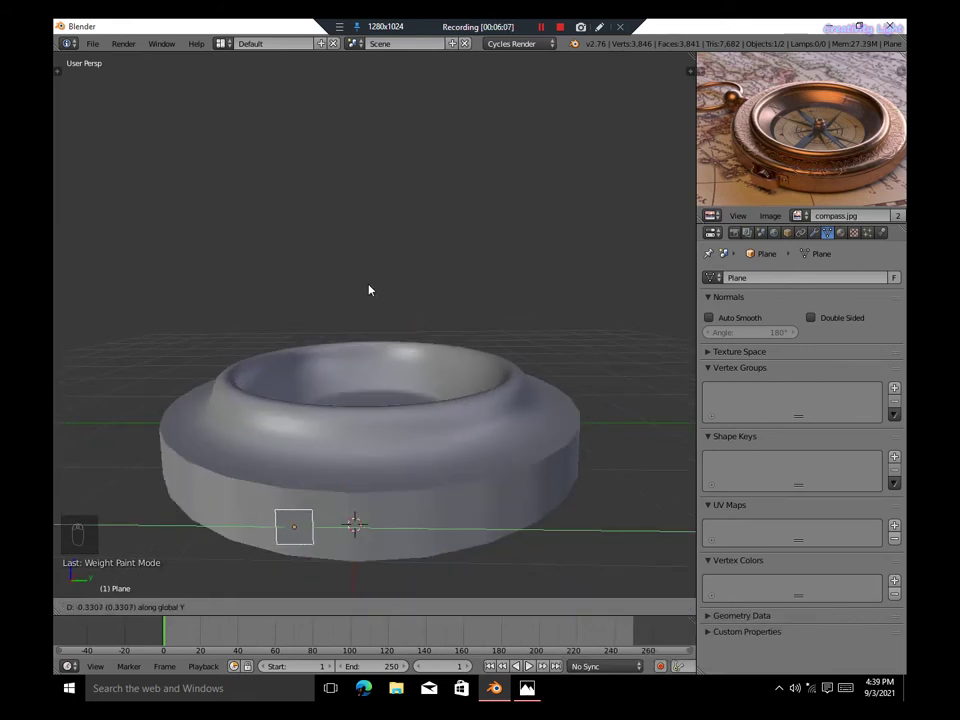
key(s)
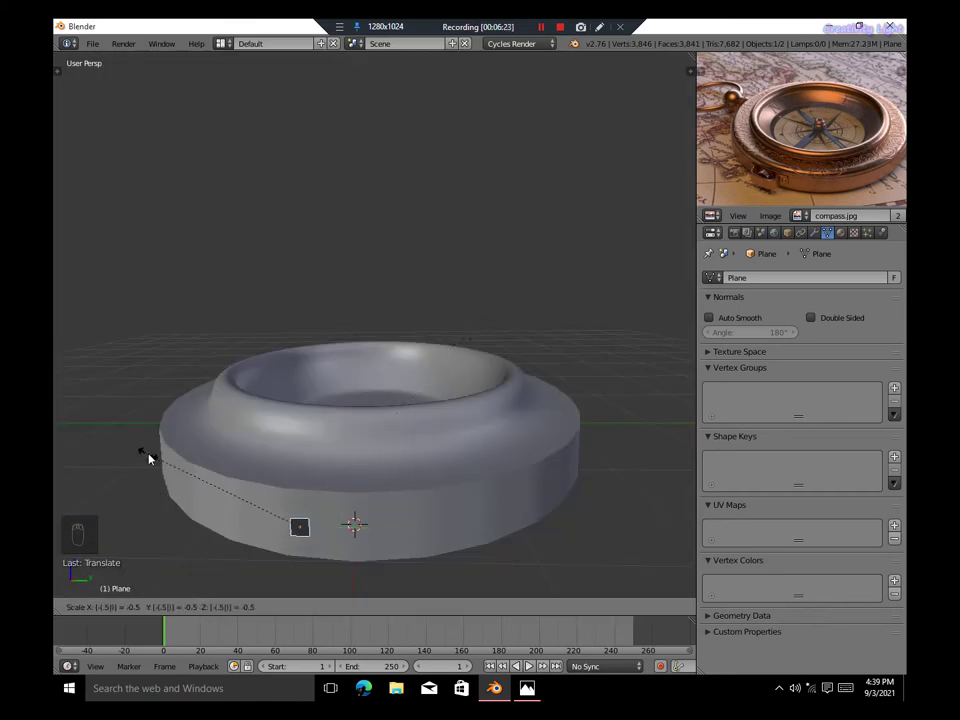
key(t)
key(t)
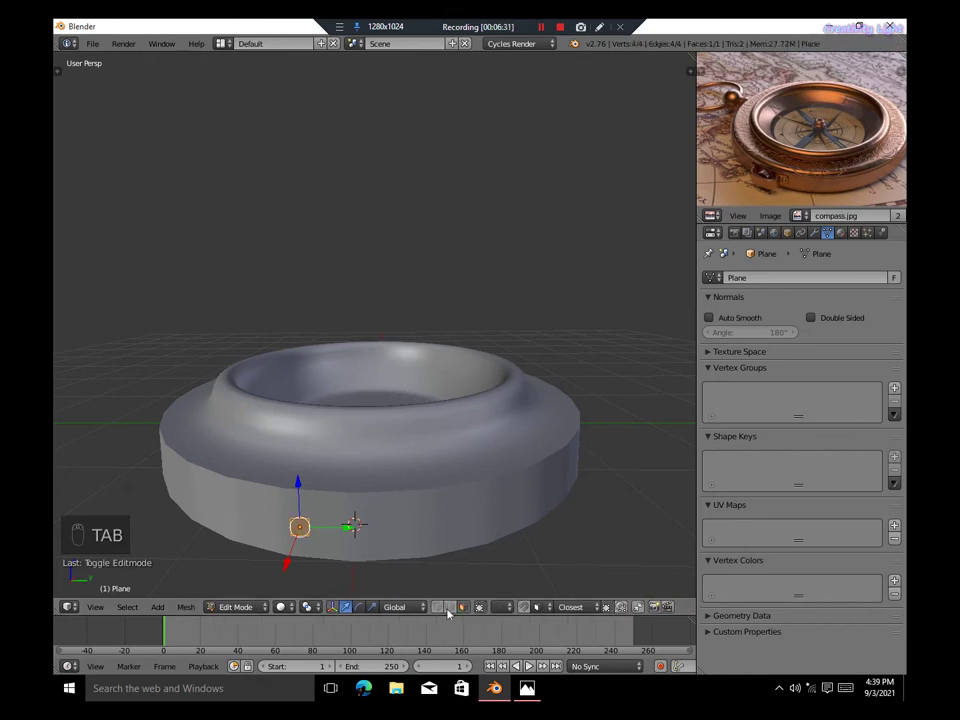
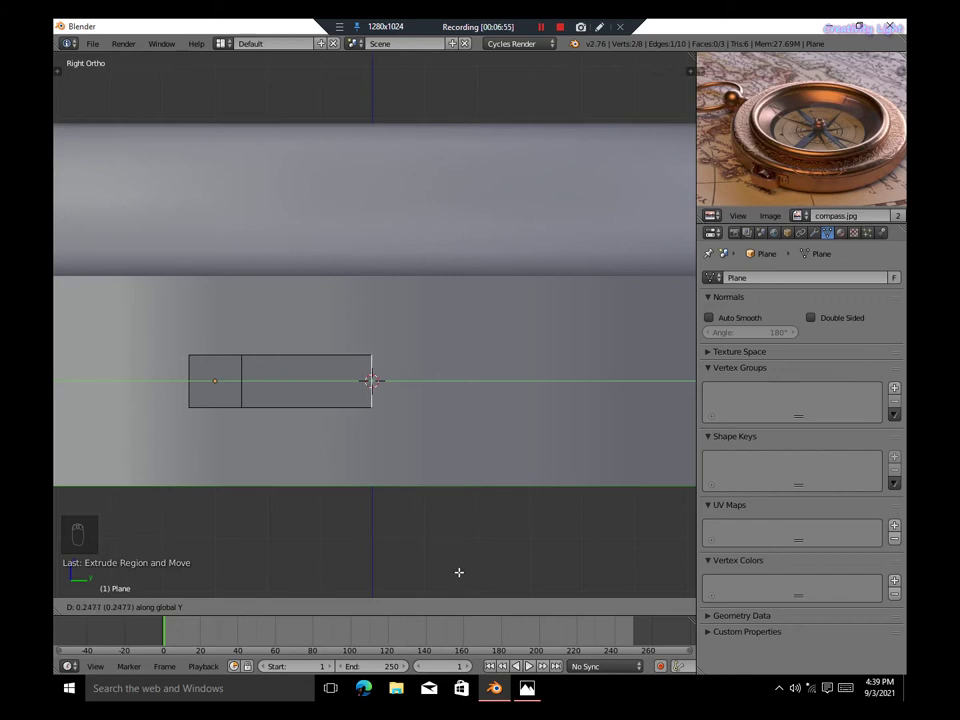
In side ortho views extrude the plane's edges into a bent five-face bracket strip
key(KP_1)
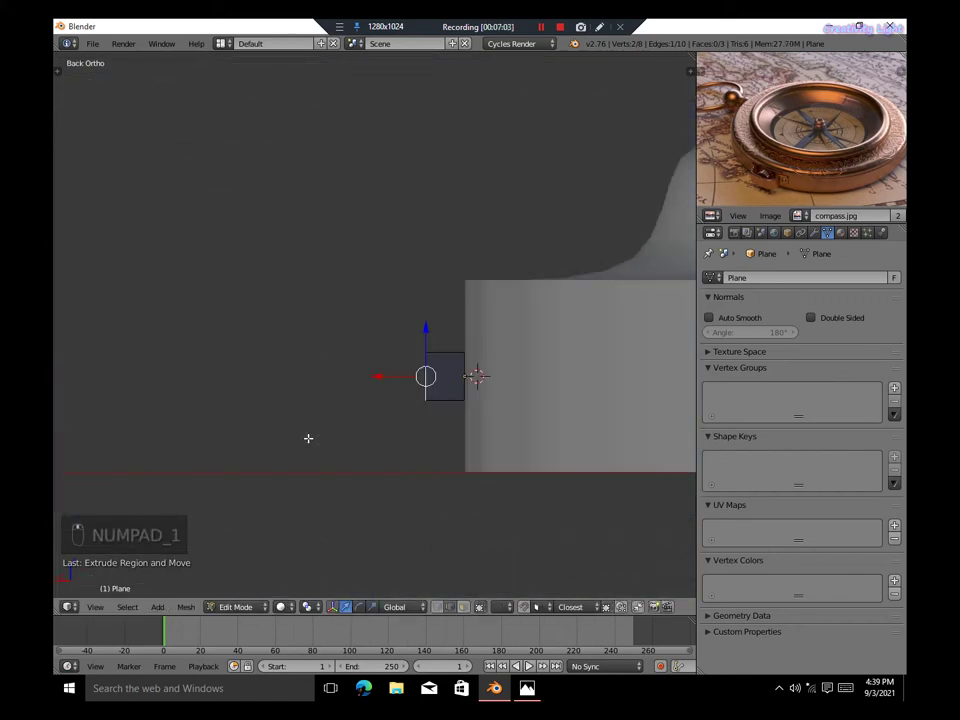
key(e)
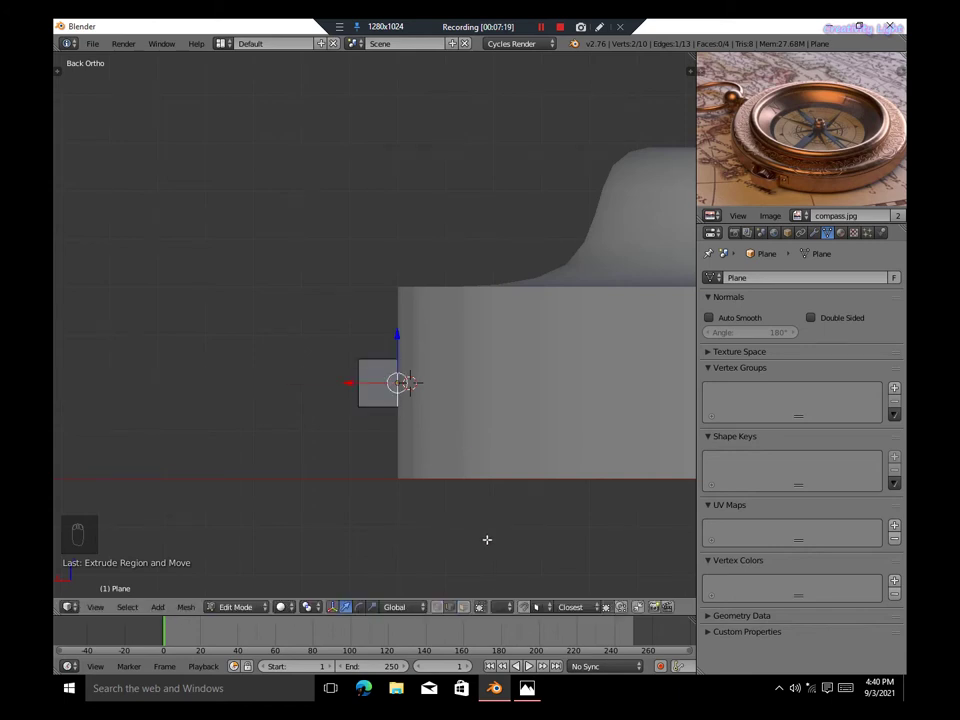
key(KP_1)
key(KP_3)
key(e)
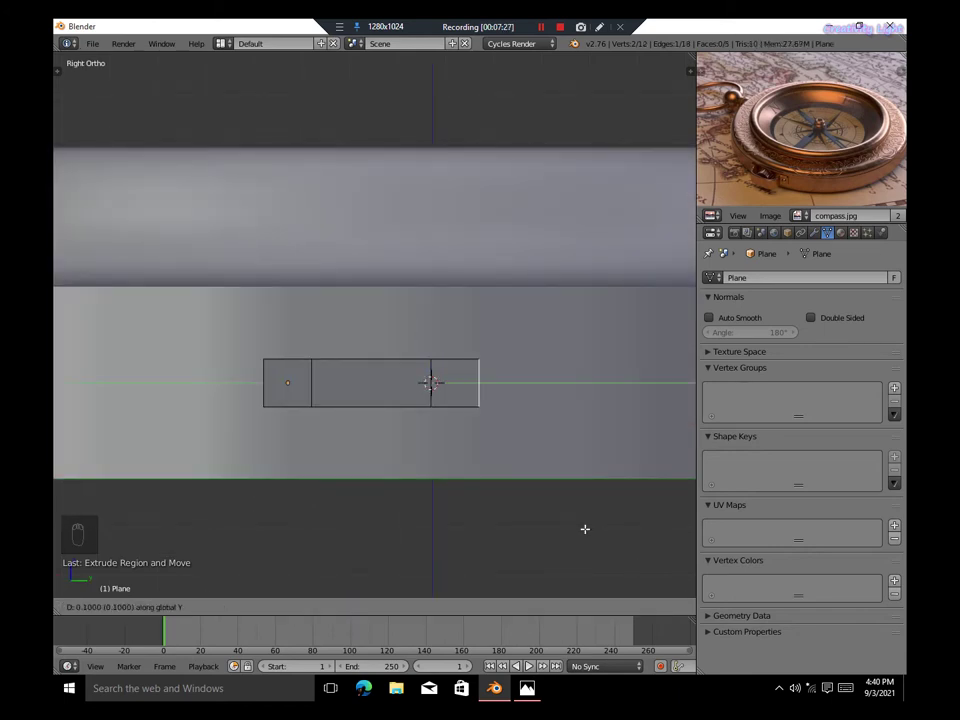
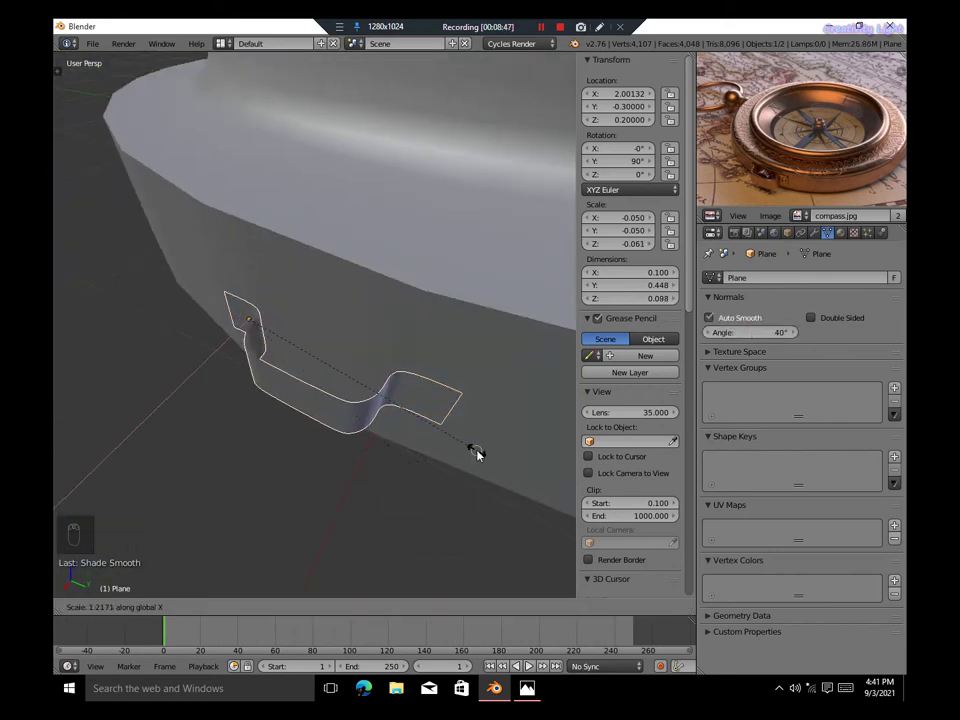
Scale the bracket strip and move it tight against the case wall, checking from several ortho views
key(s)
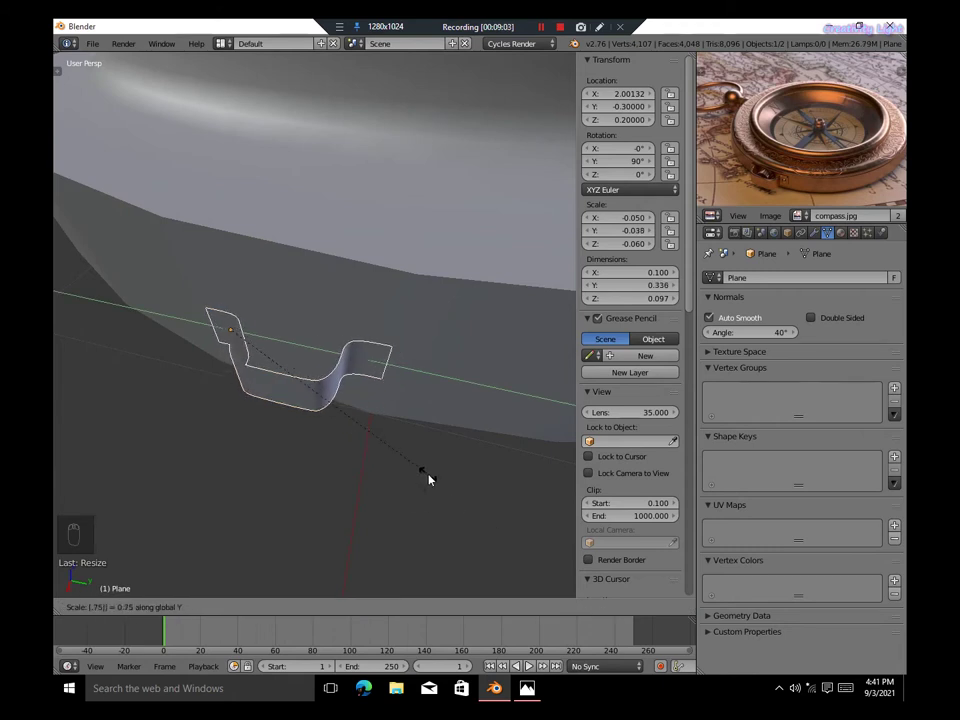
key(KP_5)
key(KP_3)
middle_click(340, 356)
click(348, 357)
key(g)
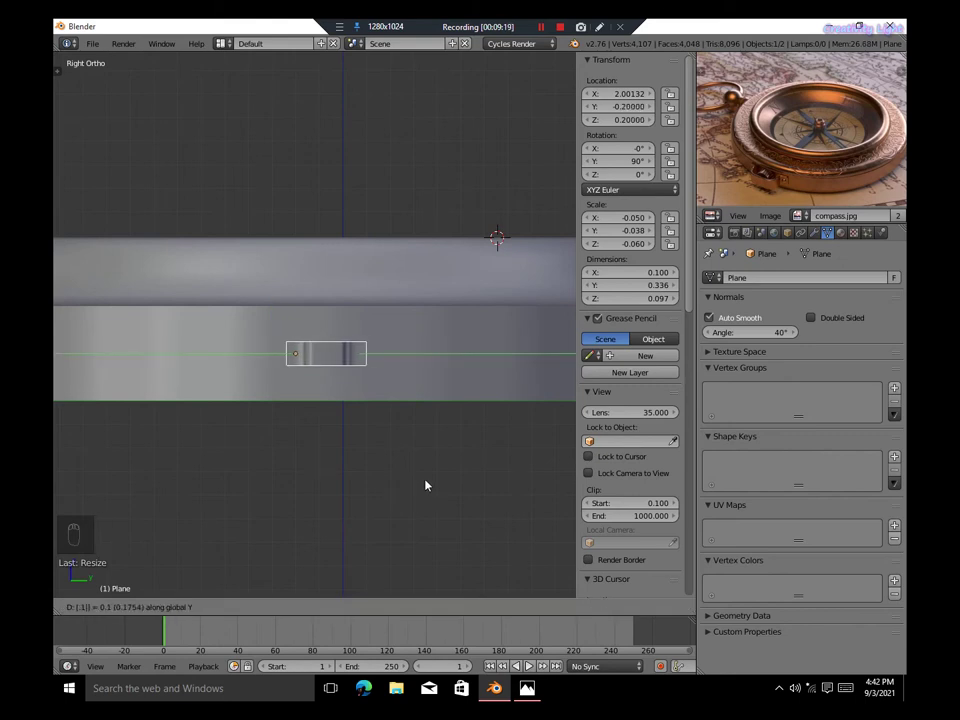
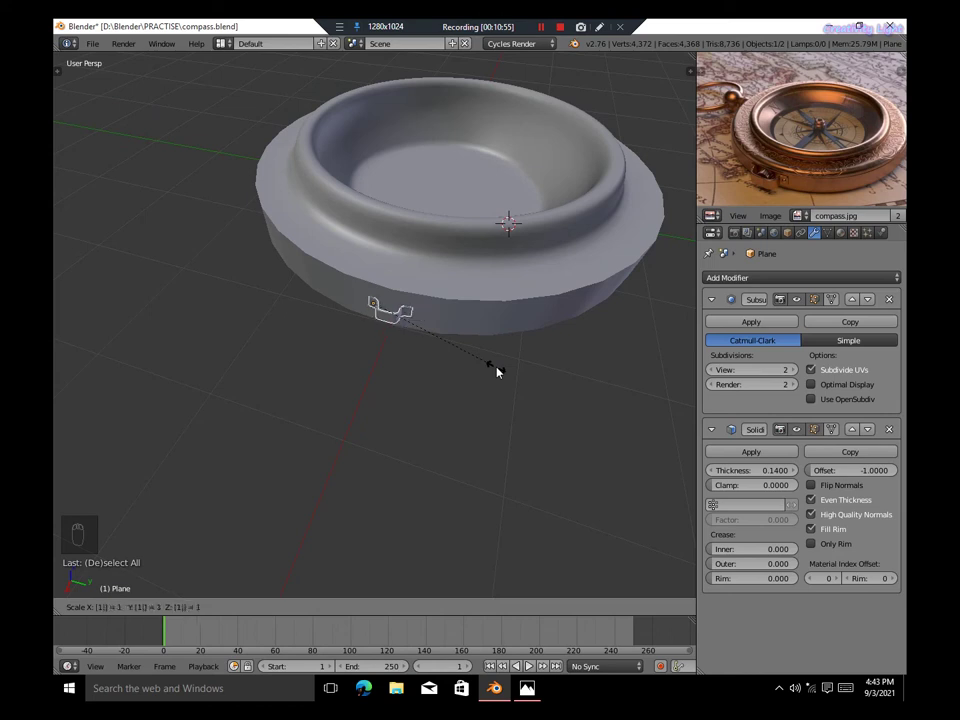
key(g)
key(KP_4)
key(KP_5)
key(KP_1)
key(KP_3)
key(g)
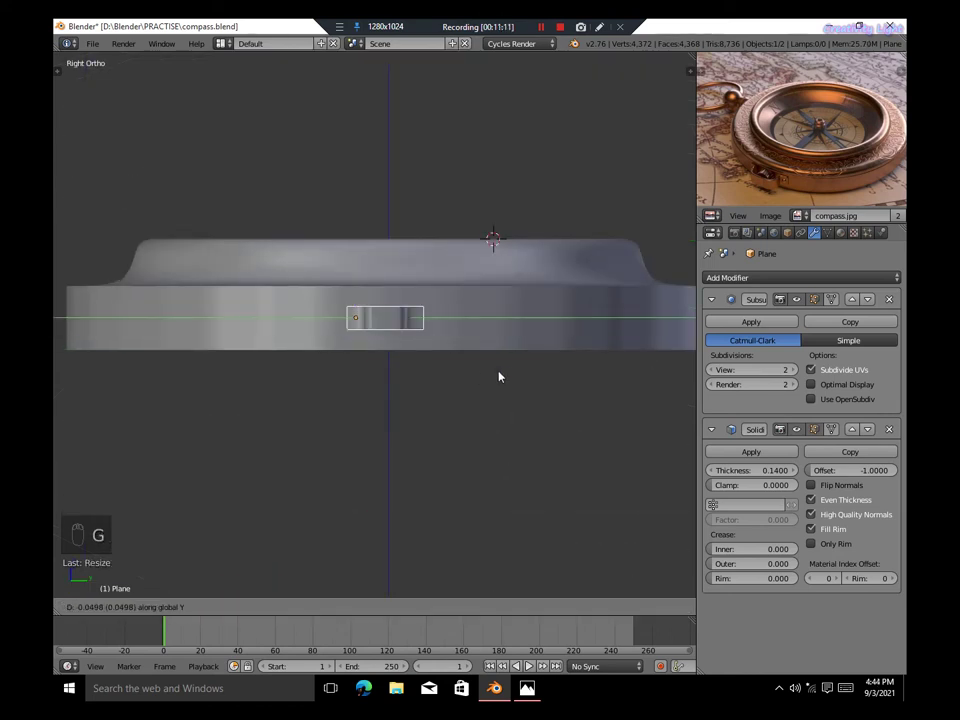
Thicken the bracket with Solidify and fine-tune its size and position on the case
key(Tab)
key(Tab)
key(KP_5)
key(KP_5)
key(KP_1)
key(KP_3)
key(s)
key(s)
key(s)
key(g)
key(KP_5)
key(s)
Round the bracket with a Subdivision Surface modifier, save as compass.blend and add the knob cylinder
key(Tab)
key(Tab)
key(Tab)
key(shift+s)
key(Tab)
key(shift+a)
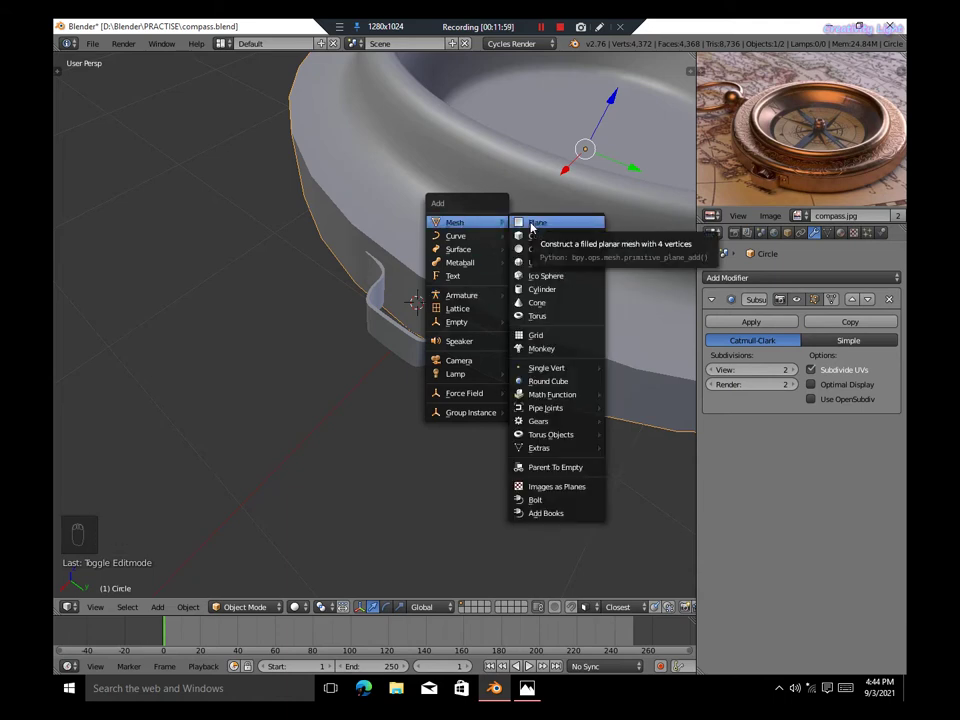
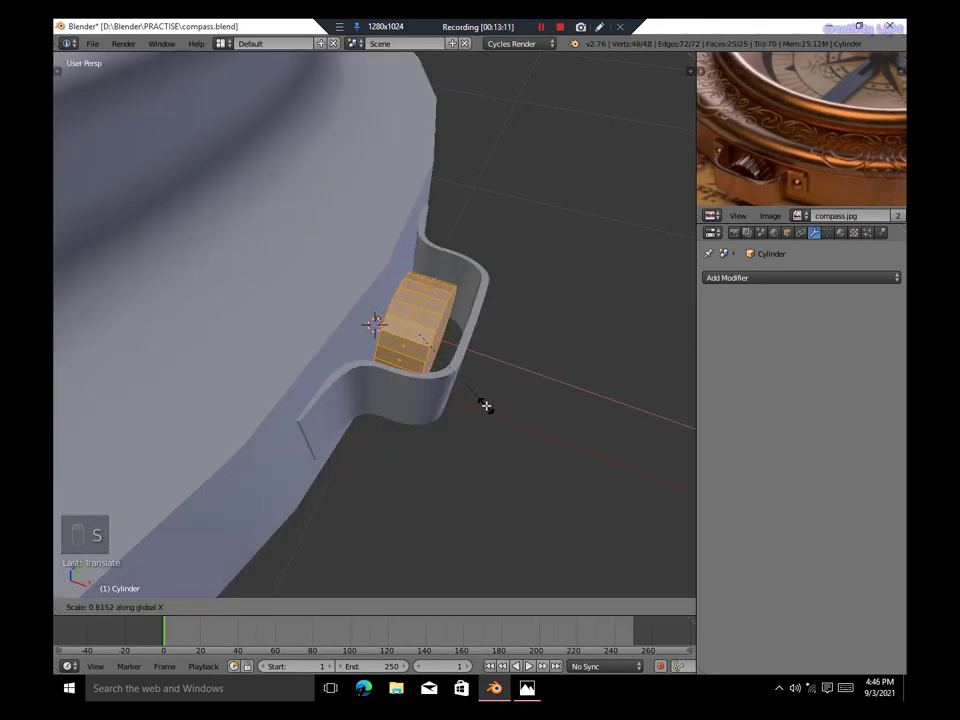
Isolate the knob in local view and box-select alternating side faces in wireframe from the top
key(KP_Divide)
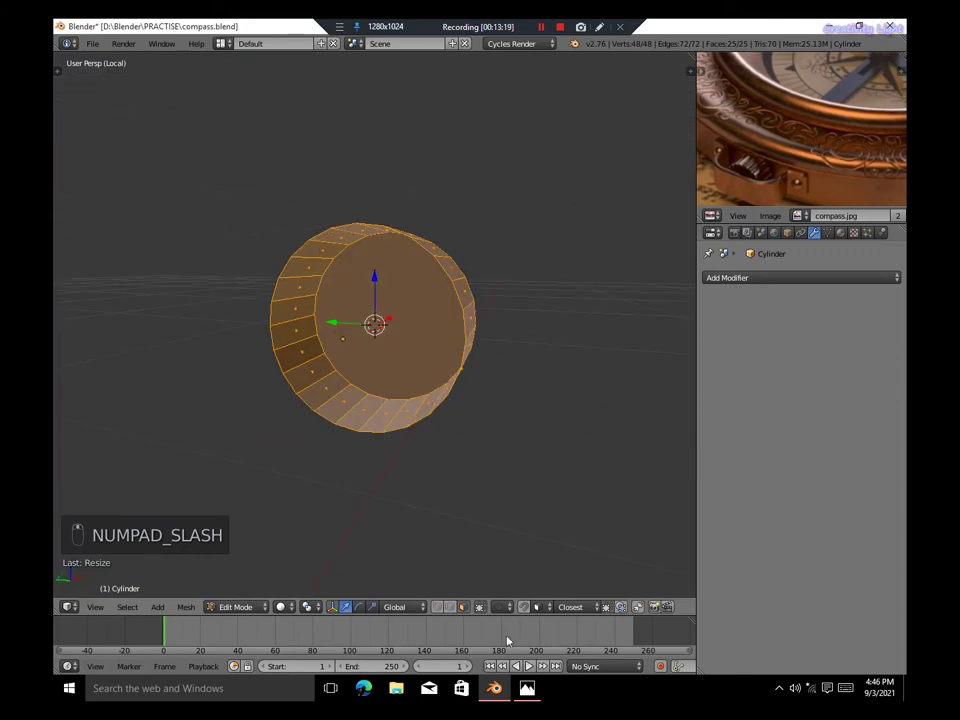
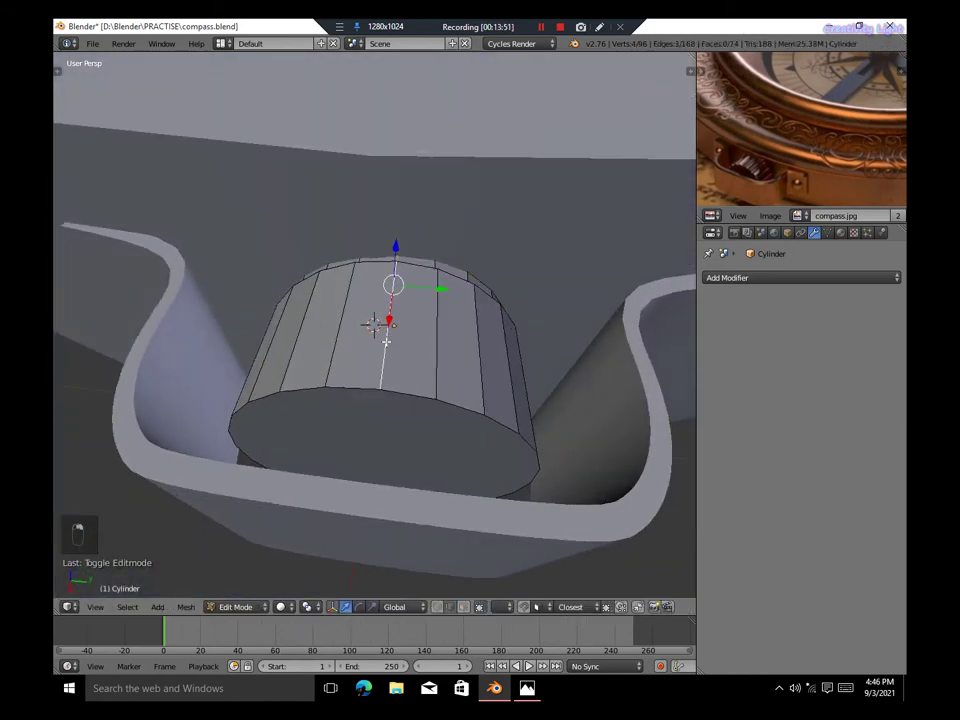
key(ctrl+z)
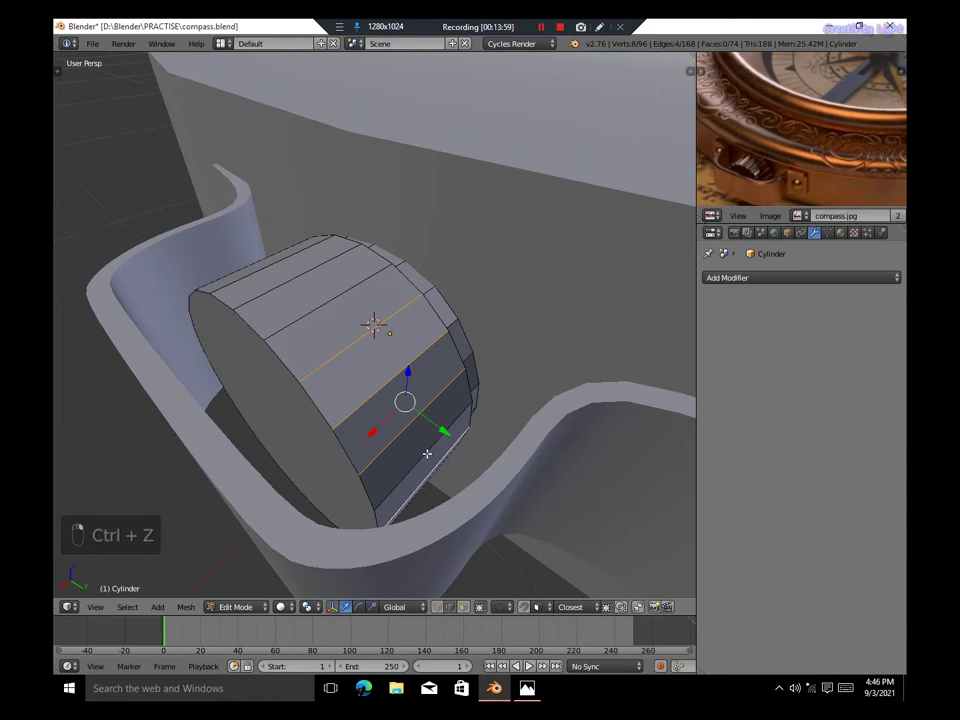
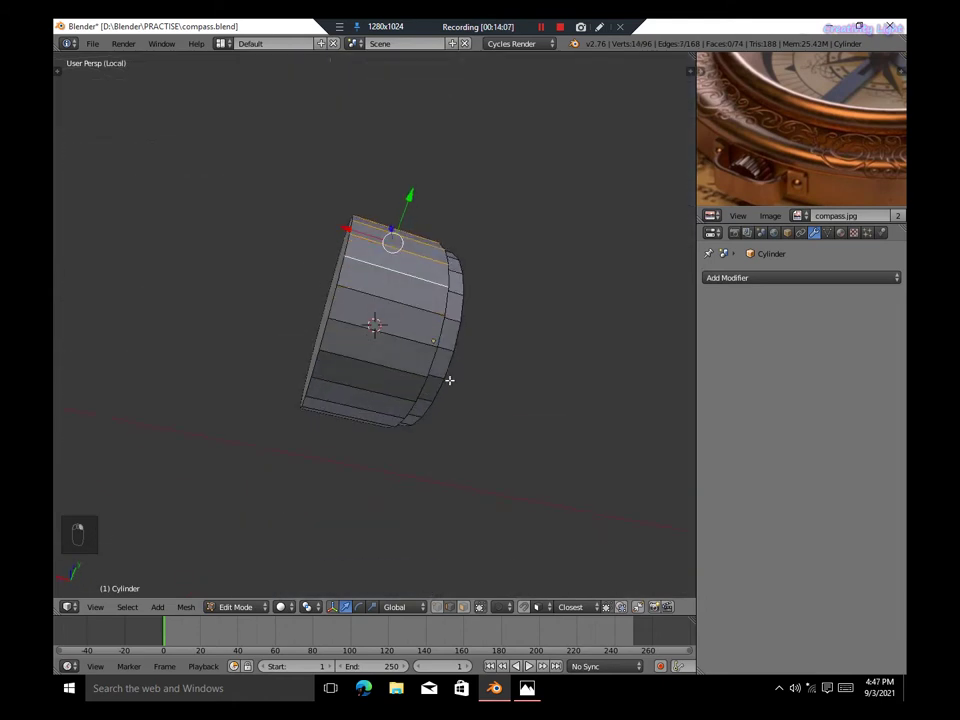
key(KP_7)
key(z)
key(b)
key(z)
key(b)
key(ctrl+z)
key(ctrl+z)
key(b)
key(z)
key(KP_5)
key(g)
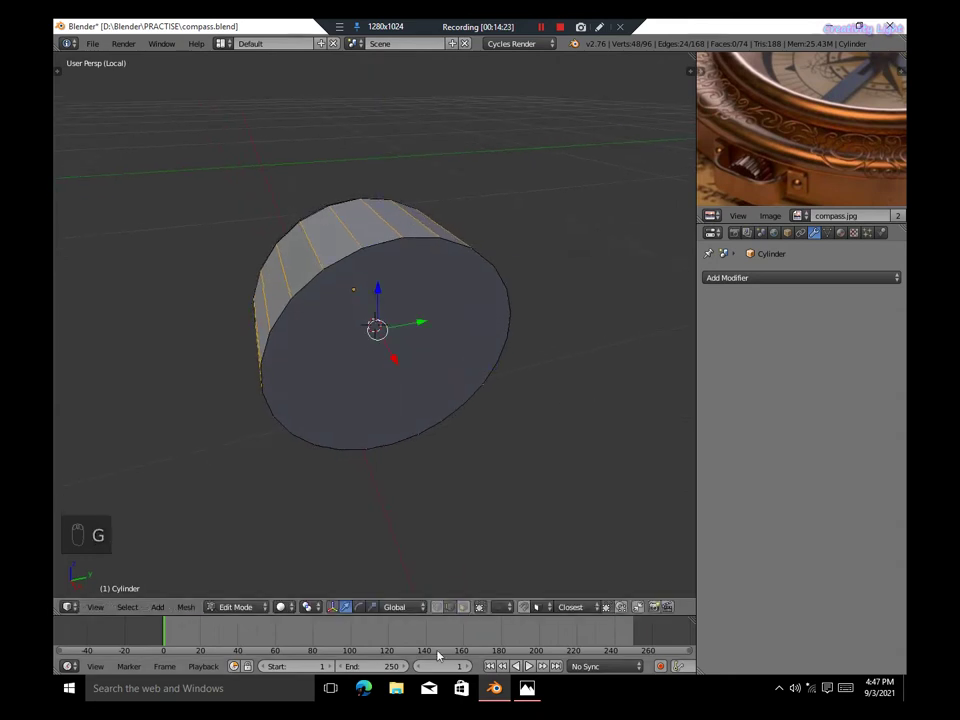
click(303, 613)
Extrude and scale the selected side faces into grooved ridges around the knob
key(s)
key(ctrl+b)
key(s)
key(e)
key(s)
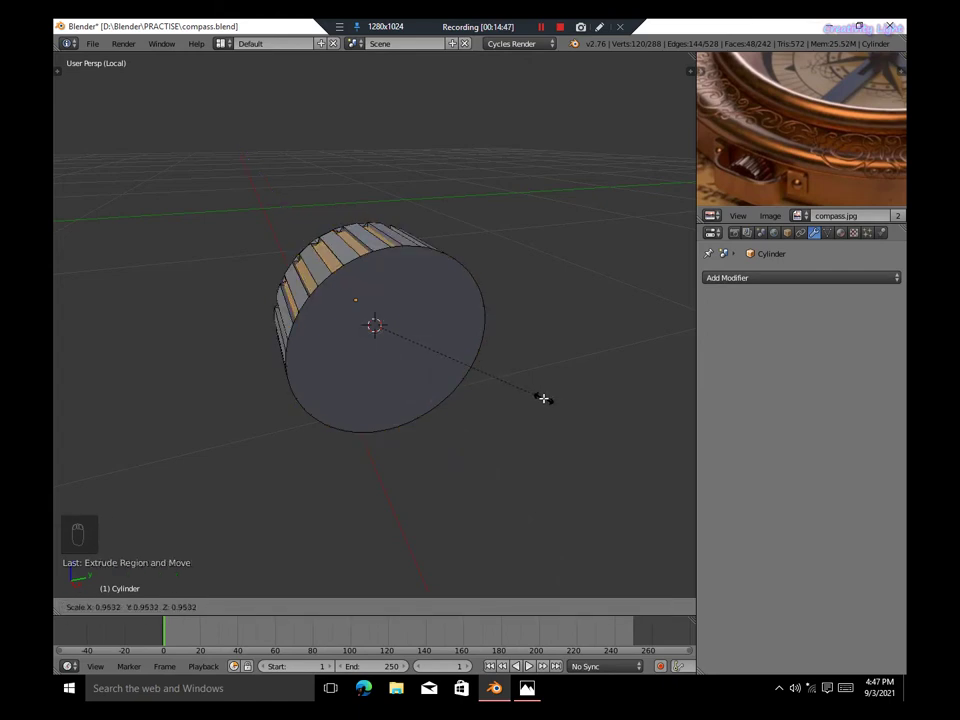
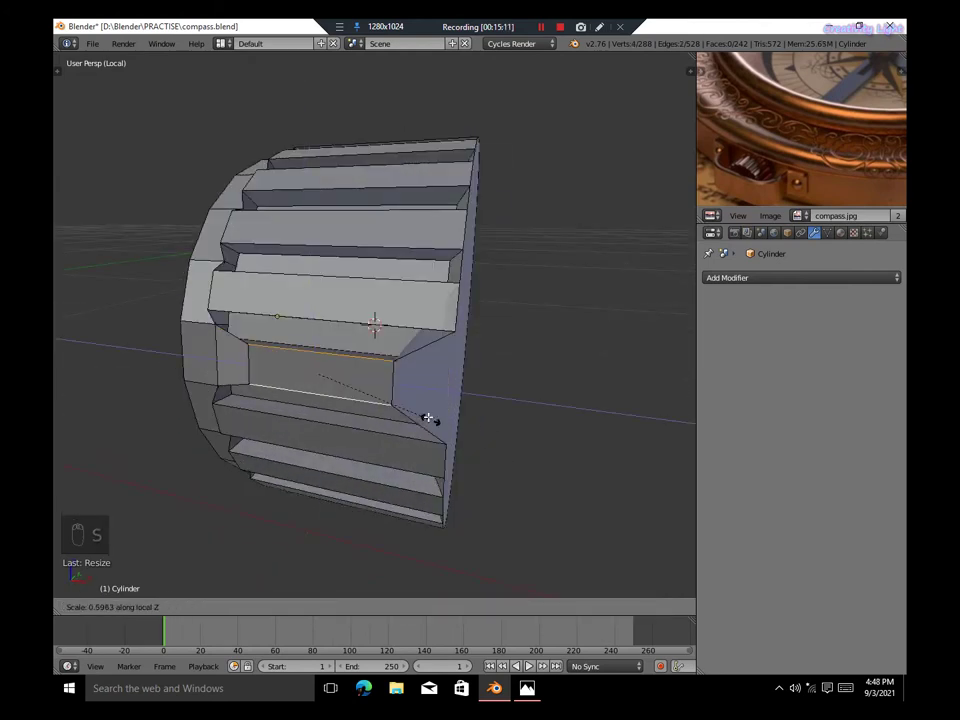
key(s)
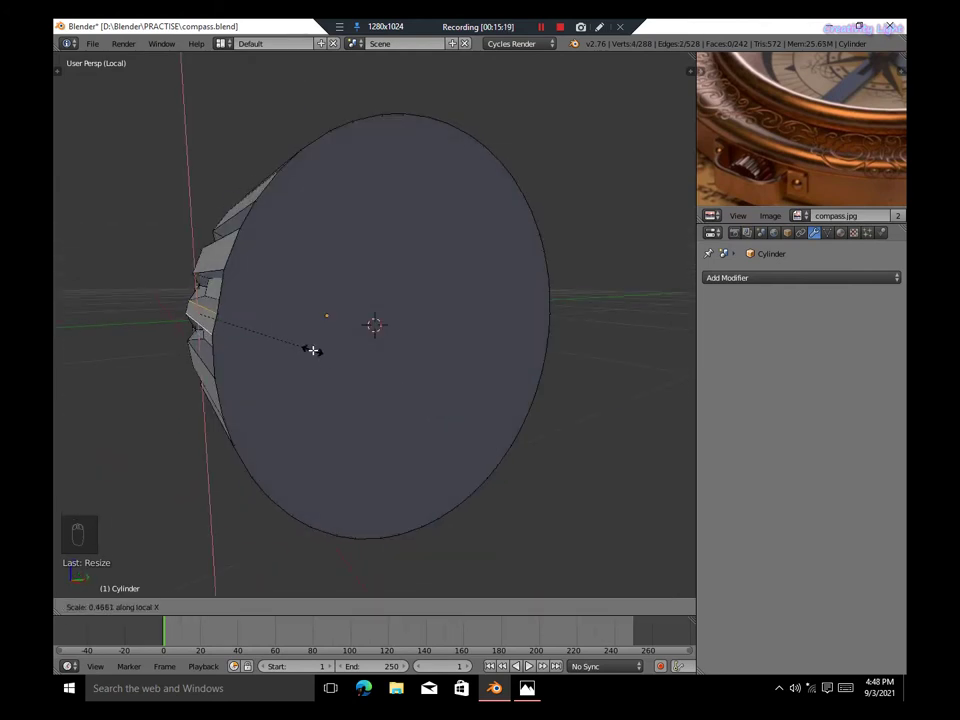
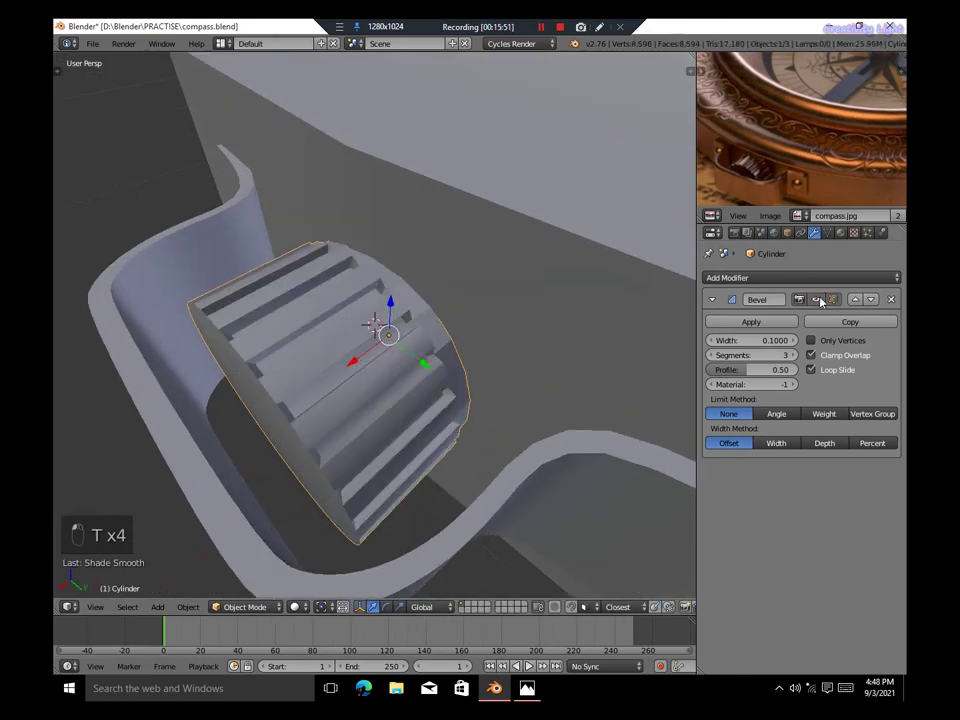
Bevel the knob's edges to soften them and return to Object Mode
key(Tab)
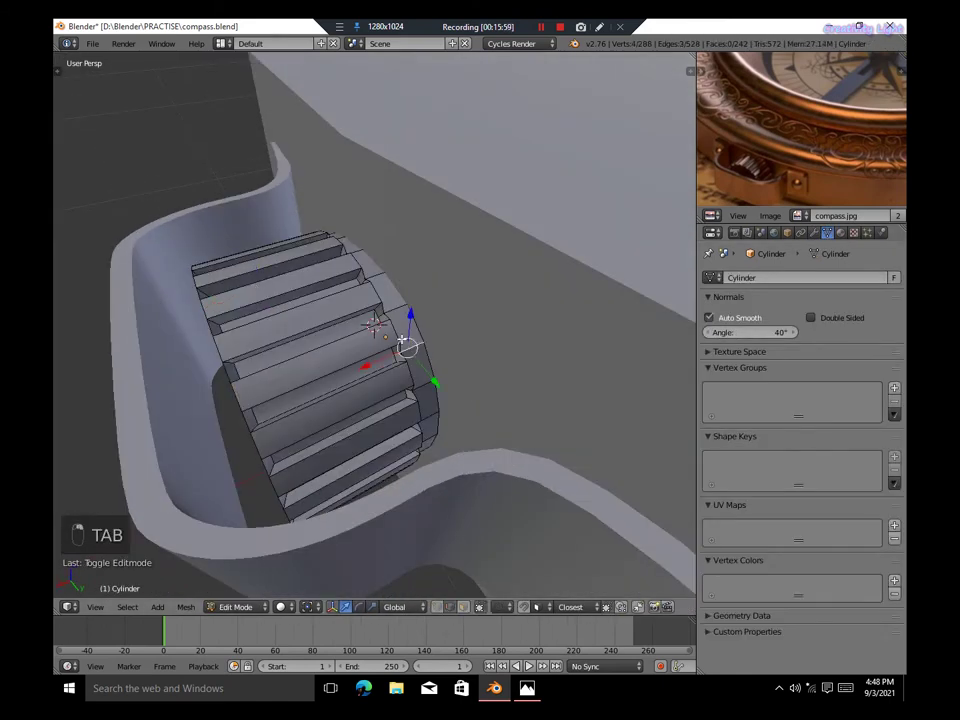
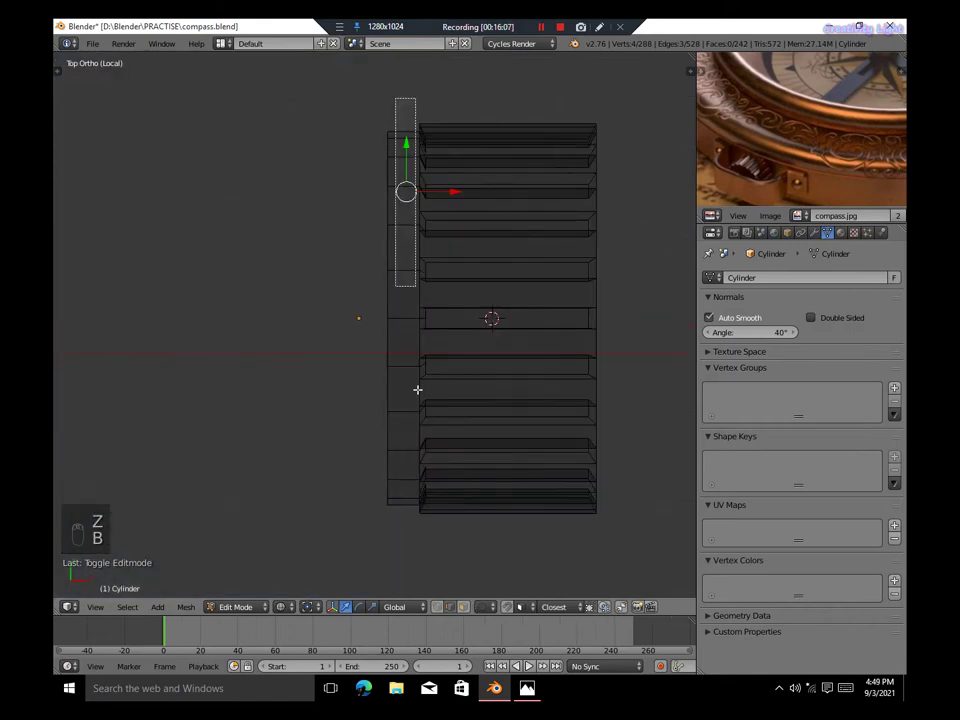
key(z)
key(KP_5)
key(ctrl+b)
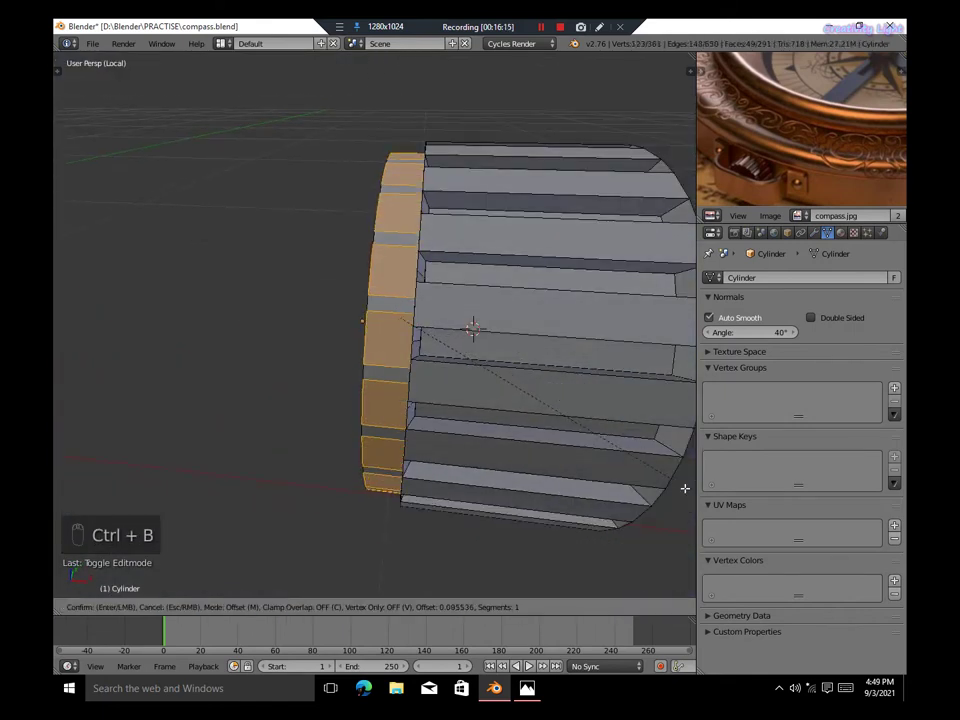
key(Tab)
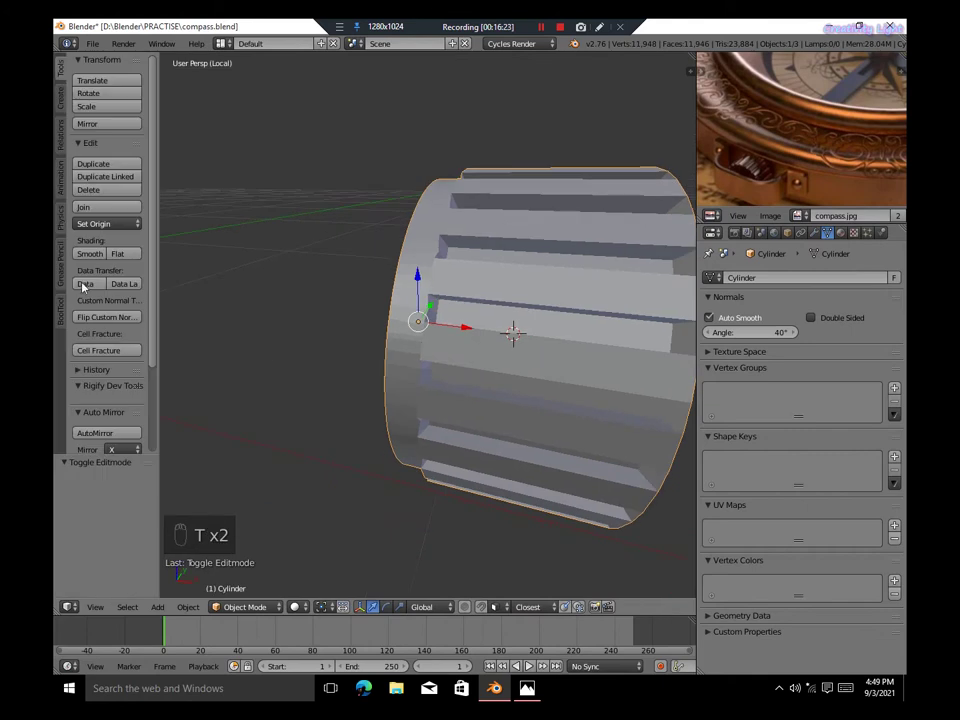
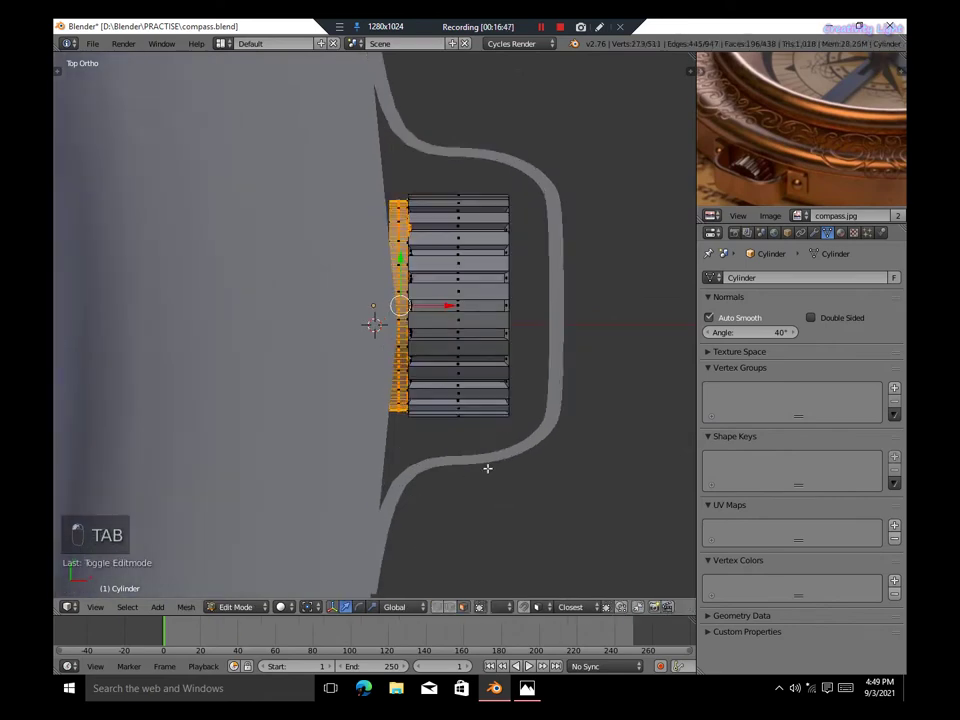
Fit the ridged knob into the bracket's curve on the case side and save the file
key(z)
key(z)
key(KP_7)
key(Tab)
key(s)
key(g)
key(a)
key(ctrl+s)
key(KP_5)
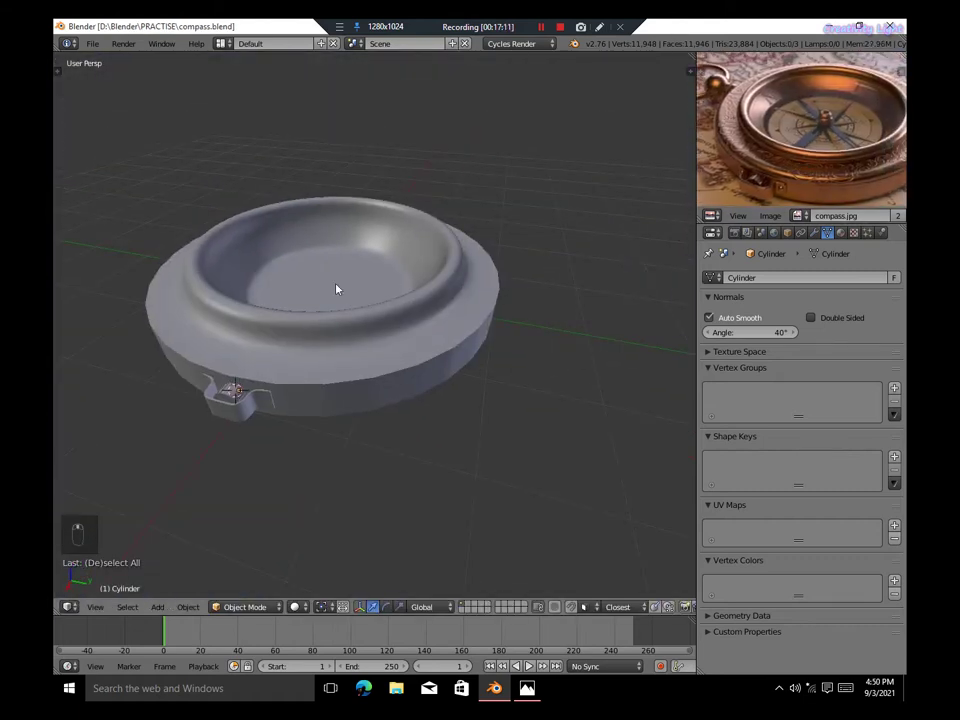
Edit the case mesh, select the rim edge loops and tighten them by scaling
key(Tab)
key(Tab)
key(Tab)
key(n)
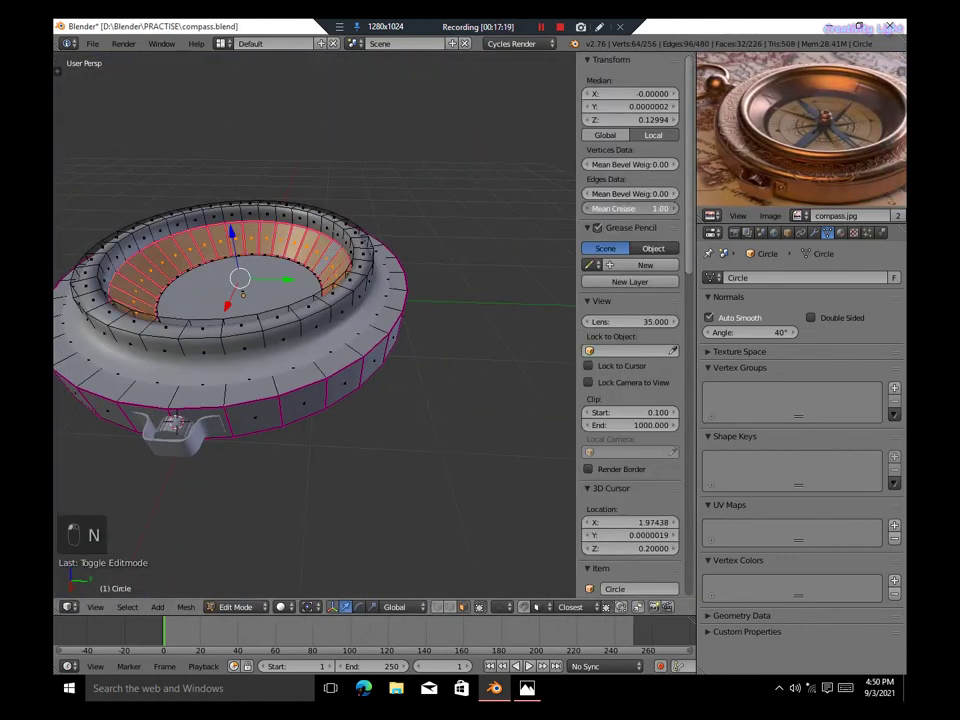
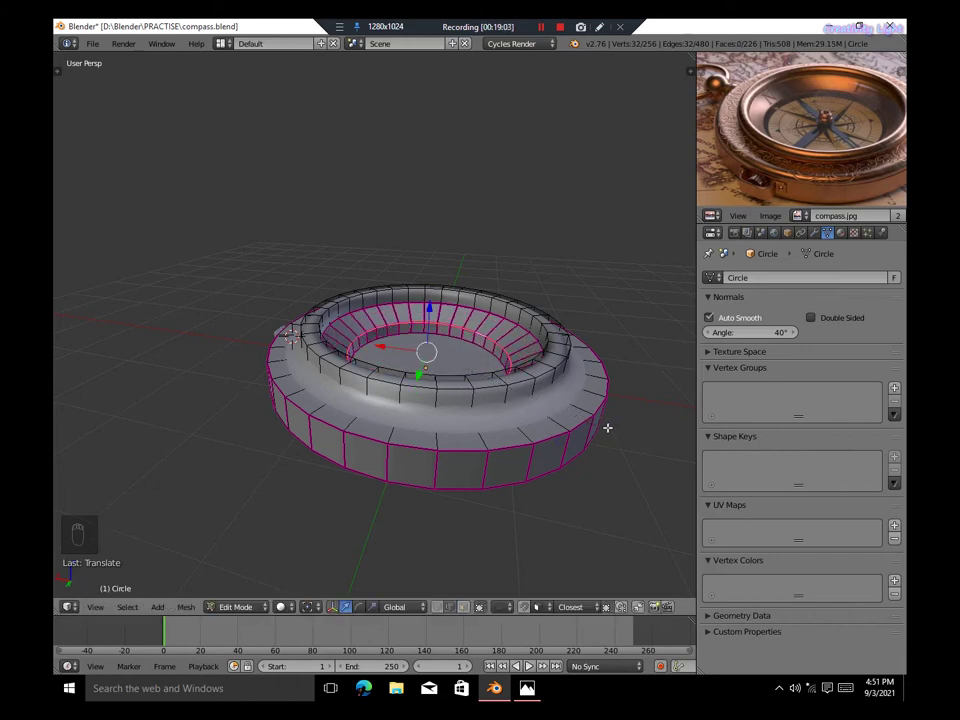
key(s)
key(s)
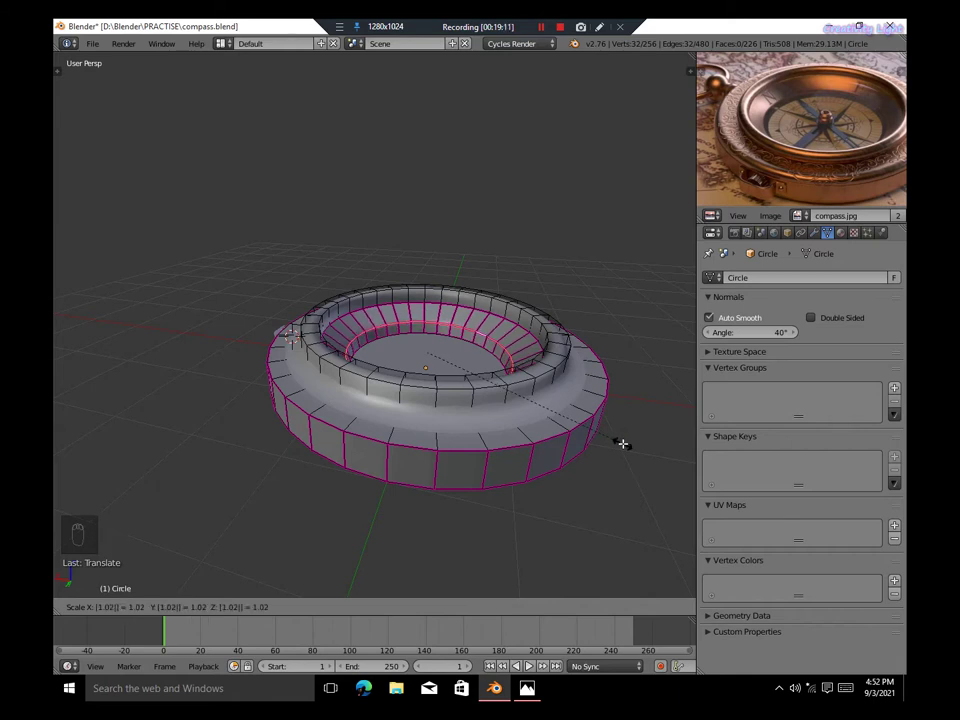
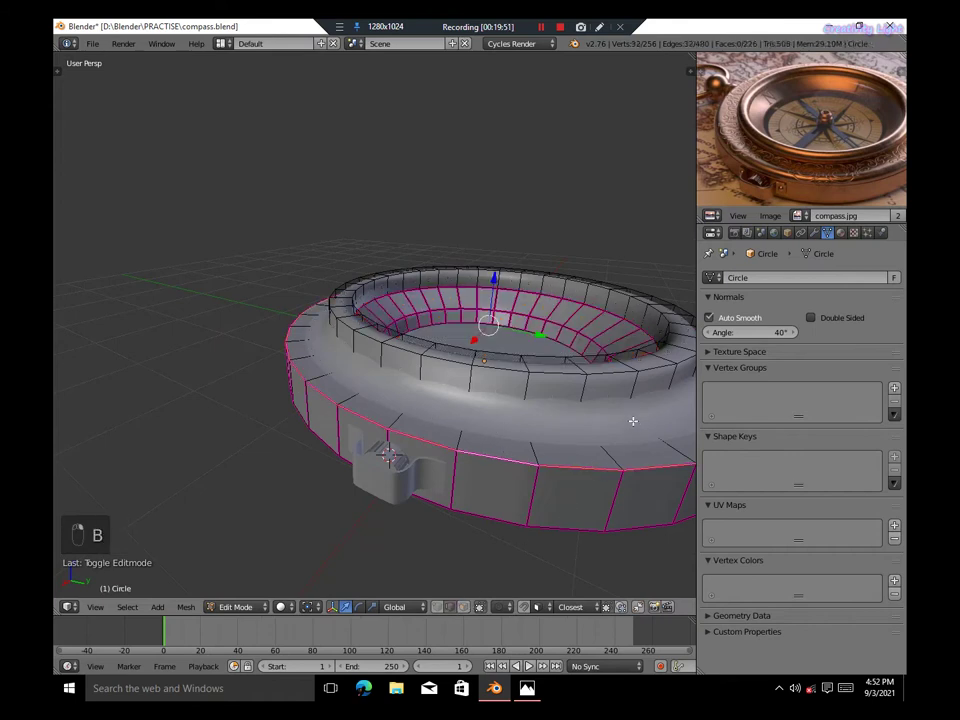
Give the selected rim edge loop a full 1.0 crease, shown in the sidebar
key(v)
key(n)
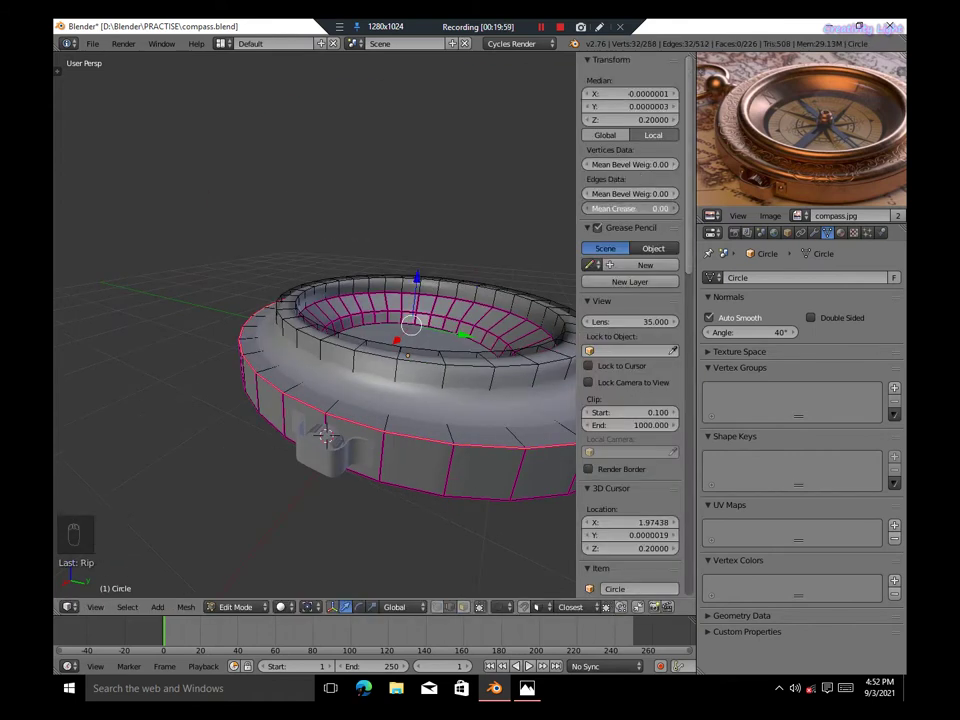
key(Tab)
key(Tab)
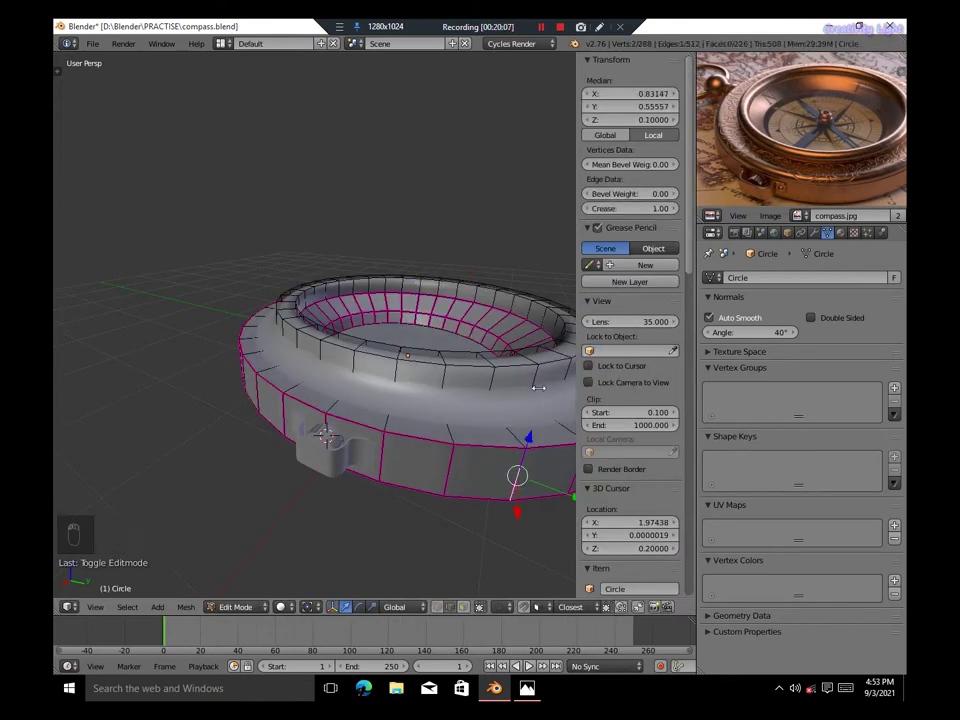
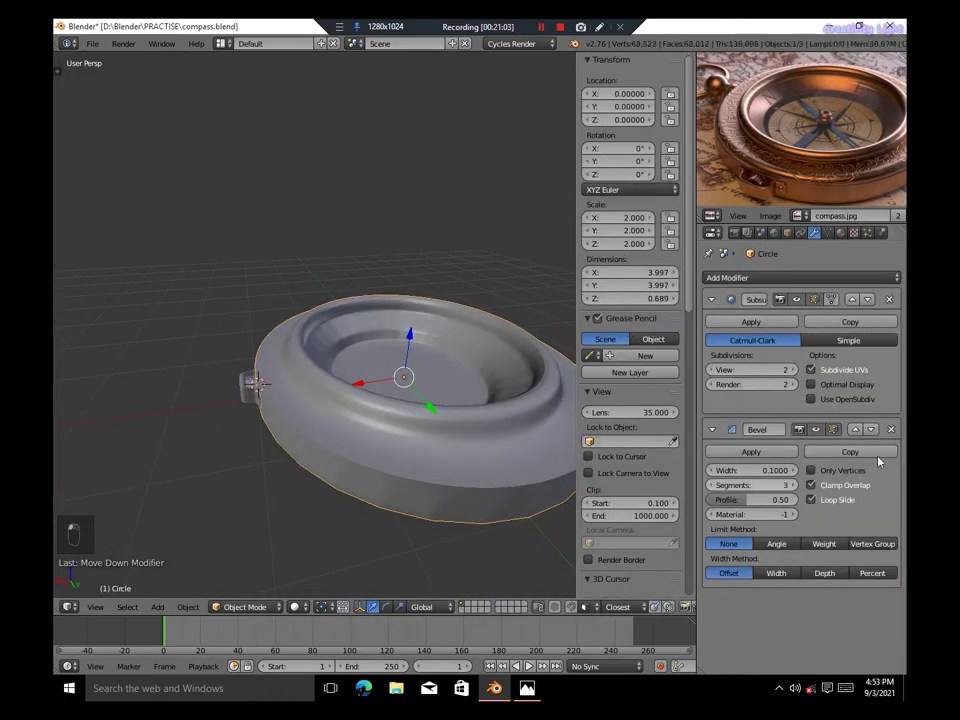
Re-enter Edit Mode in solid shading and pull the rim's inner loop into a recessed centre
key(Tab)
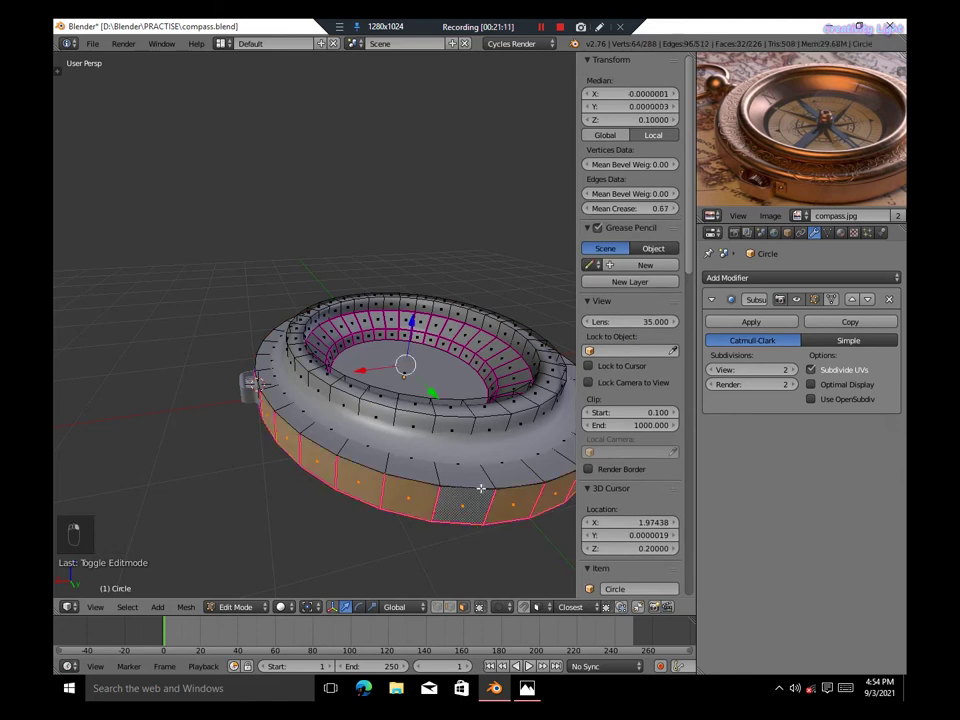
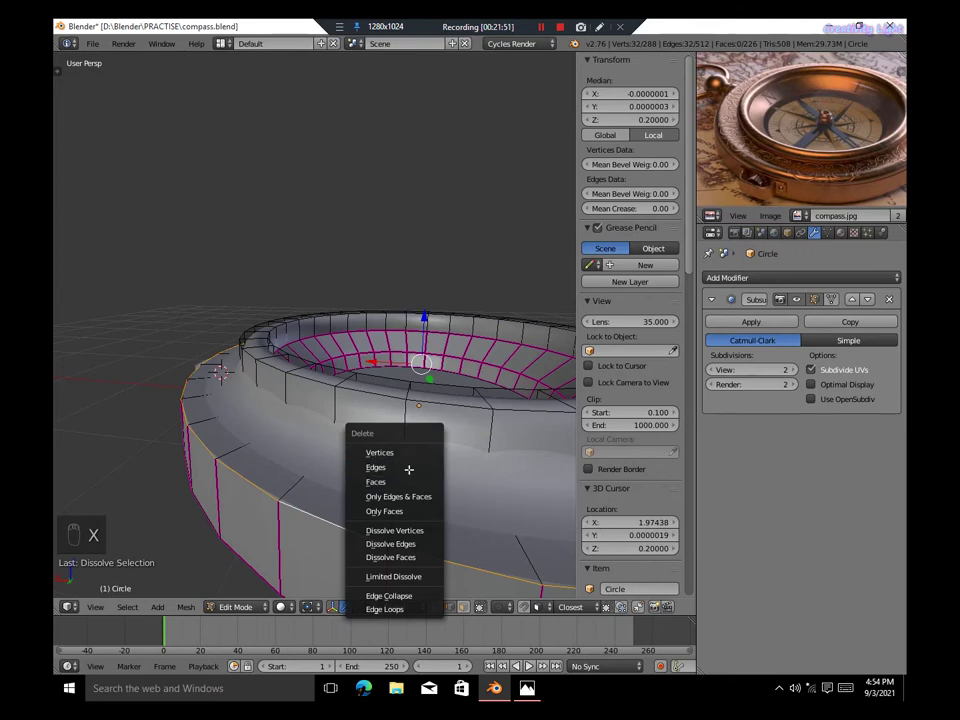
key(ctrl+z)
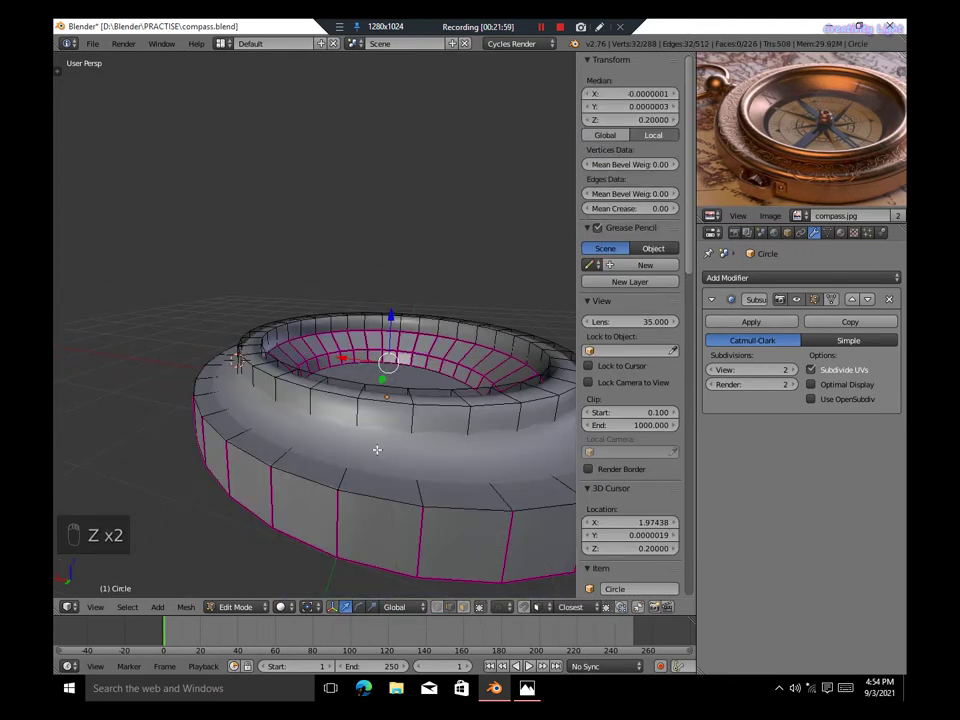
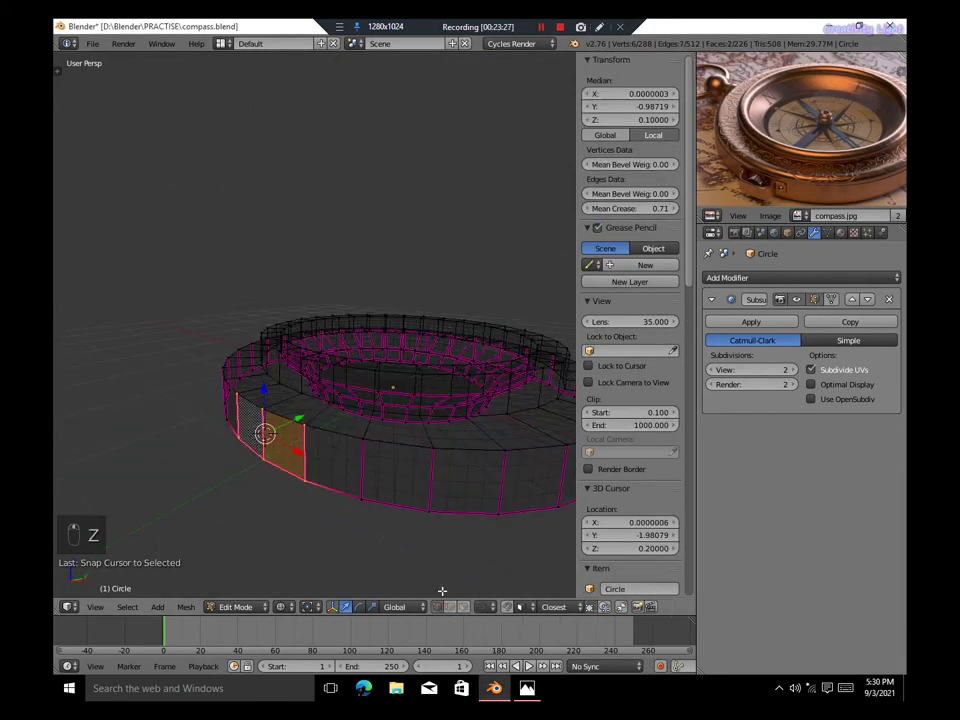
key(z)
key(g)
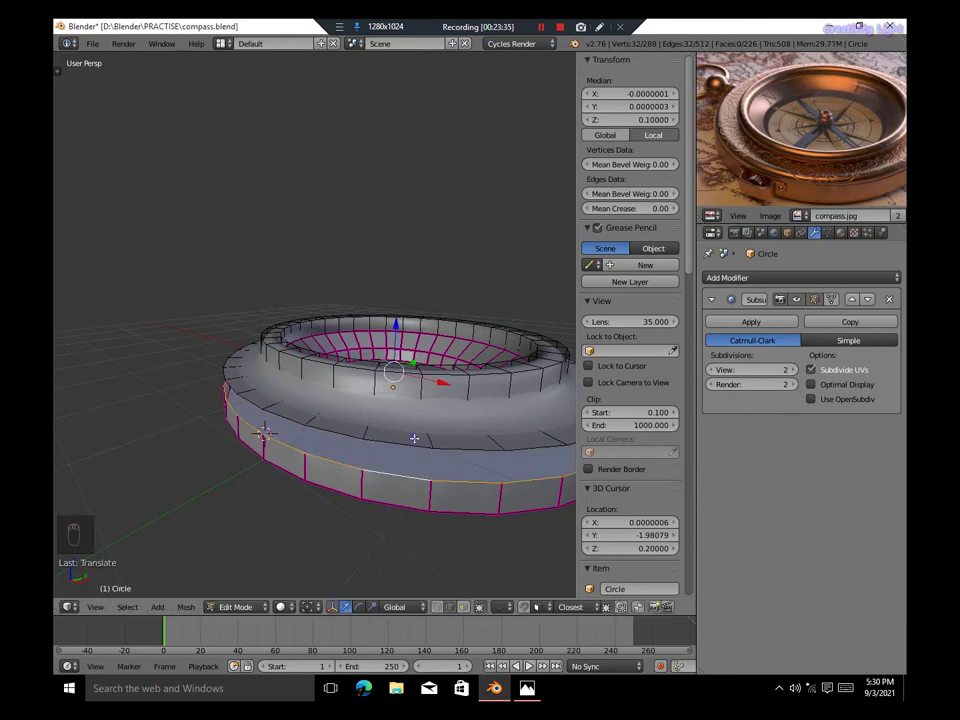
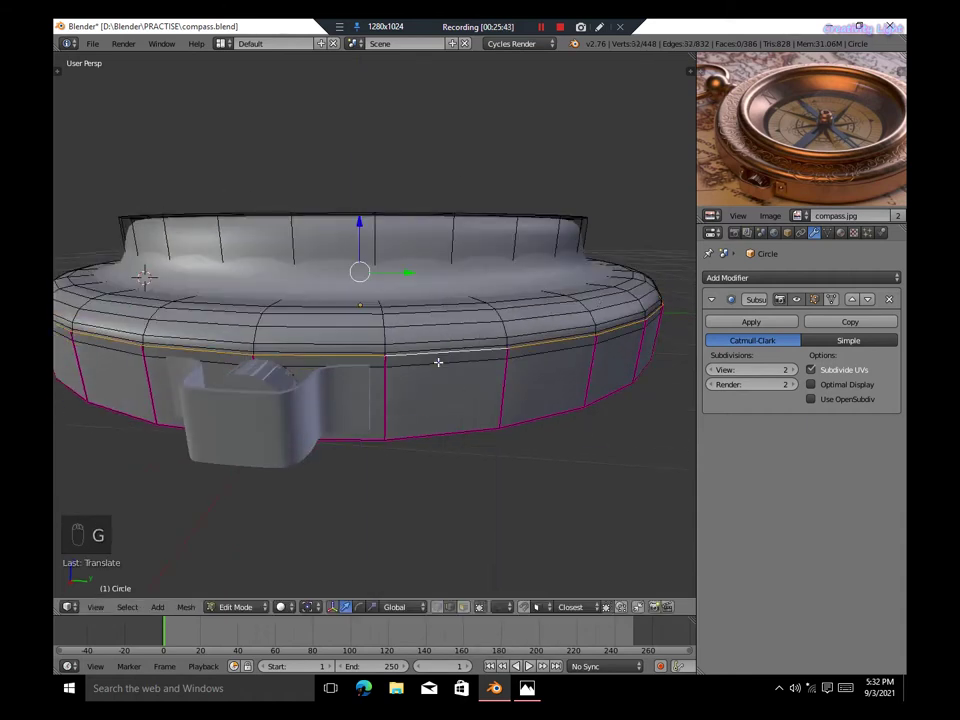
Finish the raised rim and side lug, return to Object Mode, frame the case and save
key(x)
key(g)
key(Tab)
key(a)
key(ctrl+s)
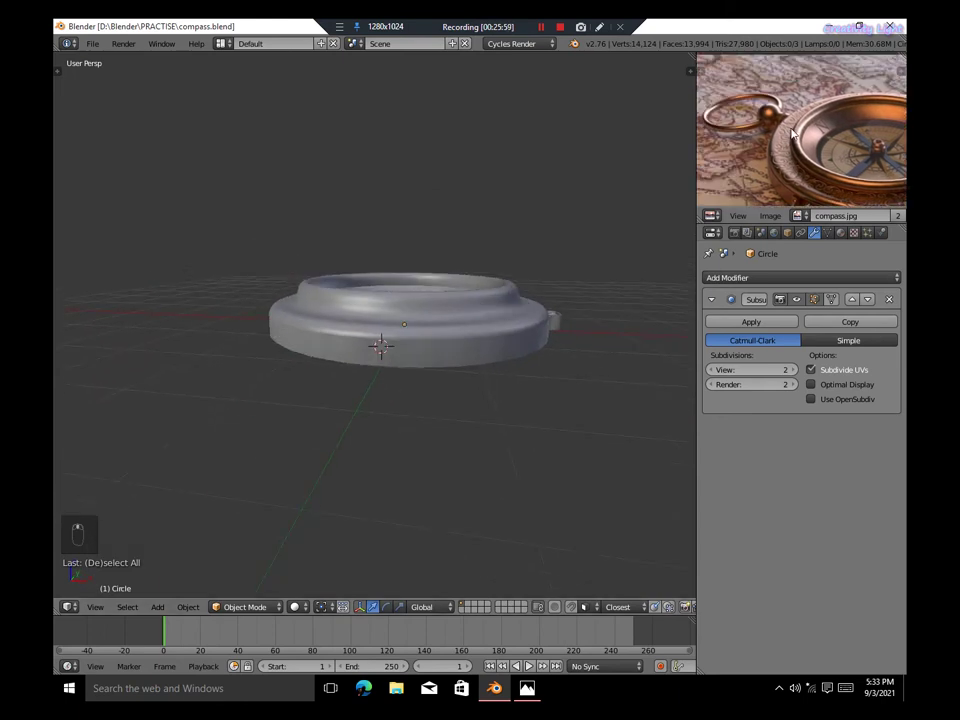
Add a circle for the crown, turn it sideways in Right Ortho and place it against the case's side
key(shift+a)
key(r)
key(s)
key(KP_5)
key(KP_3)
key(KP_Decimal)
key(g)
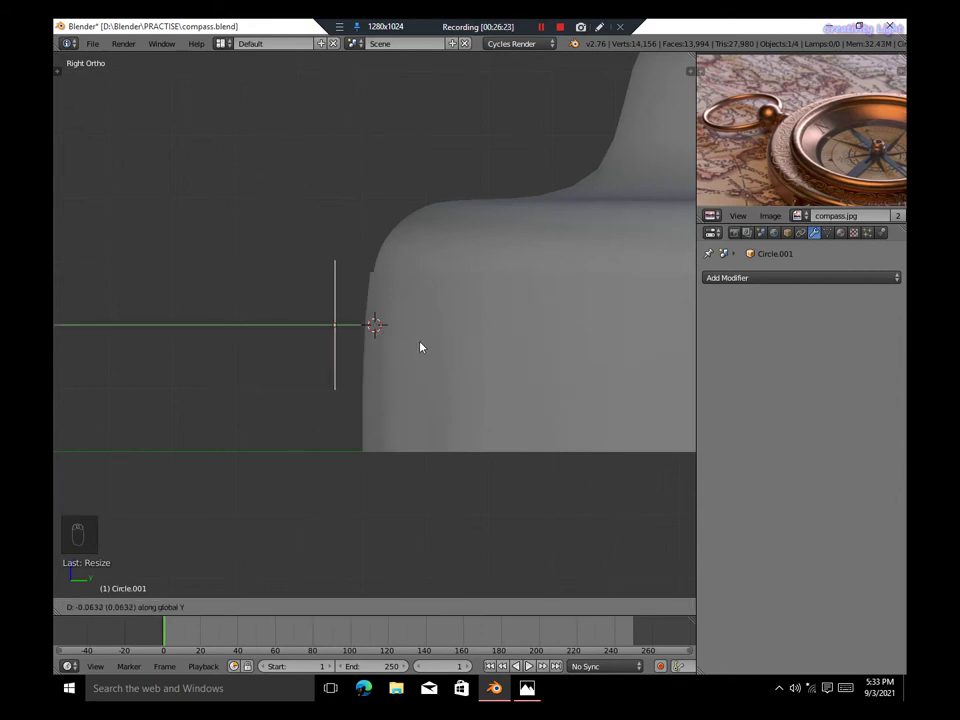
key(g)
key(s)
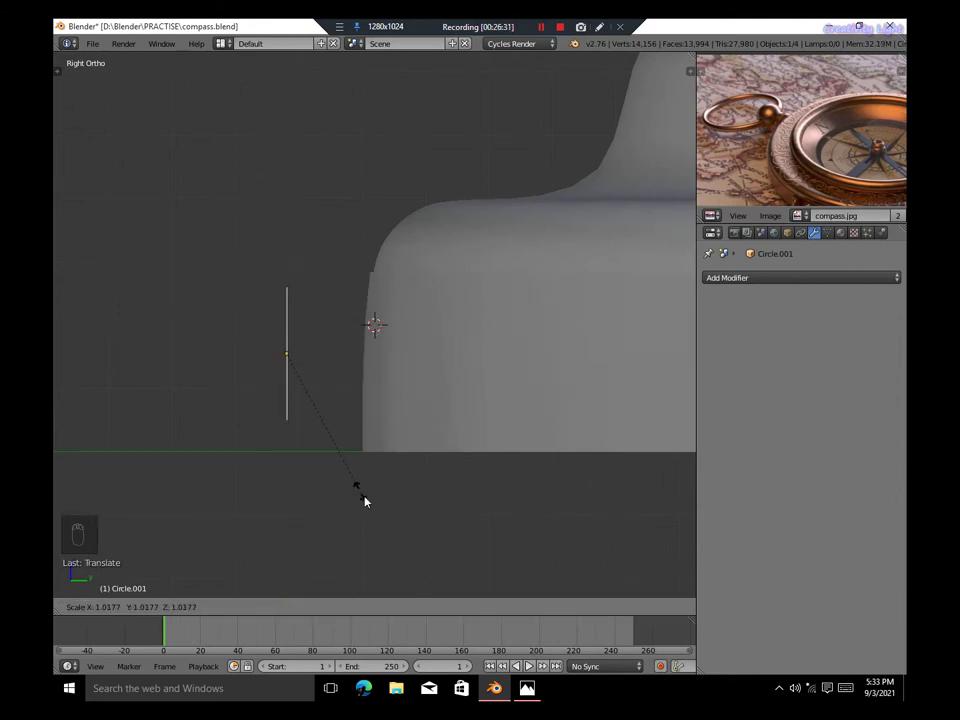
Fill the circle and extrude and taper it repeatedly into a short smooth-shaded stem
key(Tab)
key(f)
key(e)
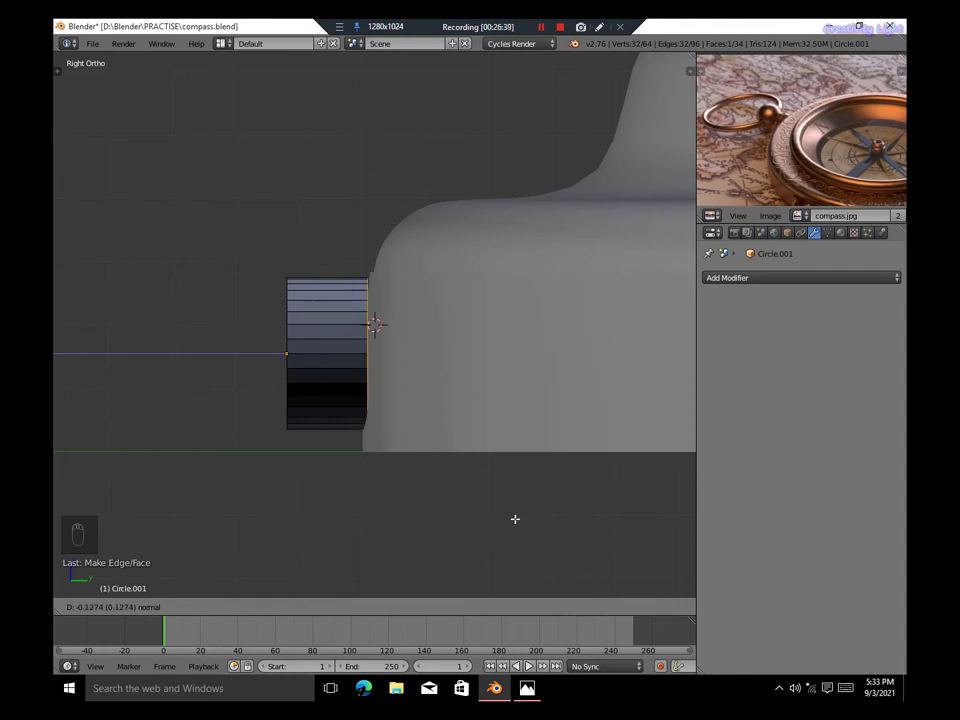
key(KP_5)
key(Tab)
key(t)
key(t)
key(Tab)
key(z)
key(z)
key(s)
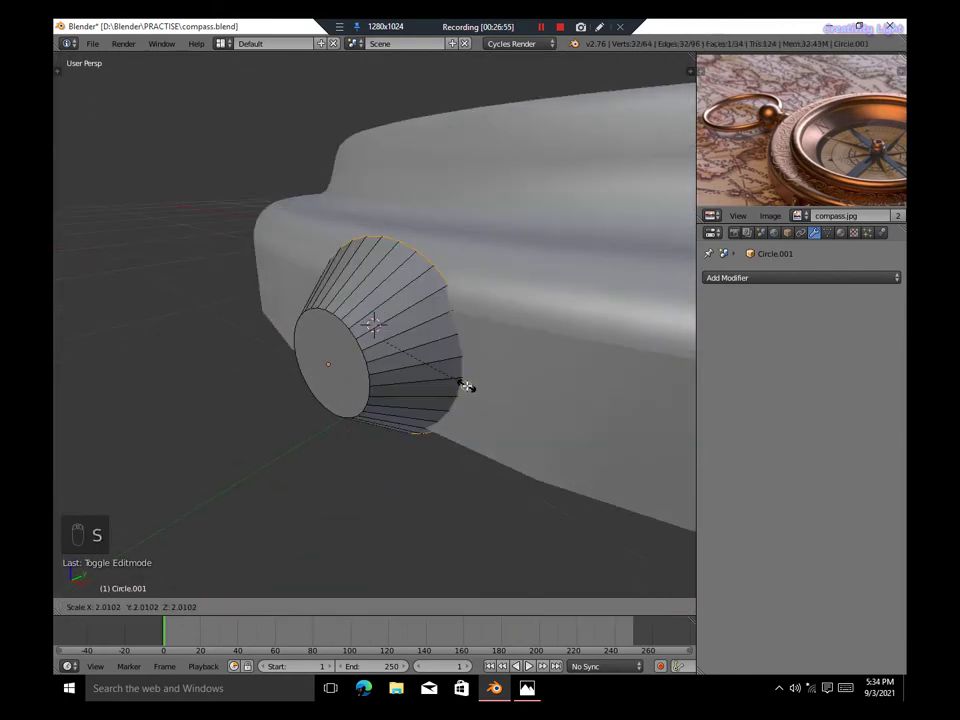
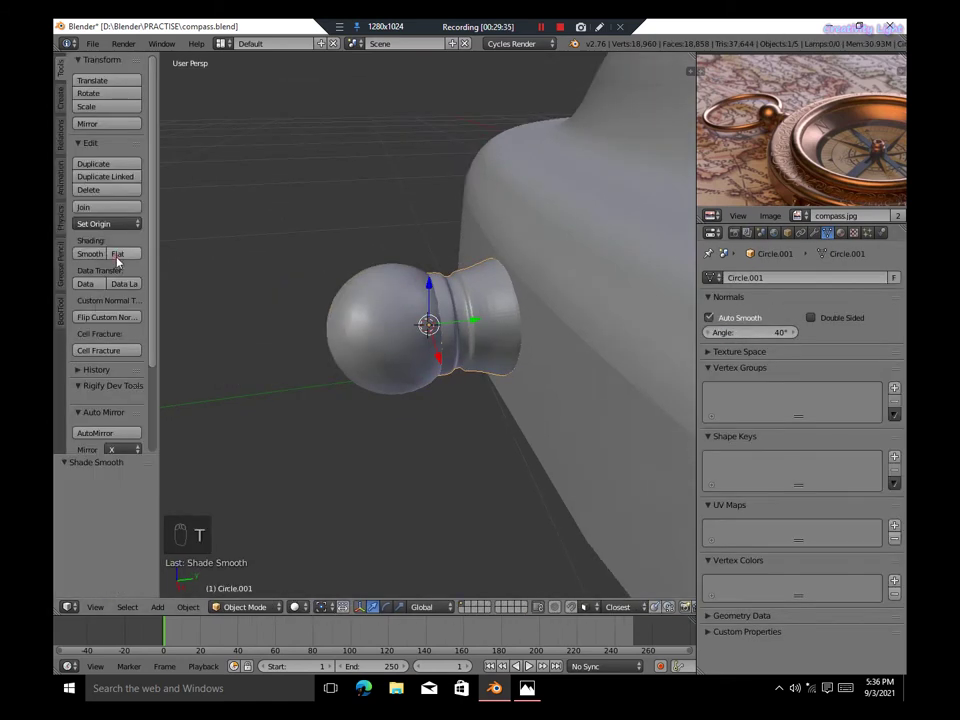
Finish the crown stem with its rounded ball end and save the file
key(t)
key(a)
key(ctrl+s)
key(shift+s)
Add a torus for the hanging ring beside the case and select the case body
key(shift+a)
key(t)
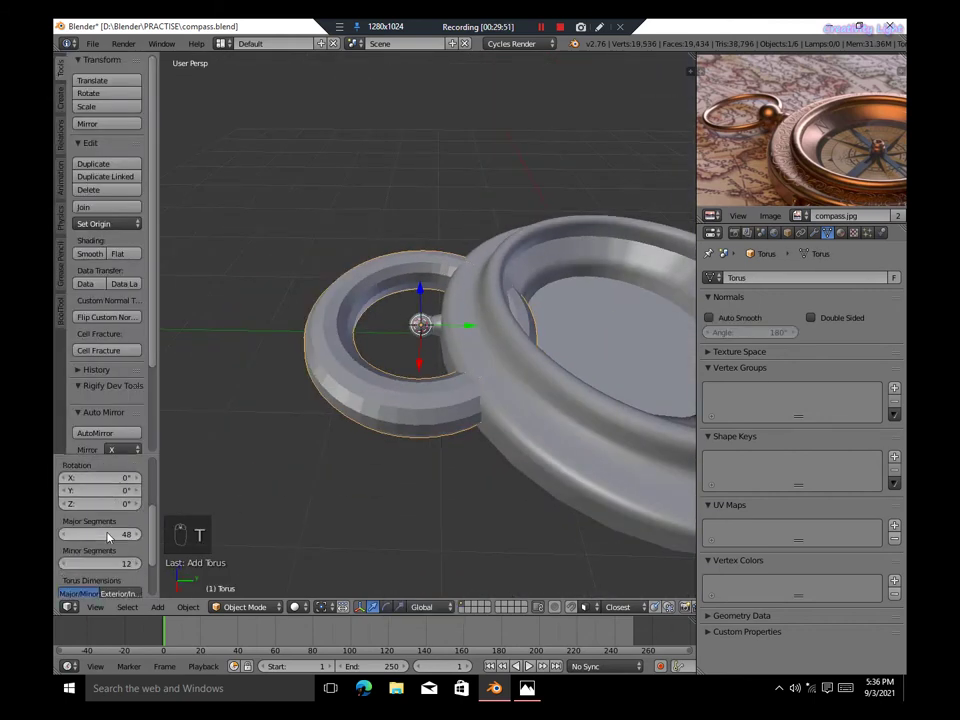
click(108, 543)
middle_click(125, 541)
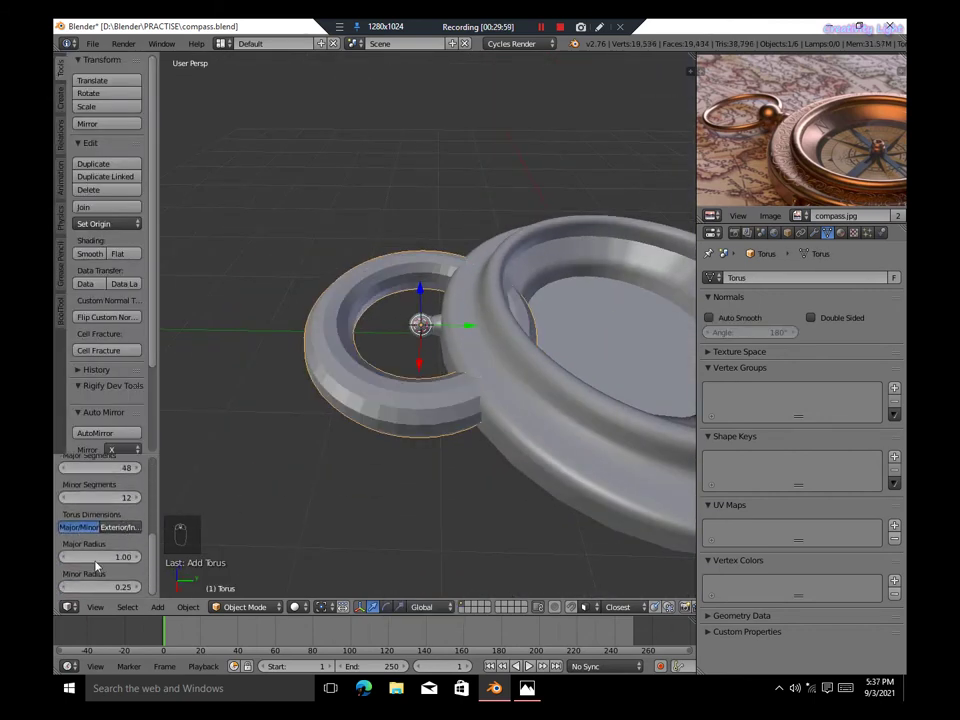
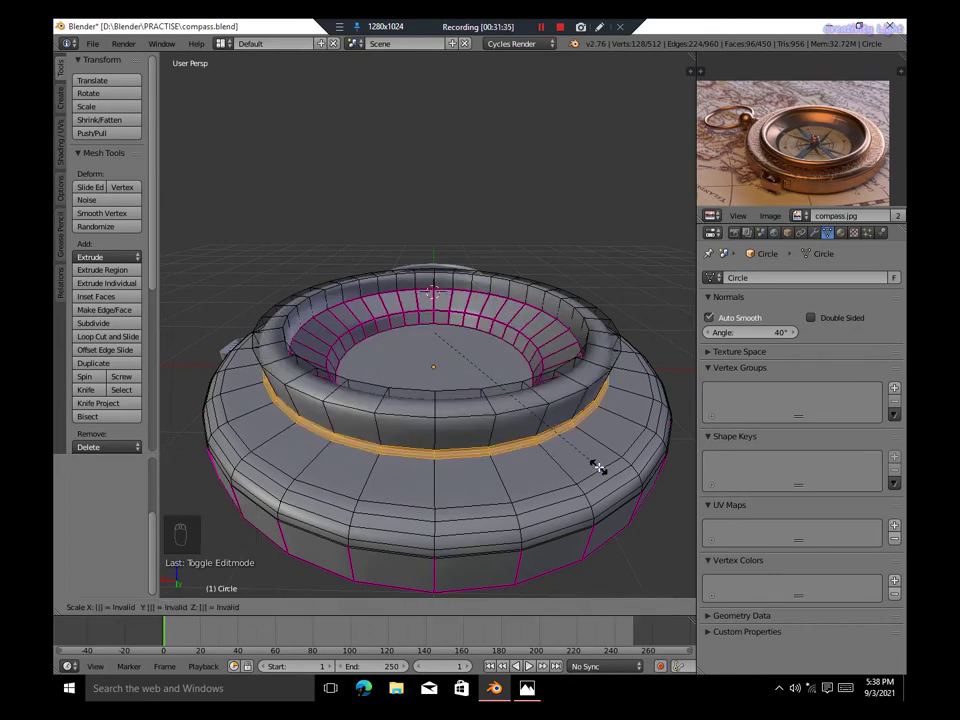
Scale the torus ring so it hangs above the case's top edge as the bow
key(s)
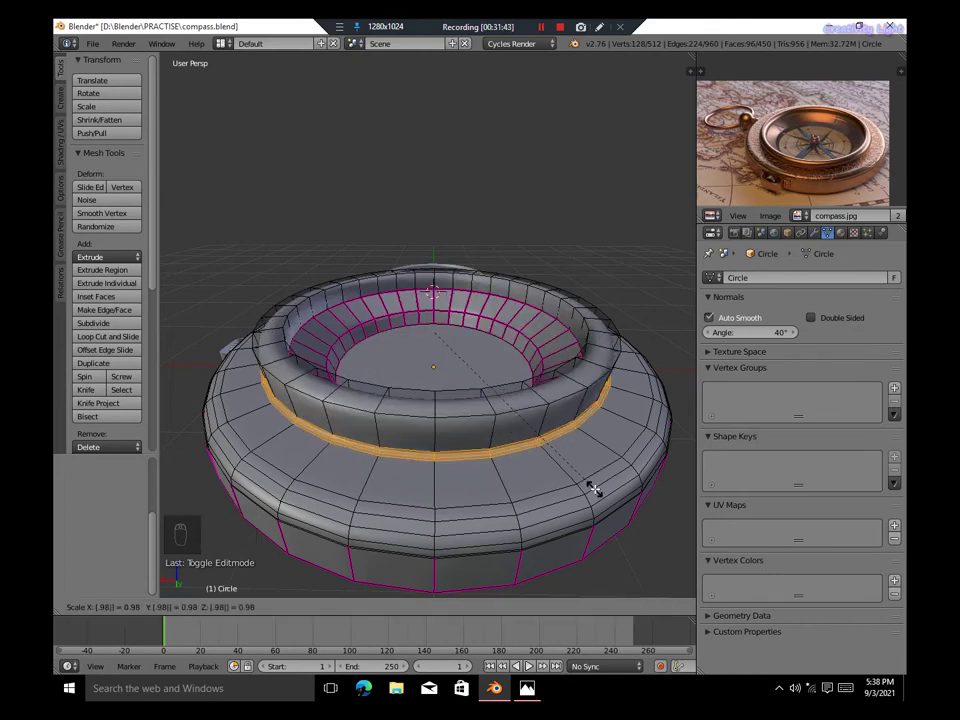
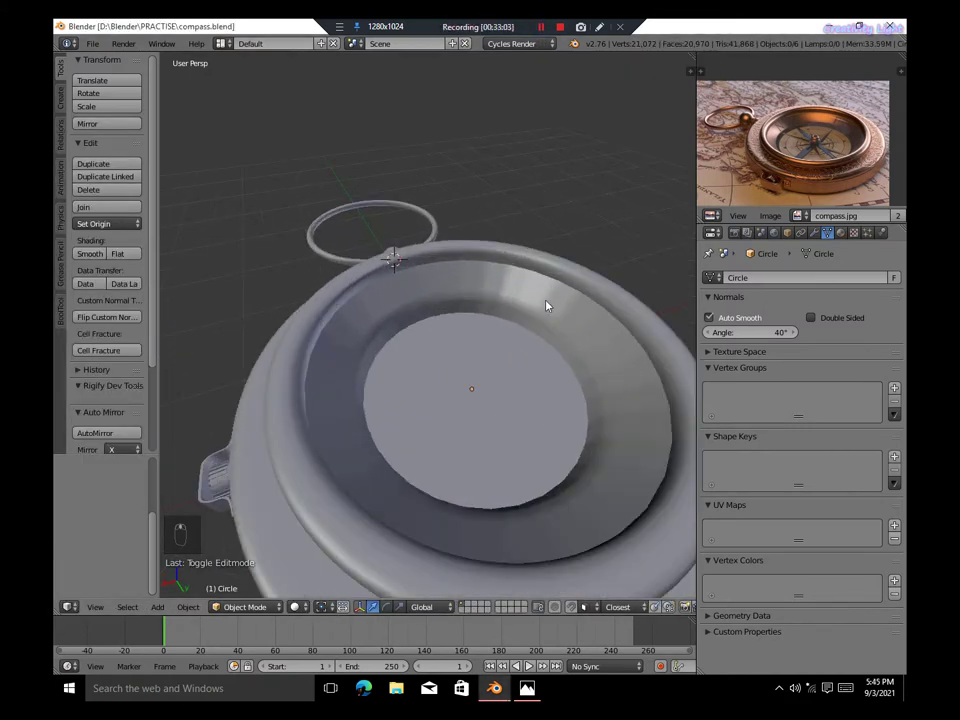
Edit the case mesh, add a loop around the rim and extrude it into a lip
key(Tab)
key(ctrl+r)
key(g)
key(s)
key(Tab)
key(Tab)
key(g)
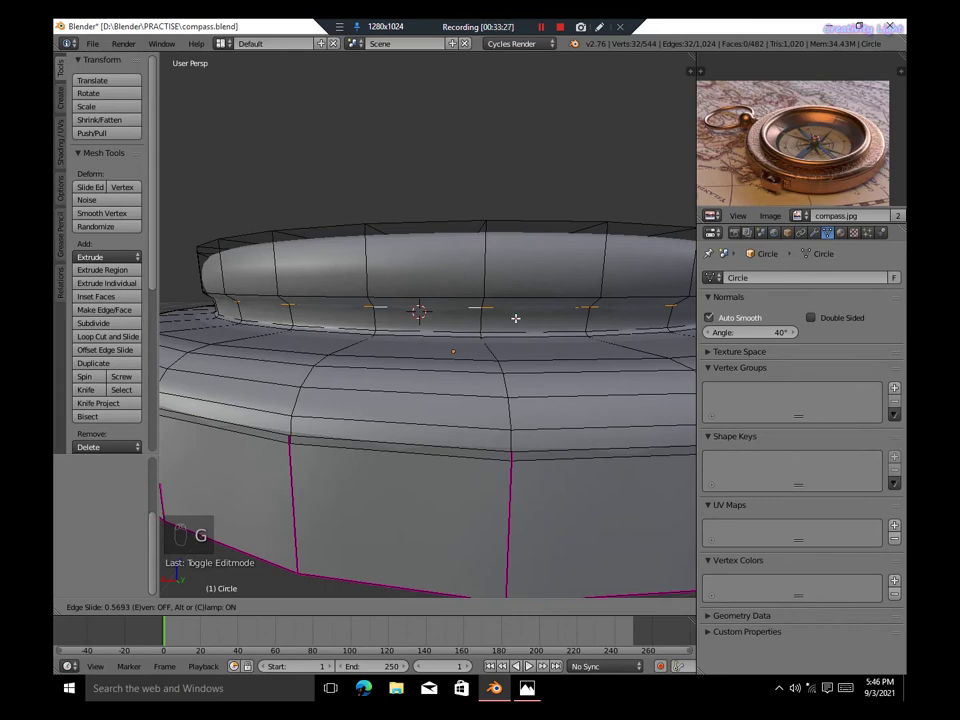
key(s)
key(s)
Scale and shape the new lip into a raised band around the recessed face
key(alt+s)
key(s)
key(z)
key(z)
key(s)
key(w)
key(w)
key(w)
key(s)
Nudge the rim geometry into place, leave Edit Mode and save the file
key(Tab)
key(Tab)
key(g)
key(Tab)
key(Tab)
key(g)
key(Tab)
key(ctrl+s)
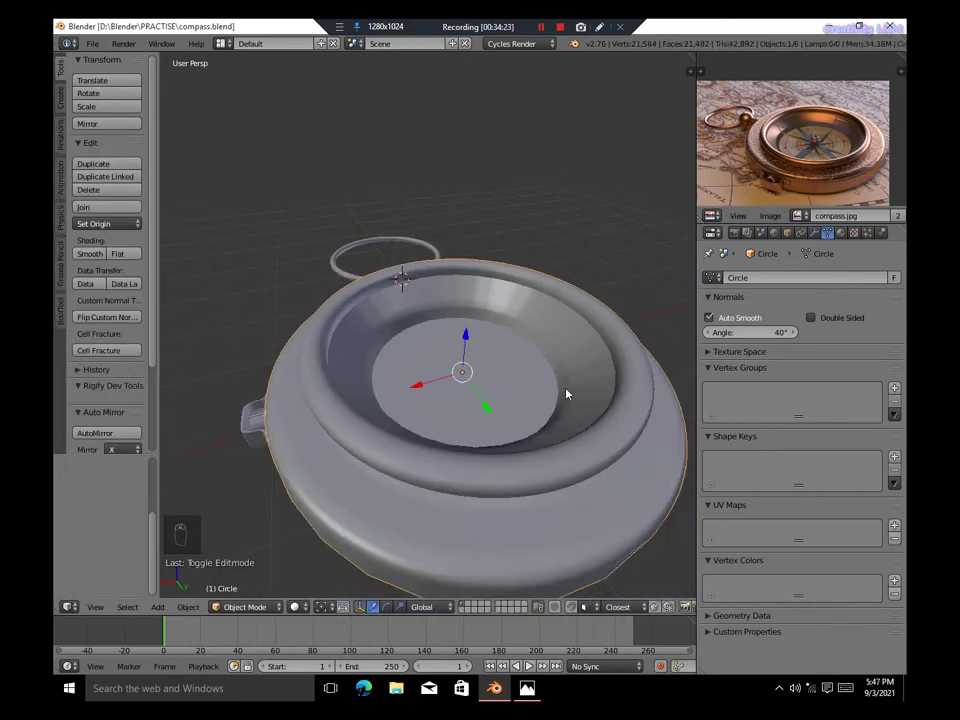
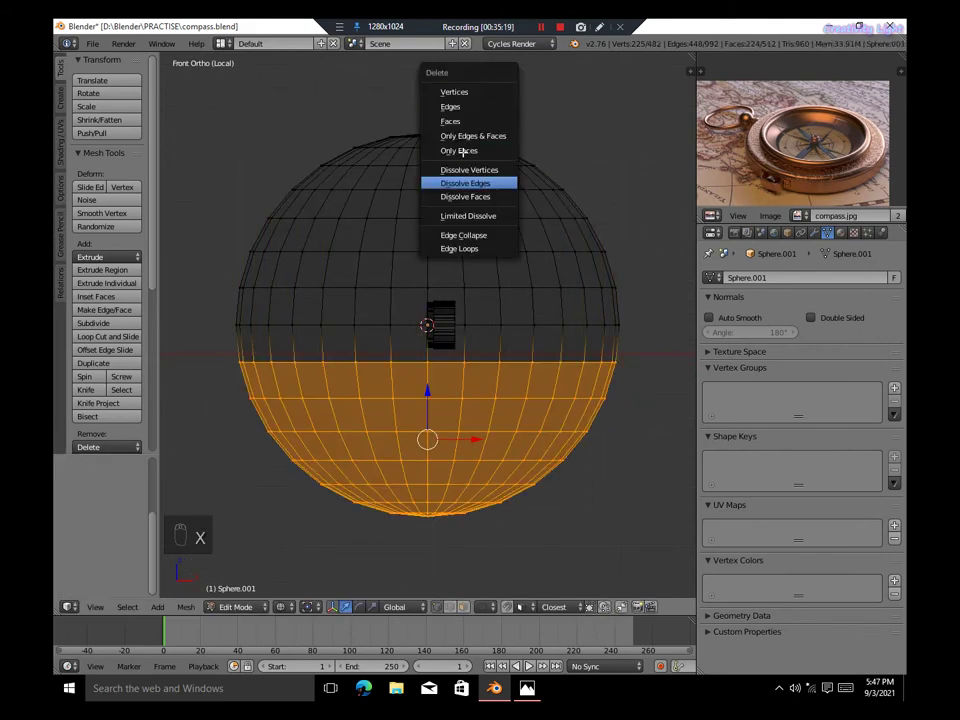
Delete the UV sphere's lower half to leave a dome, exit local view and look at it from the side
key(Tab)
key(z)
key(Tab)
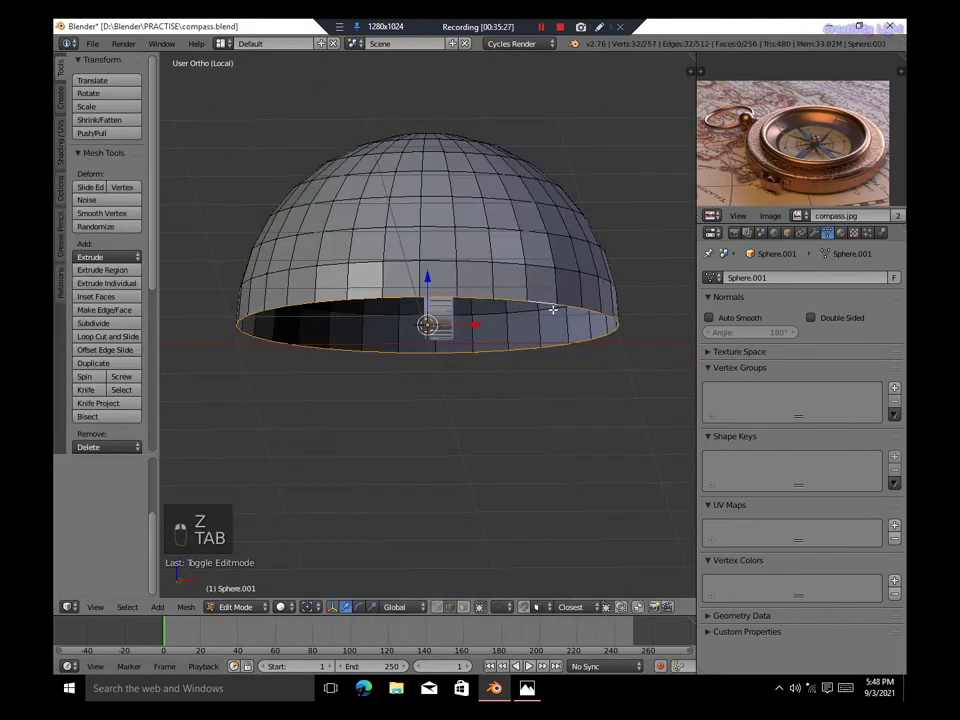
key(f)
key(Tab)
key(KP_Divide)
Move the dome upward into position in Right Ortho and add a level-2 subdivision
key(KP_5)
key(KP_3)
key(KP_Decimal)
key(g)
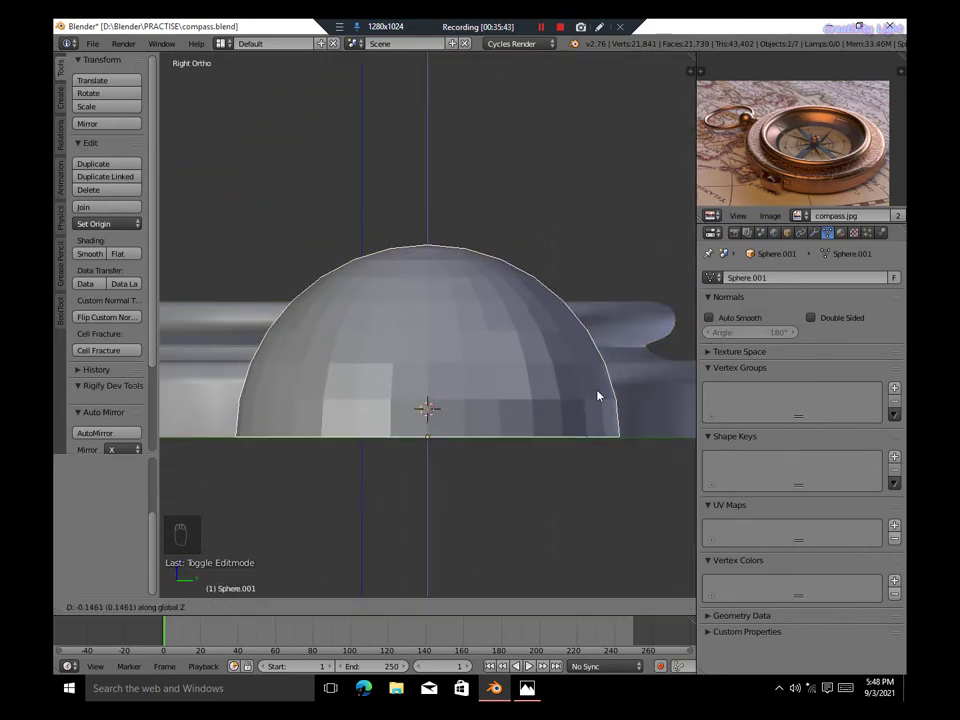
key(r)
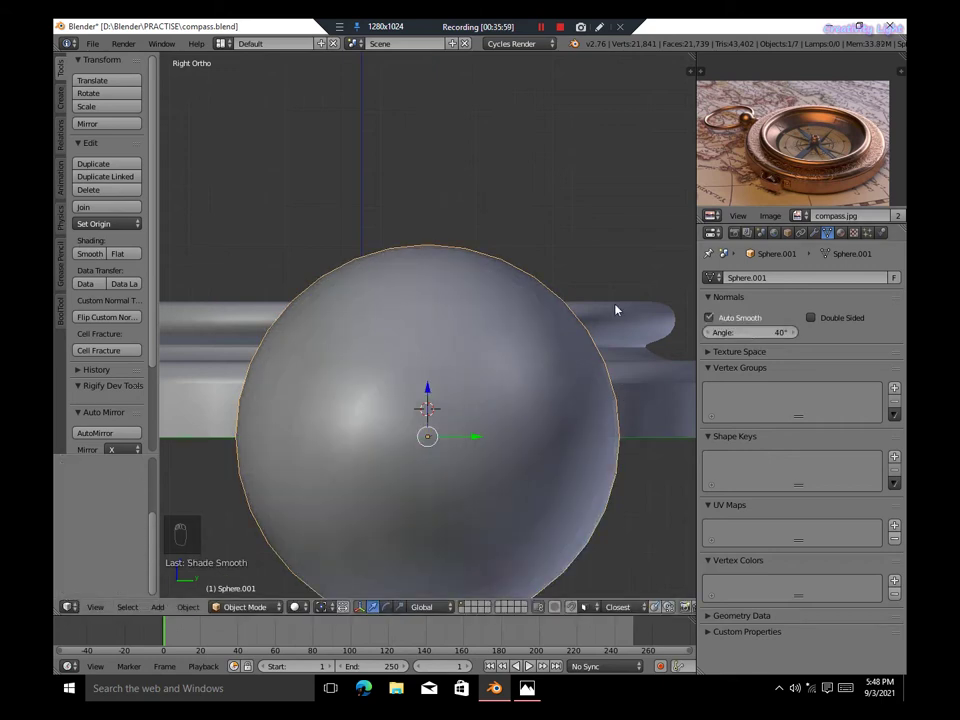
key(ctrl+2)
Shrink the subdivided sphere down to a small ball
key(s)
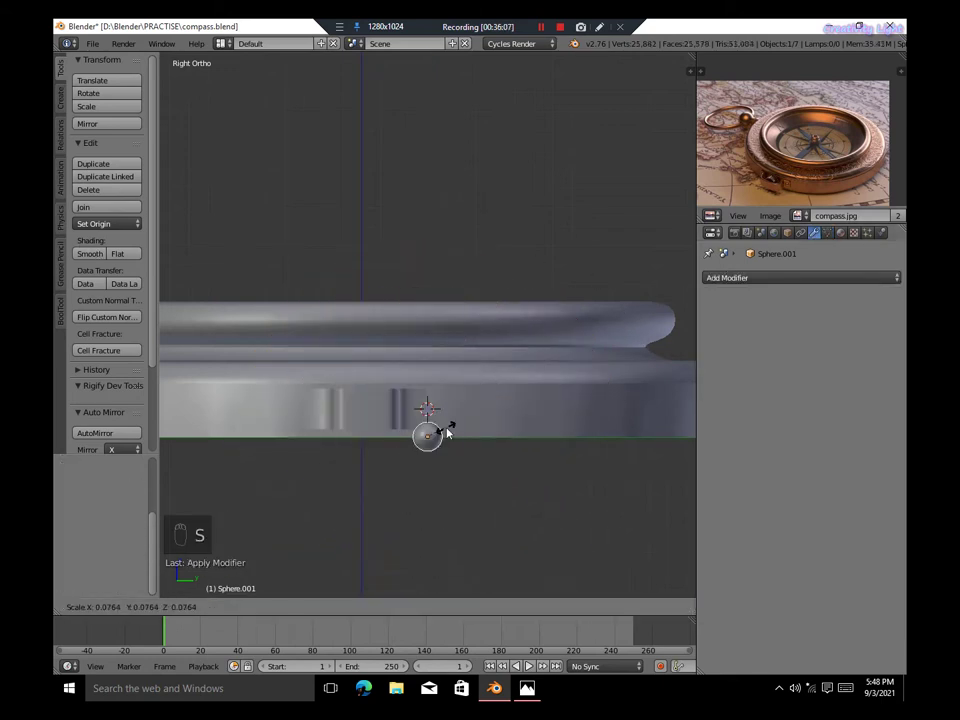
key(g)
key(KP_Decimal)
key(s)
key(g)
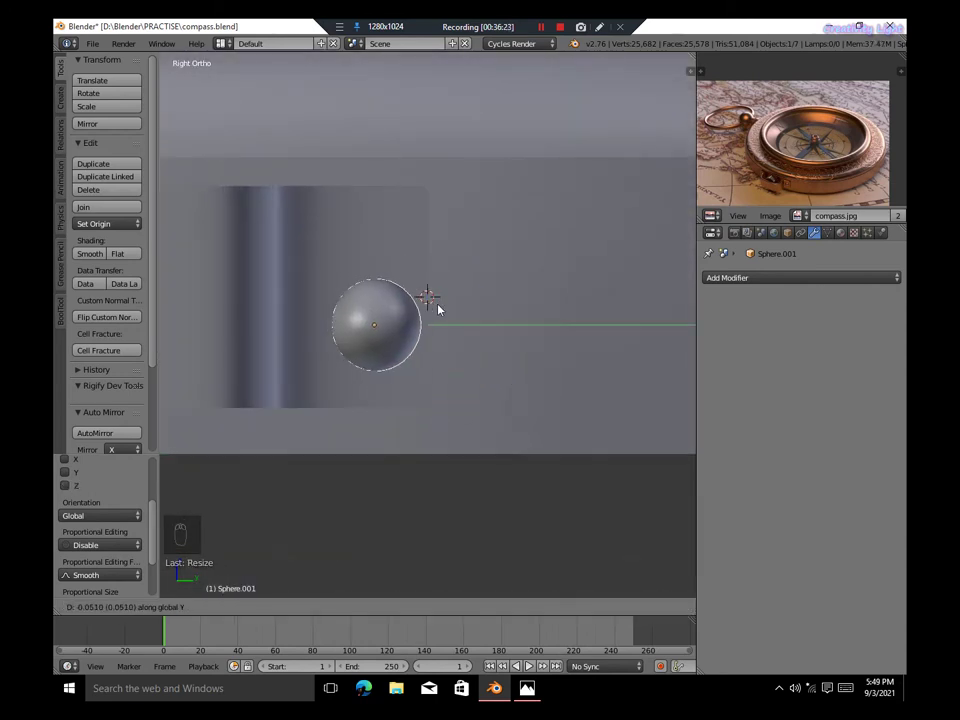
key(g)
key(alt+s)
key(ctrl+z)
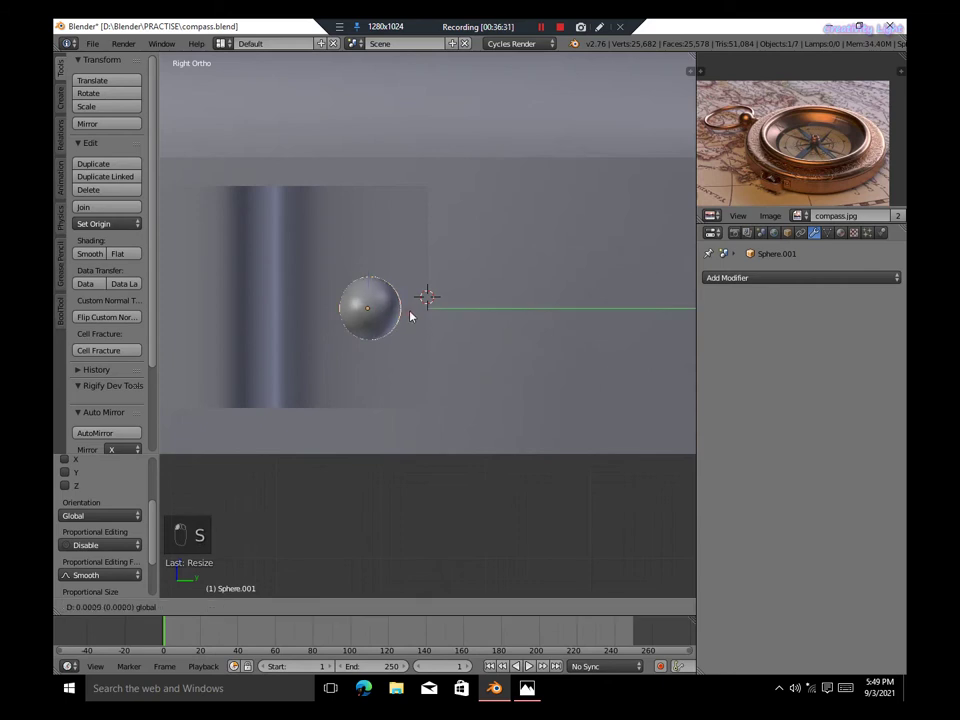
key(s)
Move the small ball against the case's side at the crown stem
key(KP_3)
key(KP_1)
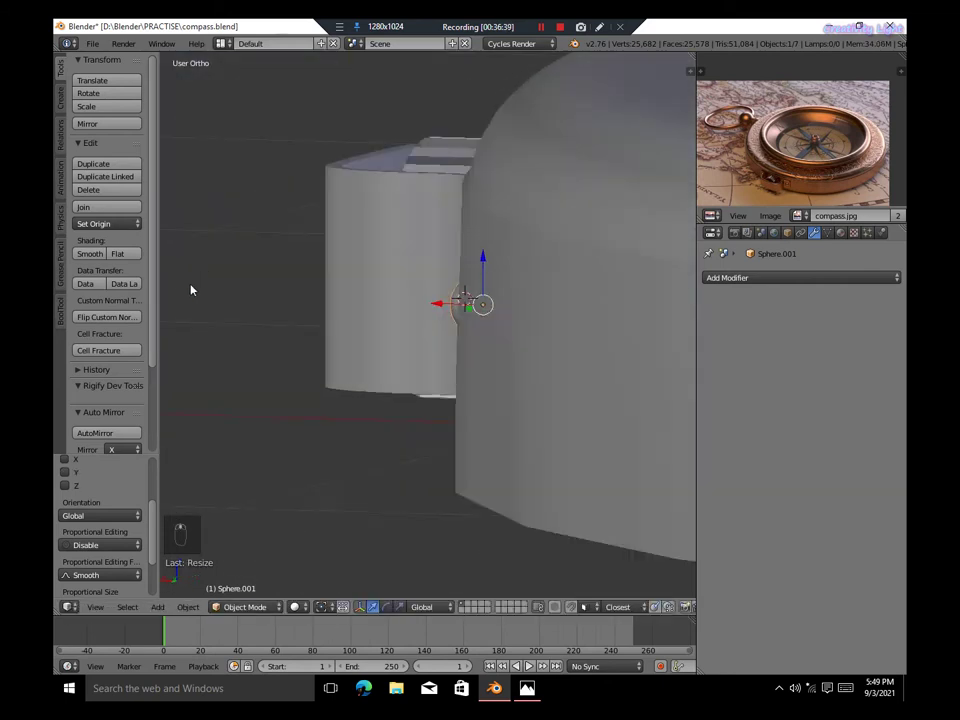
key(s)
key(s)
key(a)
key(KP_5)
key(KP_5)
key(s)
key(s)
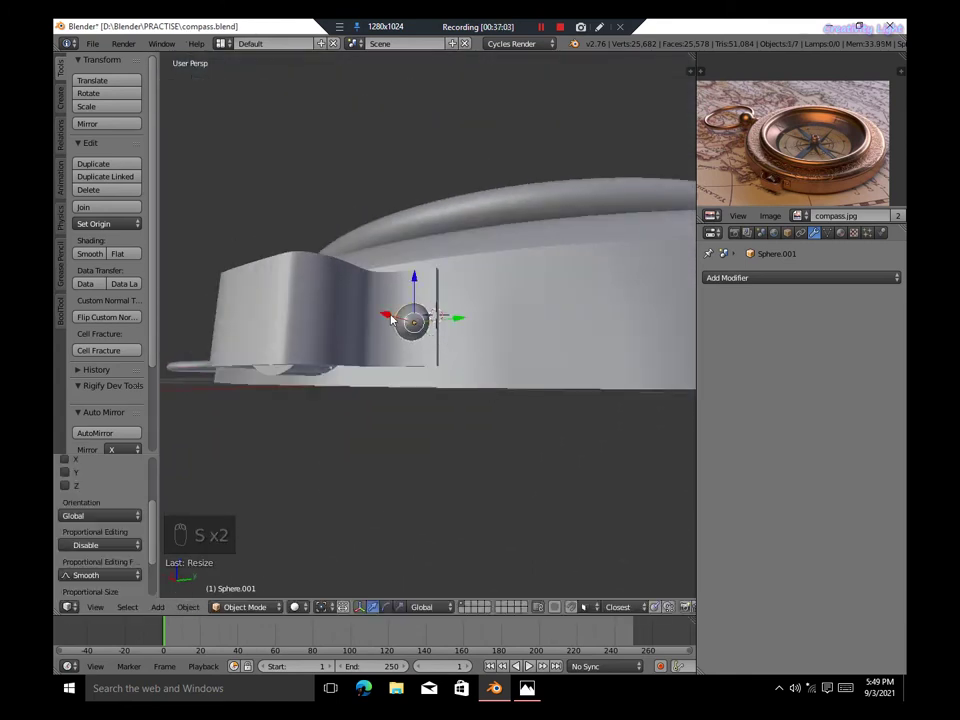
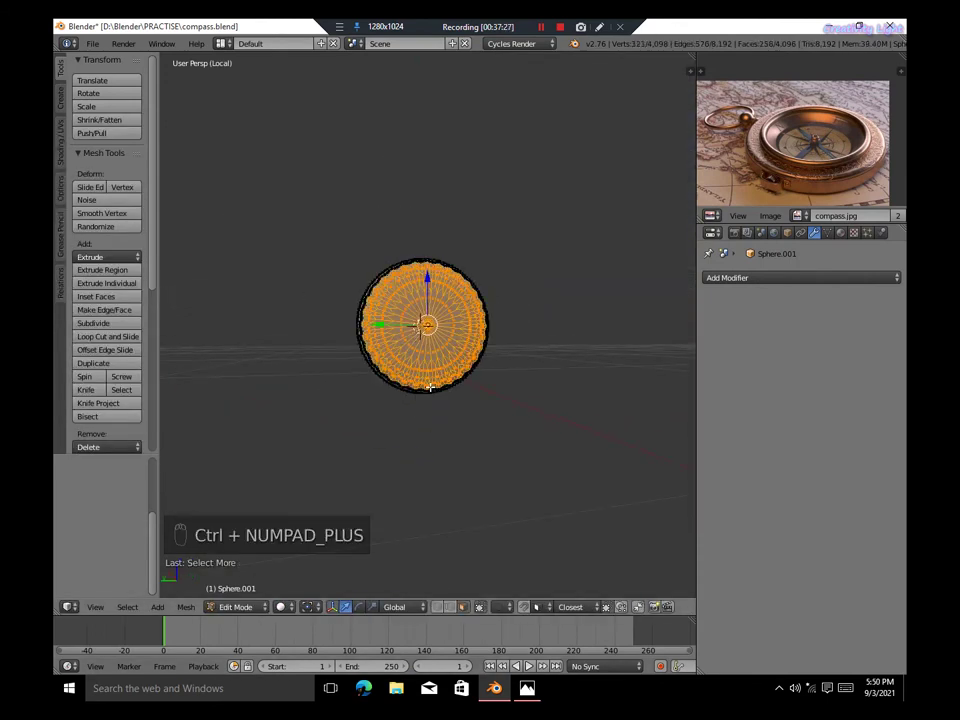
Adjust the small dome's position near the rim in local and Right Ortho views and save
key(ctrl+KP_Add)
key(g)
key(Tab)
key(KP_Divide)
key(g)
key(a)
key(ctrl+s)
drag(579, 385, 529, 386)
key(KP_5)
key(KP_3)
Duplicate the small dome as a second pin on the bracket's other arm and save
key(shift+d)
key(ctrl+z)
key(alt+d)
key(g)
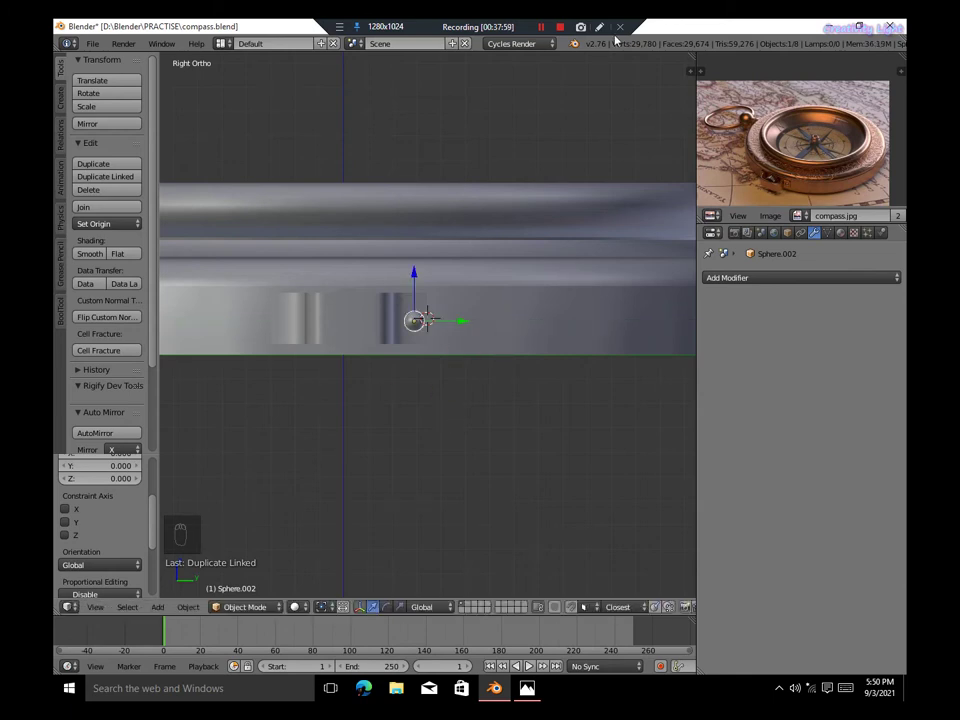
key(n)
key(n)
key(n)
key(a)
key(ctrl+s)
Fine-tune the second pin's placement in Edit Mode and save the file
key(KP_5)
key(Tab)
key(Tab)
key(g)
key(Tab)
key(Tab)
key(a)
key(ctrl+s)
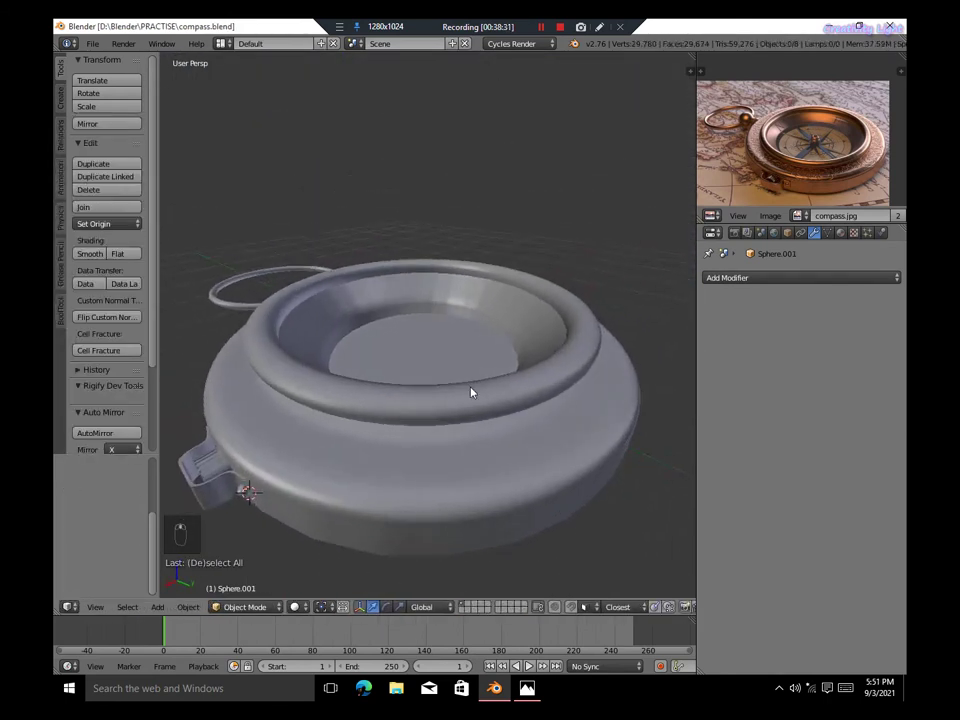
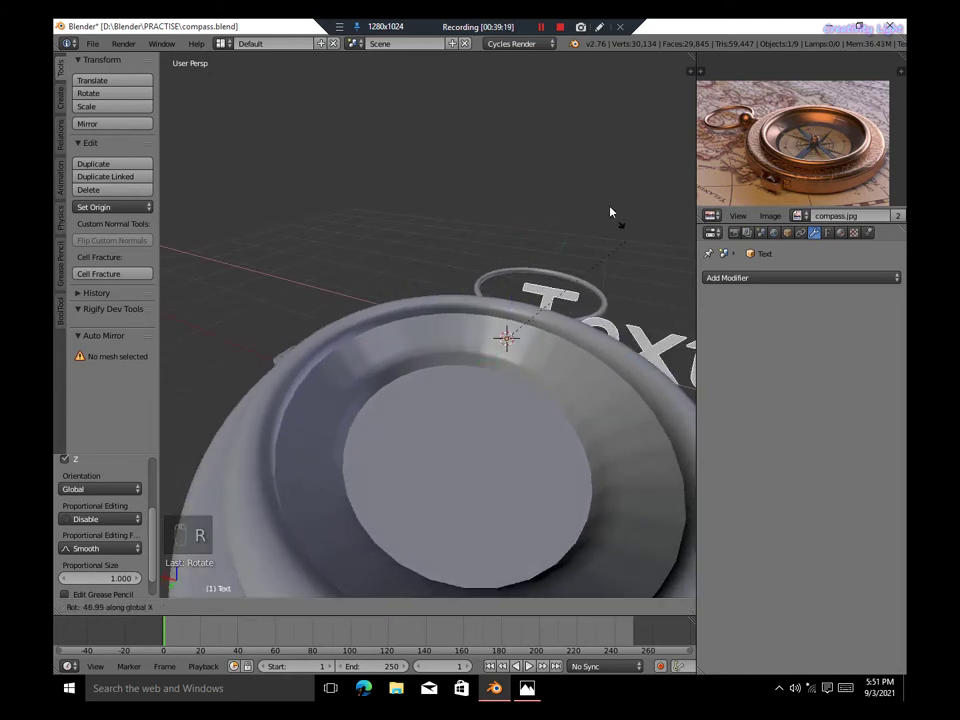
Replace the default 'Text' with the single letter N in text edit mode
key(s)
key(Tab)
key(ctrl+a)
key(n)
key(Tab)
Rotate the N and scale it down to a small rim-sized letter
key(r)
click(554, 445)
drag(575, 420, 620, 428)
drag(620, 428, 667, 411)
drag(667, 411, 586, 417)
key(s)
drag(436, 365, 601, 430)
Grab the N onto the compass rim's inner slope, checking it from top and side views
key(g)
key(KP_5)
key(KP_7)
key(KP_1)
key(KP_Decimal)
key(KP_3)
key(z)
key(z)
key(z)
Tilt the N to lie flat along the rim slope and recentre the view on it
key(r)
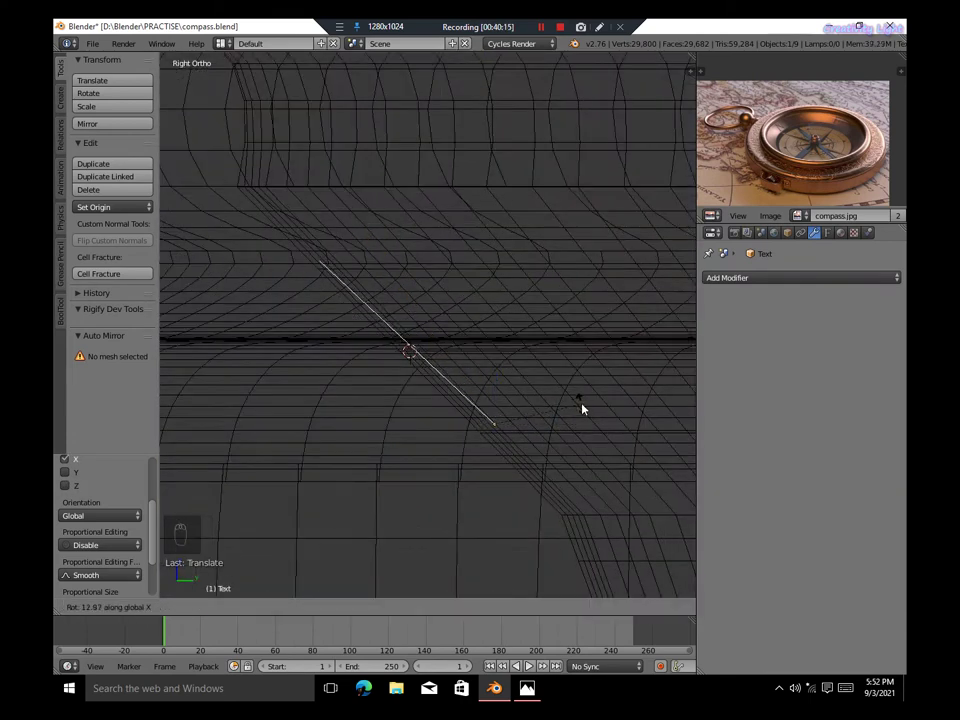
key(KP_5)
key(z)
drag(808, 279, 475, 398)
key(z)
key(z)
middle_click(420, 374)
key(shift+c)
Duplicate the N and try rotating the copy around the rim, undoing the misplaced attempt
key(shift+d)
key(r)
key(shift+r)
key(shift+r)
key(z)
key(z)
key(z)
key(z)
key(ctrl+z)
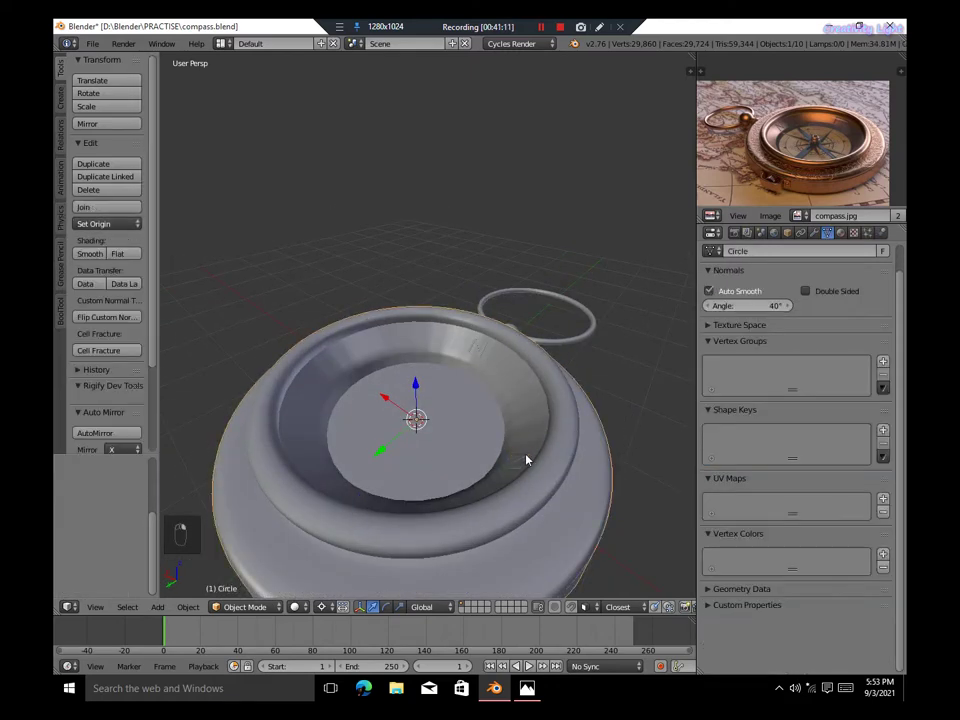
Delete the stray copy, then duplicate the letter and rotate copies to other cardinal spots on the rim
key(x)
key(shift+d)
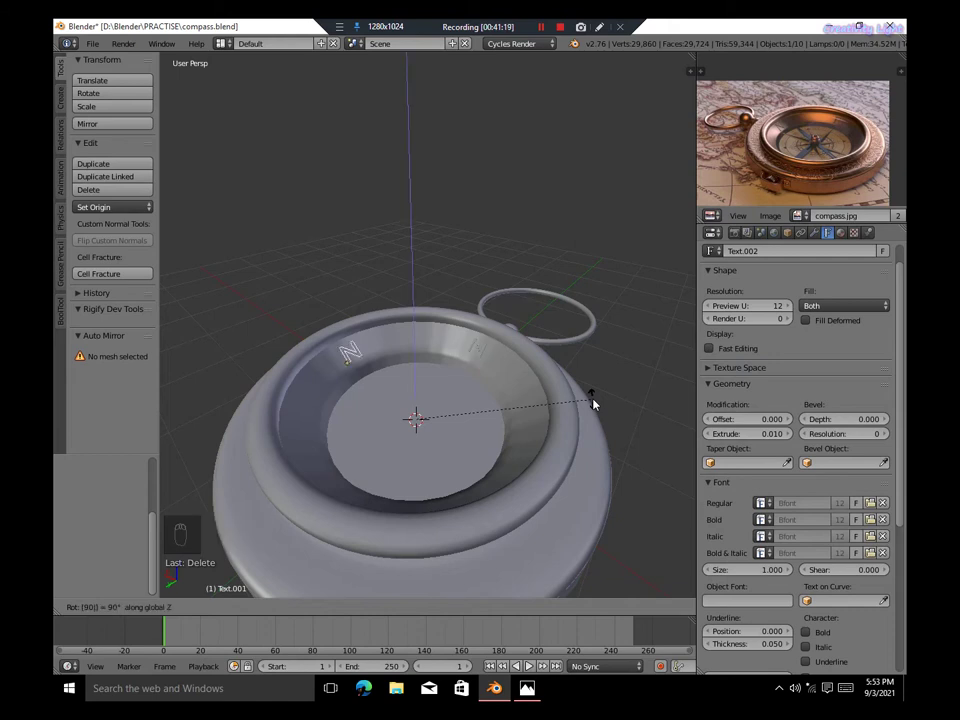
key(shift+r)
key(shift+r)
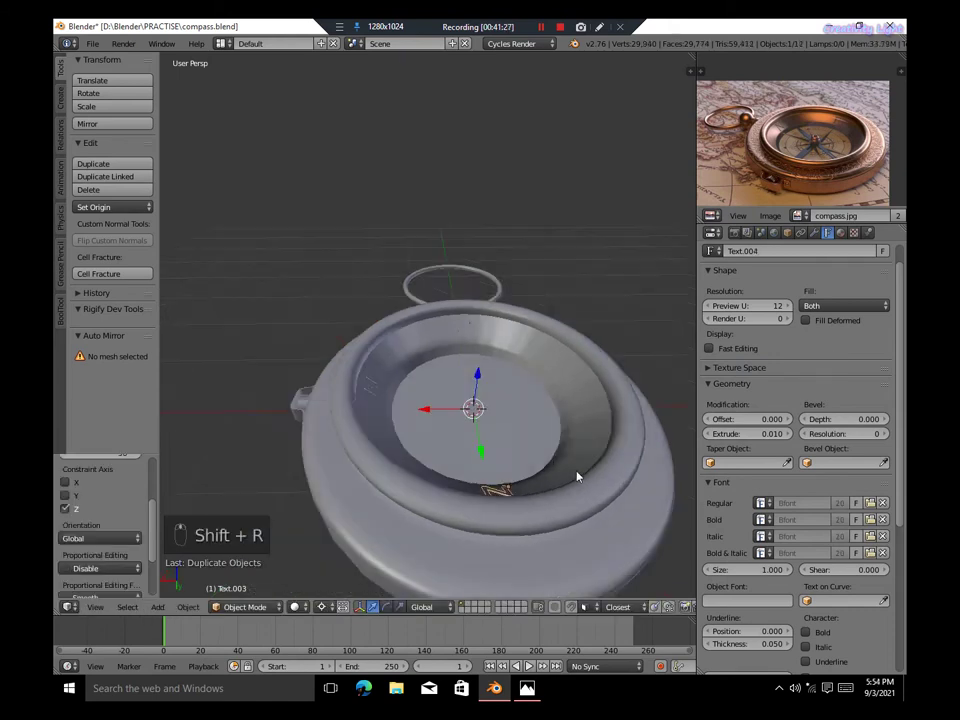
key(shift+d)
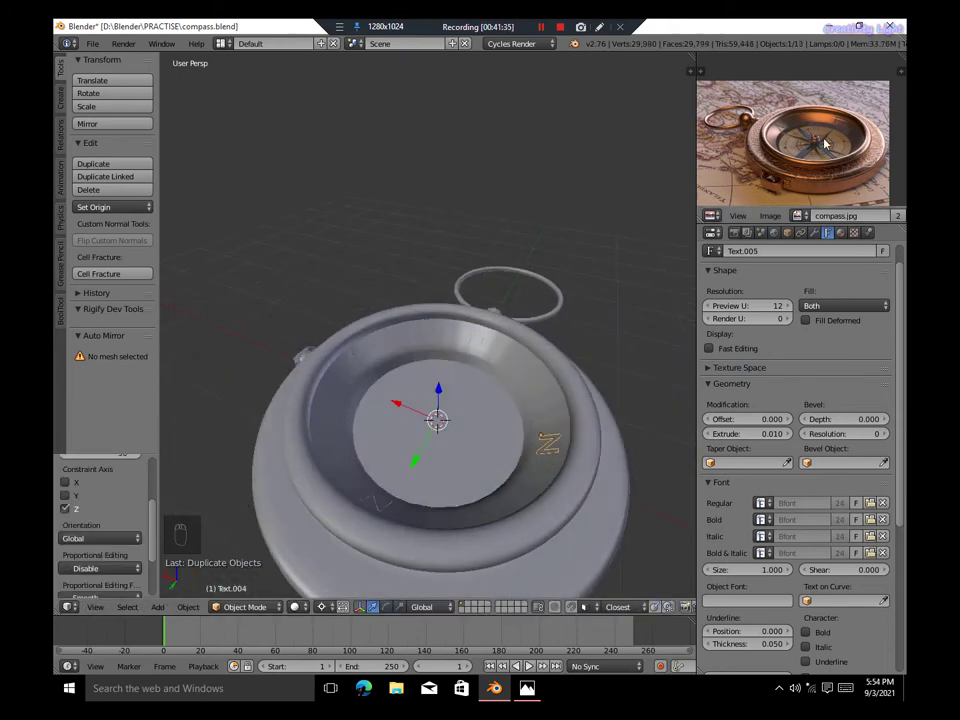
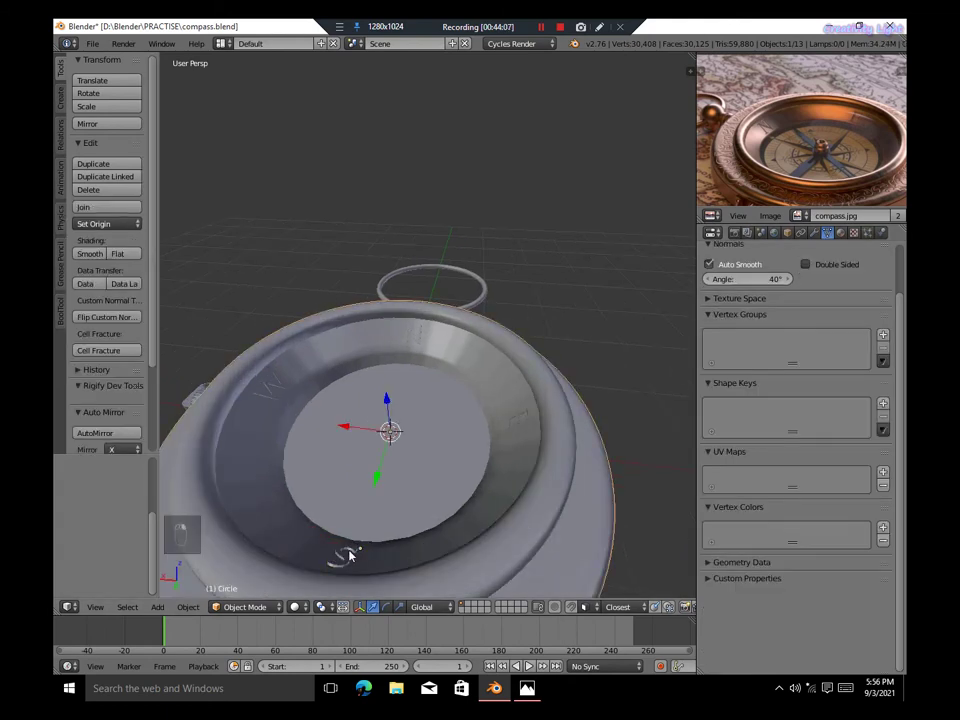
key(ctrl+shift+KP_Subtract)
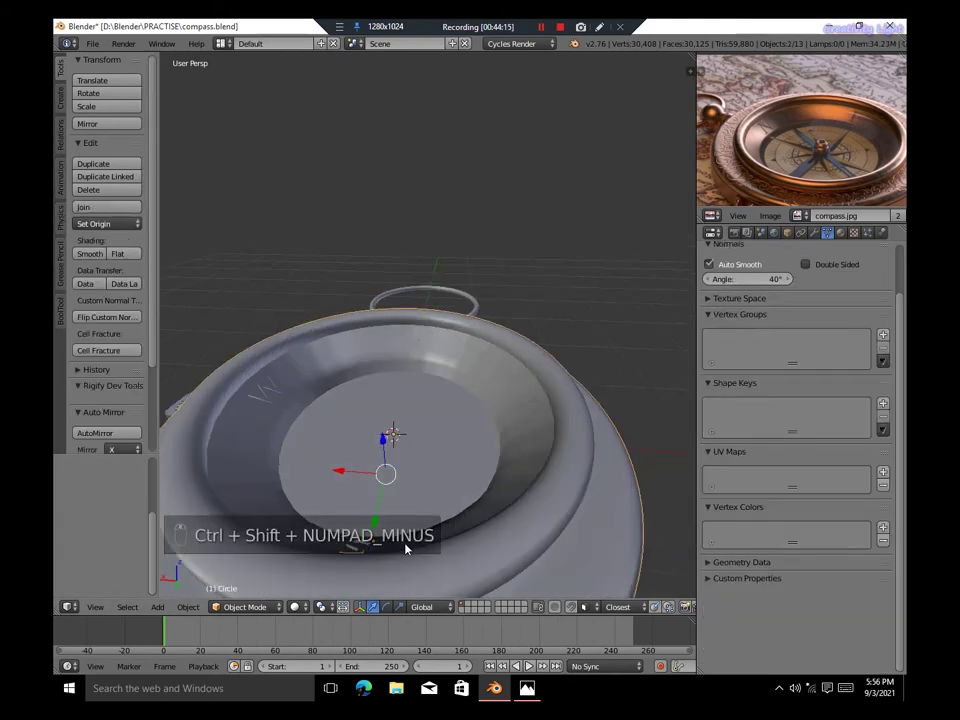
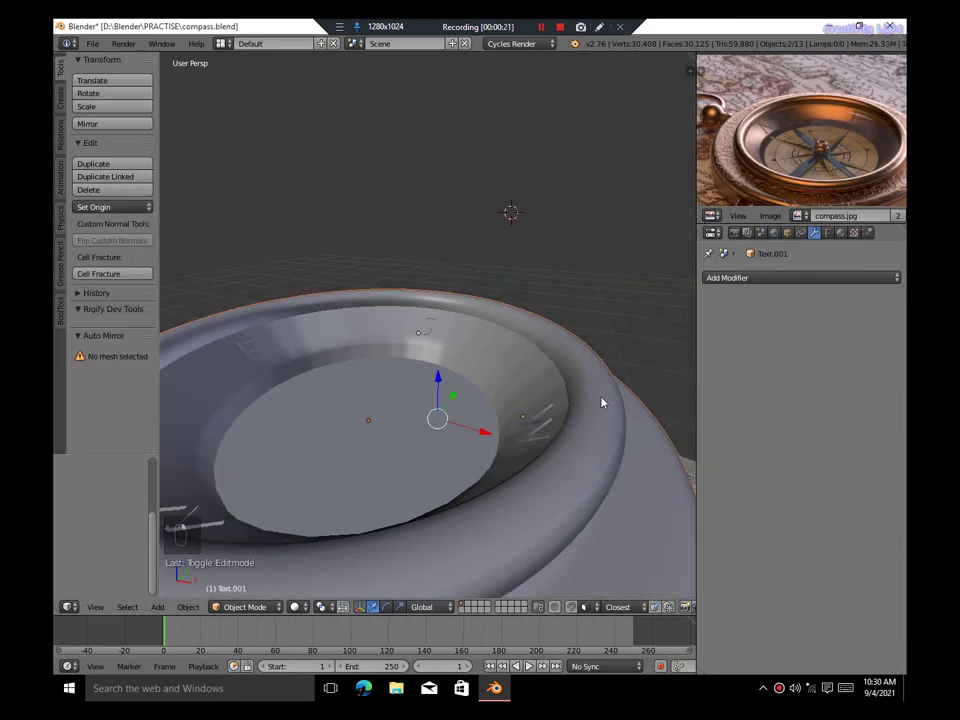
Try a boolean difference on the letters and nudge the letter into the rim surface
key(z)
key(ctrl+KP_Subtract)
key(z)
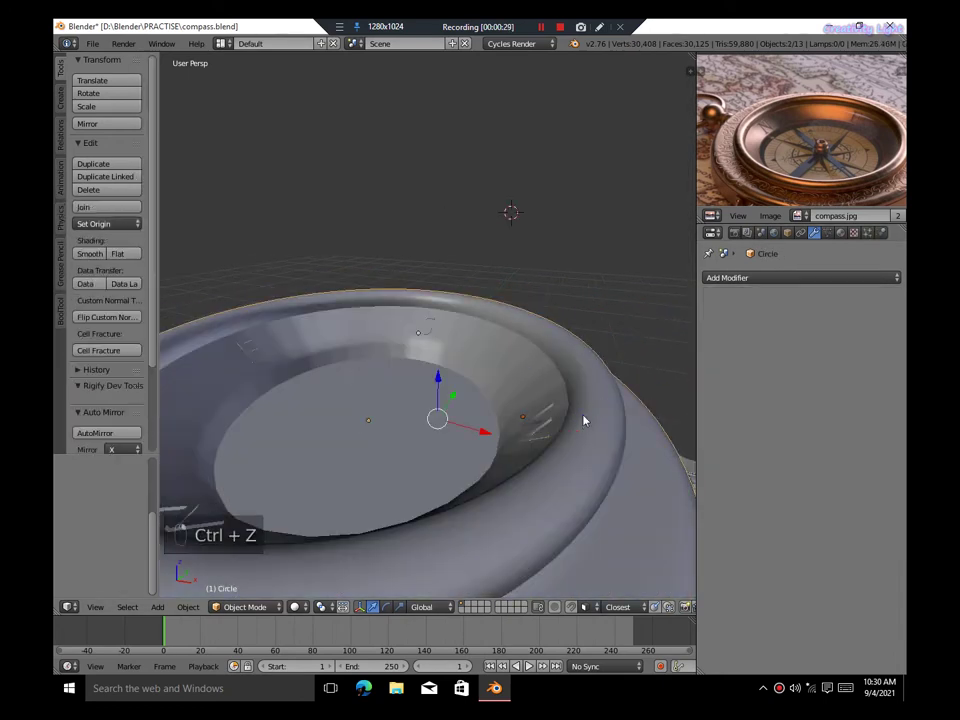
key(ctrl+KP_Subtract)
key(g)
drag(675, 464, 760, 408)
click(895, 361)
drag(547, 423, 516, 335)
Convert the letter text to mesh and cut it from the rim with a boolean difference, undoing retries
key(alt+c)
key(alt+c)
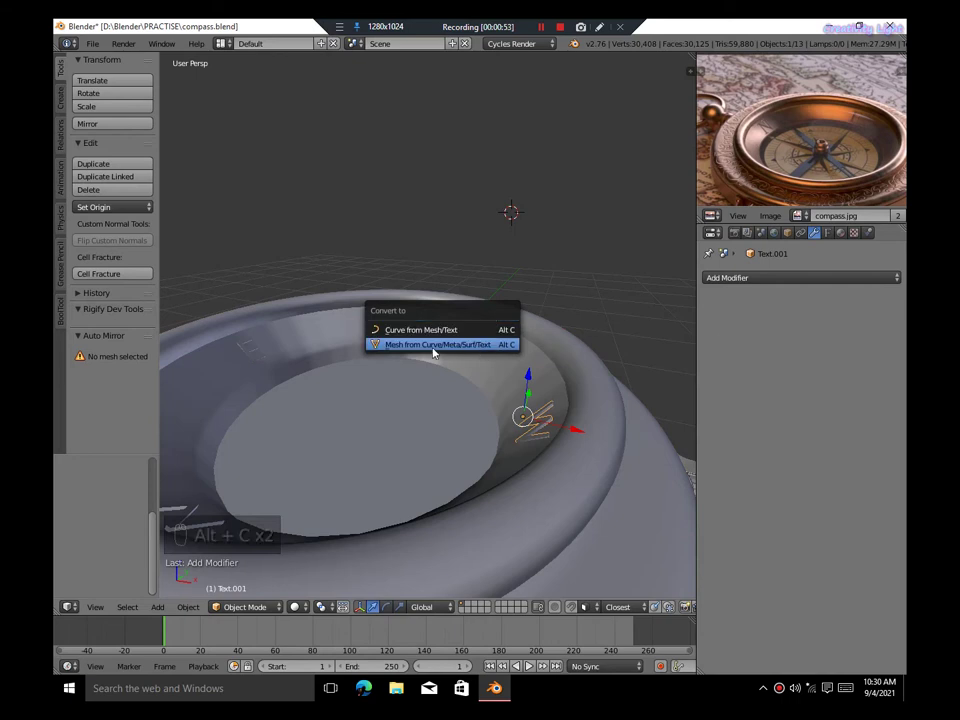
key(Tab)
key(Tab)
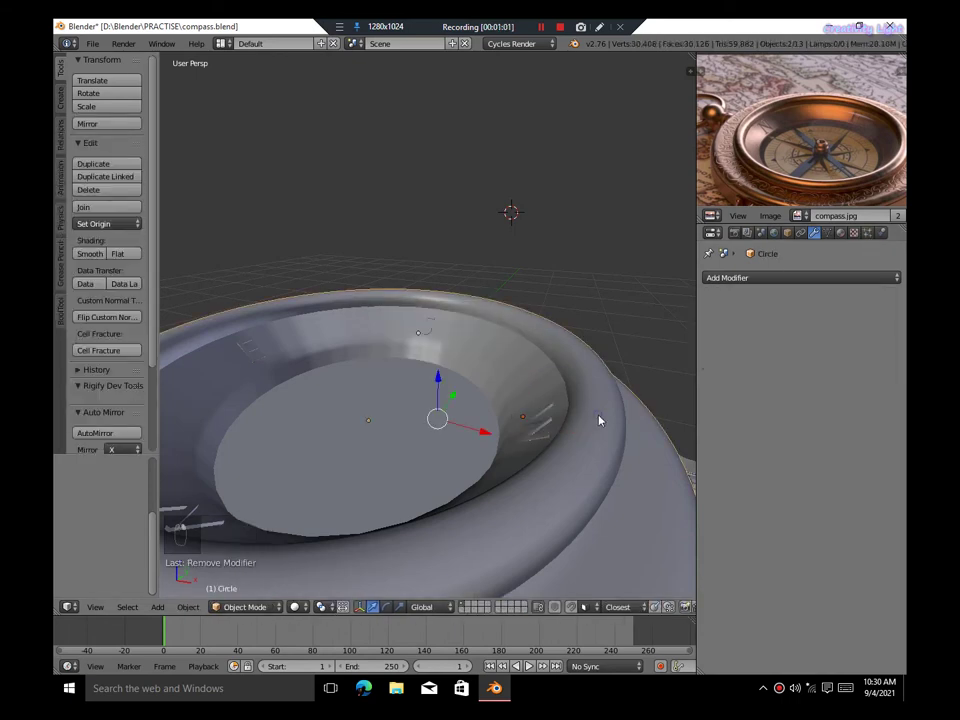
key(ctrl+KP_Subtract)
key(ctrl+z)
key(ctrl+KP_Subtract)
key(ctrl+z)
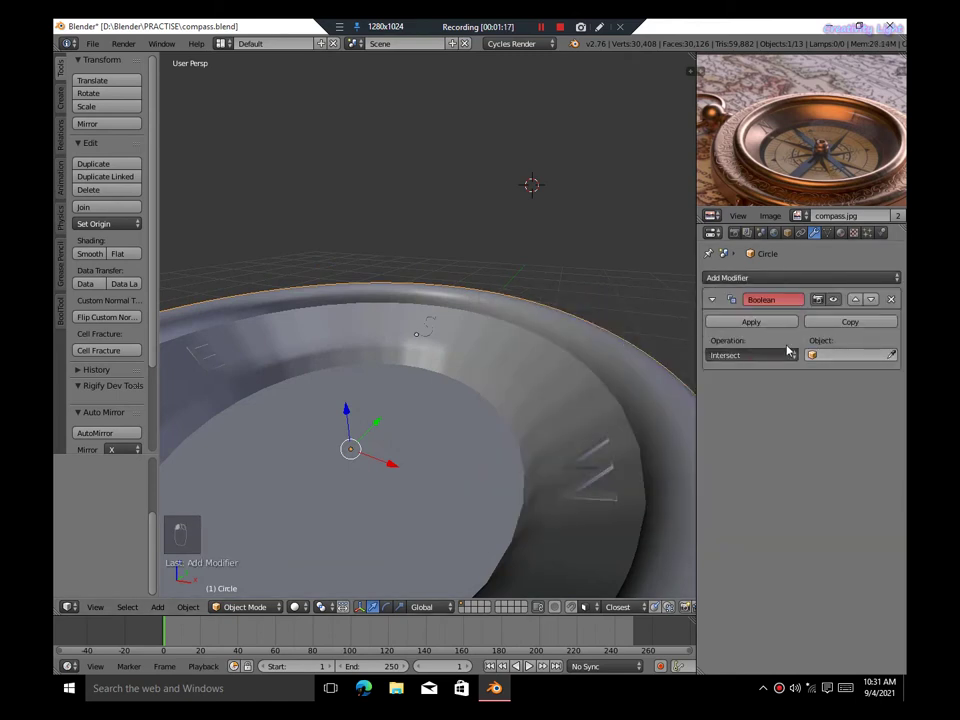
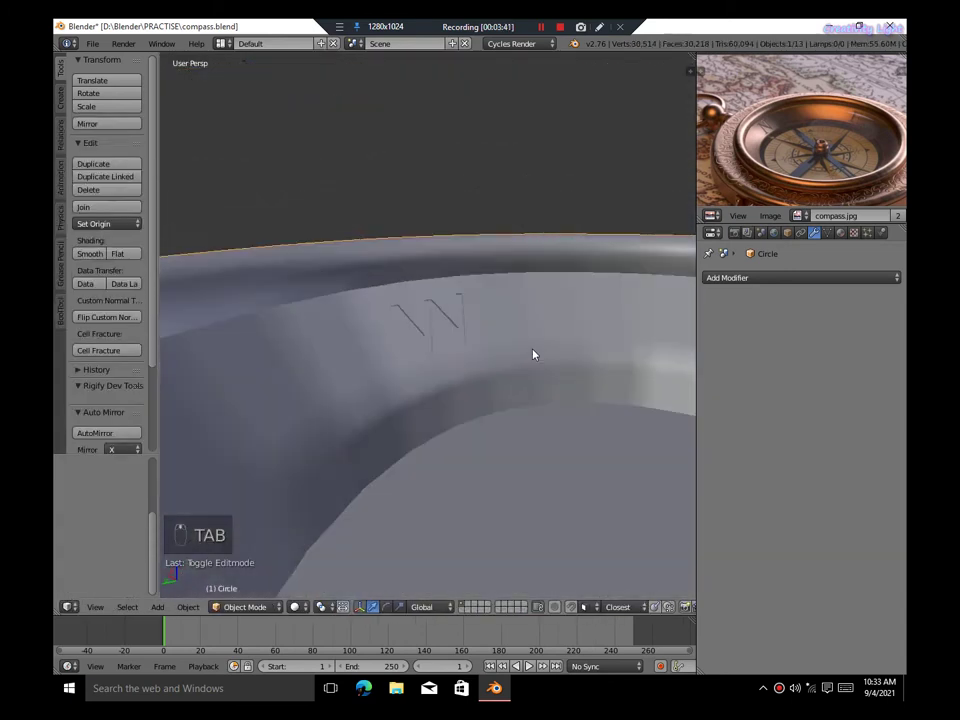
Preview the engraved rim in rendered shading, unhide and delete the used text cutters
key(shift+z)
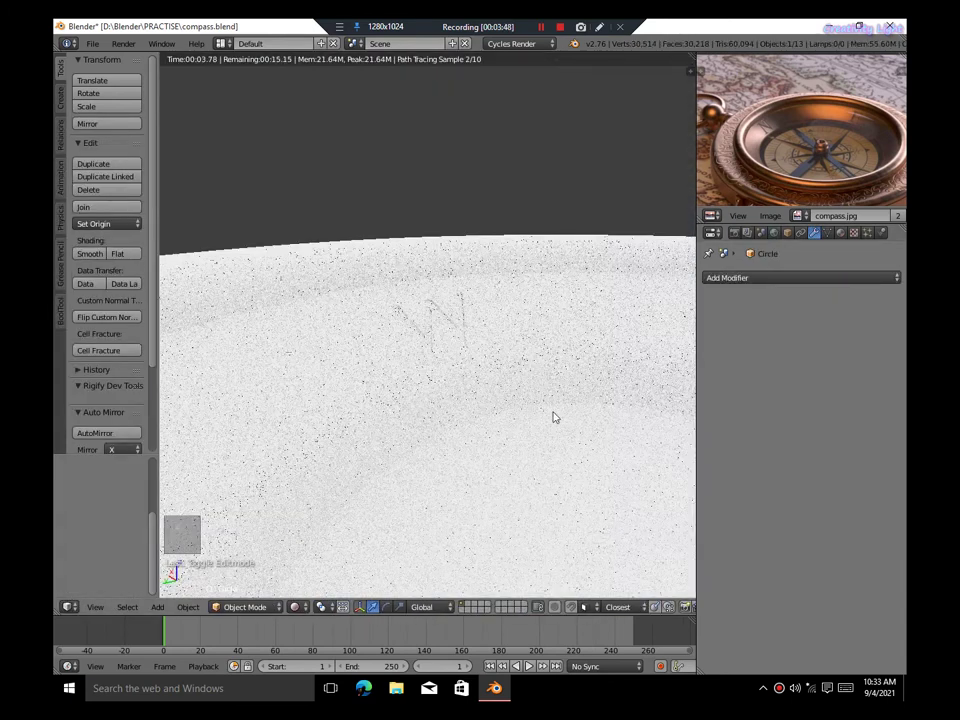
key(shift+z)
key(alt+h)
drag(313, 309, 496, 370)
key(x)
right_click(508, 315)
key(KP_Decimal)
key(KP_5)
Convert the N letter and tidy its outline in Edit Mode, removing leftover geometry
key(alt+c)
right_click(534, 333)
key(Tab)
key(space)
key(Tab)
key(x)
key(Tab)
key(Tab)
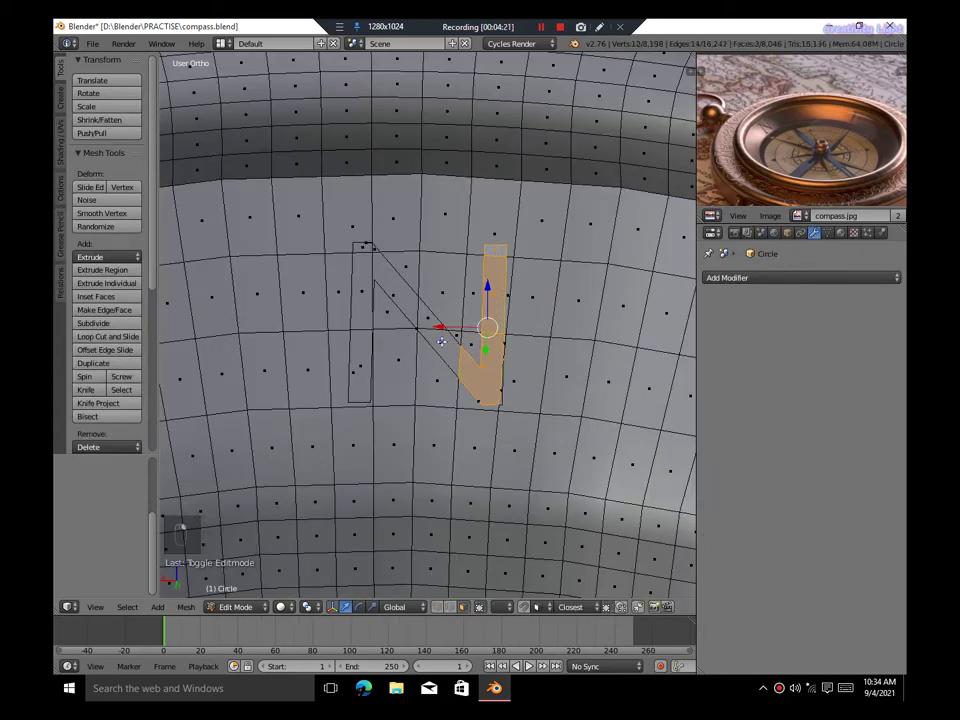
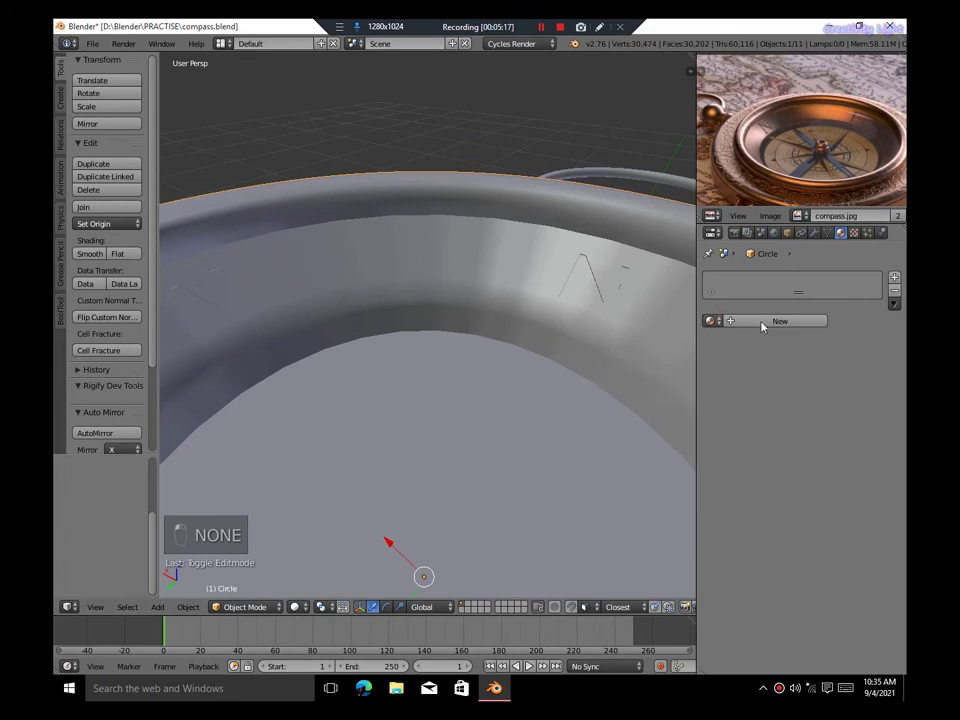
Check the compass body's new golden-orange 'compass' material in rendered shading and refocus on it
key(s)
key(shift+z)
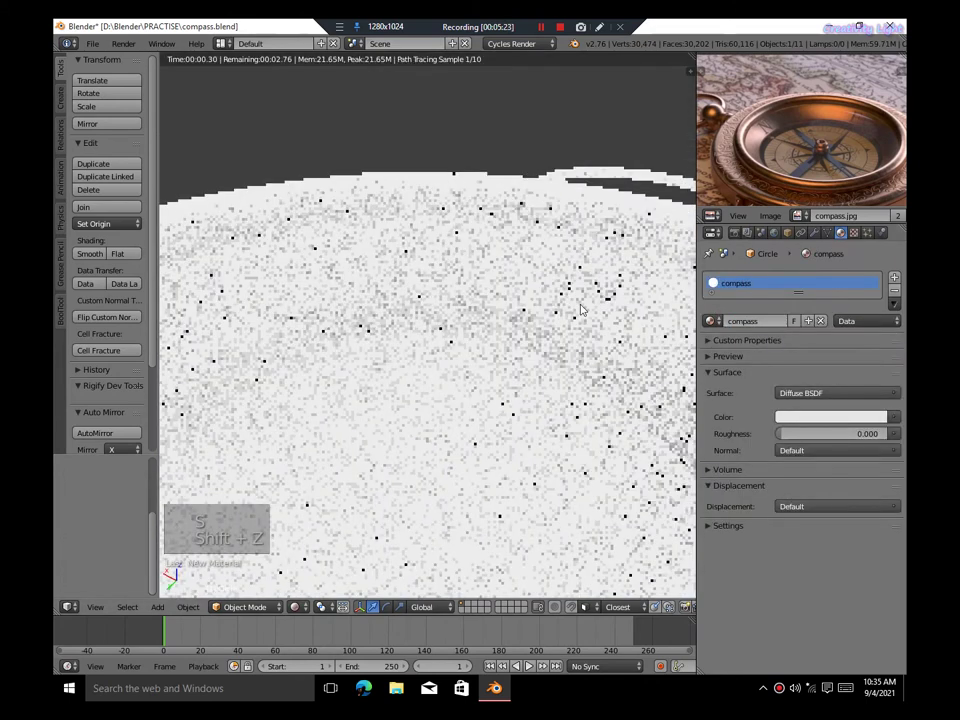
key(shift+z)
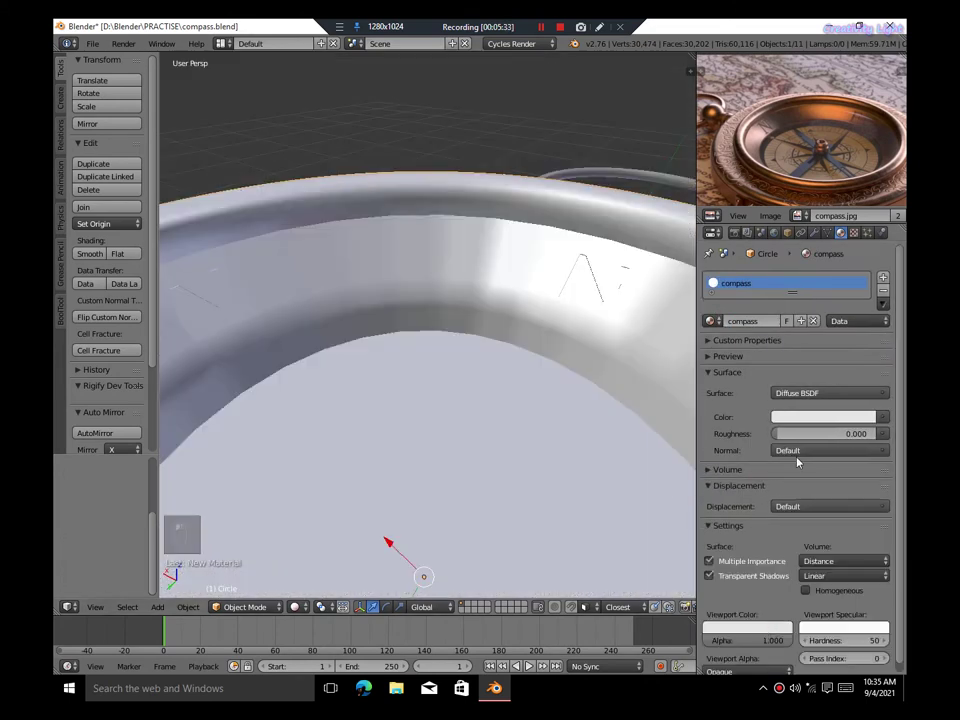
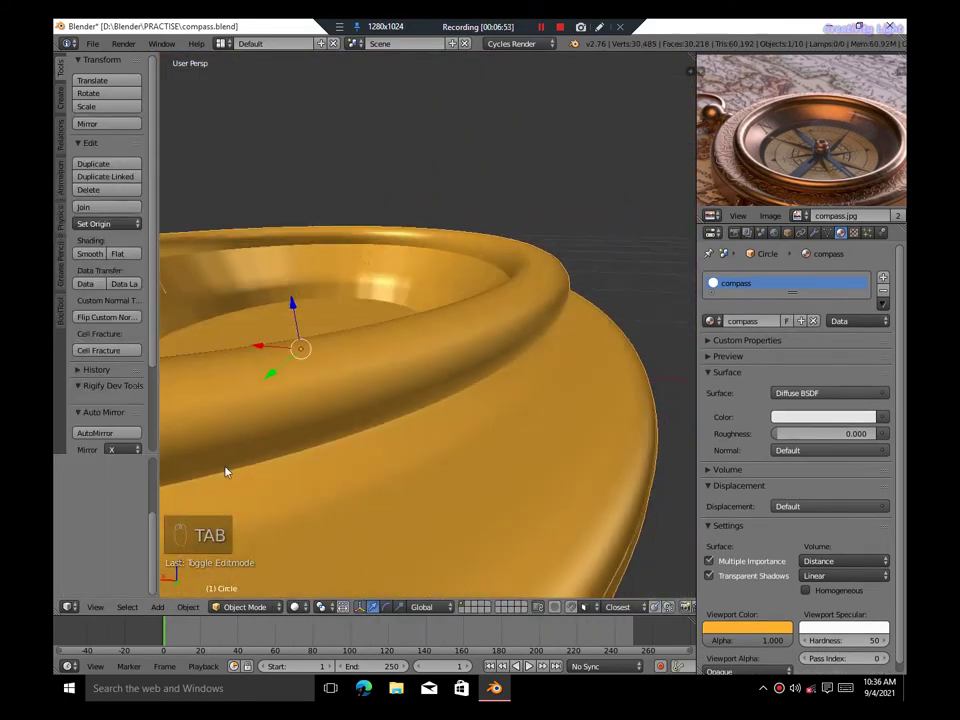
key(KP_Decimal)
Frame the compass body, convert the remaining letter and delete the leftover cutter
key(KP_Decimal)
key(KP_5)
middle_click(683, 494)
middle_click(473, 390)
key(alt+c)
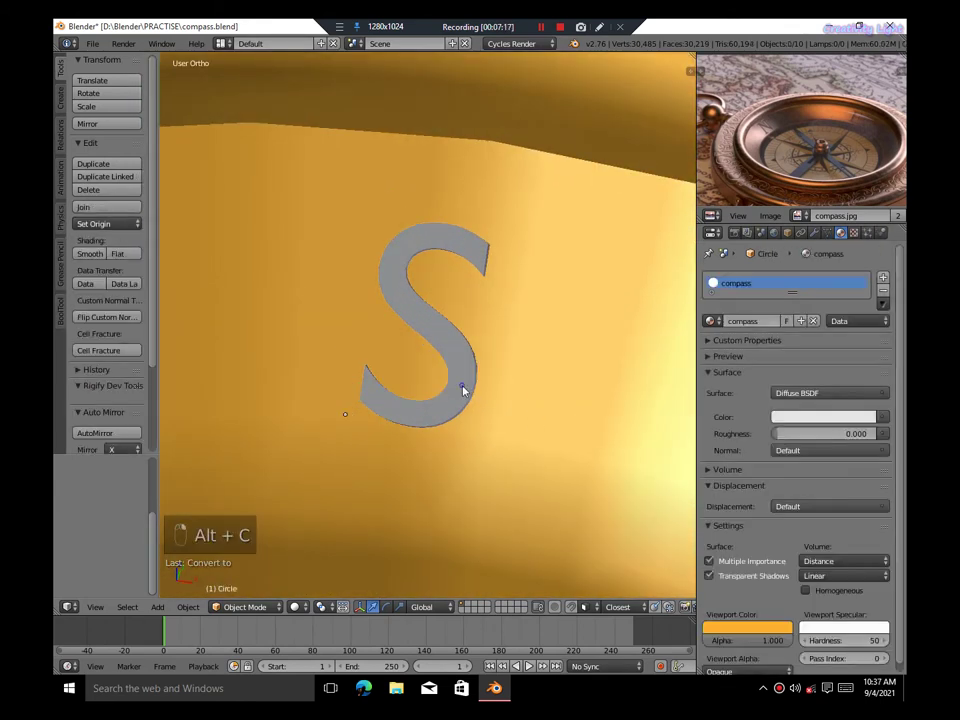
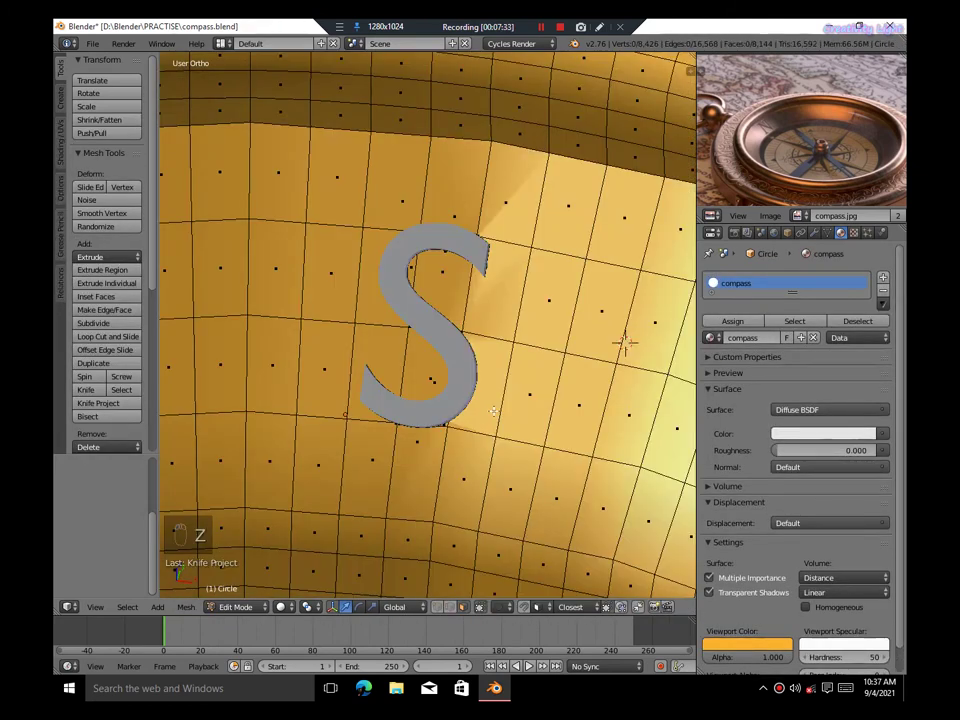
key(x)
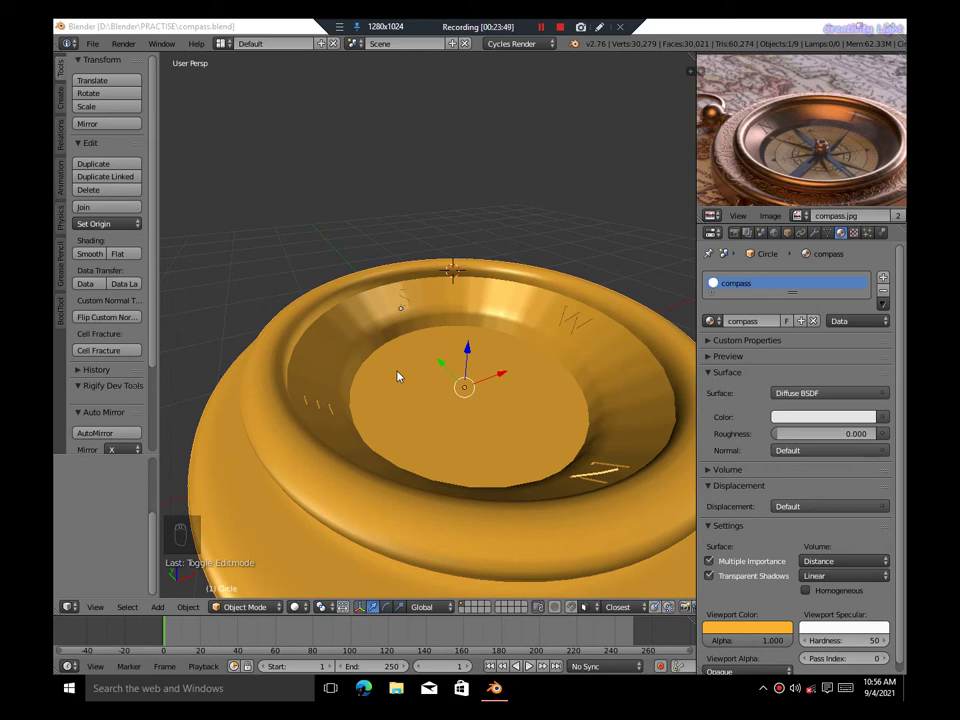
drag(529, 313, 579, 321)
Select the whole compass body mesh in Edit Mode and unwrap it with Smart UV Project
key(Tab)
key(a)
key(a)
key(u)
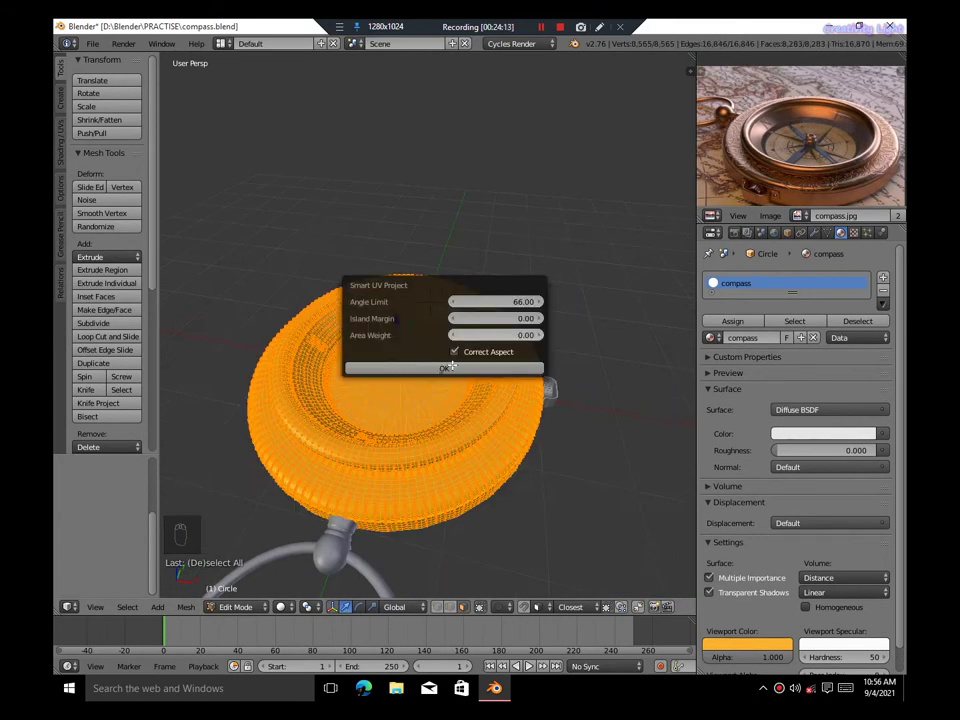
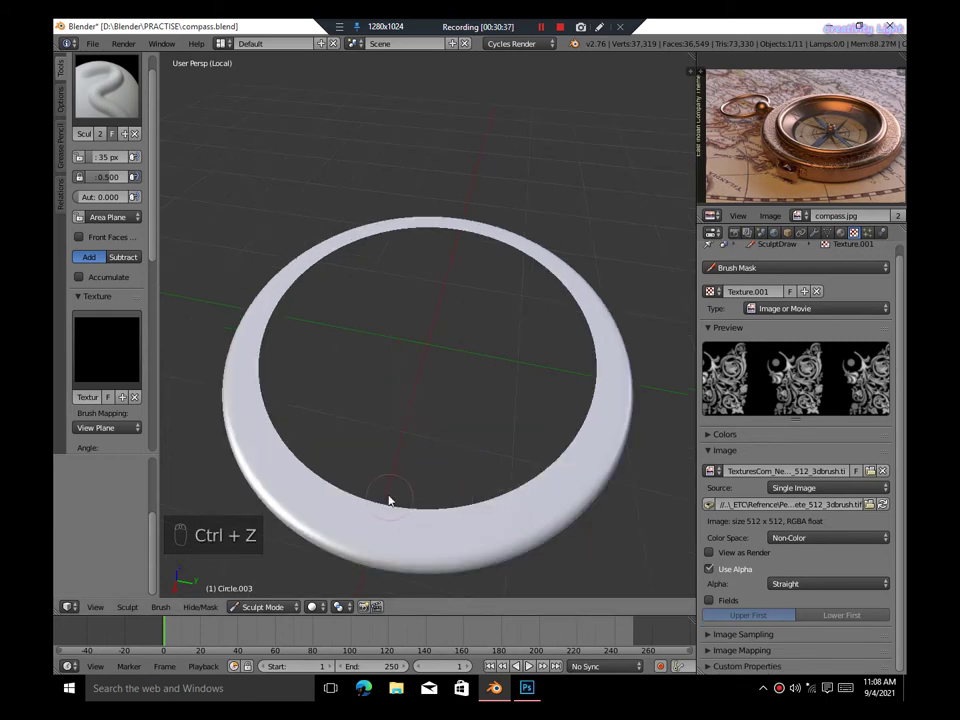
Adjust the sculpt brush radius and strength, testing strokes on the ring and undoing them
key(f)
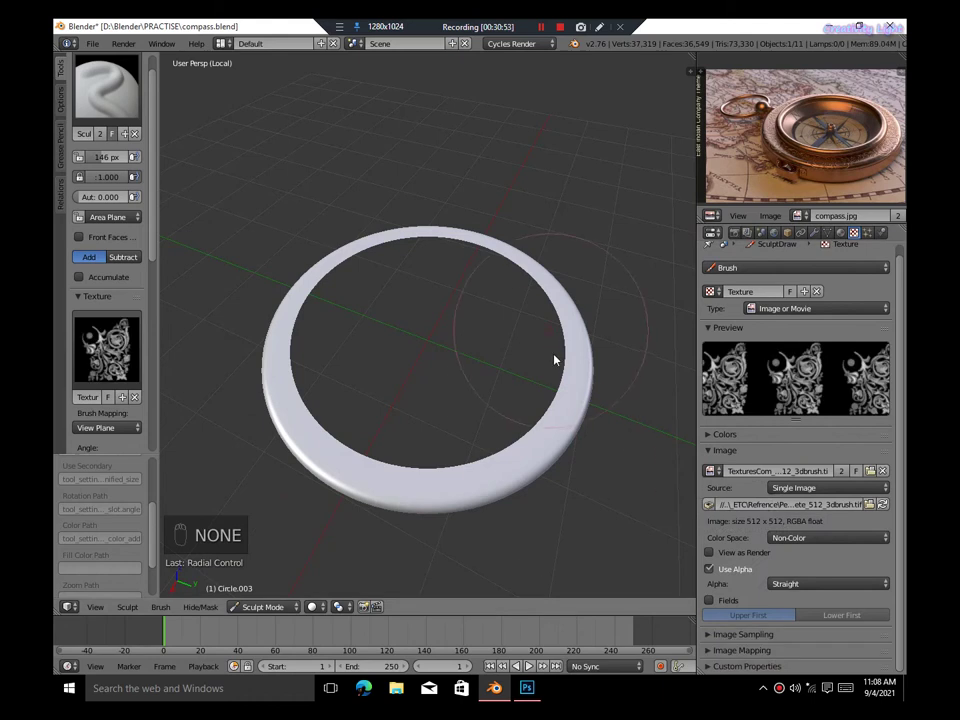
key(ctrl+z)
key(KP_7)
key(KP_5)
key(f)
drag(298, 370, 310, 362)
key(ctrl+z)
key(shift+f)
click(343, 374)
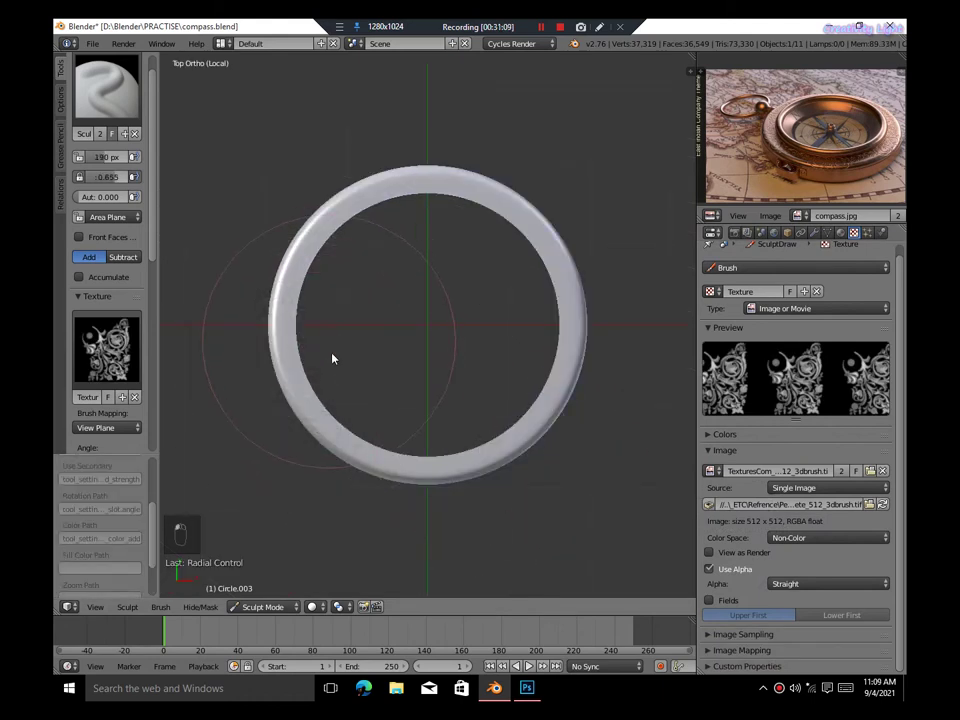
key(ctrl+z)
Subdivide the ring with a level-2 Multires modifier ready for sculpting
key(KP_5)
key(Tab)
key(w)
key(Tab)
key(ctrl+2)
drag(493, 453, 493, 472)
middle_click(504, 476)
key(KP_7)
Retune brush strength and radius and stamp the swirl texture onto the ring, undoing test strokes
key(shift+f)
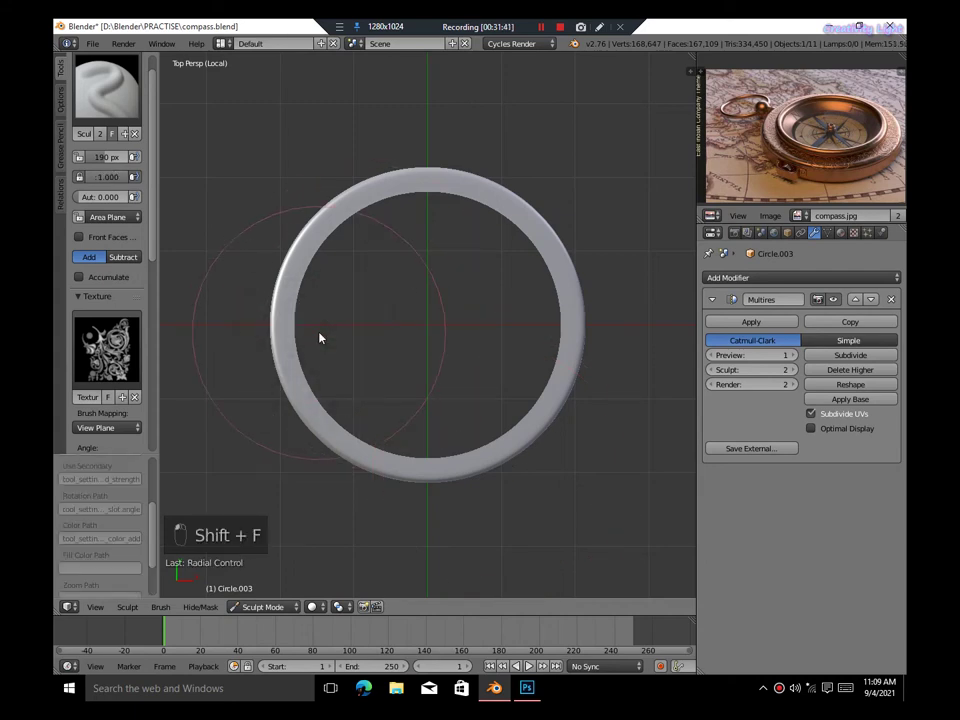
key(f)
drag(297, 320, 430, 442)
key(ctrl+z)
click(298, 368)
key(ctrl+z)
Reframe the ring from top view and paint further ornamental swirl strokes across it
middle_click(351, 338)
key(KP_5)
key(KP_5)
key(KP_8)
key(KP_5)
key(KP_5)
key(shift+f)
drag(526, 385, 478, 451)
key(ctrl+z)
key(KP_7)
drag(455, 306, 341, 362)
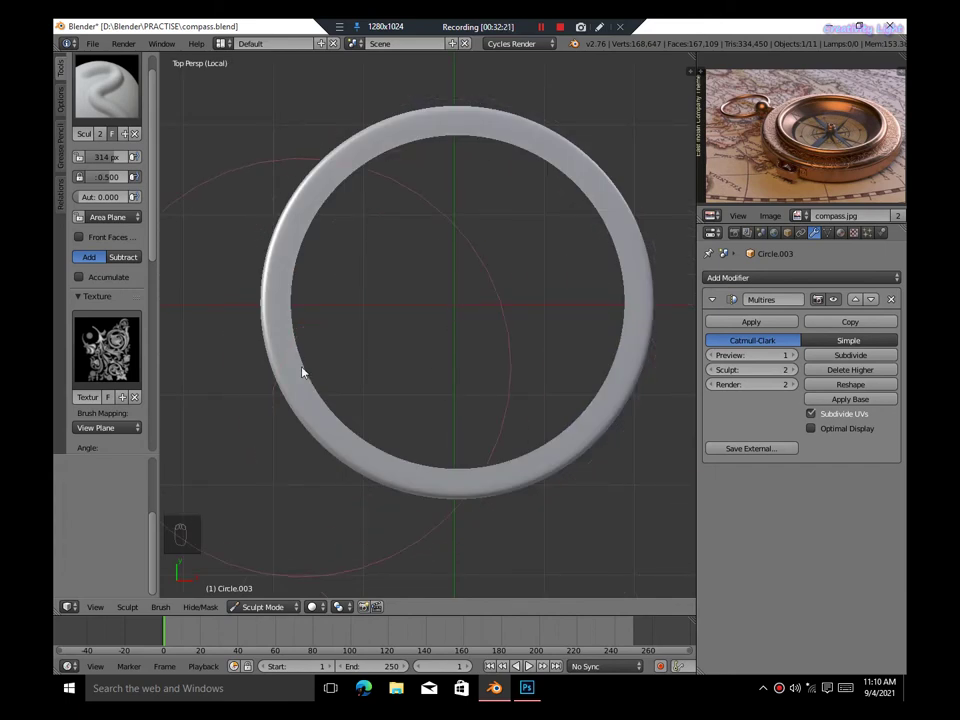
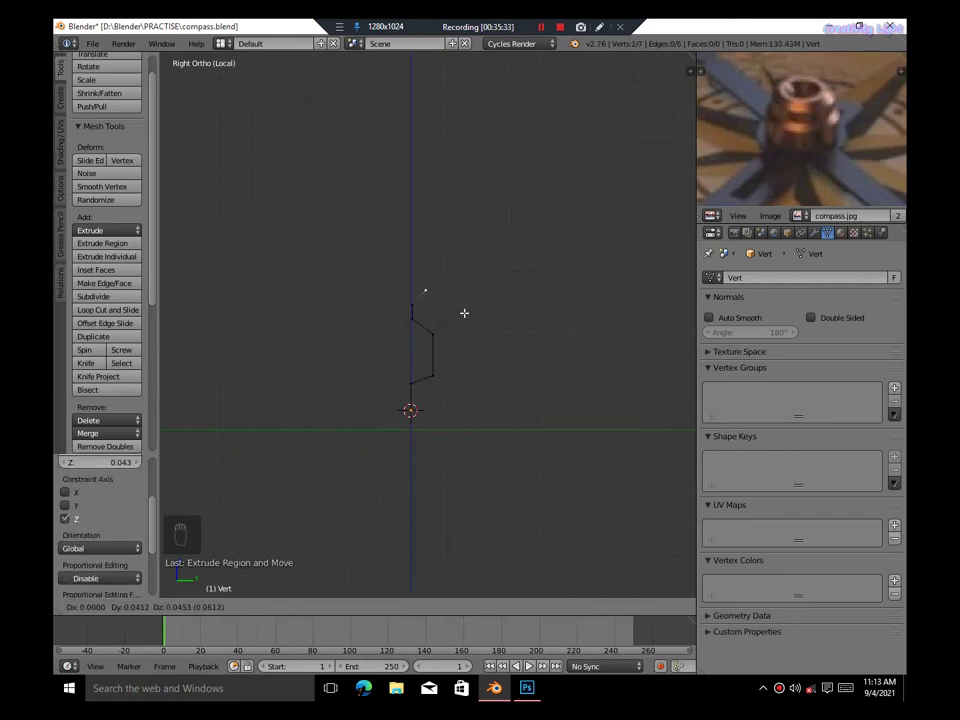
Extrude another vertex onto the knob profile, reposition it and delete a stray point
key(e)
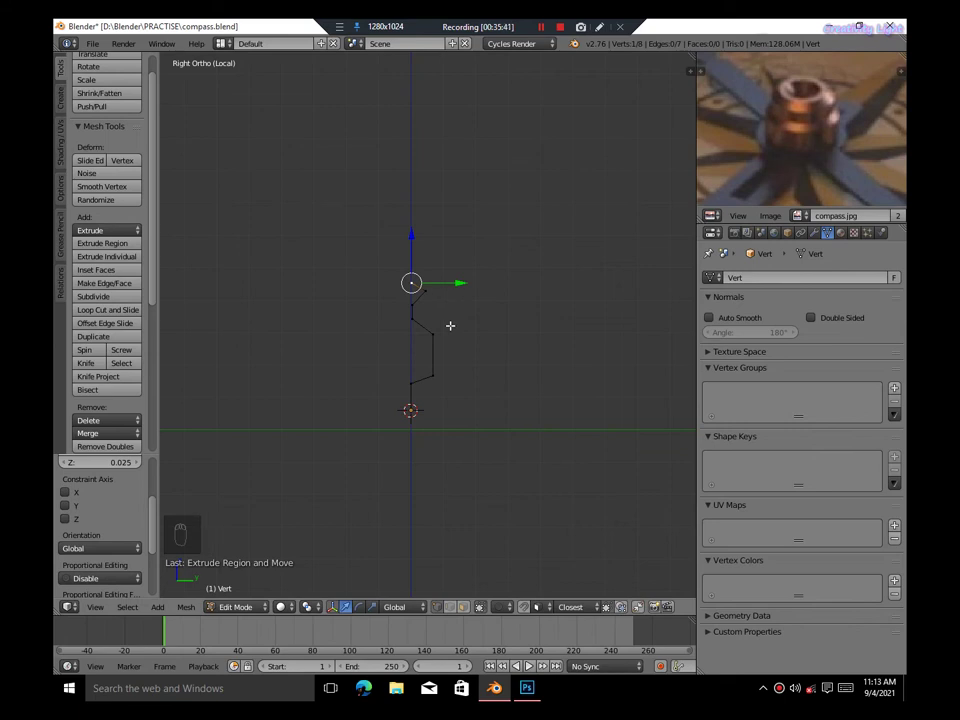
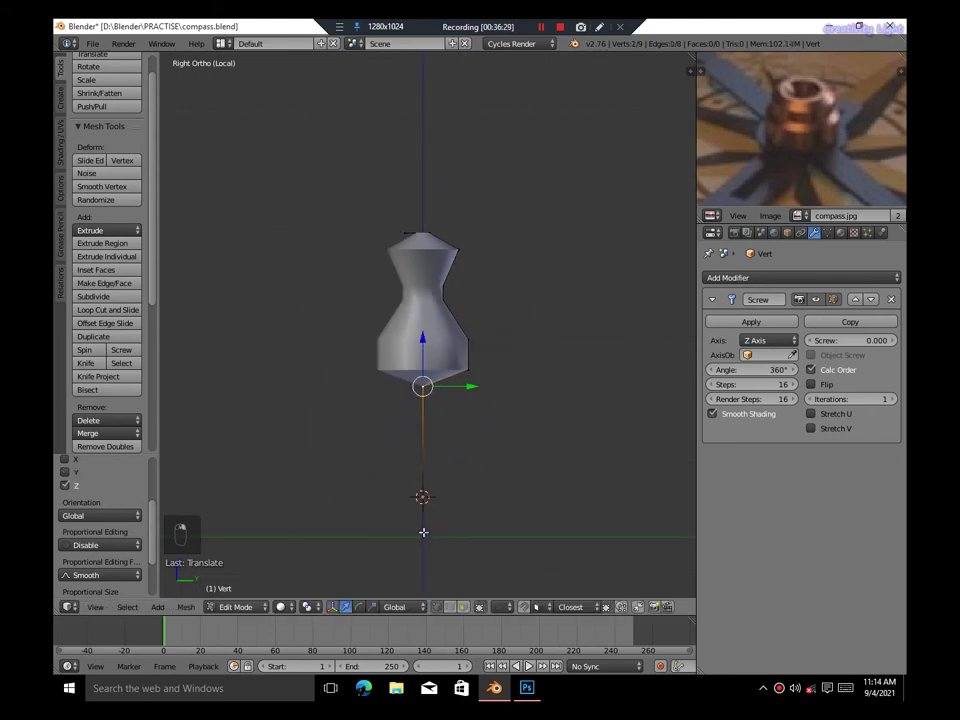
key(g)
key(x)
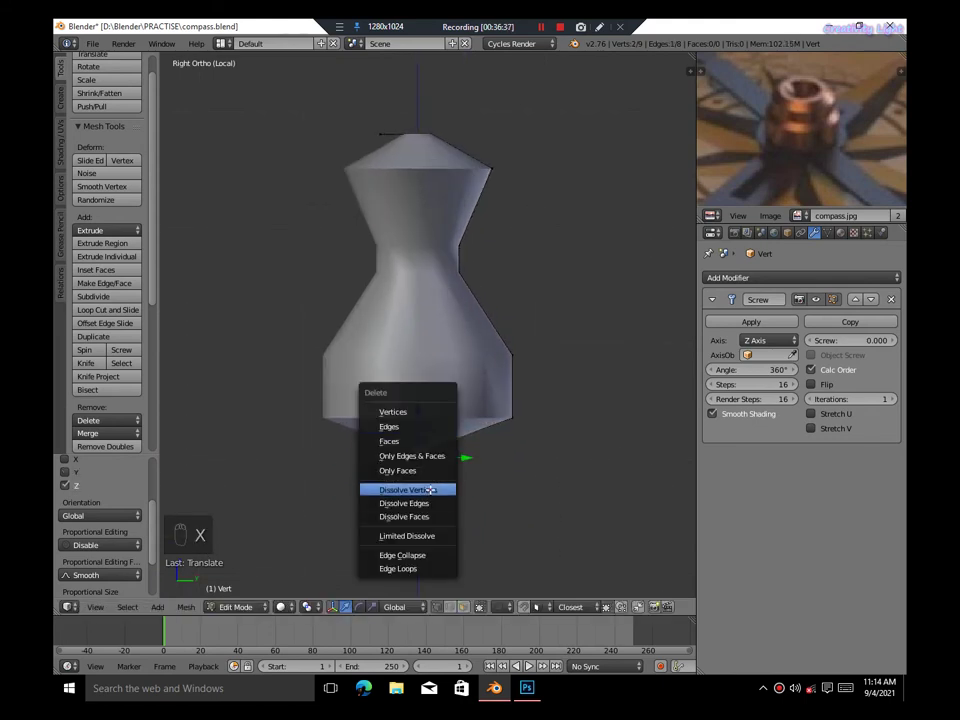
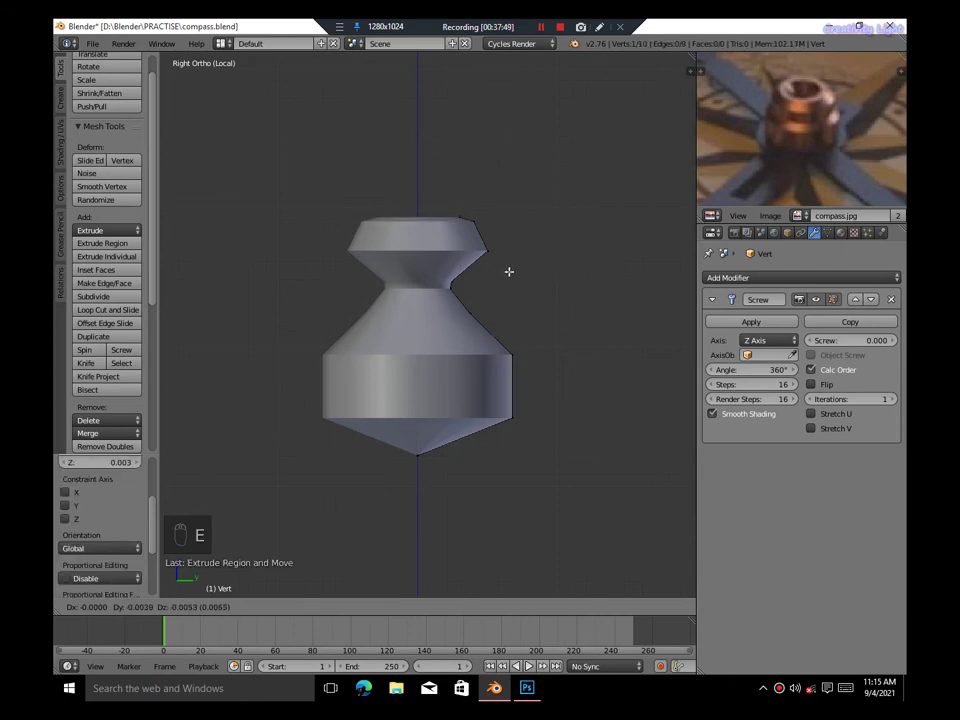
Add a level-2 Subdivision Surface modifier to the knob above its Screw modifier
key(e)
key(KP_5)
key(Tab)
key(ctrl+2)
key(Tab)
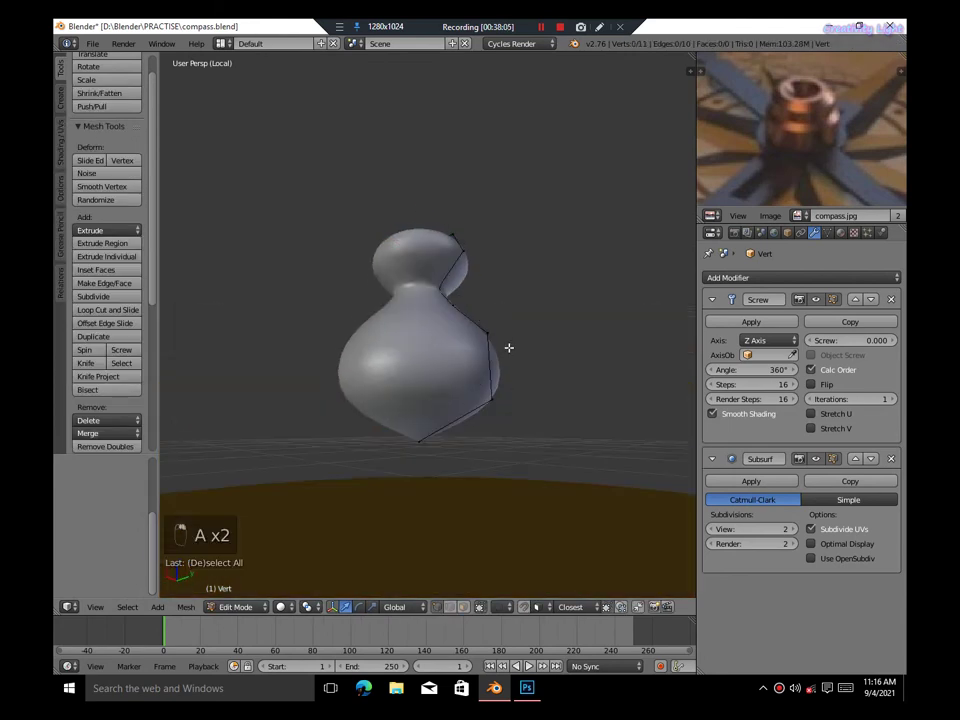
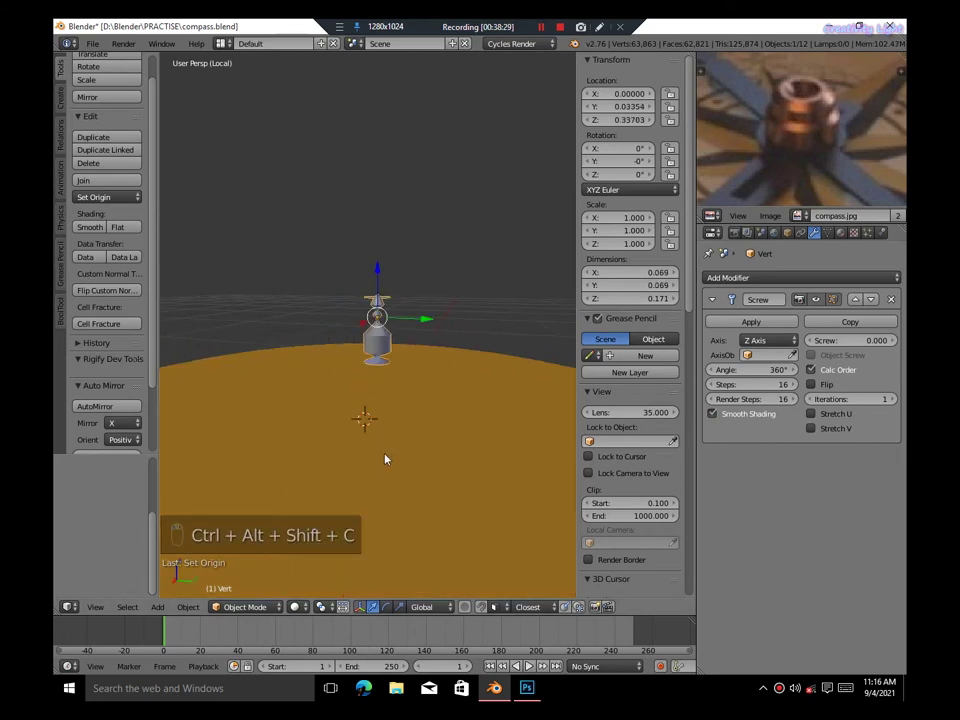
Nudge the knob's profile vertices into place and save the file
key(ctrl+z)
key(Tab)
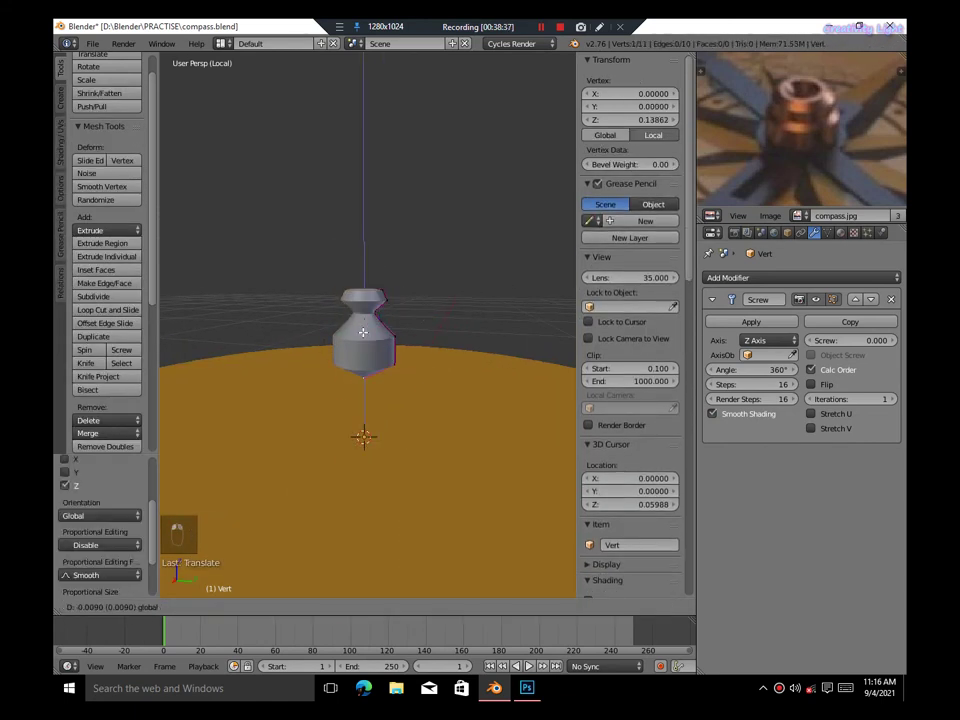
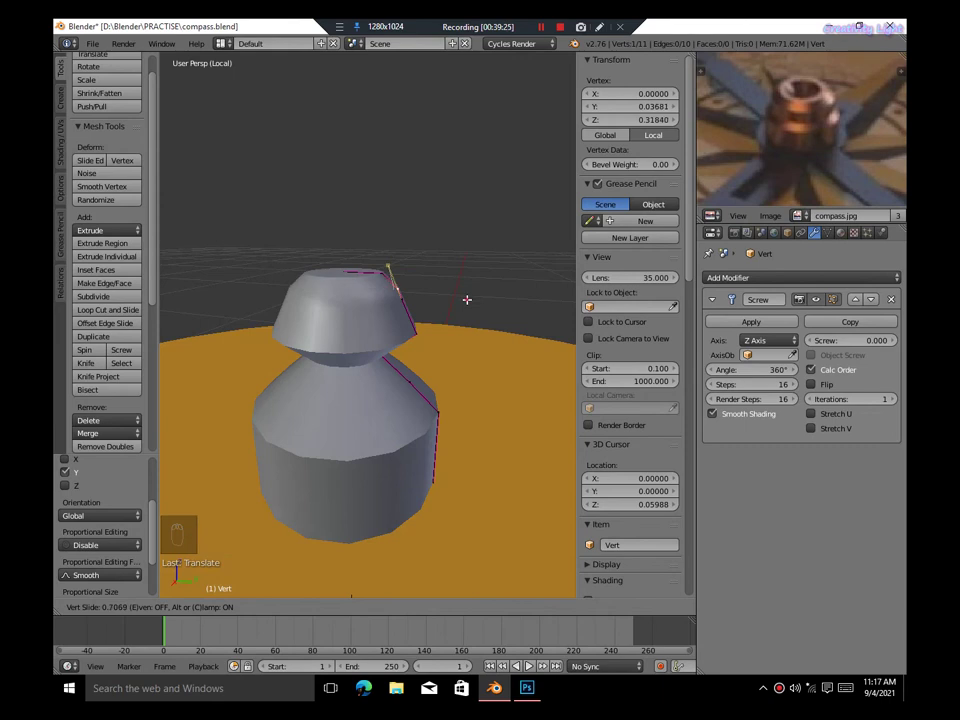
key(g)
key(Tab)
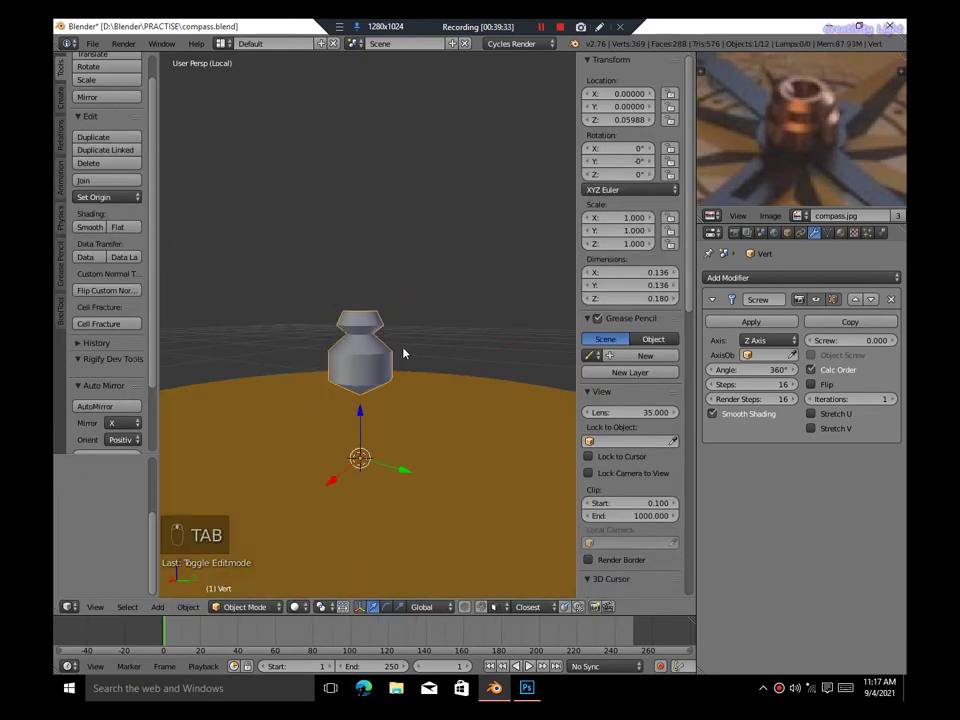
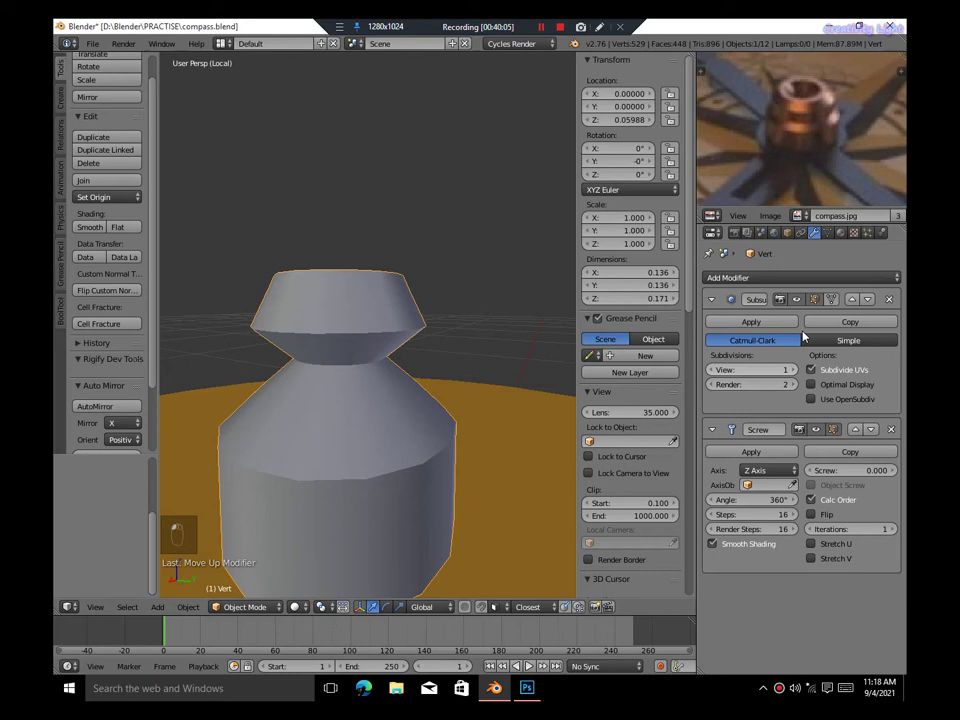
drag(804, 304, 415, 365)
key(a)
key(ctrl+s)
Reposition the knob at the compass centre, save, and set the face's viewport colour to pale yellow
key(KP_5)
key(KP_1)
key(z)
key(g)
key(g)
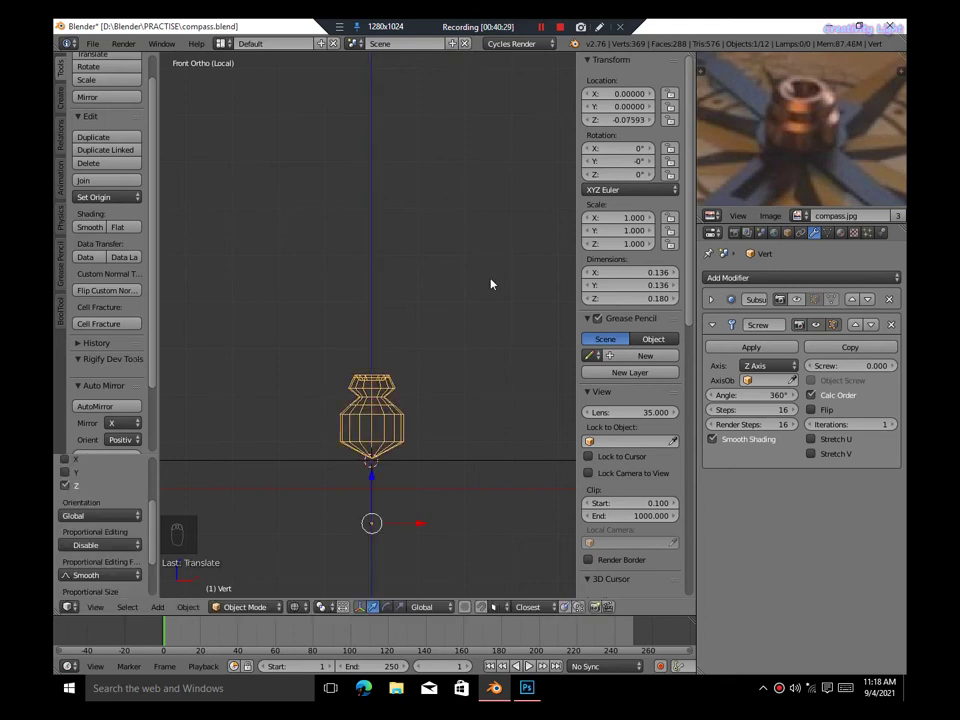
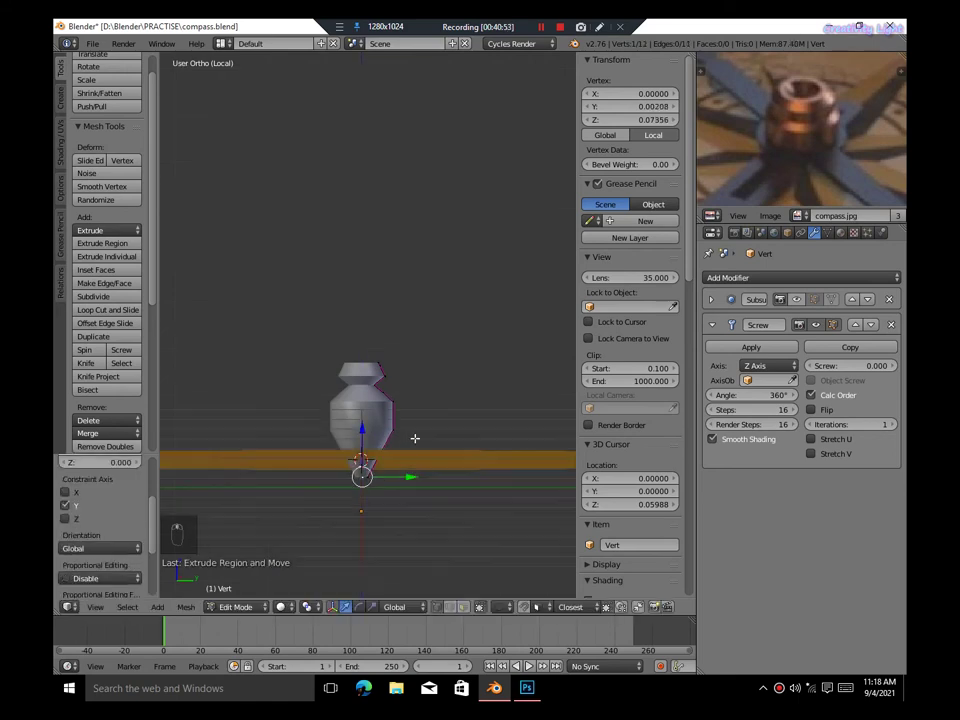
key(Tab)
key(KP_5)
key(a)
key(ctrl+s)
key(n)
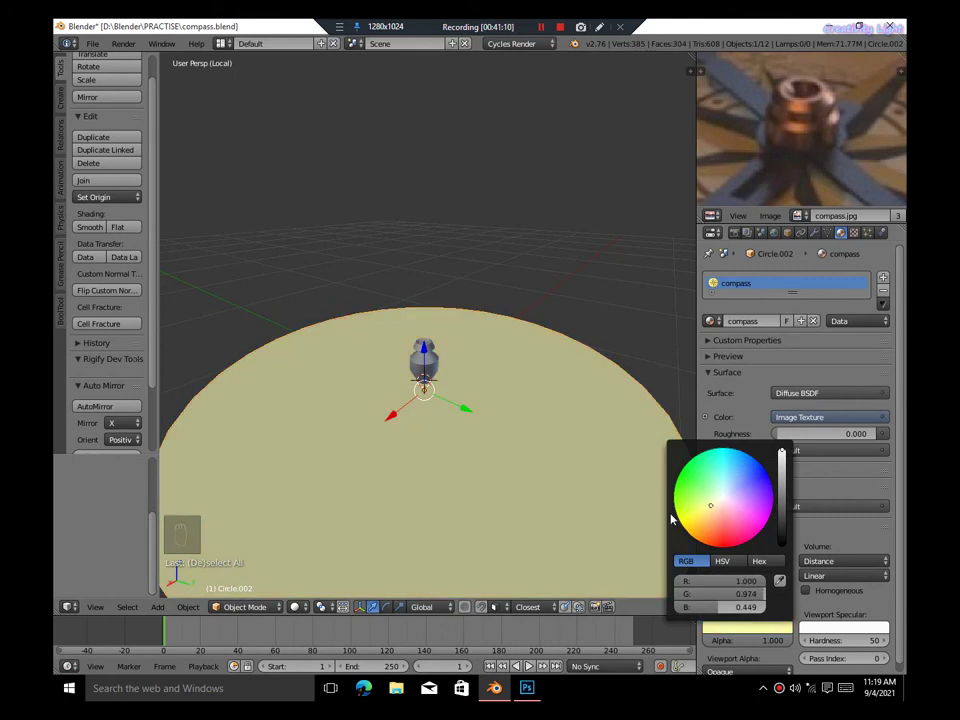
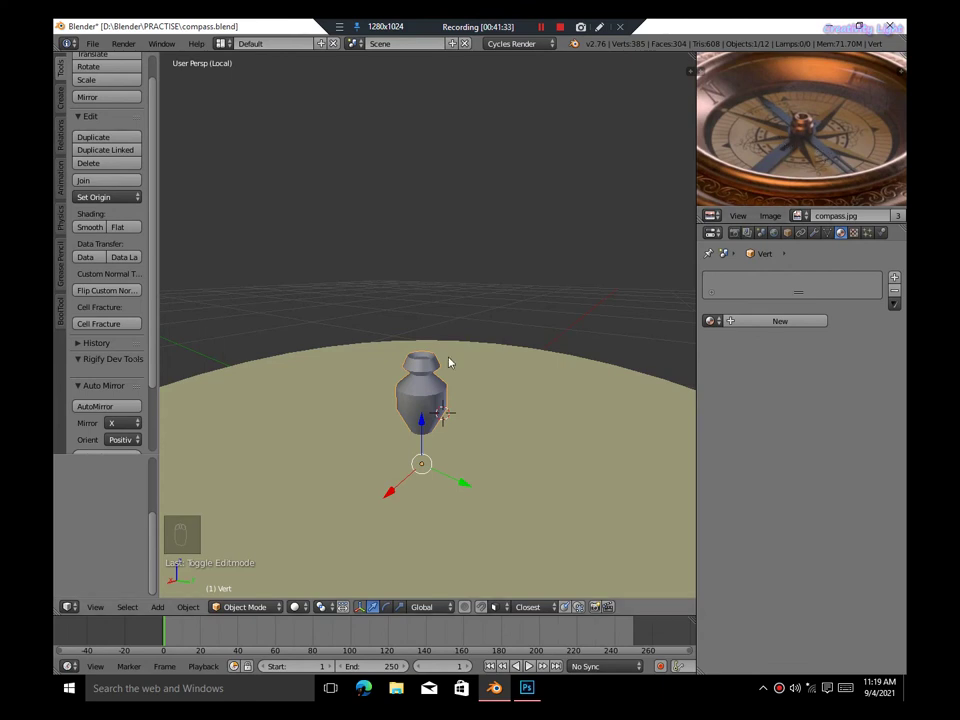
Add a new plane, Plane.001, at the compass centre beside the knob
key(shift+a)
key(s)
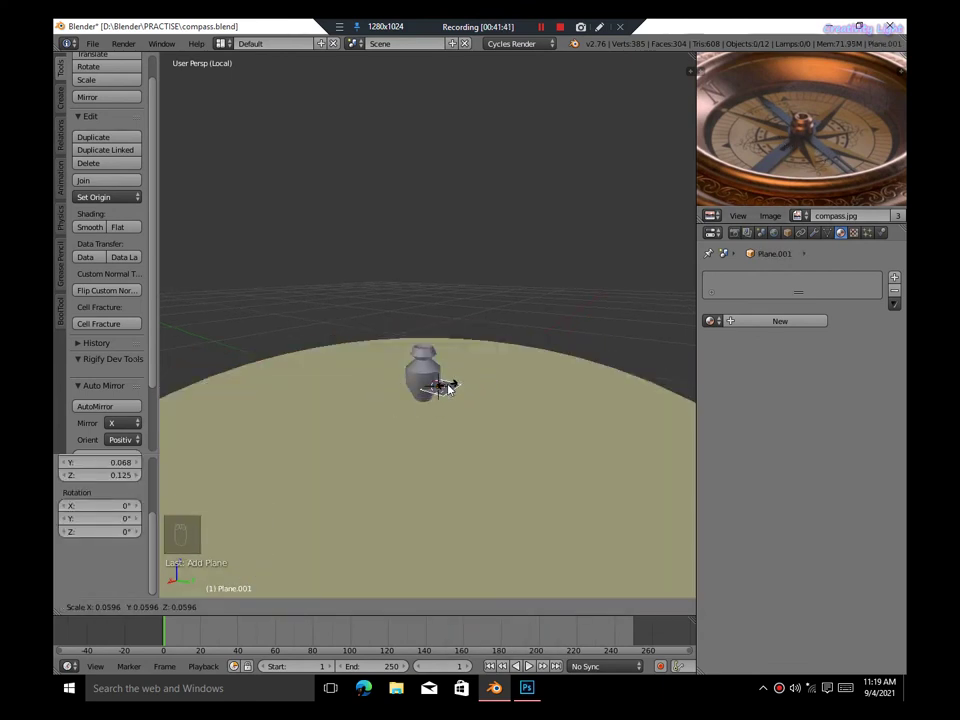
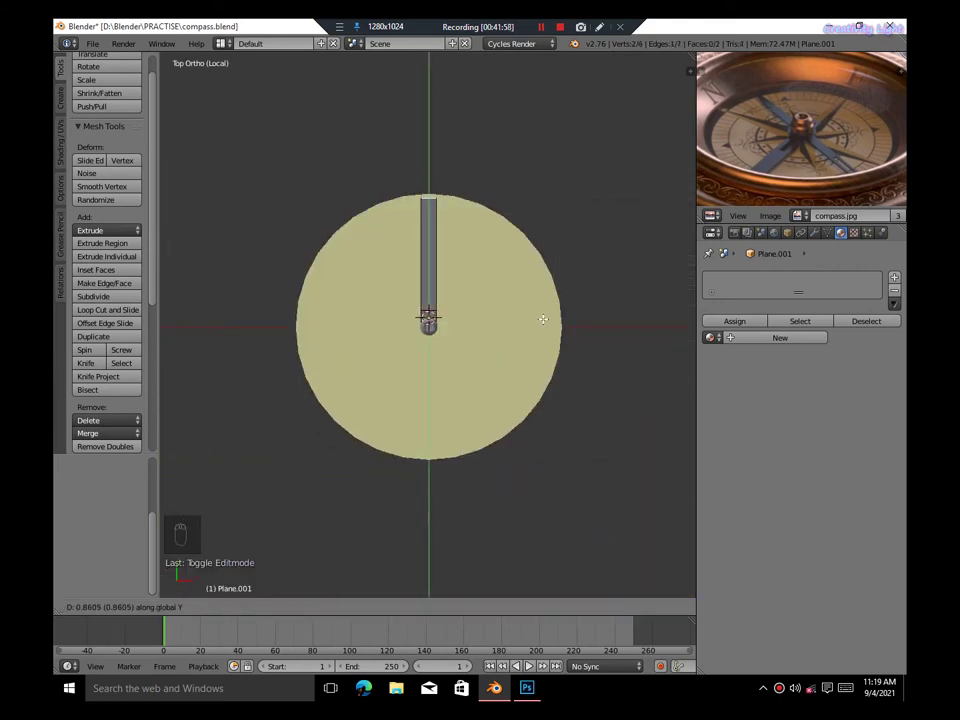
Taper the needle's extruded end to a point and add loop cuts along its length
key(s)
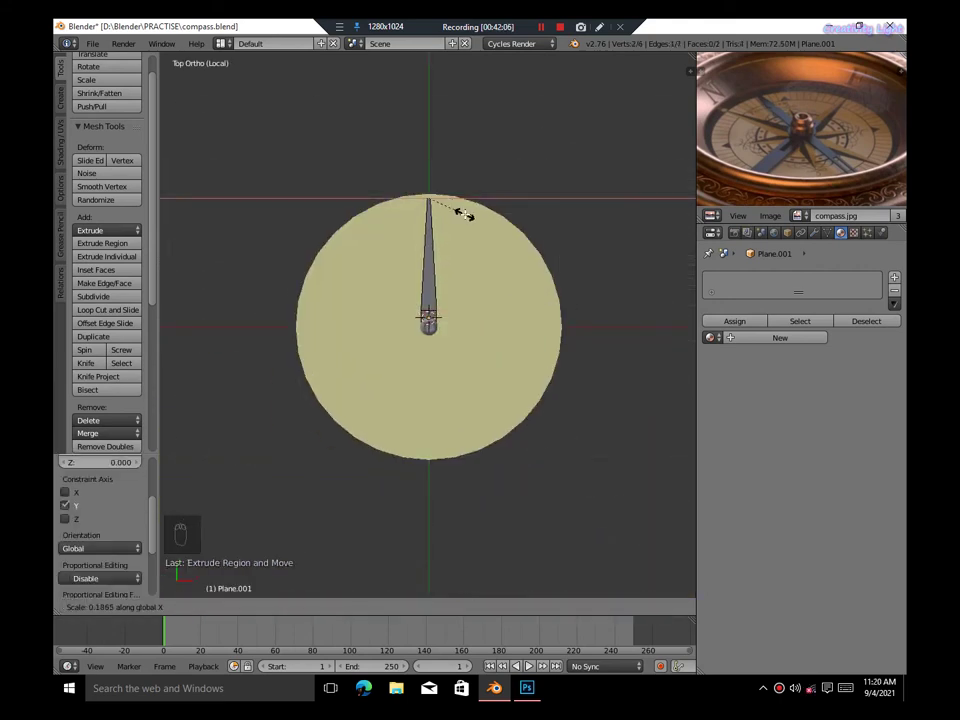
key(ctrl+r)
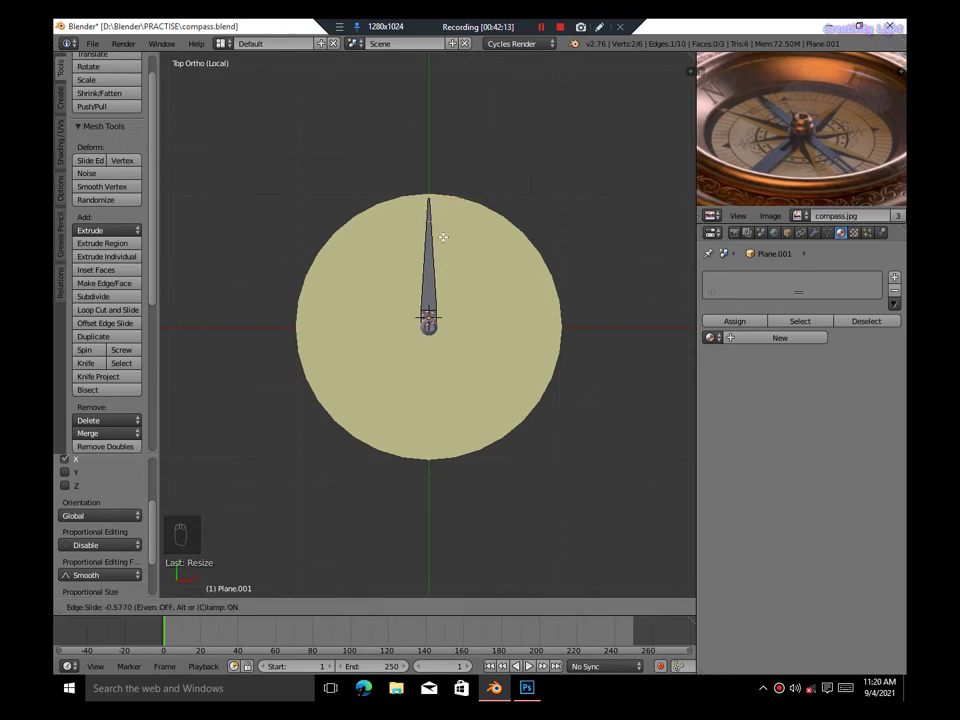
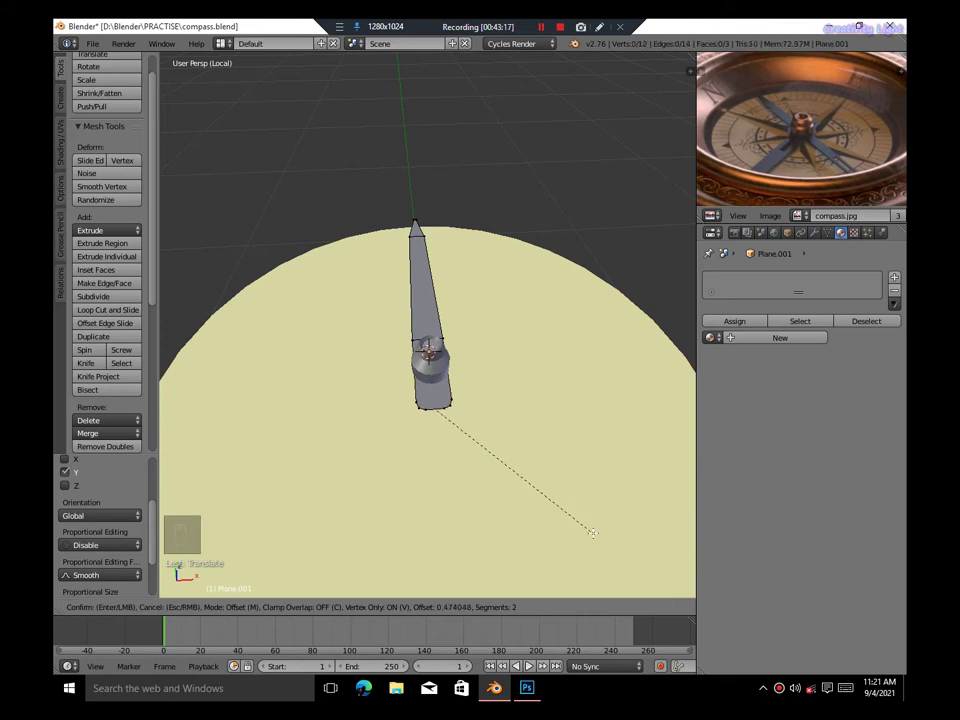
key(Tab)
key(Tab)
key(ctrl+r)
key(KP_7)
key(KP_5)
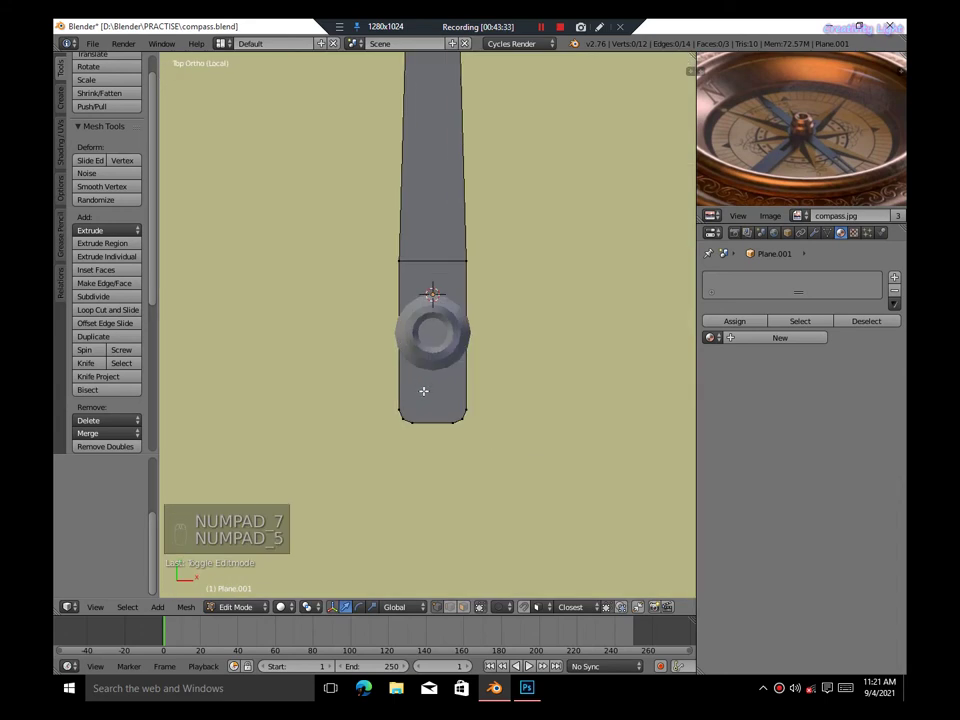
key(k)
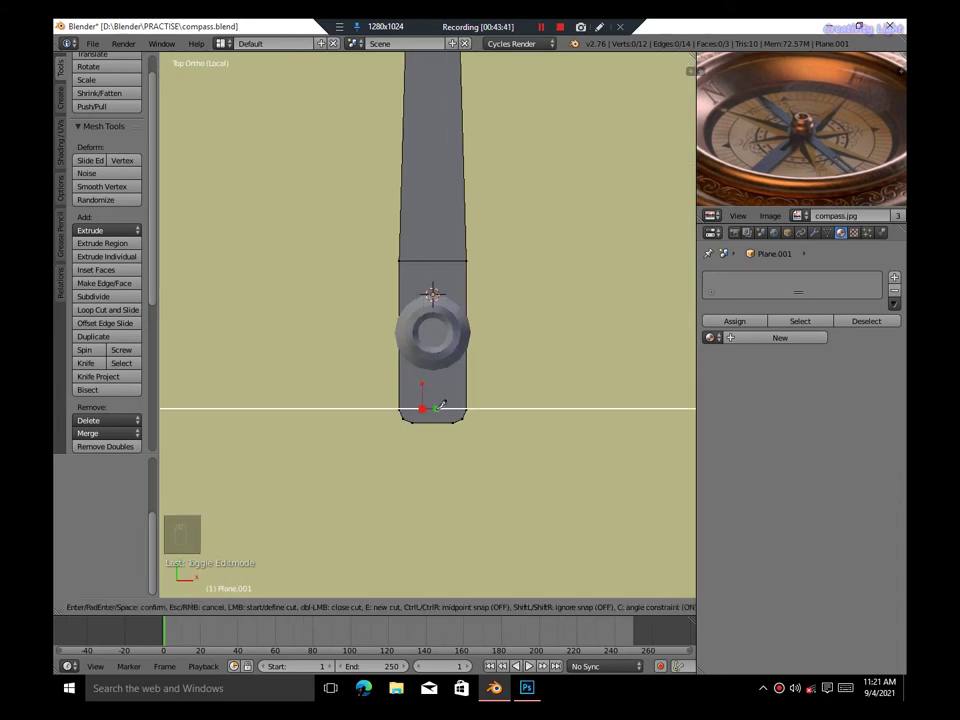
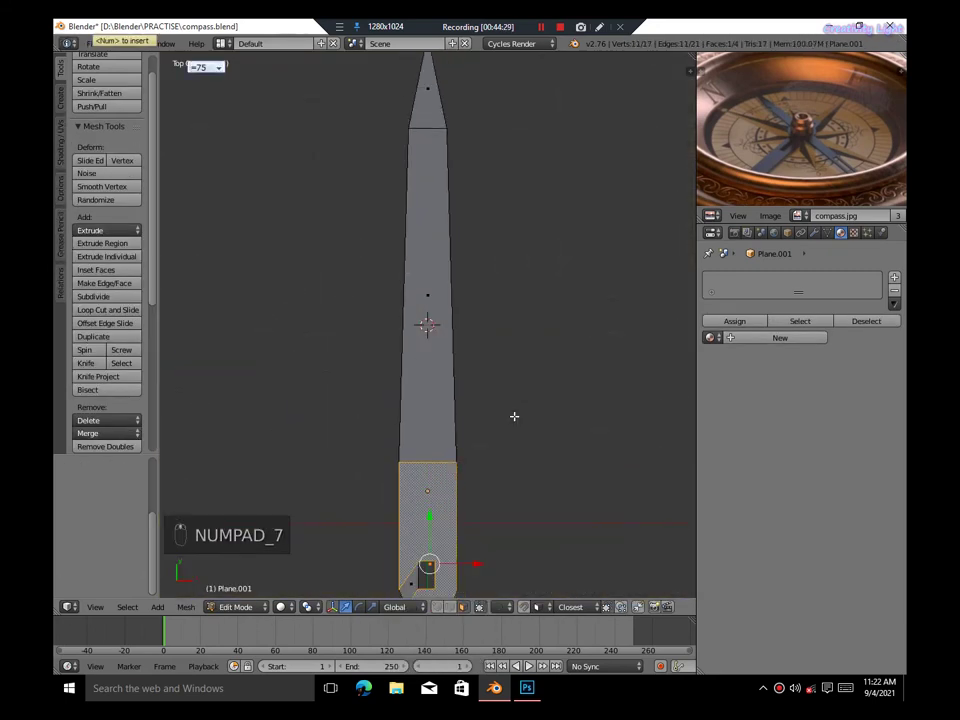
Isolate the needle in local top view and frame its tail around the hub
key(KP_5)
key(KP_Divide)
key(KP_5)
key(Tab)
key(KP_Divide)
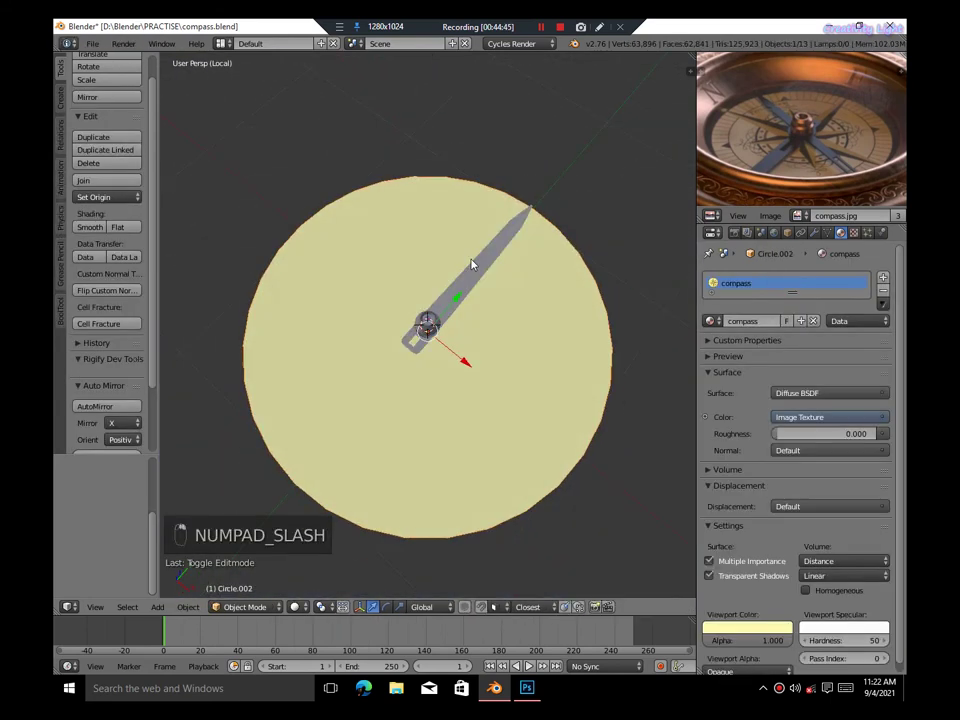
key(KP_Divide)
key(ctrl+z)
key(b)
key(KP_Divide)
middle_click(530, 369)
key(ctrl+z)
key(KP_7)
key(KP_5)
Attempt to widen the tail with knife cuts and a vertex bevel, then undo it
key(Tab)
key(k)
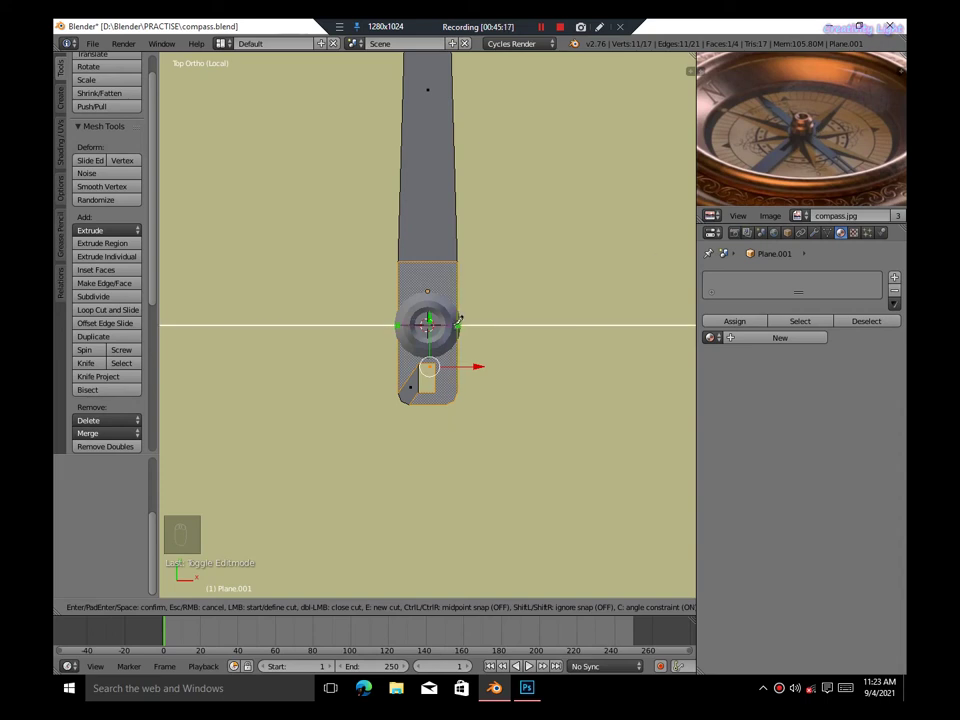
key(s)
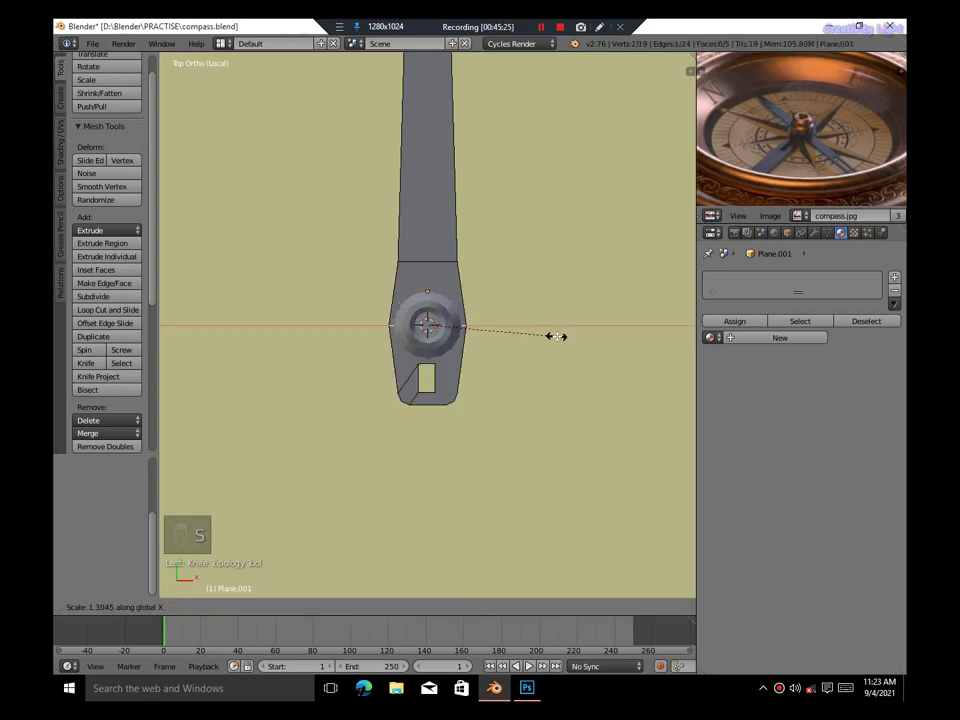
key(g)
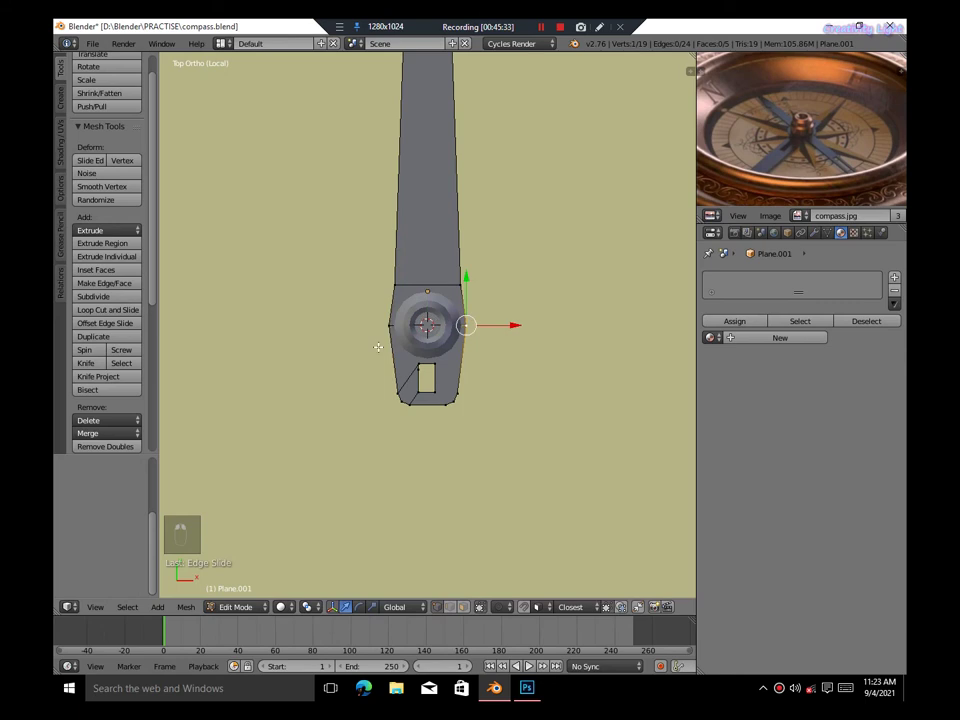
key(ctrl+shift+b)
key(s)
key(s)
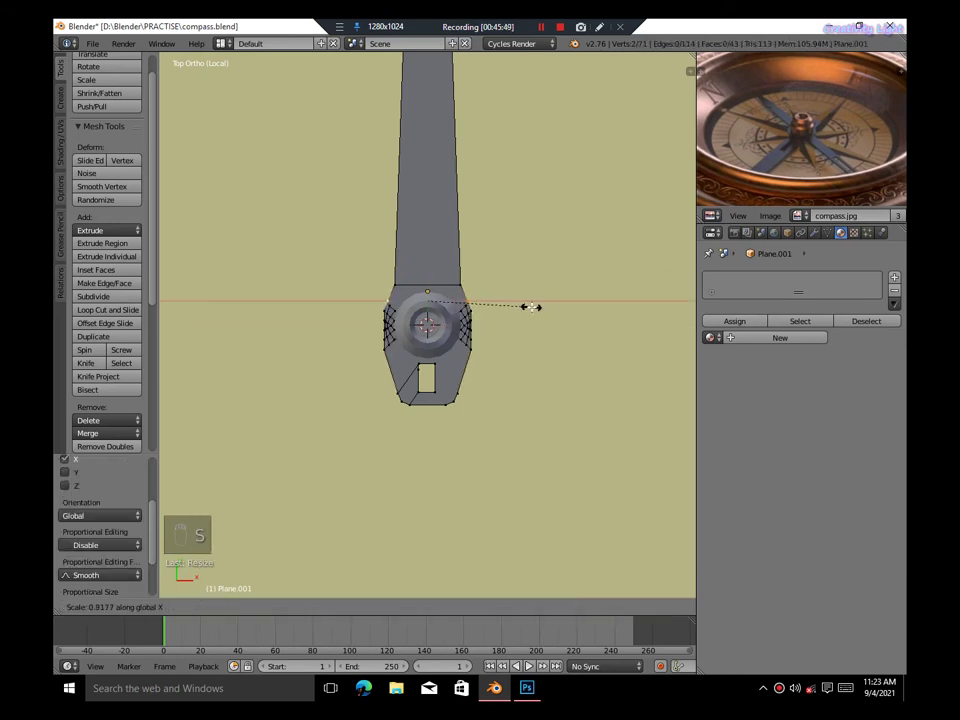
key(Tab)
key(Tab)
key(ctrl+z)
key(ctrl+z)
key(ctrl+z)
key(ctrl+z)
key(ctrl+z)
Widen the needle's tail around the hub and fill the resulting face
key(shift+a)
key(shift+a)
key(s)
key(s)
key(s)
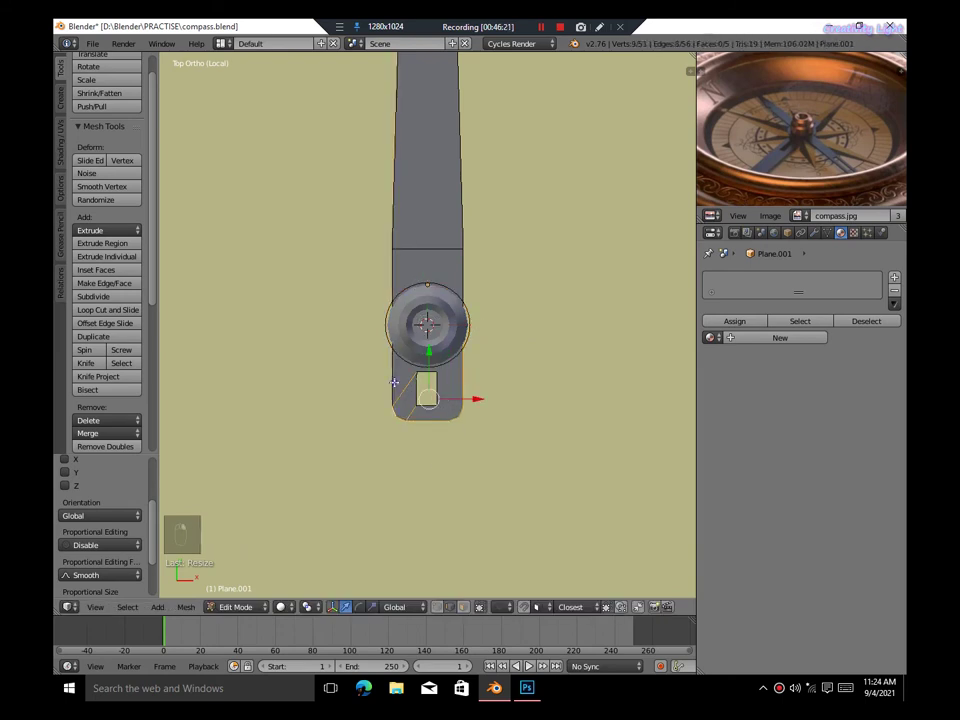
key(ctrl+z)
key(z)
key(z)
key(g)
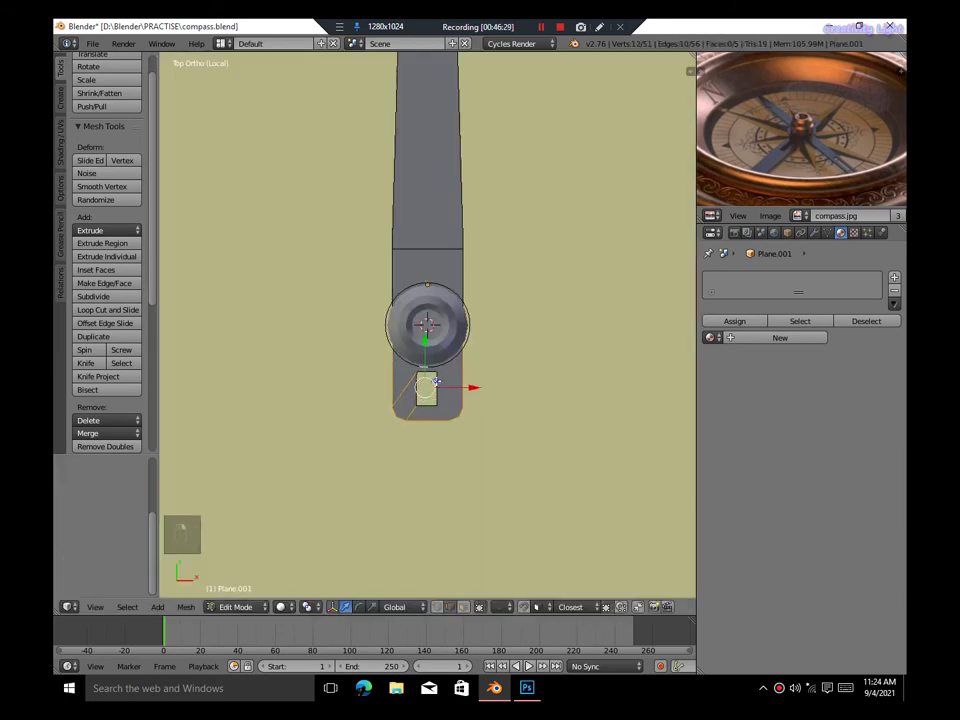
key(c)
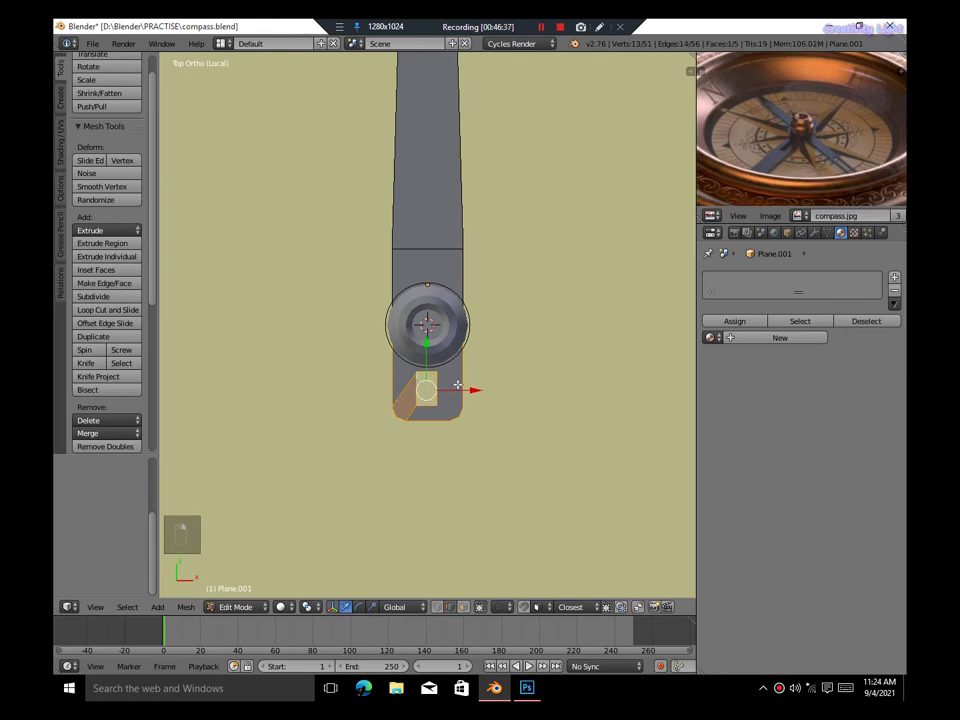
key(g)
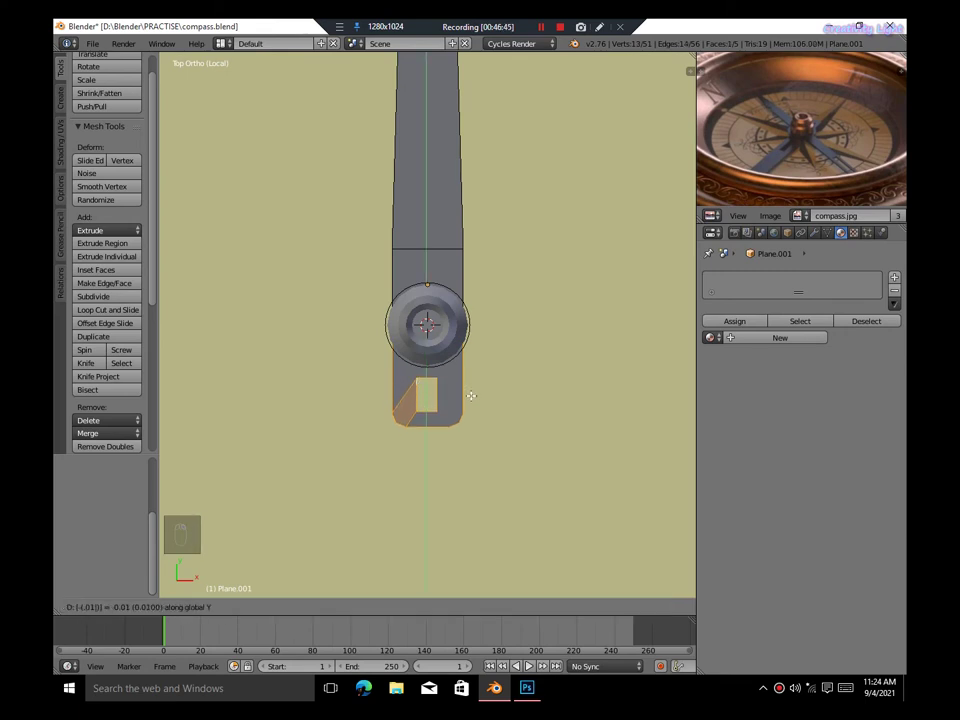
key(s)
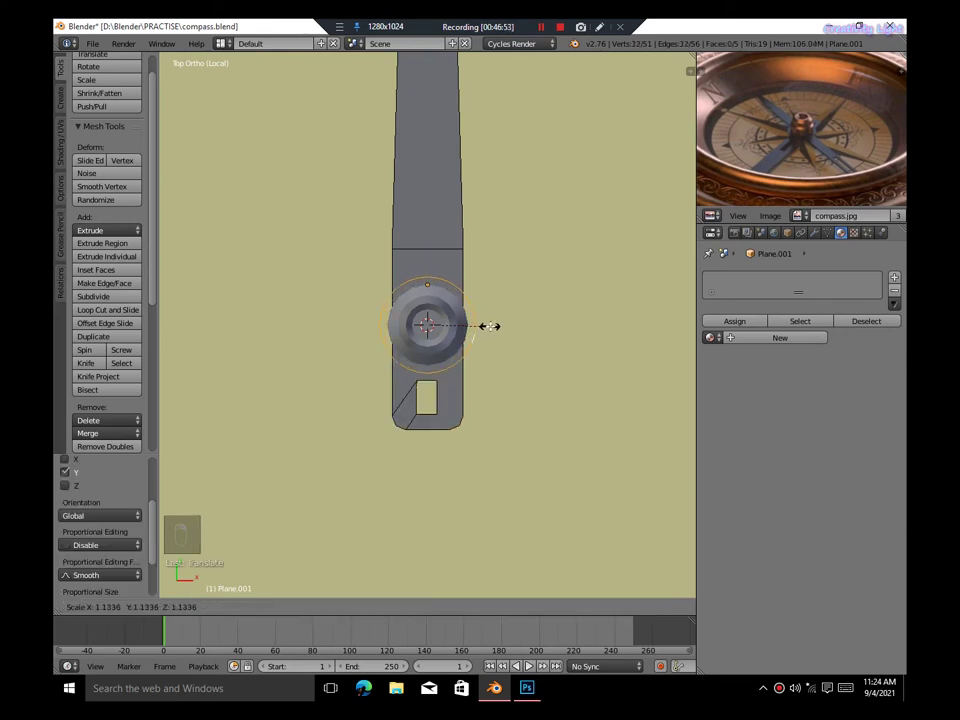
key(f)
Position and size the rectangular face below the hub for the slot
key(KP_3)
key(g)
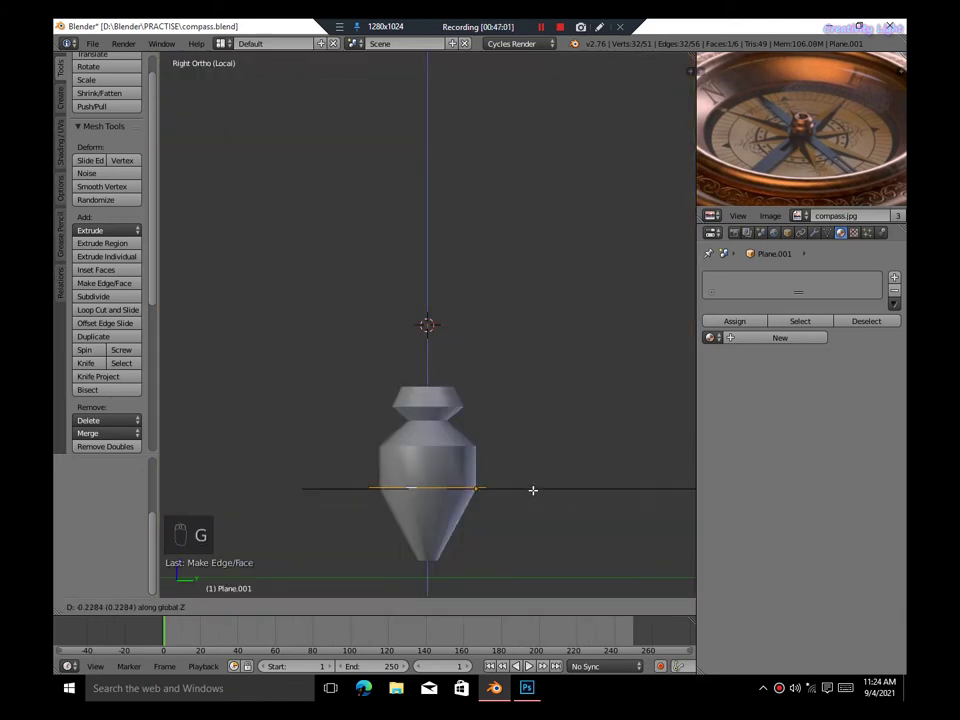
key(s)
key(KP_7)
key(KP_8)
key(KP_5)
Extrude the needle faces along Z to give it thickness, with the slot cut below the hub, and save
key(e)
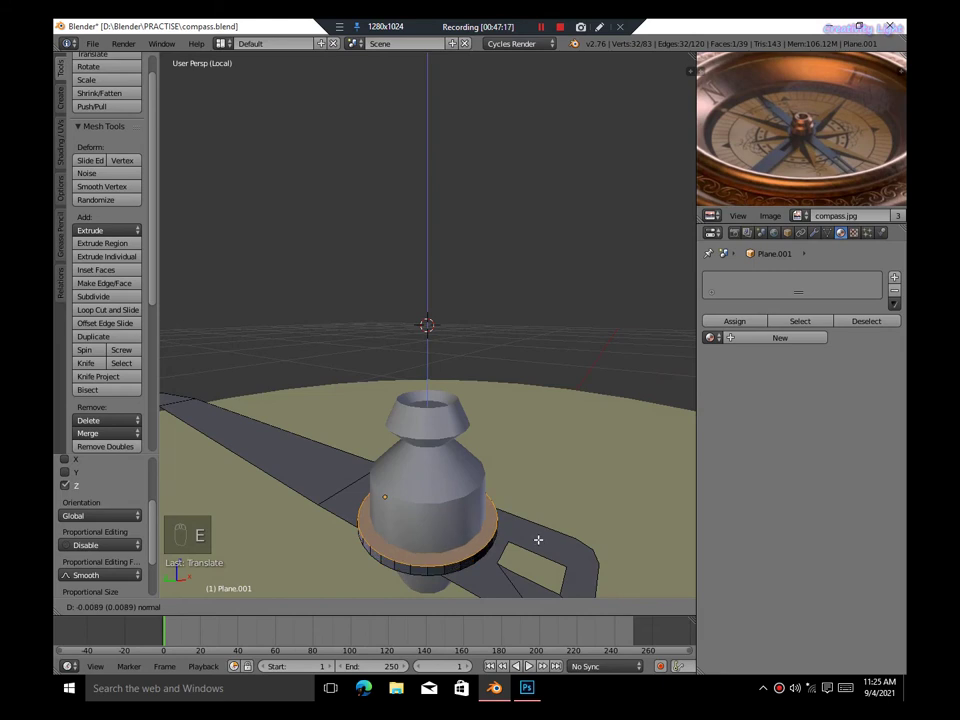
key(l)
key(e)
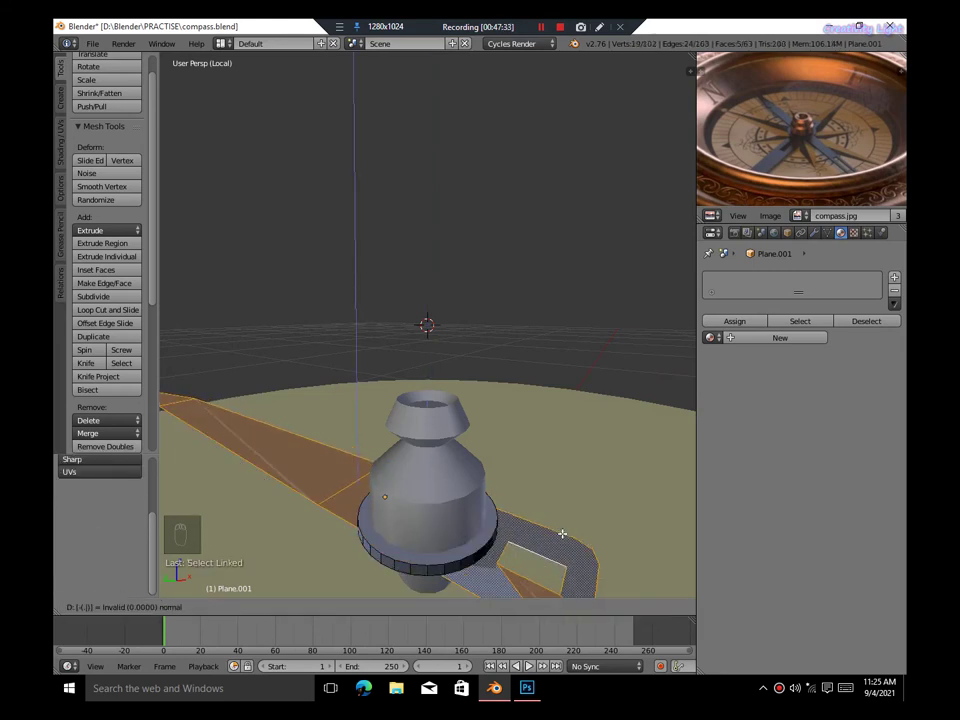
key(l)
key(w)
key(a)
key(ctrl+s)
key(Tab)
key(Tab)
key(KP_5)
key(KP_3)
key(KP_Decimal)
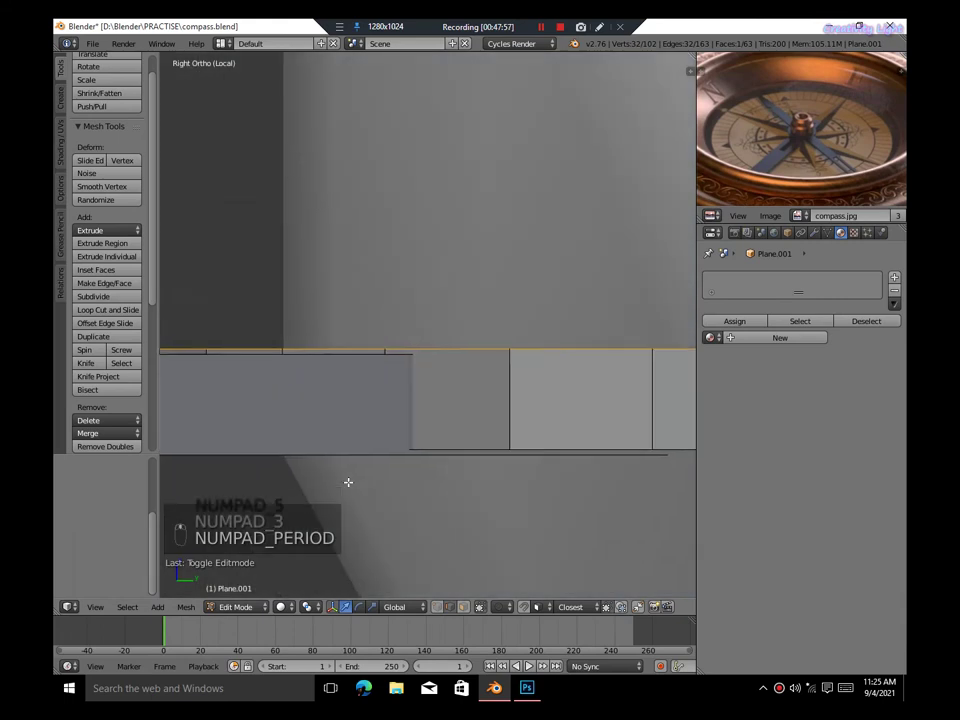
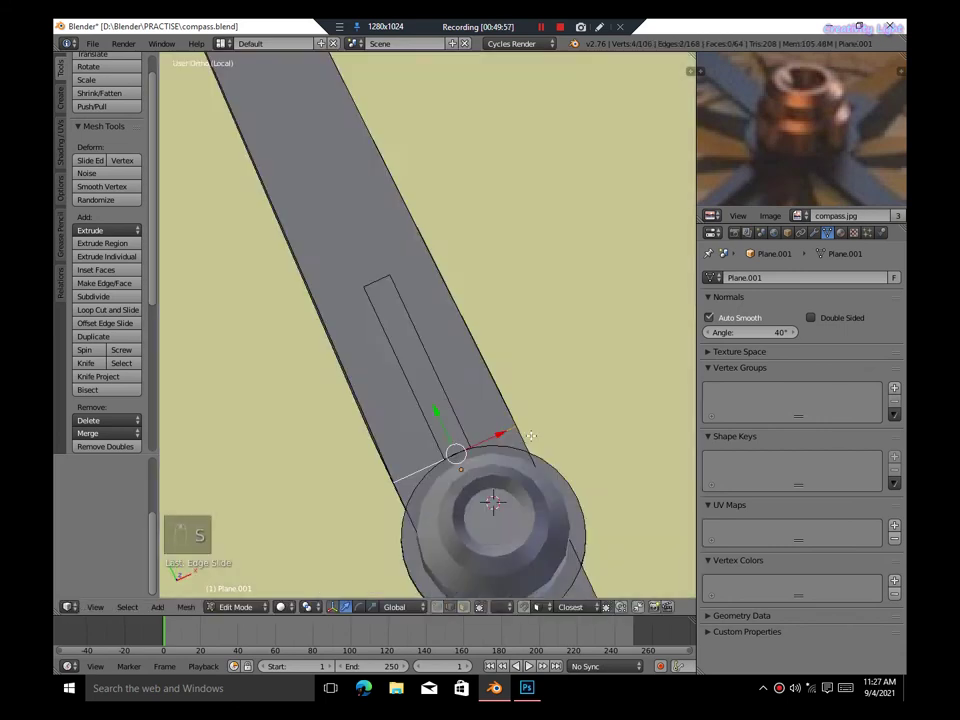
Inset a long thin rectangle into the arm face beside the hub
key(ctrl+z)
key(ctrl+z)
key(ctrl+z)
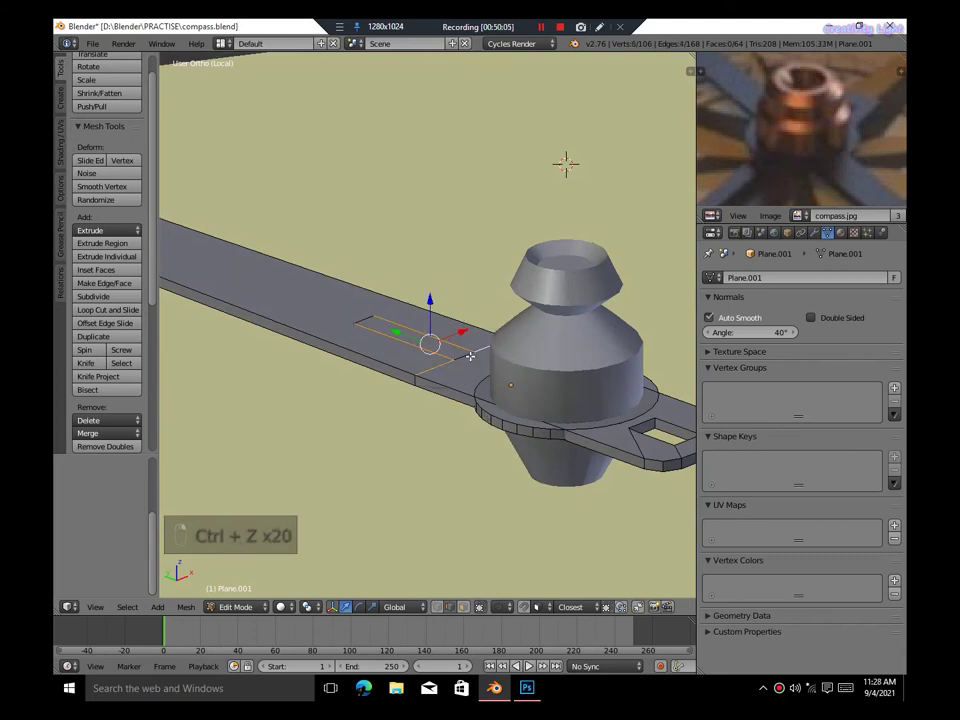
key(z)
key(z)
key(g)
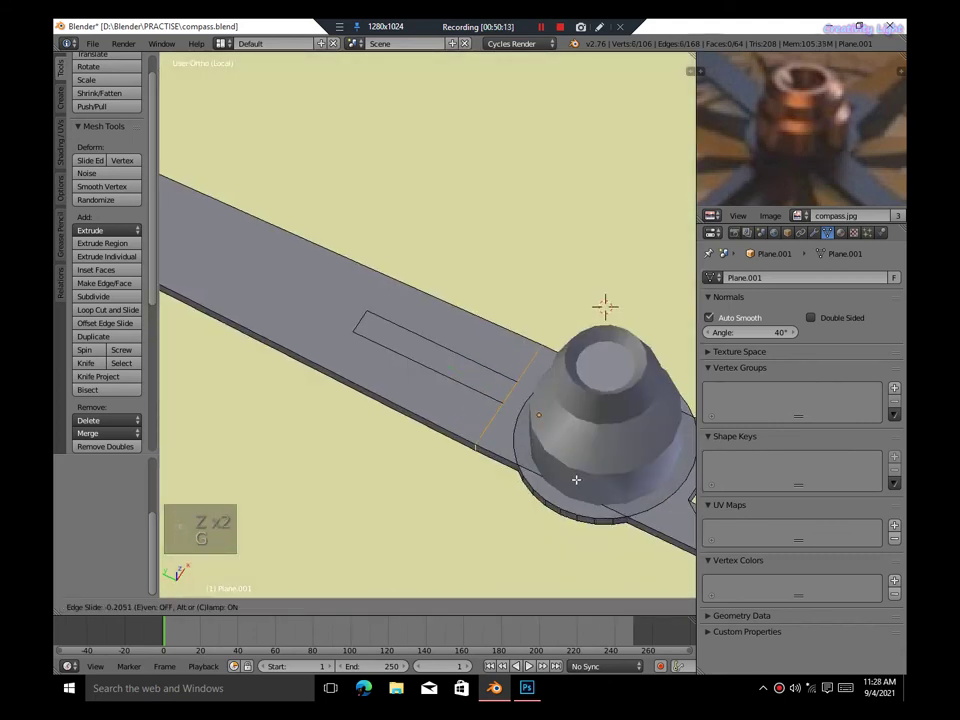
key(s)
key(KP_7)
key(KP_5)
Delete the thin rectangle to open a slot in the arm's surface
key(s)
key(z)
key(z)
key(x)
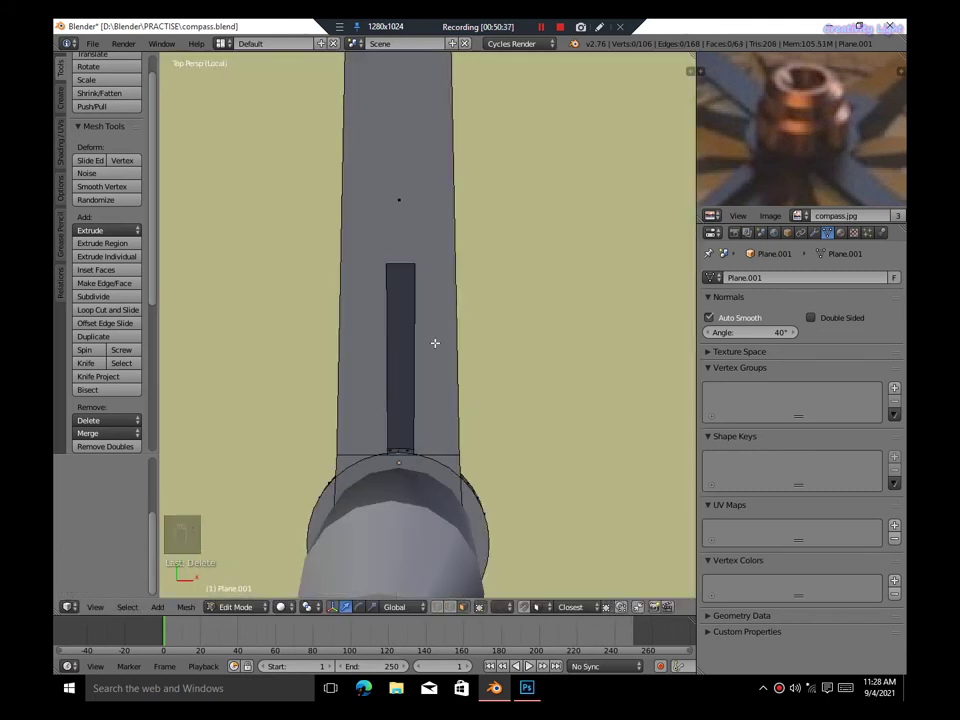
key(z)
key(z)
key(k)
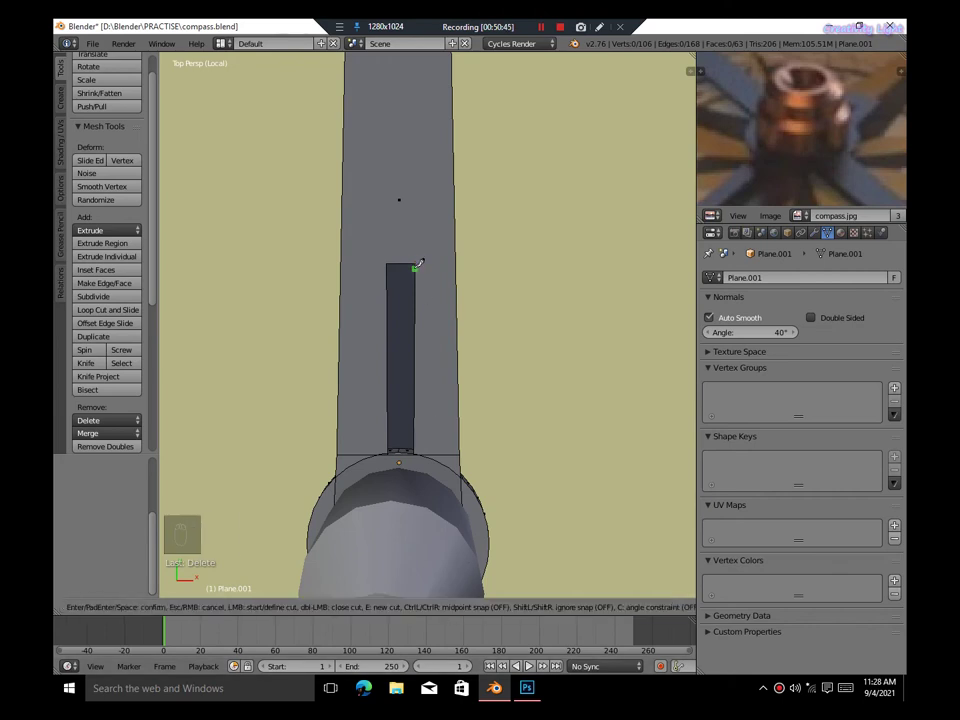
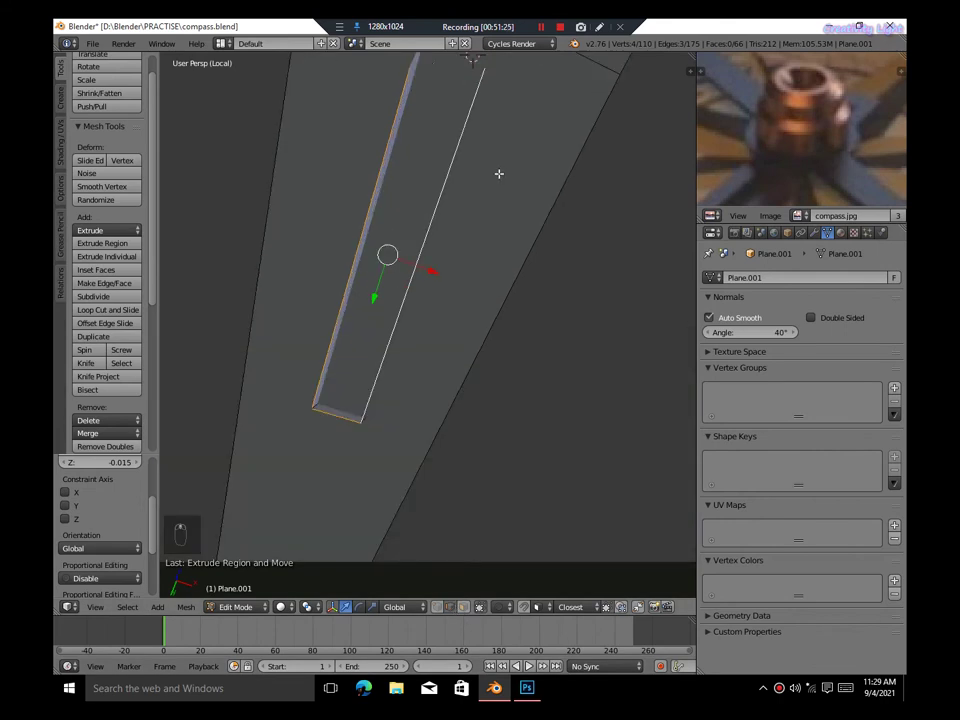
Knife-cut inner walls into the slot to form a recess along the arm
key(KP_5)
key(KP_Decimal)
key(z)
key(z)
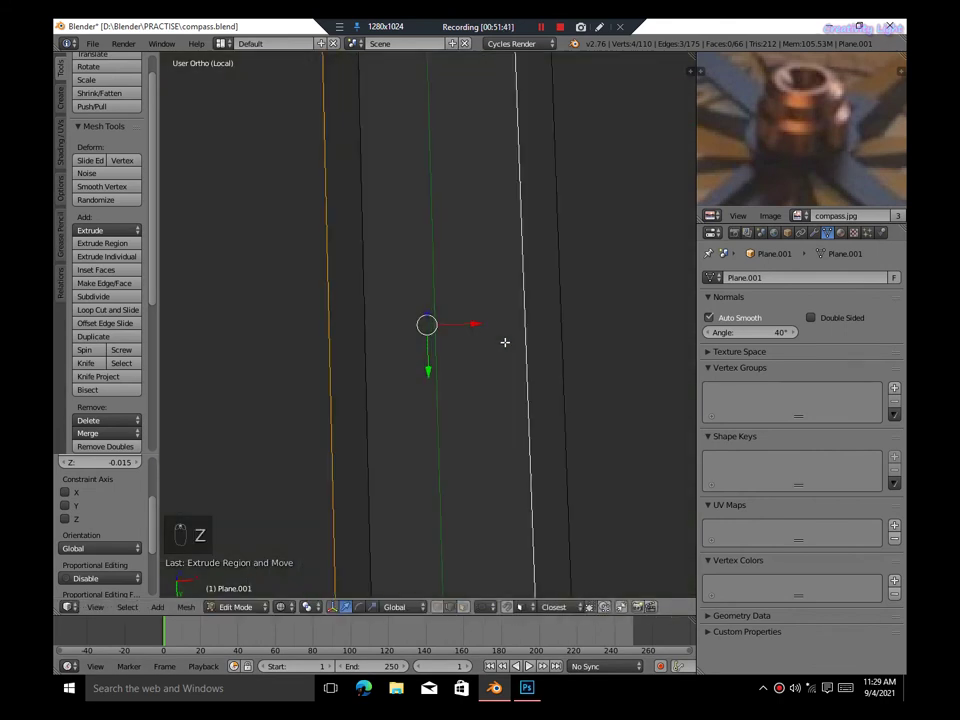
key(k)
key(KP_5)
key(z)
key(KP_7)
key(KP_5)
key(z)
key(z)
key(k)
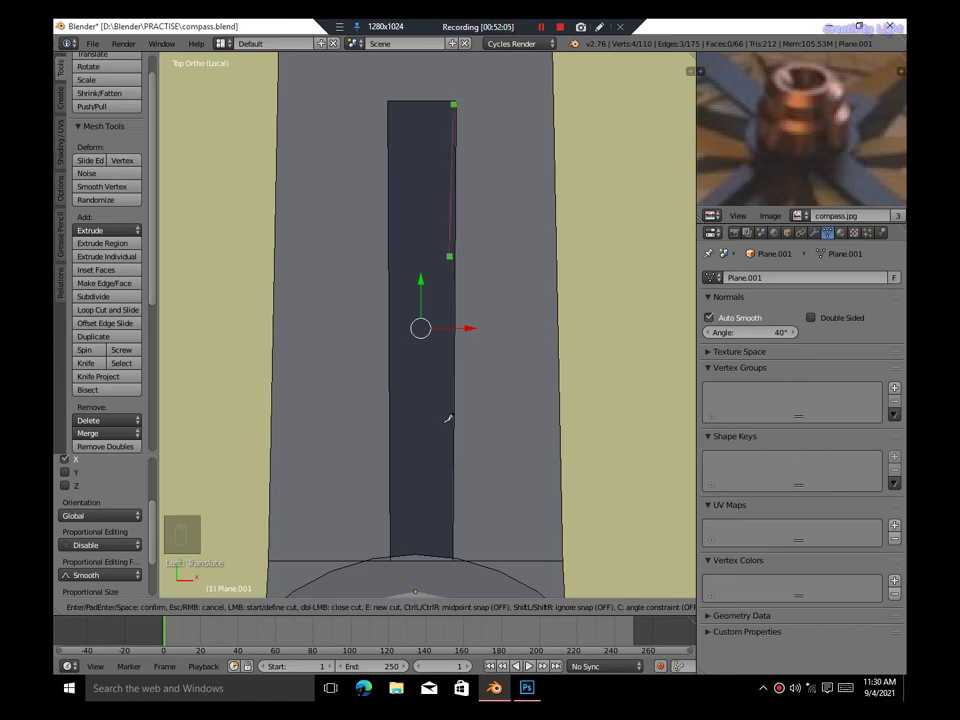
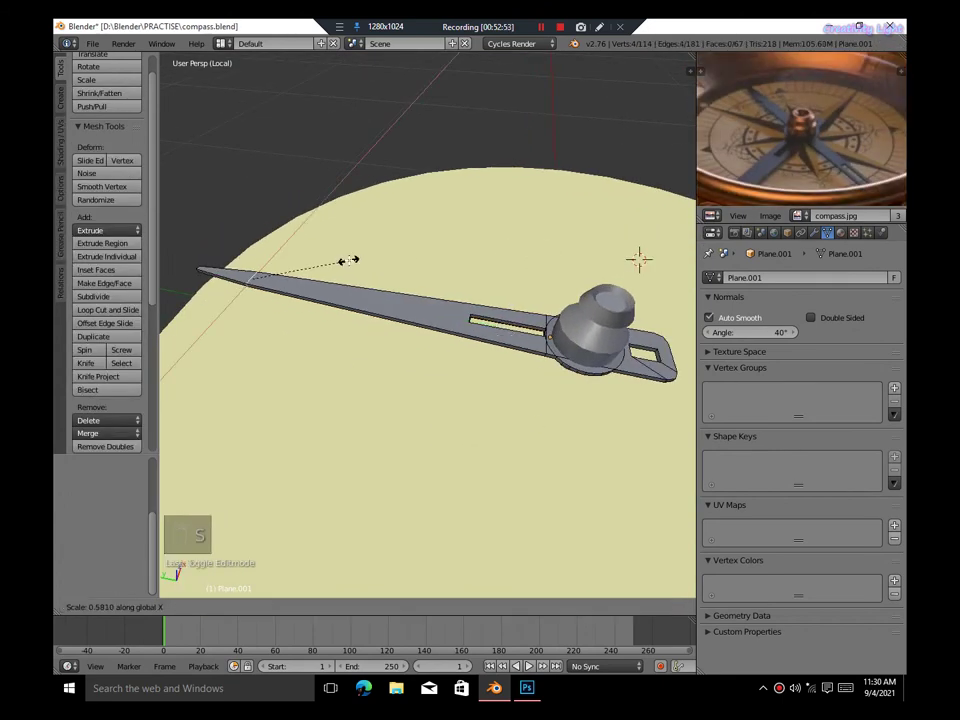
Scale the arm's far-end vertices into a sharp point and save the file
key(g)
key(ctrl+r)
key(ctrl+r)
key(g)
key(s)
key(g)
key(s)
key(g)
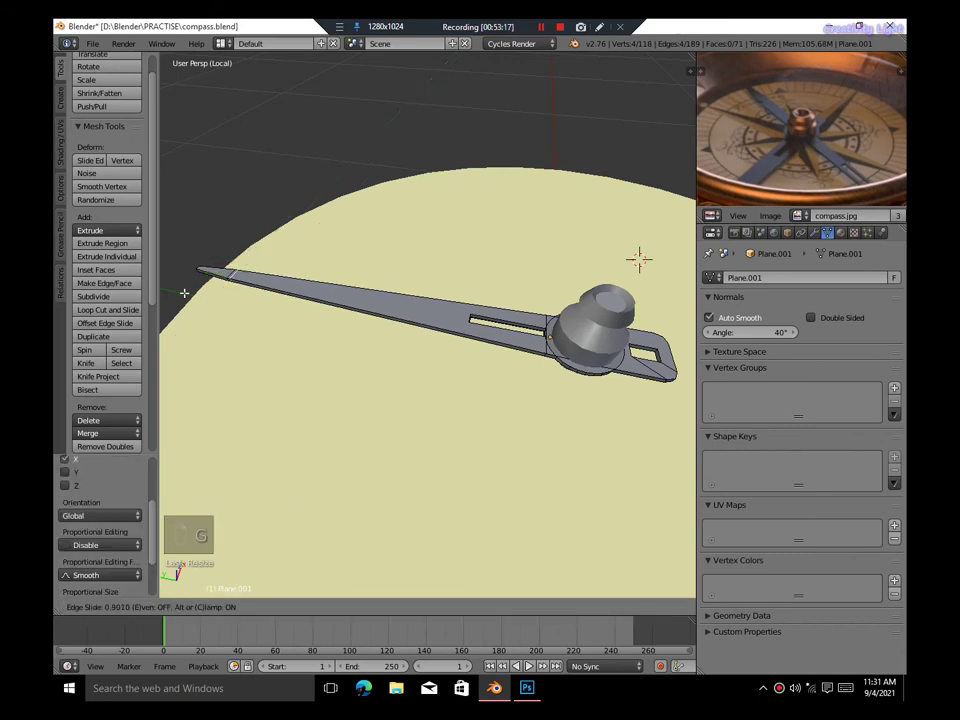
key(Tab)
key(ctrl+s)
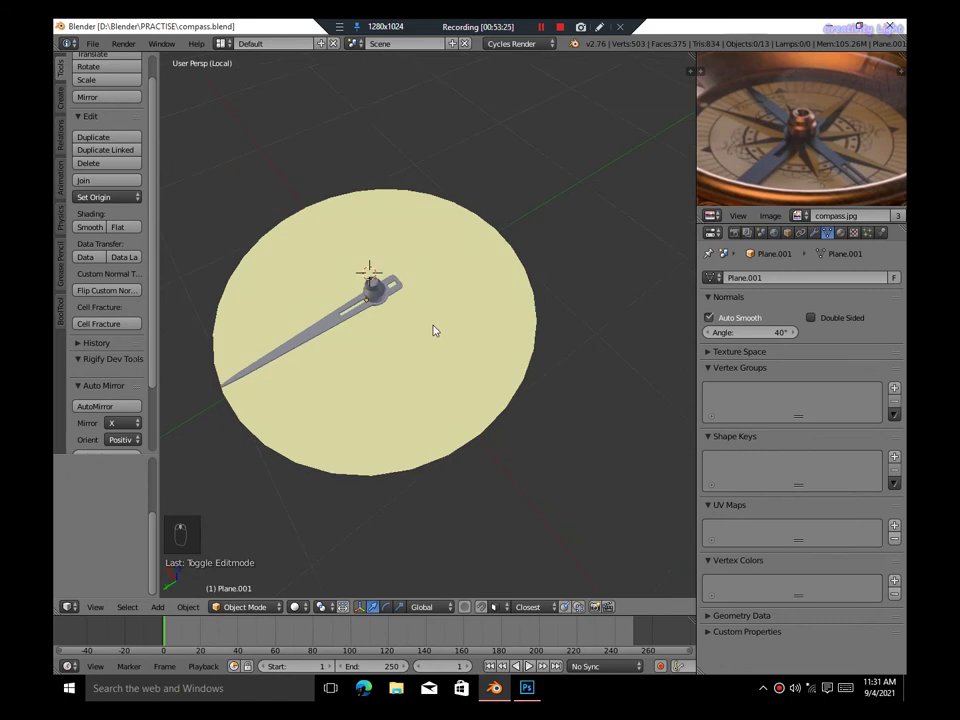
Duplicate the needle and rotate the copy about the central pivot so it crosses the original
drag(437, 323, 407, 264)
key(shift+d)
key(z)
key(z)
key(g)
key(r)
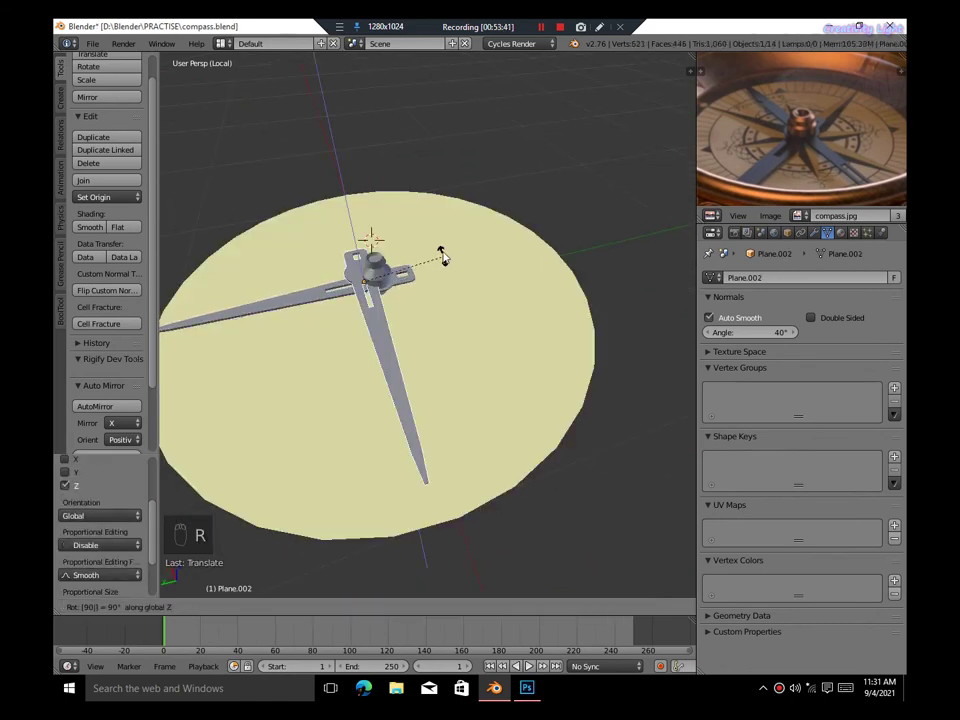
key(shift+c)
key(.)
key(r)
key(z)
key(z)
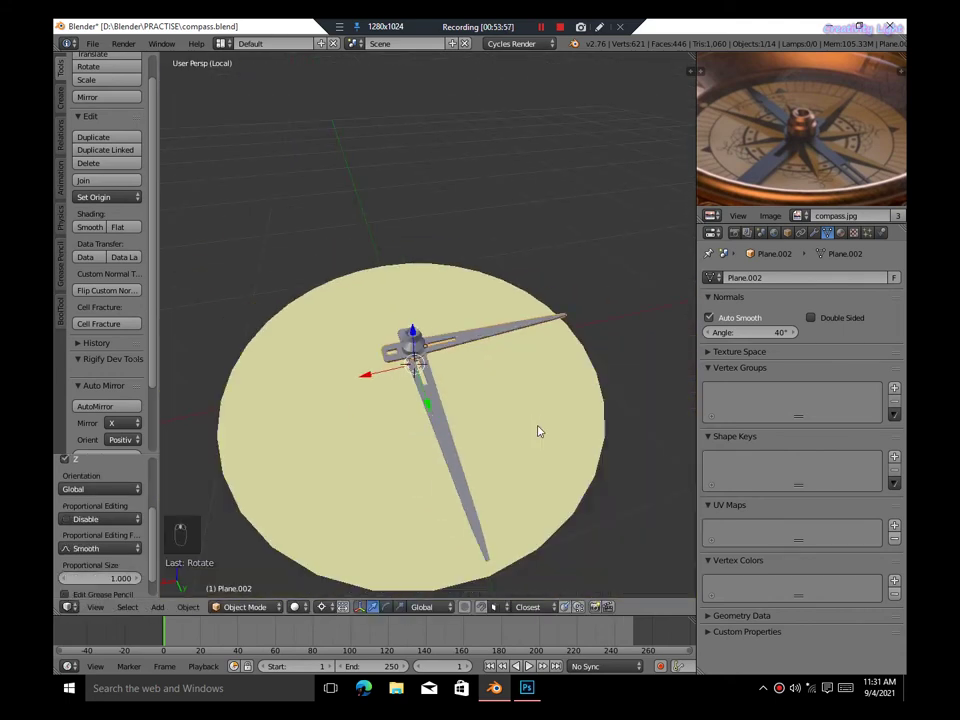
Enter Edit Mode on the new needle and nudge its vertices near the slot
key(Tab)
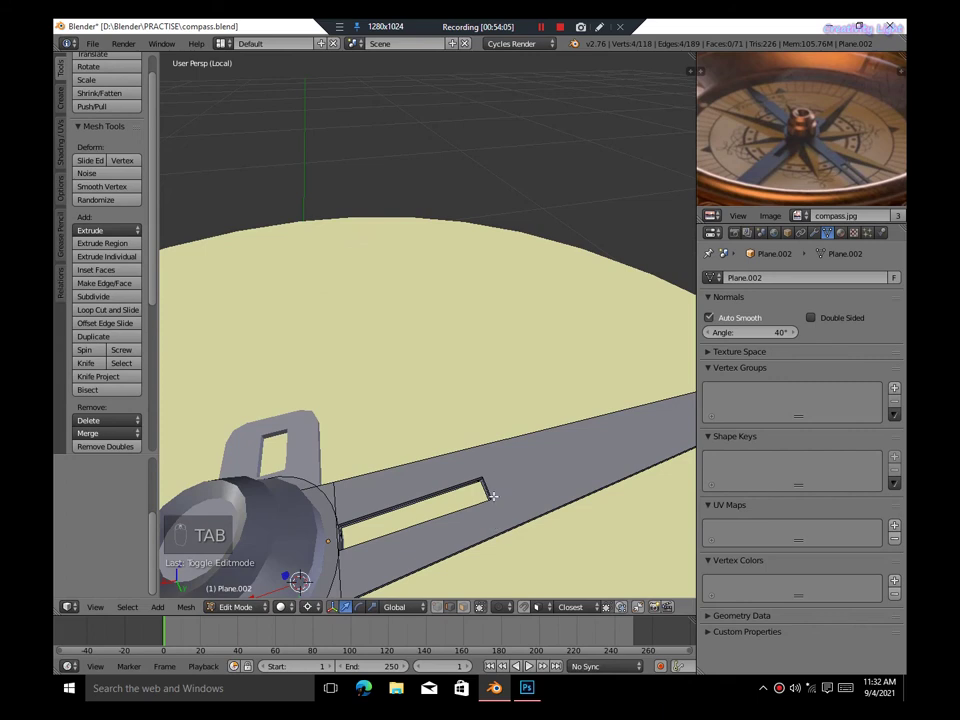
key(ctrl+z)
key(ctrl+z)
key(ctrl+z)
key(g)
key(g)
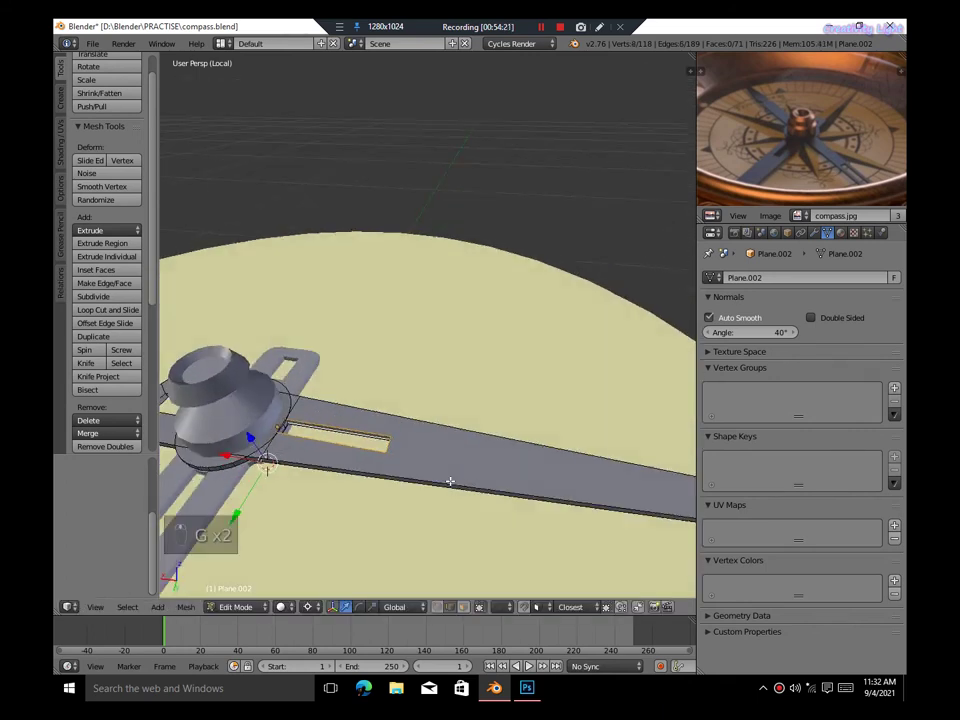
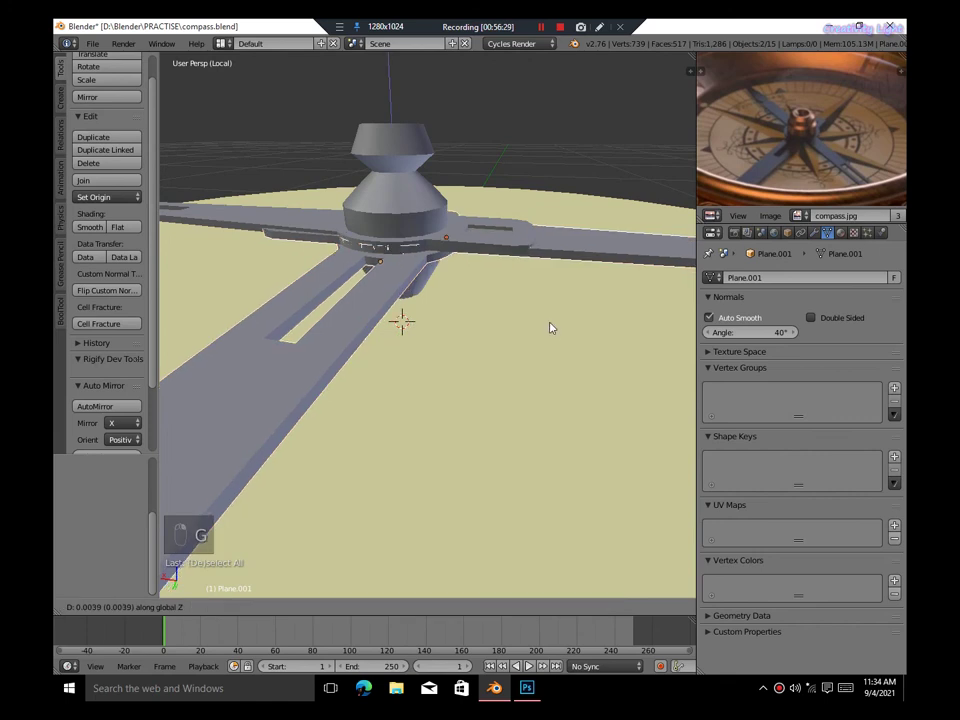
Select a needle, duplicate it into a third arm and save the file
click(610, 331)
key(g)
key(g)
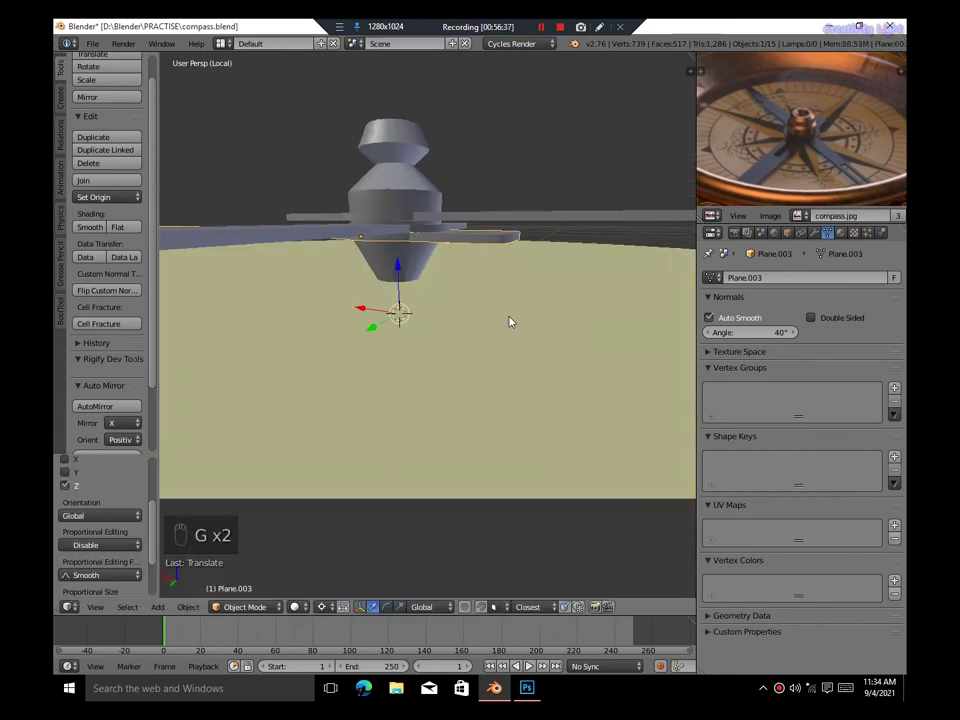
key(a)
key(ctrl+s)
key(Tab)
Tweak the third needle's vertices, then rotate it around the pivot into the cross
key(f)
key(z)
key(Tab)
key(Tab)
key(w)
key(Tab)
key(Tab)
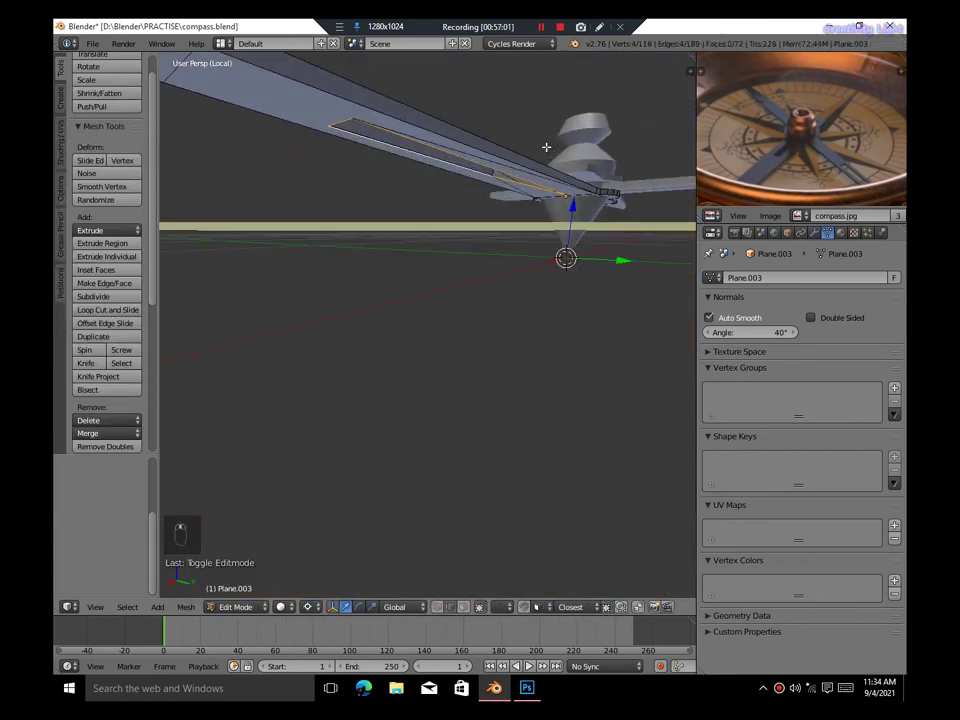
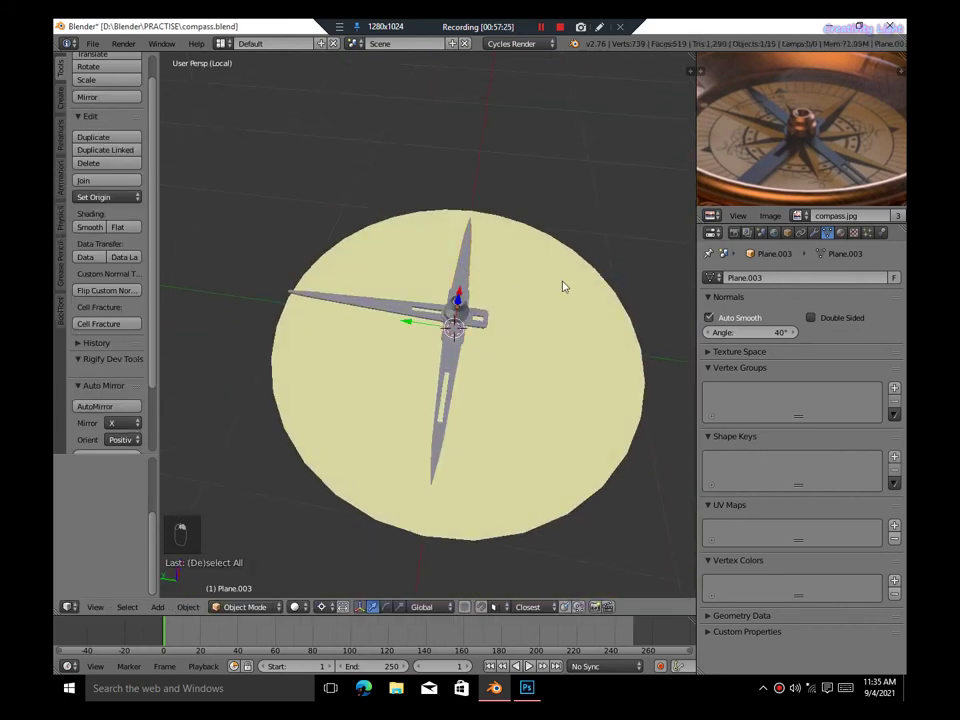
key(.)
key(r)
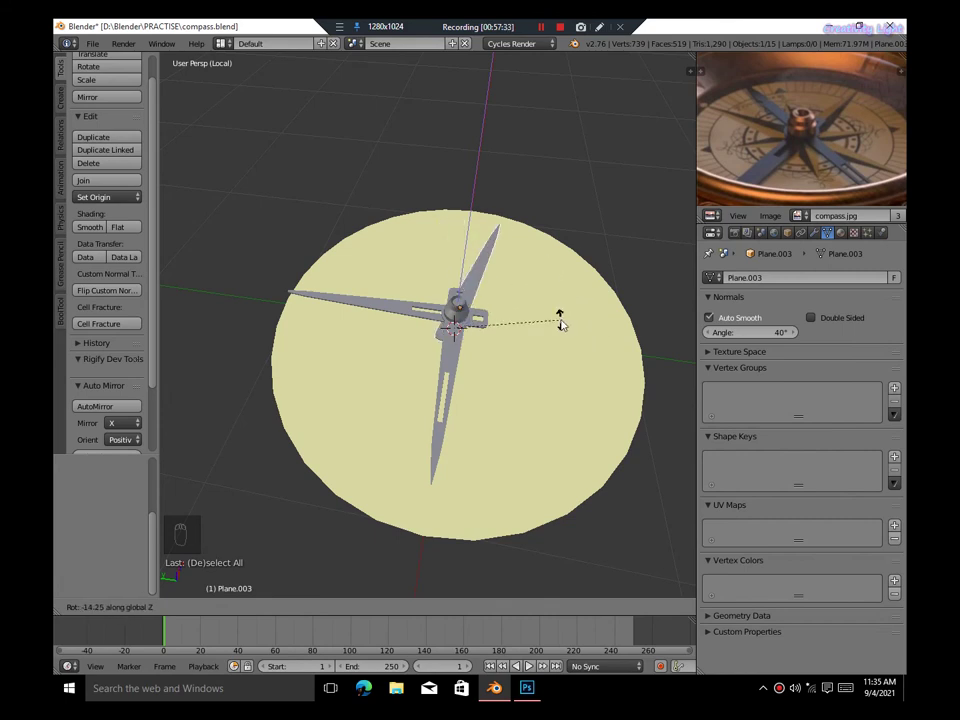
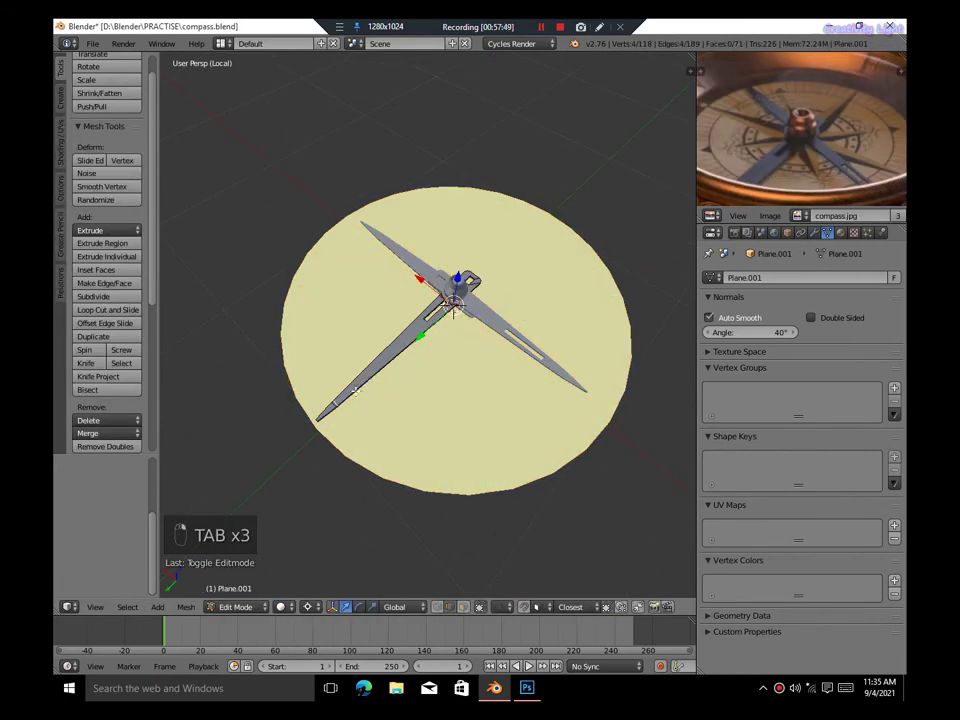
Reshape the first needle's tip by moving and scaling its vertices, then save
key(g)
key(s)
key(,)
key(s)
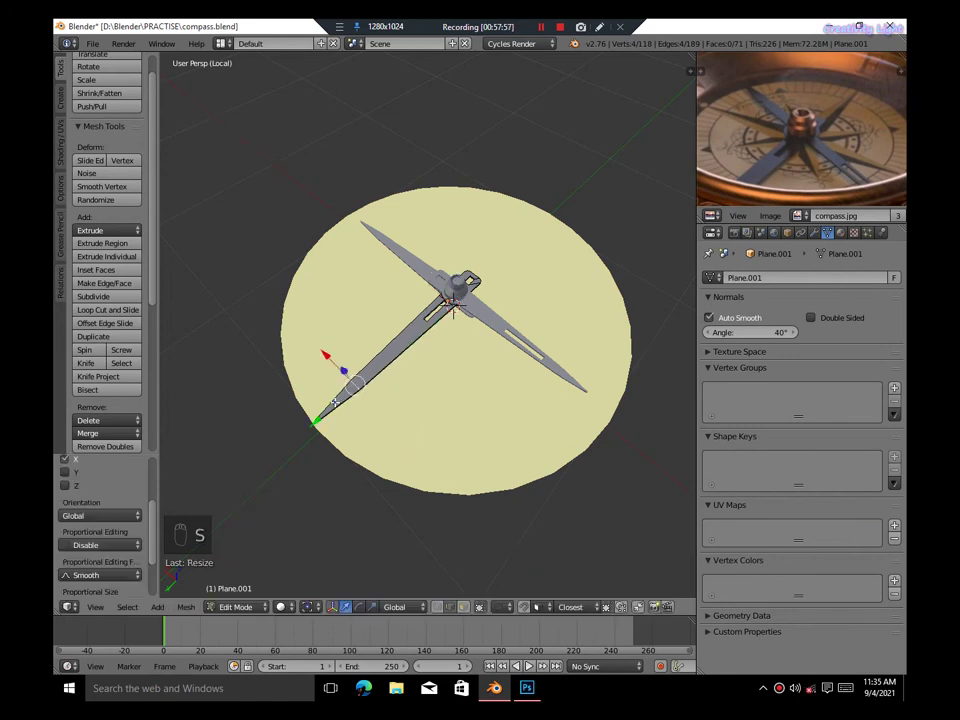
key(g)
key(g)
key(s)
key(Tab)
key(ctrl+s)
key(ctrl+2)
key(ctrl+z)
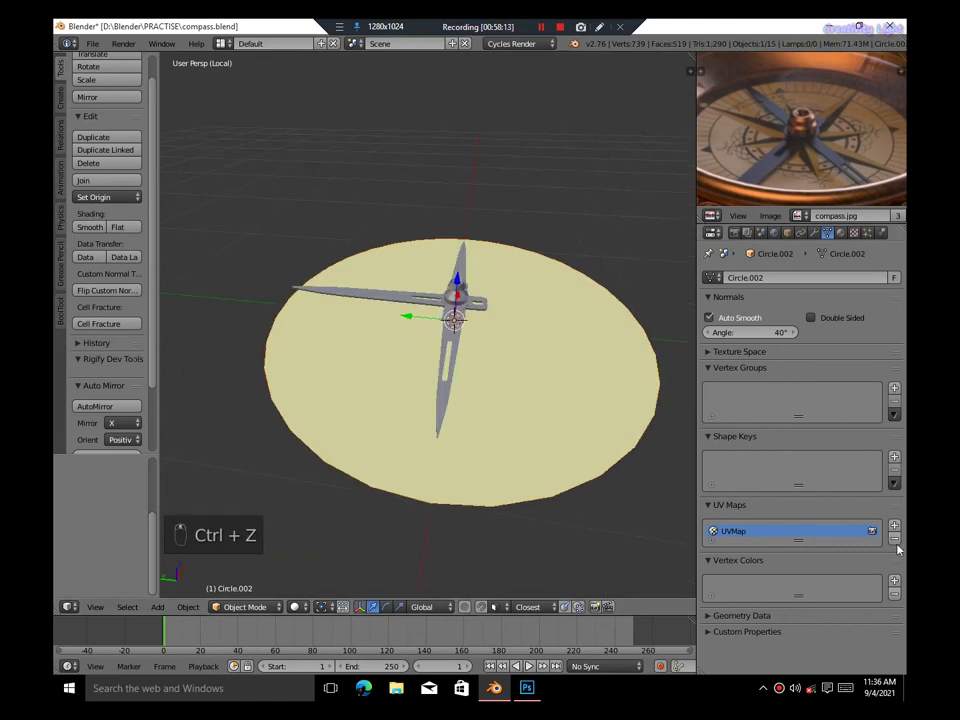
Save and switch to a front orthographic view of the compass
key(a)
key(ctrl+s)
key(shift+z)
key(shift+z)
key(KP_5)
Show the dial with its compass-rose image in a Cycles rendered viewport preview
key(a)
key(z)
key(z)
key(b)
key(g)
key(z)
key(g)
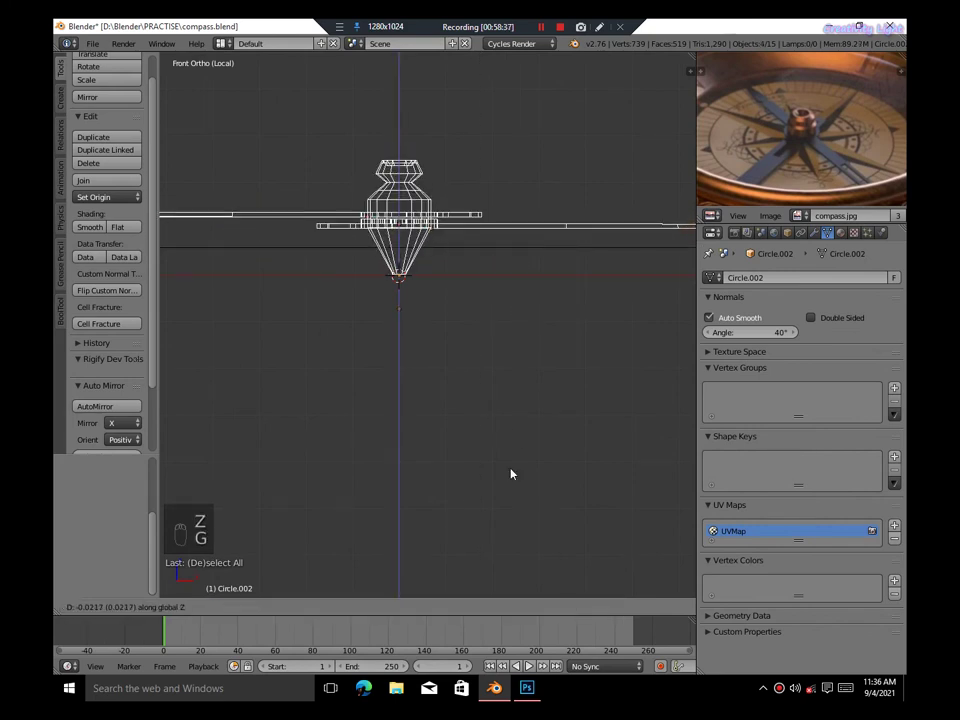
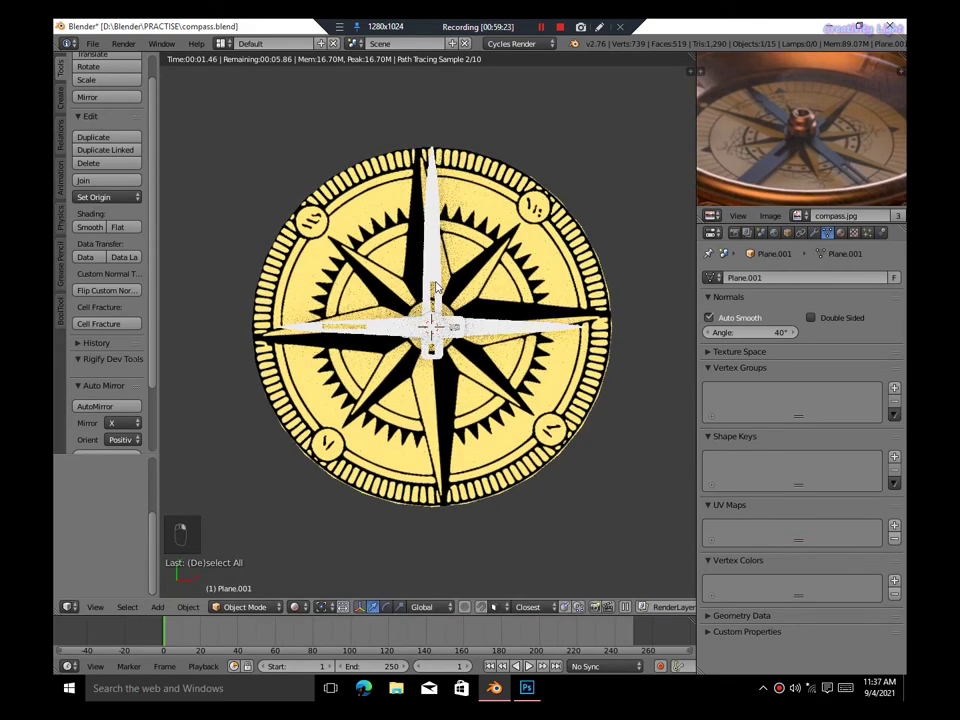
Rotate the needles around the pivot so they line up with the compass rose's main points
key(.)
key(r)
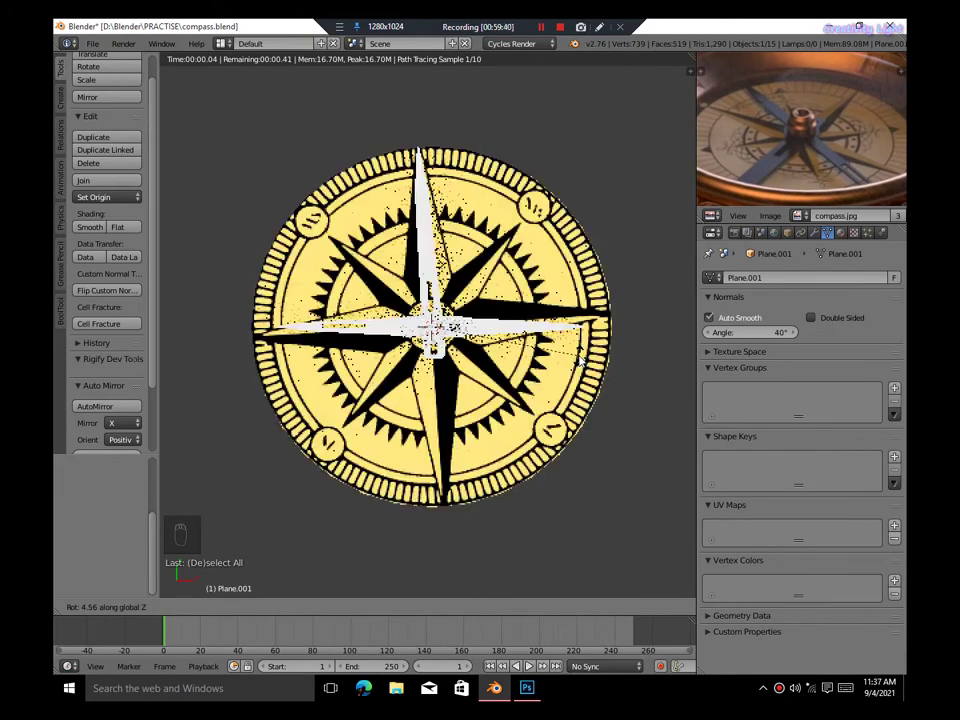
key(r)
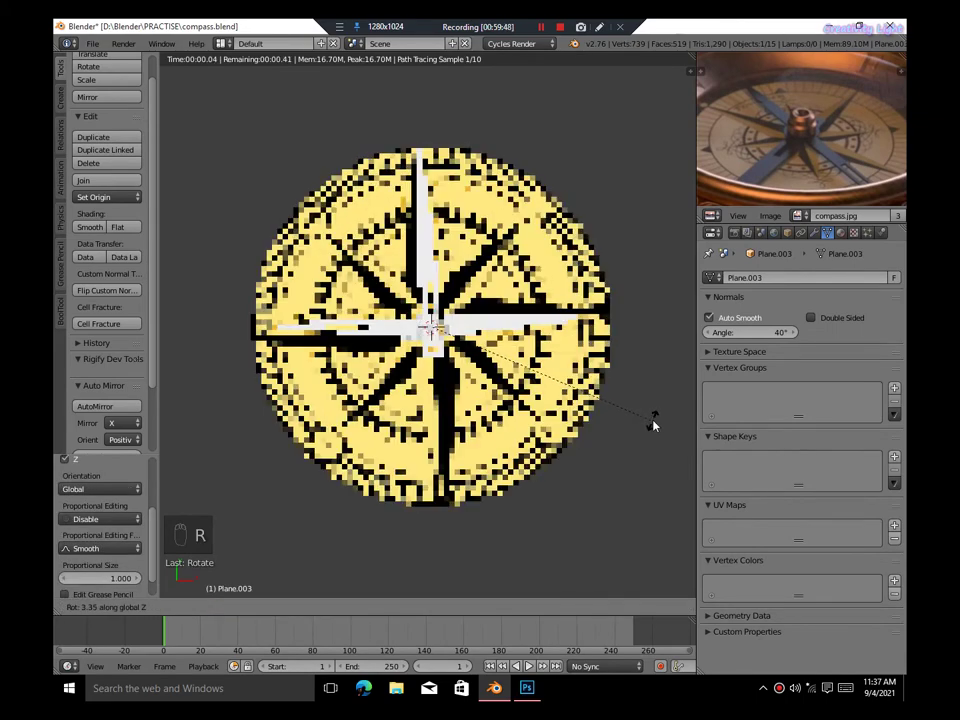
key(r)
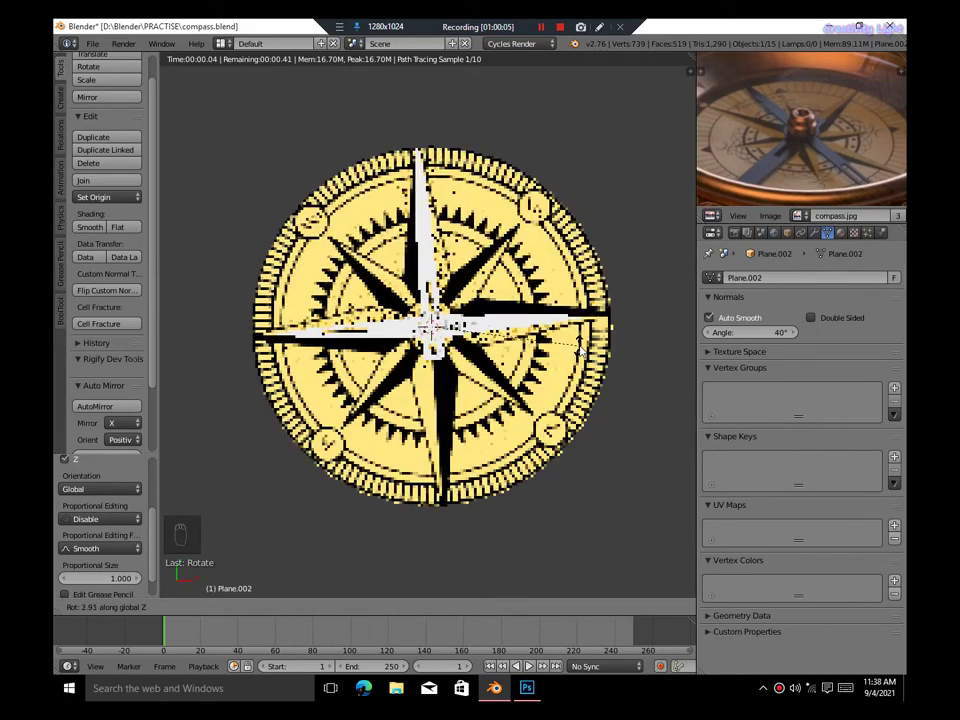
Review the alignment in rendered shading, save, and go into a needle's mesh for reshaping
key(shift+z)
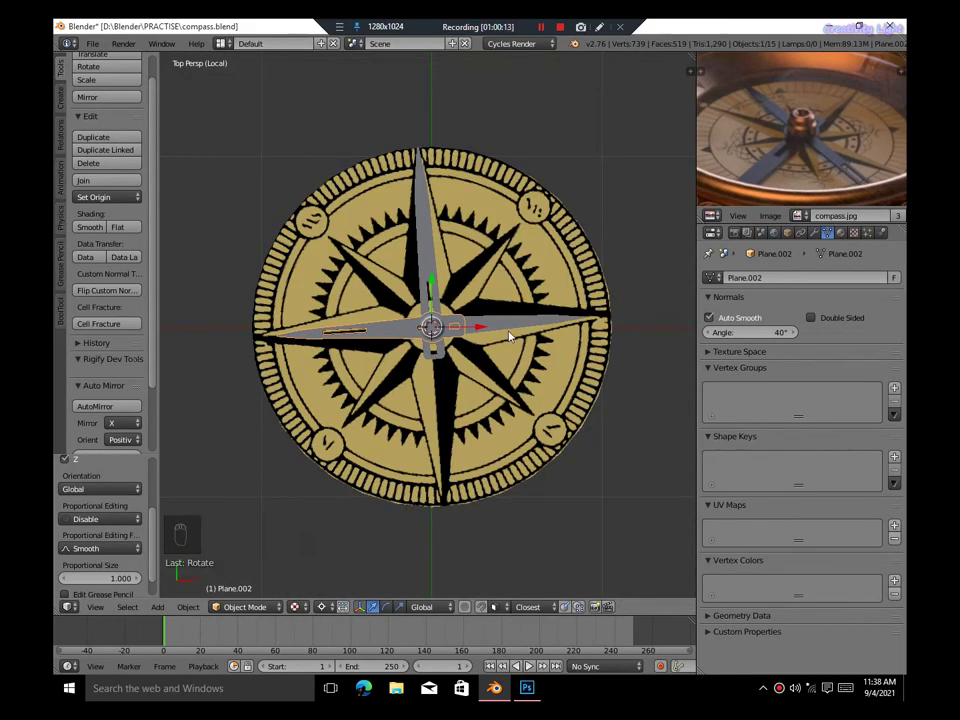
key(s)
key(a)
key(ctrl+s)
key(Tab)
Scale the needle-tip vertices along Z and frame them in front orthographic view
key(s)
key(z)
key(z)
key(s)
key(z)
key(z)
key(KP_5)
key(KP_5)
key(KP_Decimal)
Finish scaling the tip about the pivot, leave Edit Mode and save
key(s)
key(,)
key(s)
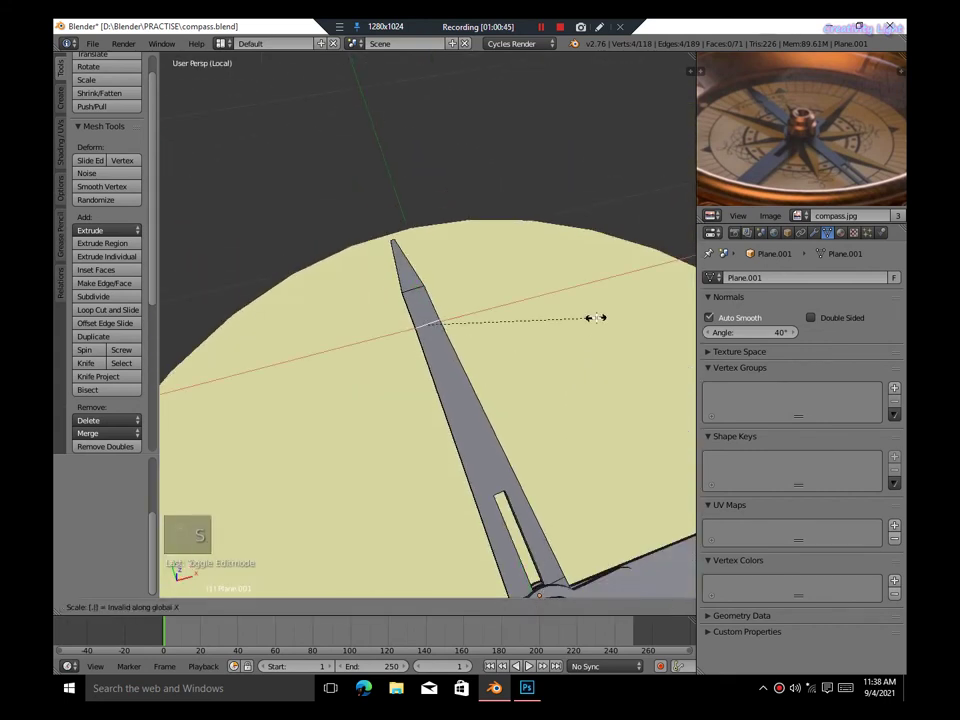
key(a)
key(Tab)
key(ctrl+s)
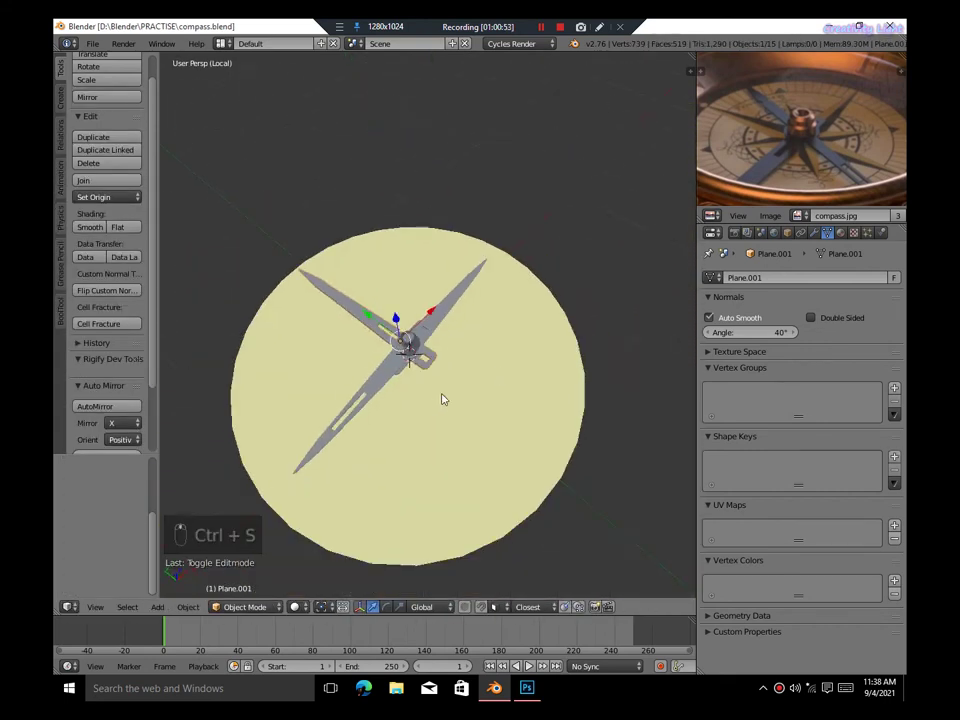
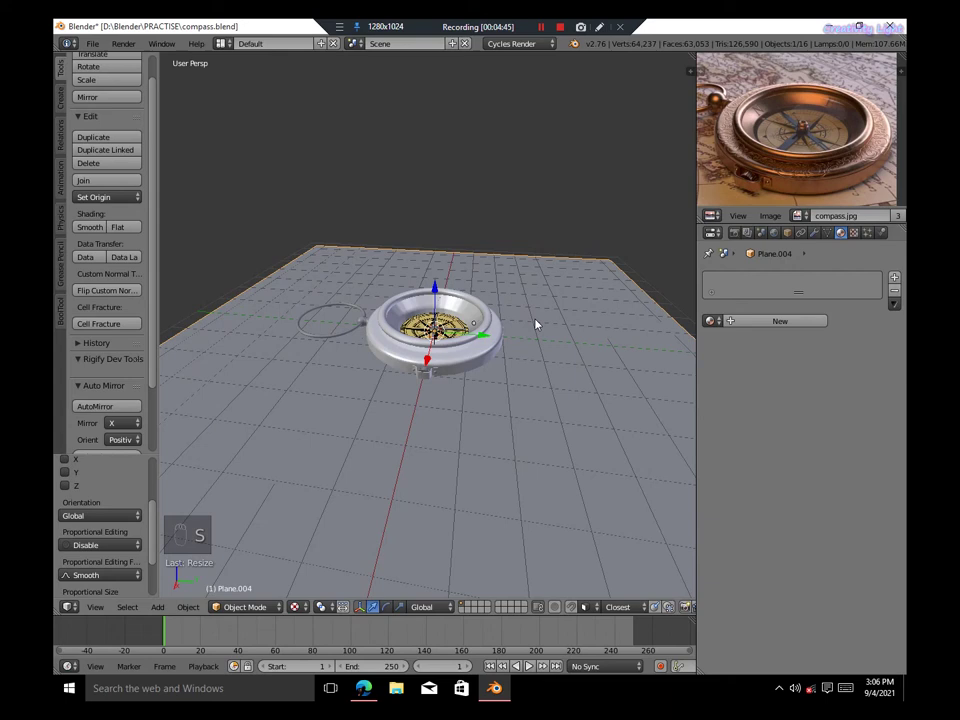
Add a point lamp and move it into place over the compass
key(shift+a)
key(g)
key(g)
Select the case clasp and give it the copper Glossy BSDF 'compass metal' material, checking in rendered view
right_click(542, 442)
key(KP_Decimal)
key(shift+z)
key(shift+z)
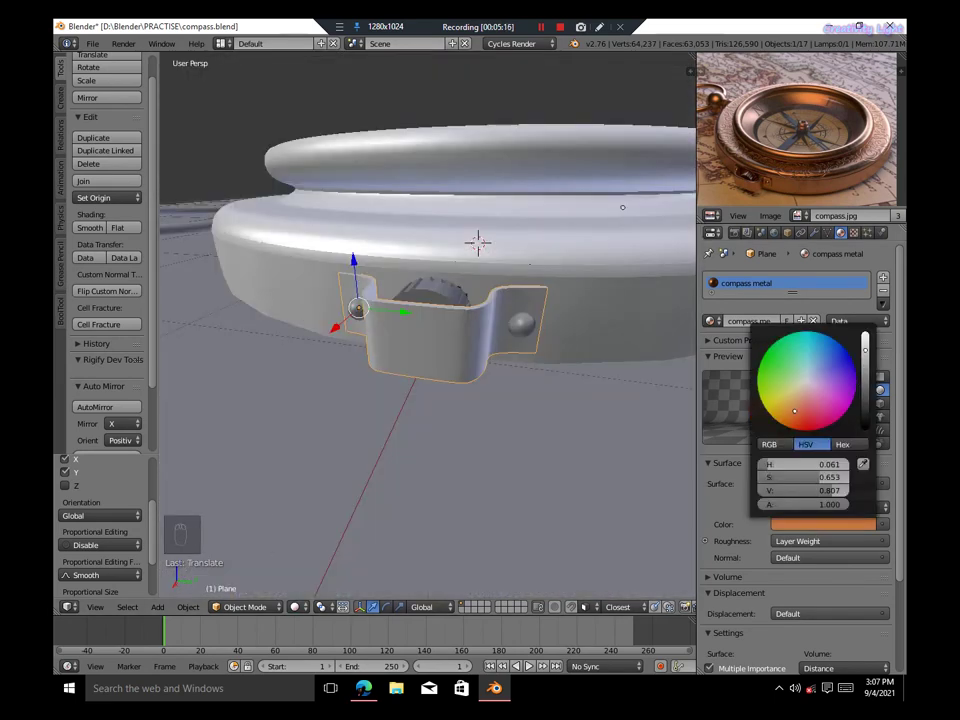
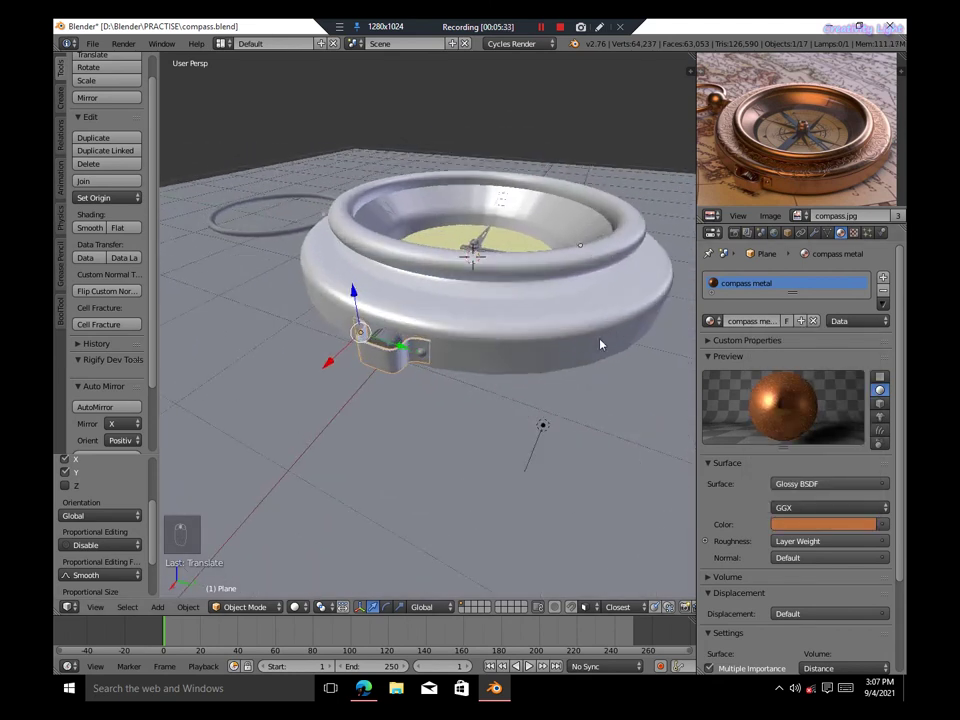
drag(448, 218, 533, 248)
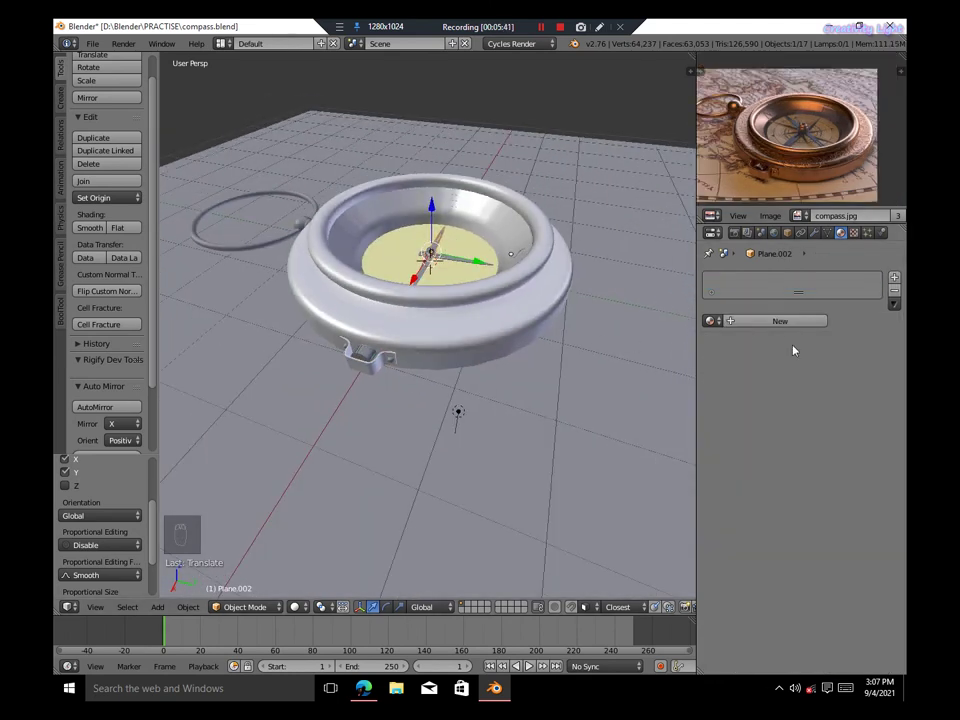
Create and name a material for the needle, orbiting to inspect the ring joint
click(737, 326)
key(e)
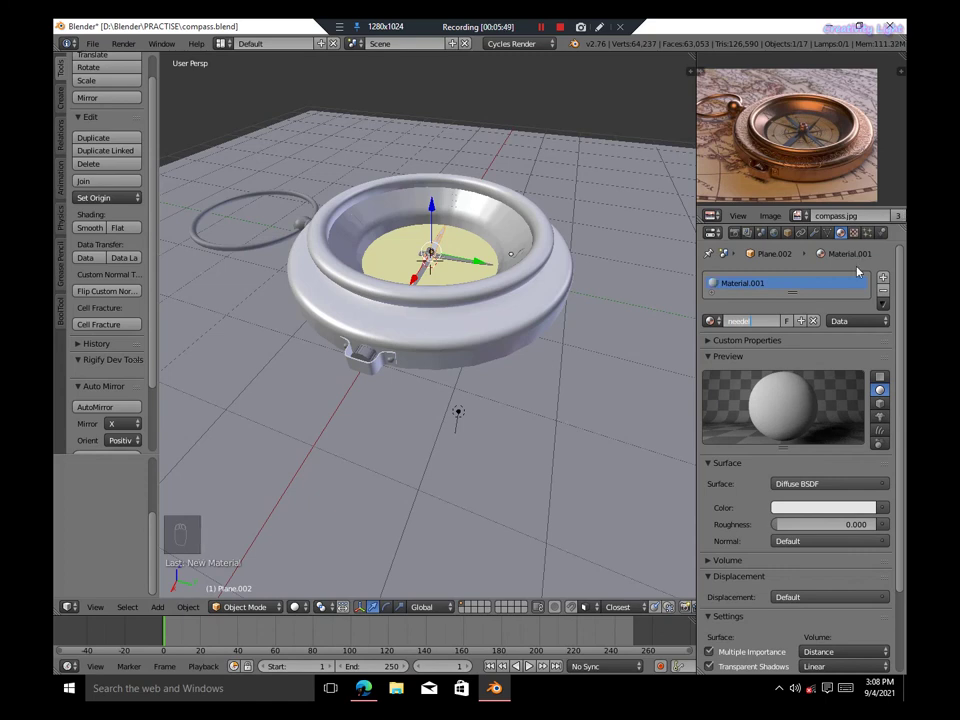
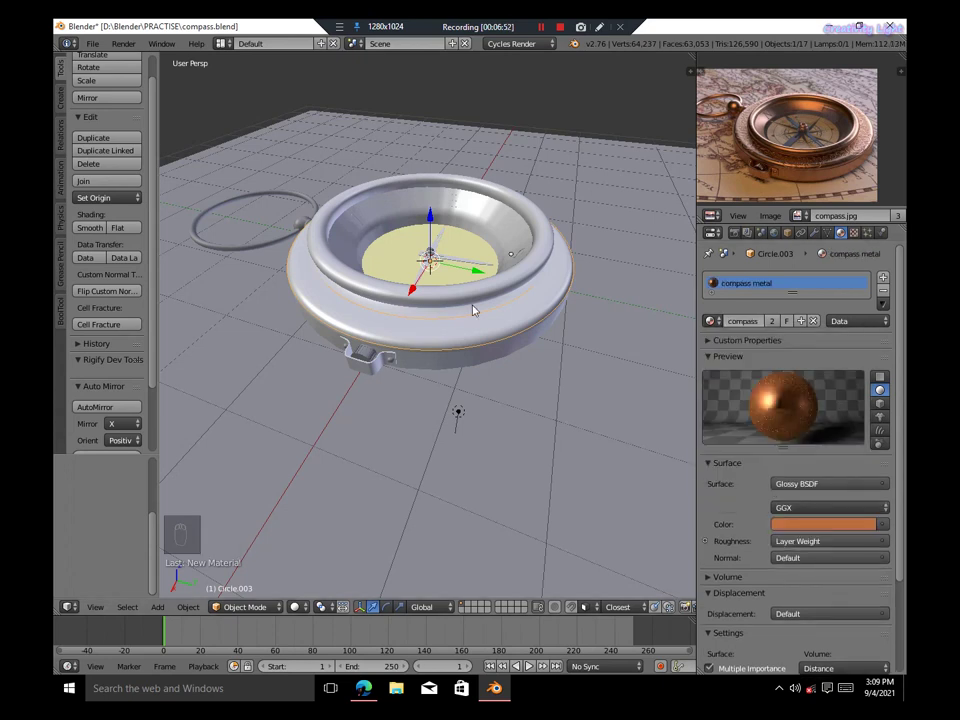
middle_click(395, 383)
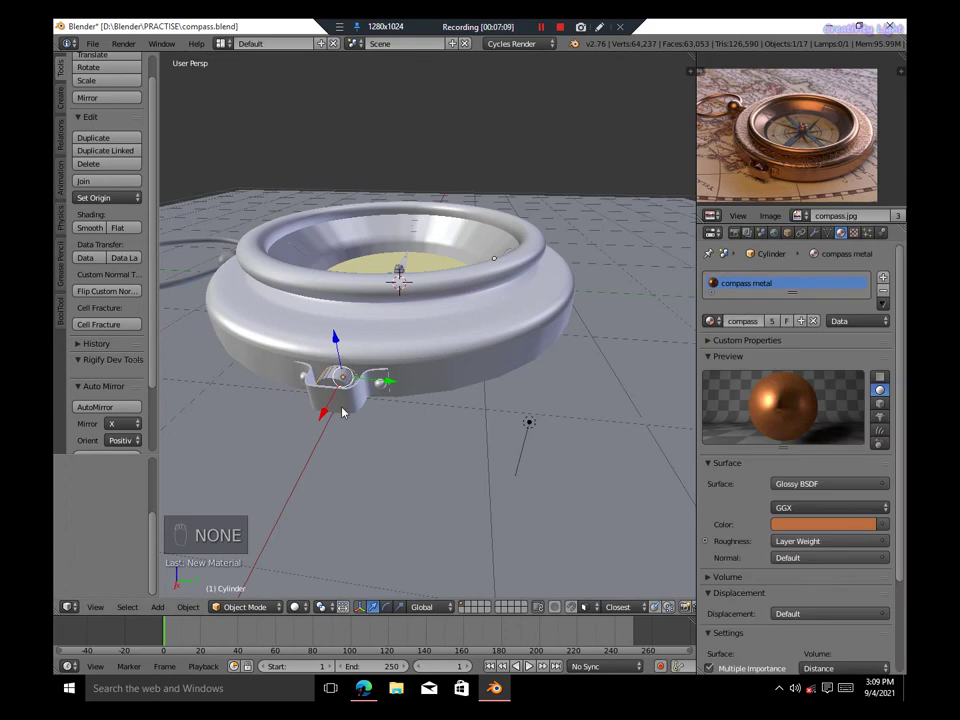
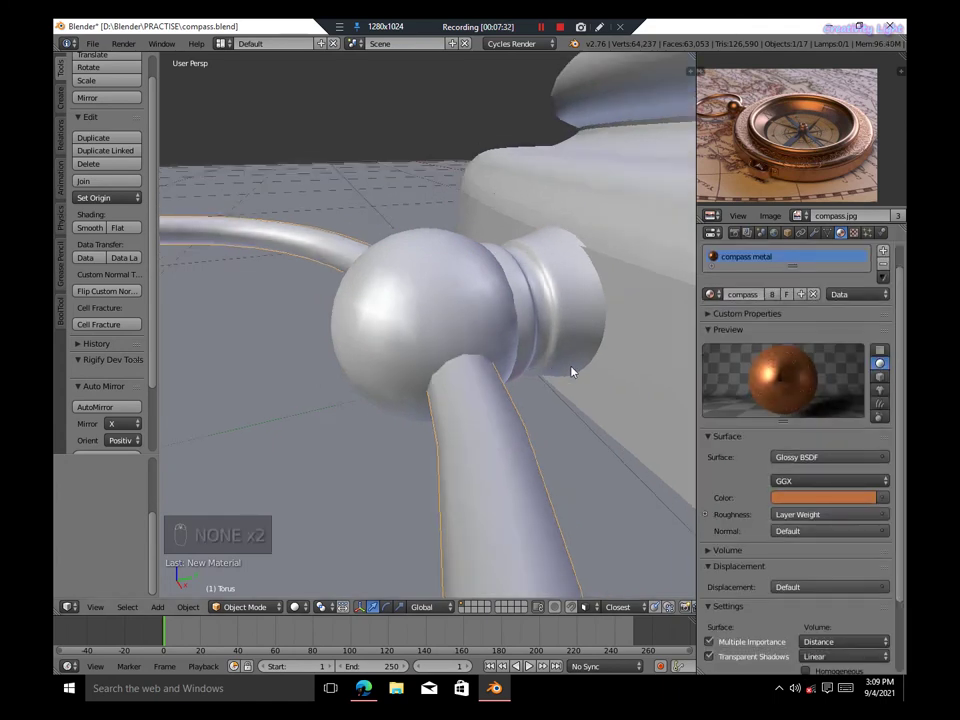
middle_click(576, 364)
Select the remaining compass parts and link the 'compass metal' material to all eight
key(a)
key(a)
key(b)
key(z)
key(z)
key(z)
key(ctrl+p)
Move the lamp up above the compass, checking its effect in rendered preview
key(z)
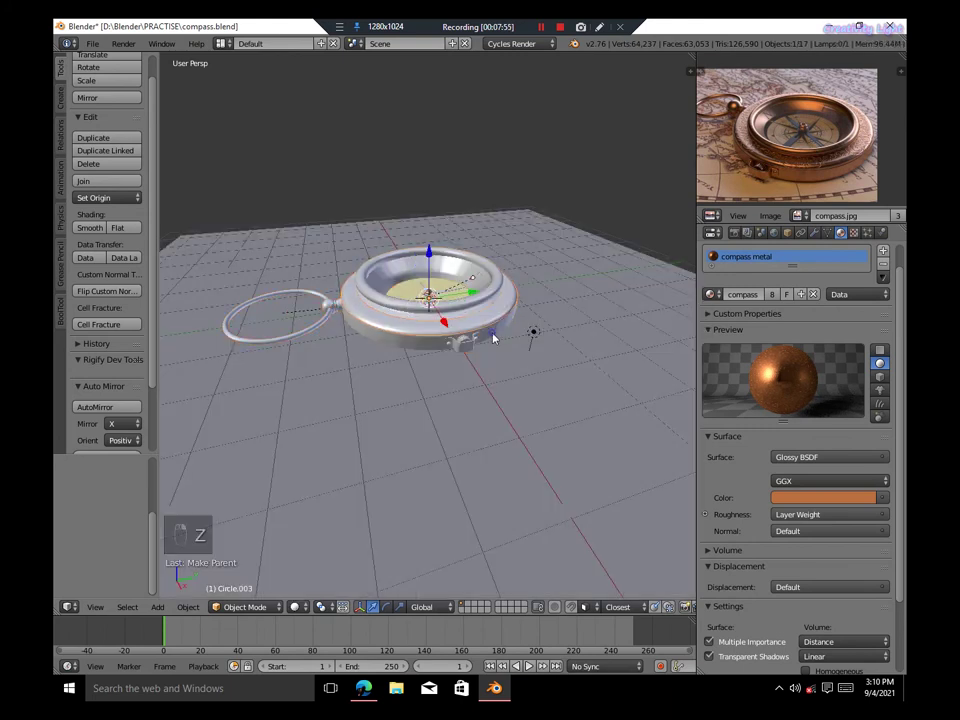
key(g)
drag(551, 374, 495, 412)
key(h)
key(alt+h)
key(shift+z)
key(shift+z)
key(g)
key(g)
key(g)
drag(506, 354, 491, 388)
Refine the lamp position with repeated rendered previews, then delete the unwanted object
key(shift+z)
key(shift+z)
key(g)
key(shift+z)
key(shift+z)
key(g)
key(g)
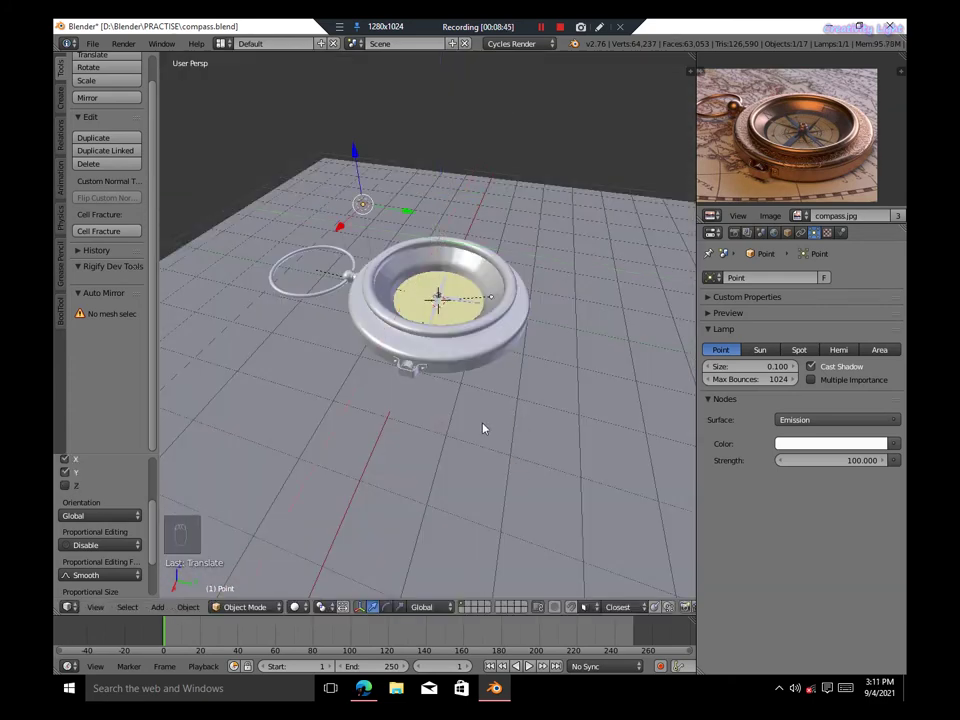
middle_click(532, 406)
key(shift+z)
key(shift+z)
key(x)
Add an Area lamp, scale and rotate it toward the compass, and duplicate it as Area.001
key(shift+a)
key(g)
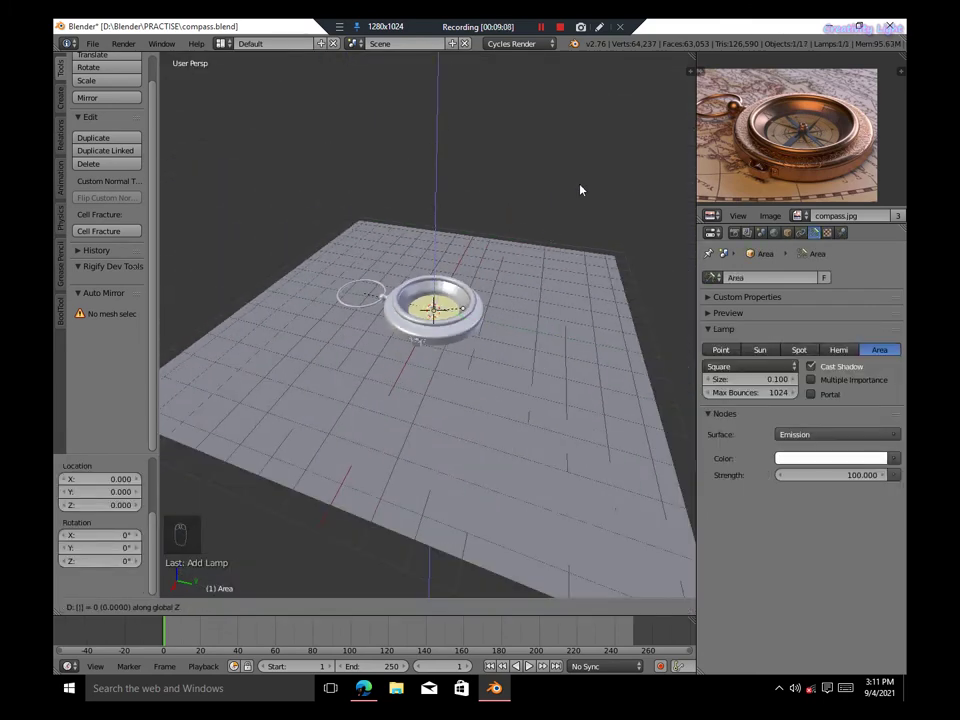
key(s)
key(.)
key(r)
key(ctrl+z)
key(g)
key(r)
key(shift+d)
key(r)
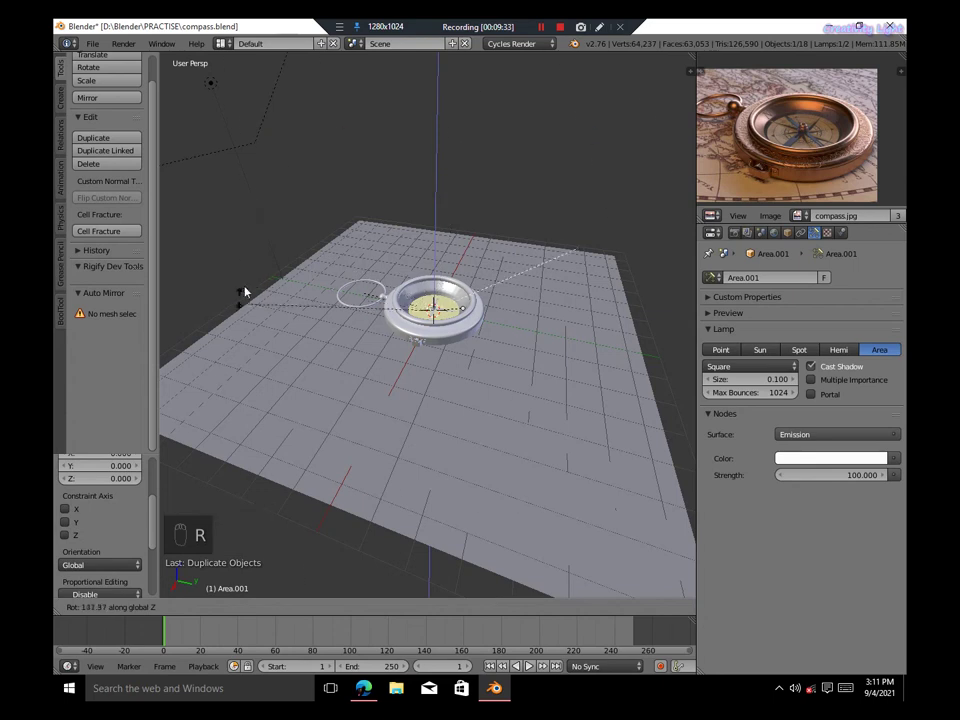
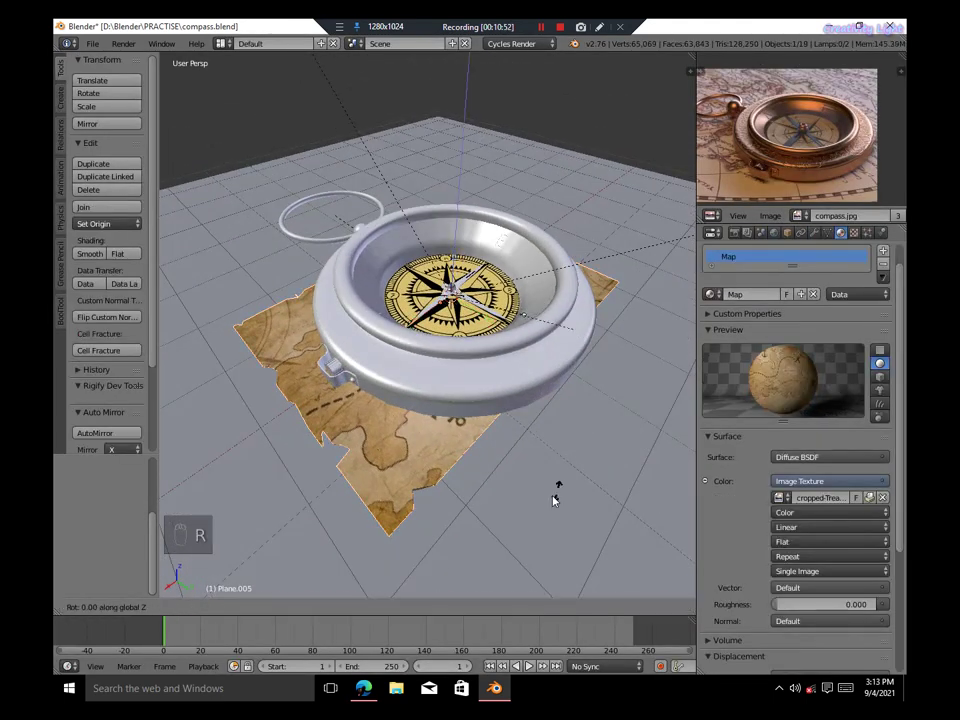
Enlarge the treasure-map plane well beyond the compass, rotating and placing it, and save the file
key(s)
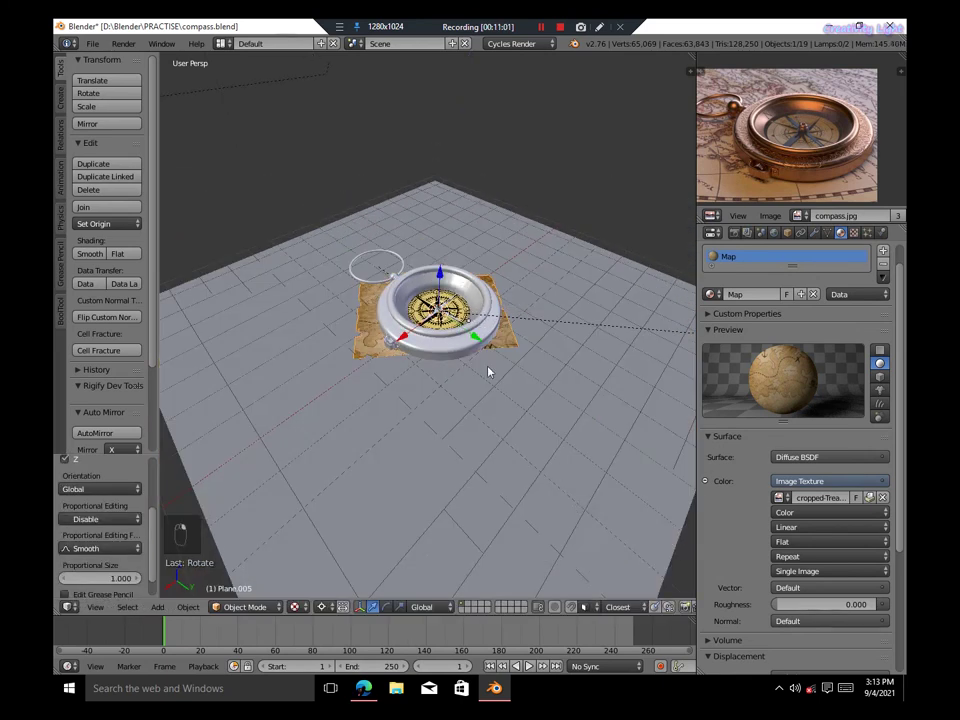
key(s)
key(g)
drag(469, 351, 494, 374)
key(s)
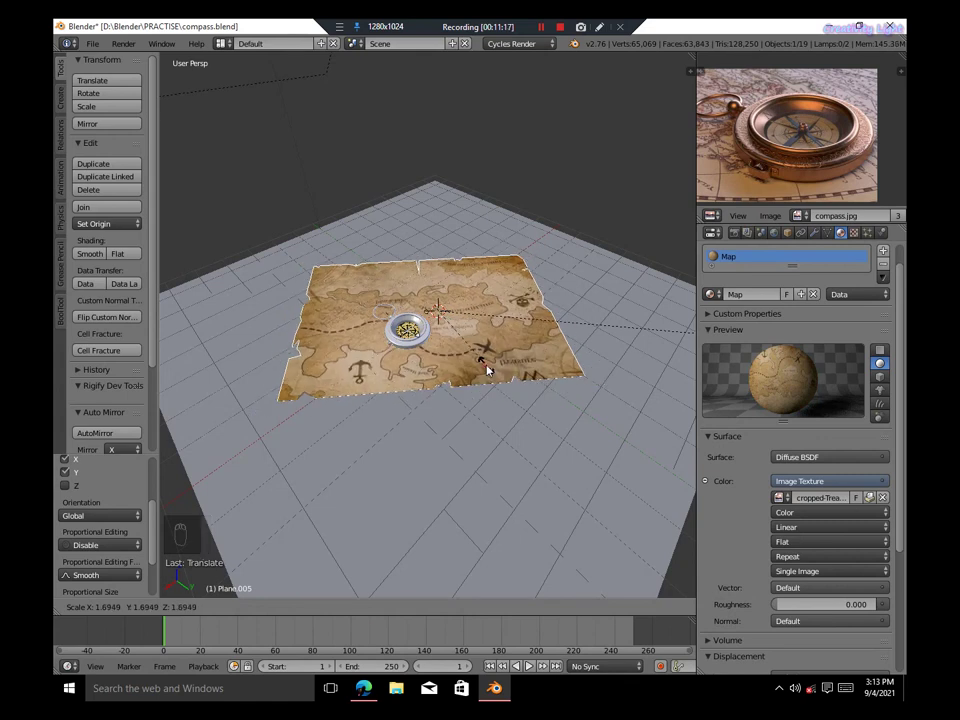
key(r)
drag(509, 394, 418, 362)
key(z)
drag(418, 362, 461, 375)
key(z)
key(g)
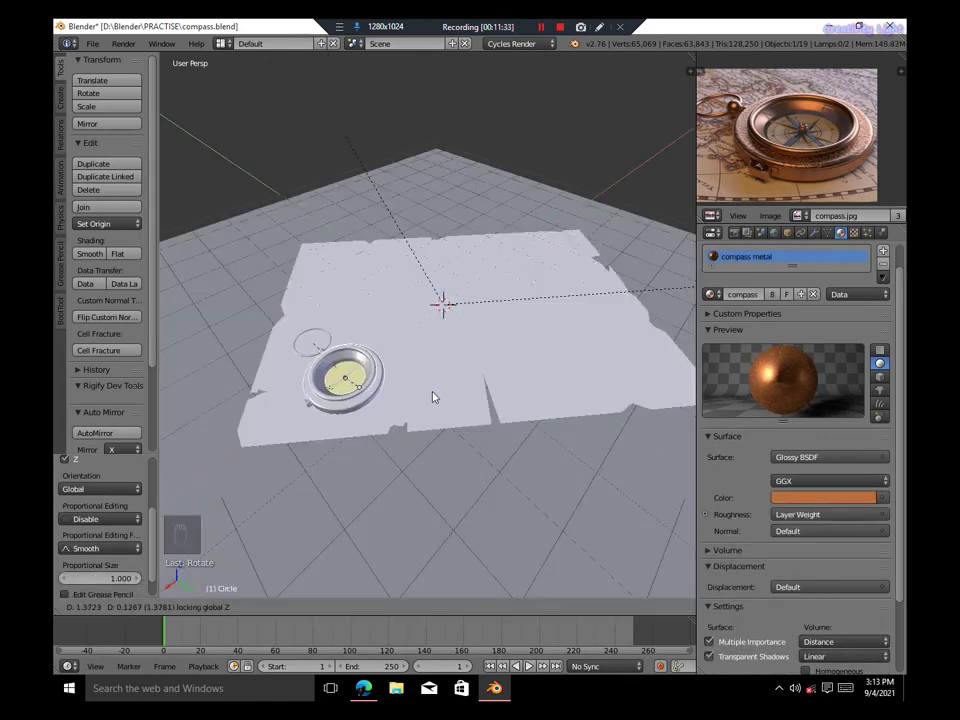
drag(428, 409, 480, 384)
key(a)
key(ctrl+s)
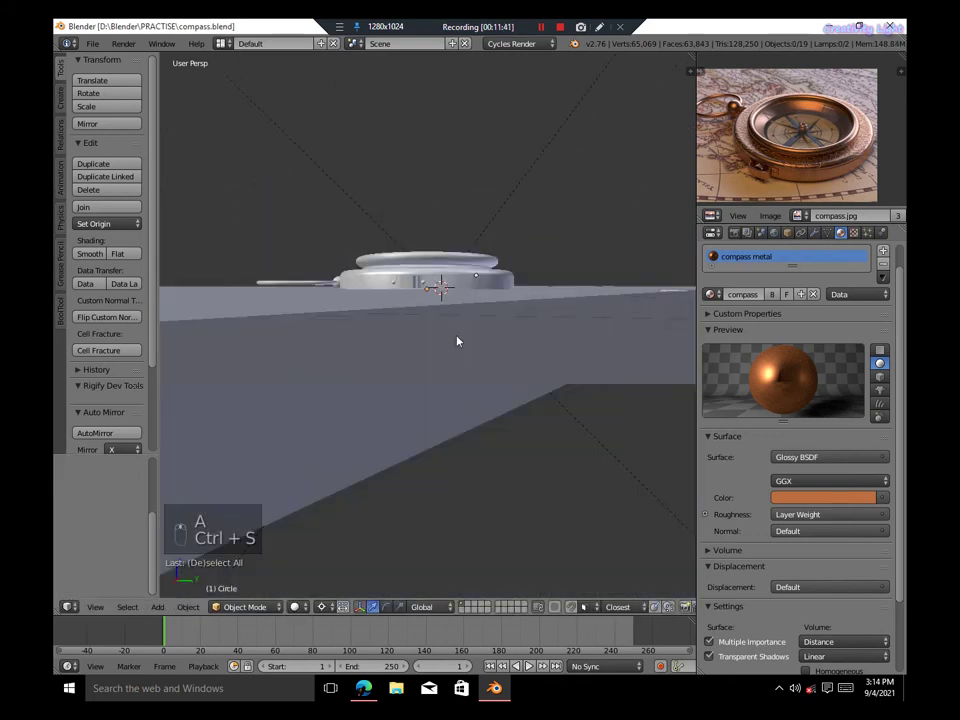
Add a camera, align it to the current angled view of the compass and look through it
middle_click(452, 407)
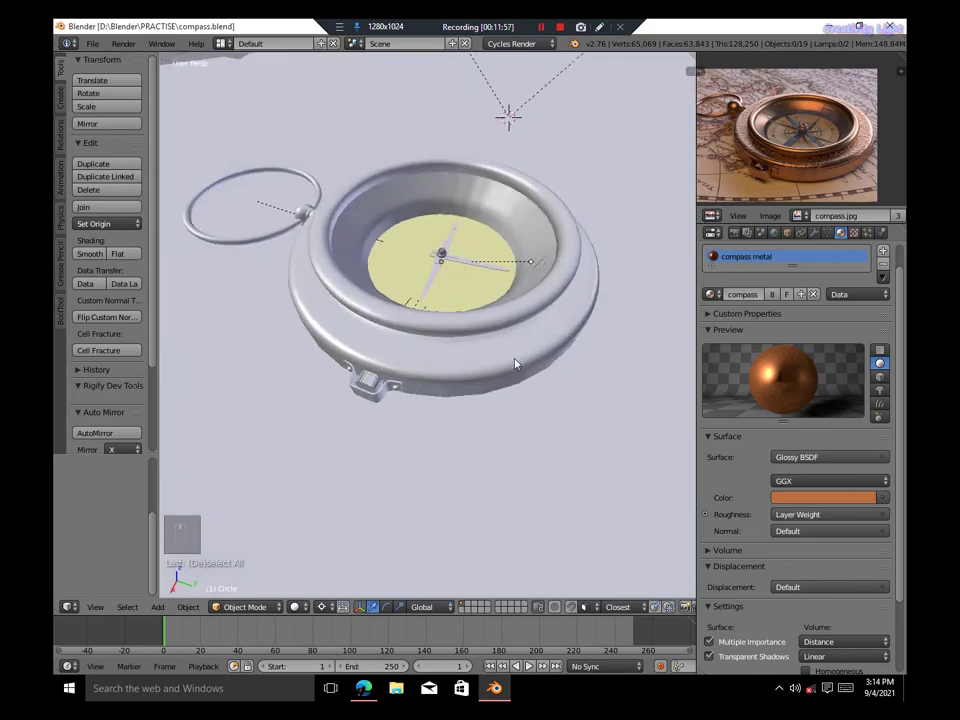
drag(610, 346, 674, 363)
key(s)
key(shift+z)
middle_click(487, 385)
key(shift+z)
key(KP_0)
key(KP_0)
key(KP_0)
key(KP_Decimal)
middle_click(448, 276)
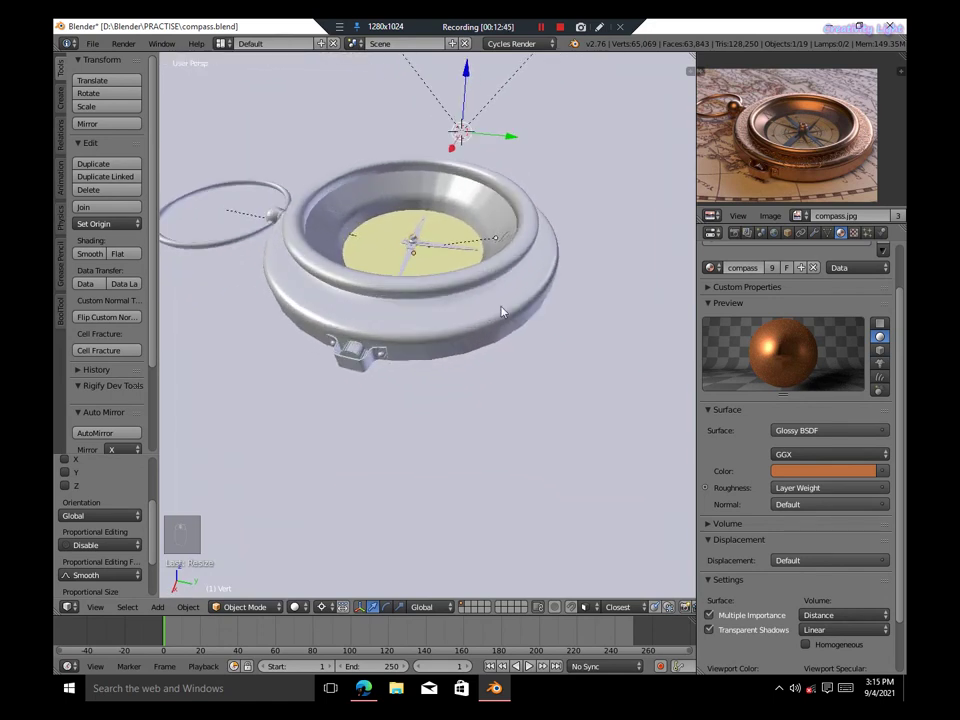
key(shift+a)
key(ctrl+alt+KP_0)
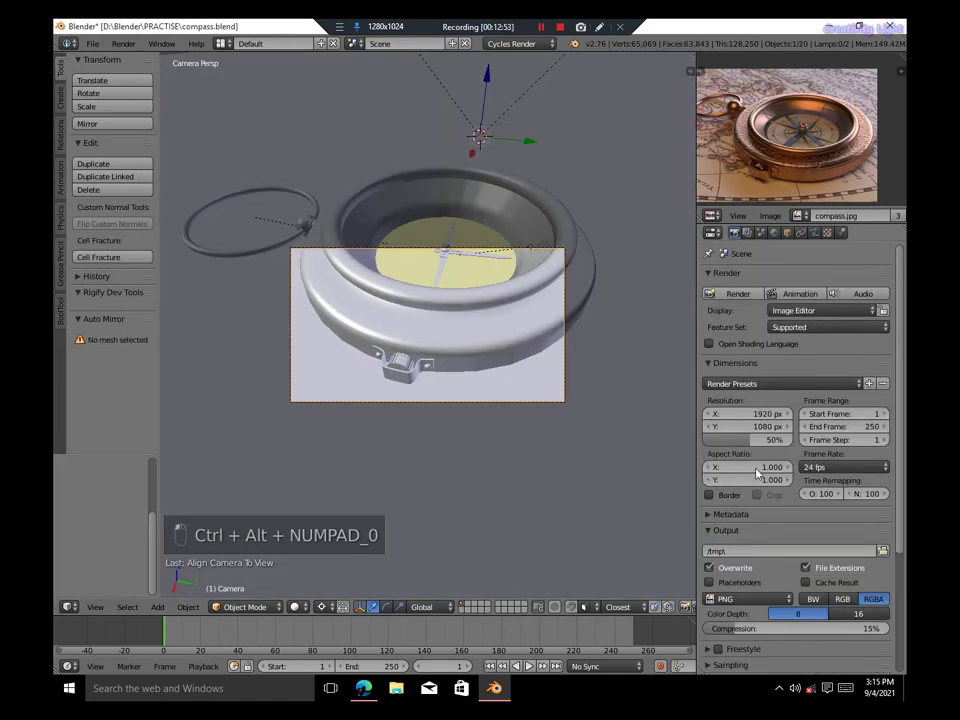
Set the render resolution to a 2000 by 2000 pixel square at 100%
key(KP_0)
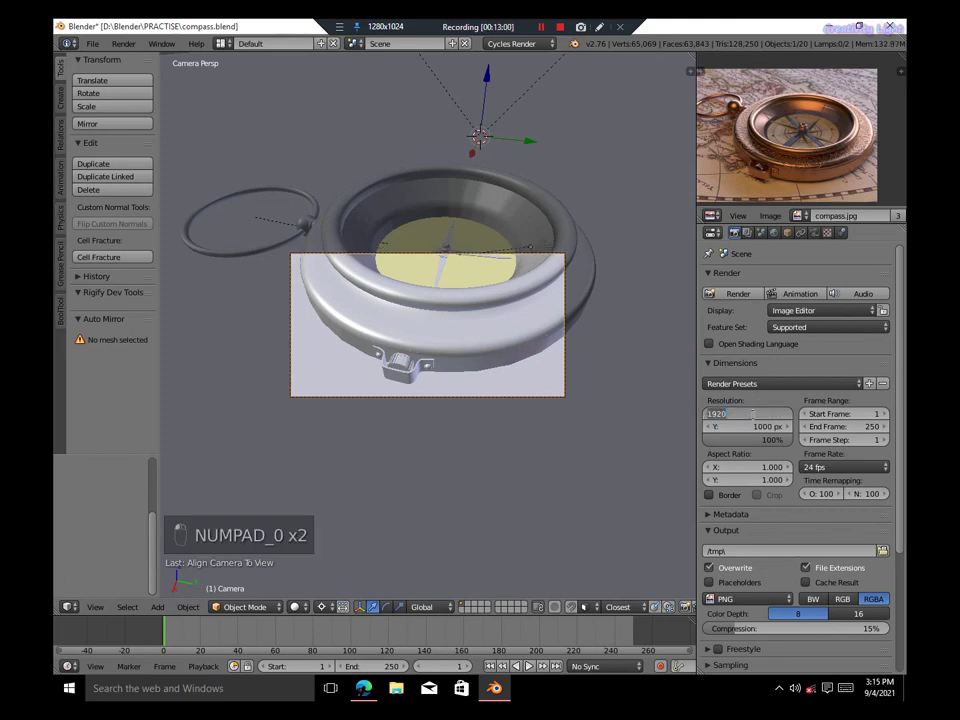
key(KP_0)
key(KP_0)
key(KP_0)
key(Home)
key(shift+f)
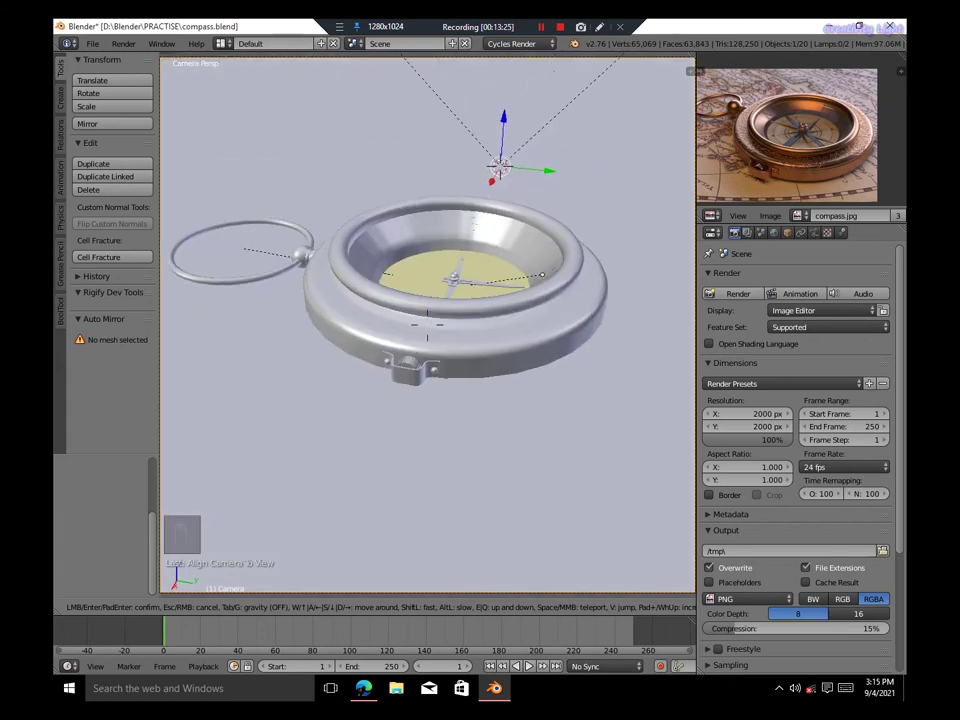
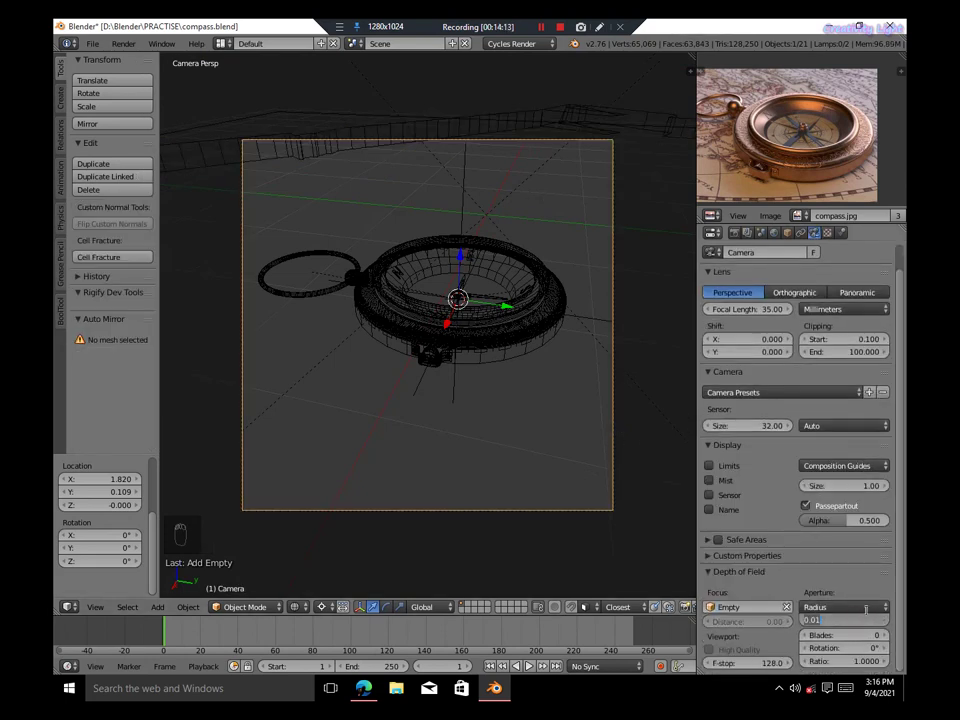
Add a backdrop plane (Plane.005) and scale, move and rotate it into place behind the compass
drag(720, 573, 581, 461)
key(Home)
key(shift+z)
key(shift+z)
key(KP_0)
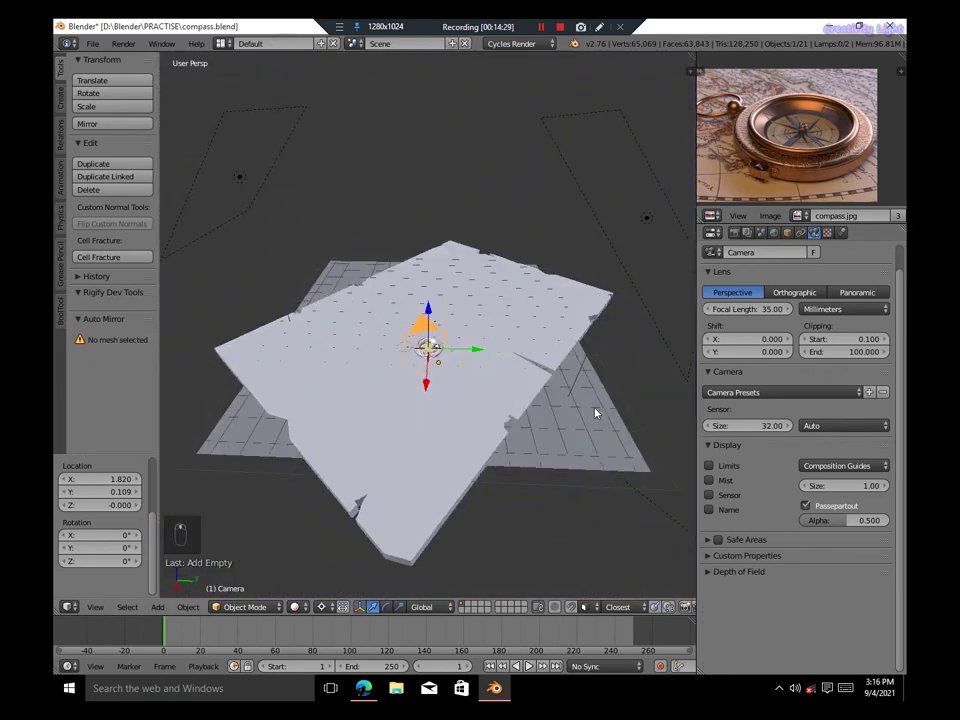
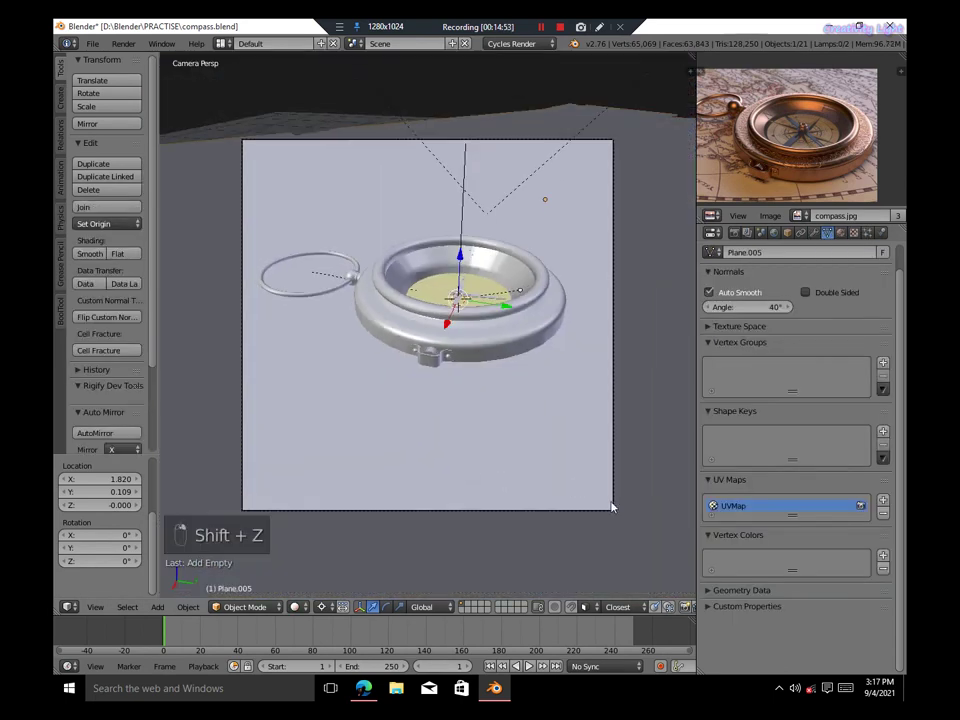
key(s)
key(g)
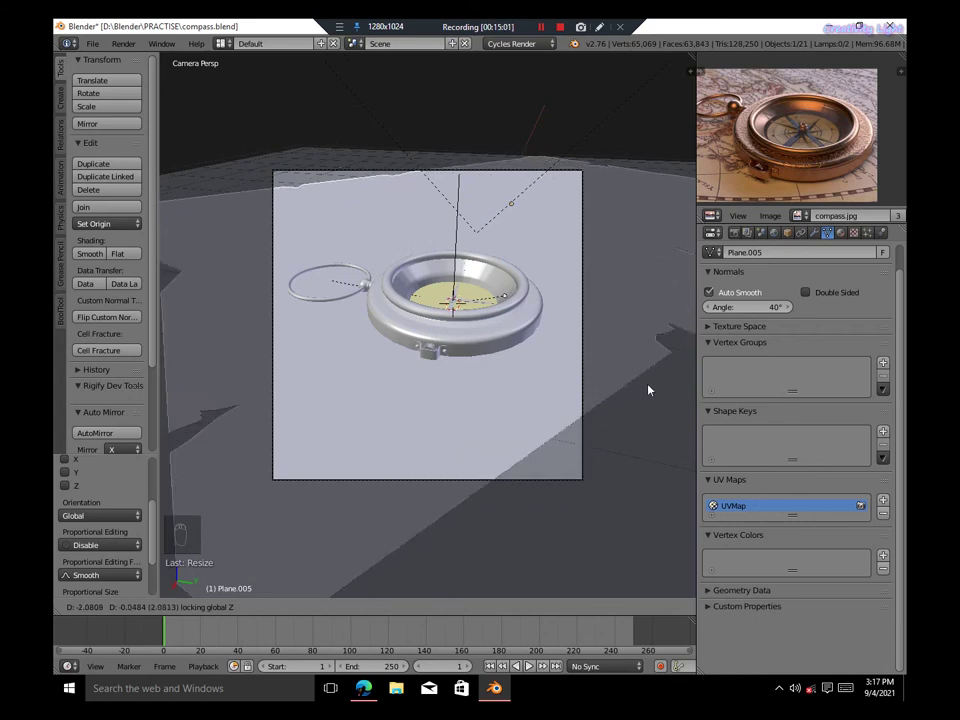
key(s)
key(g)
key(s)
key(r)
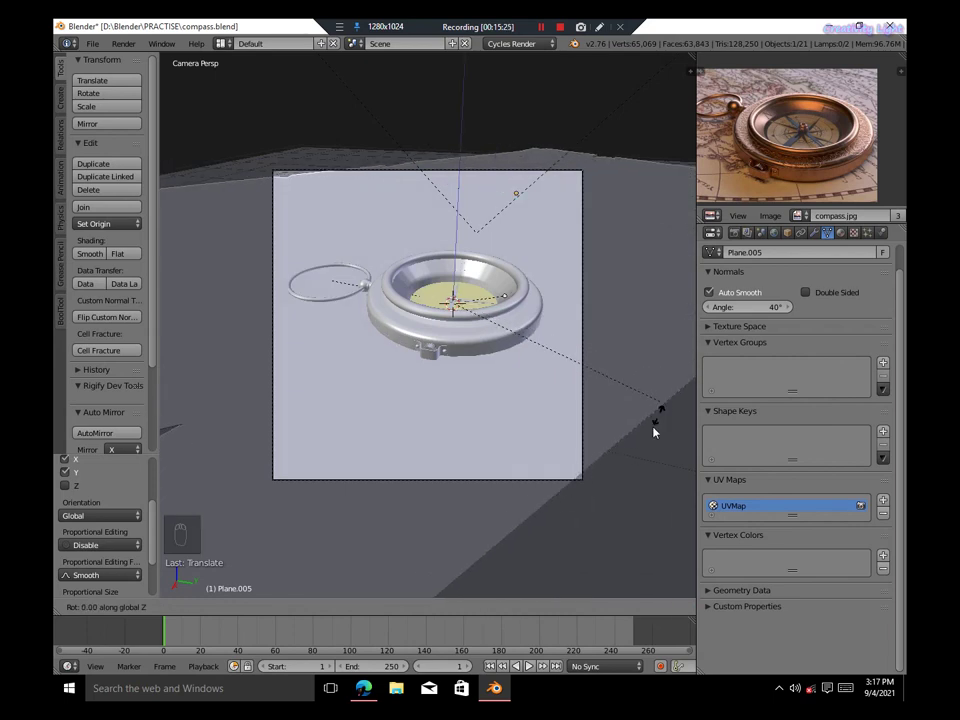
key(g)
Switch the camera view to Rendered shading in Cycles and save the file
key(Home)
key(shift+z)
key(shift+z)
key(ctrl+s)
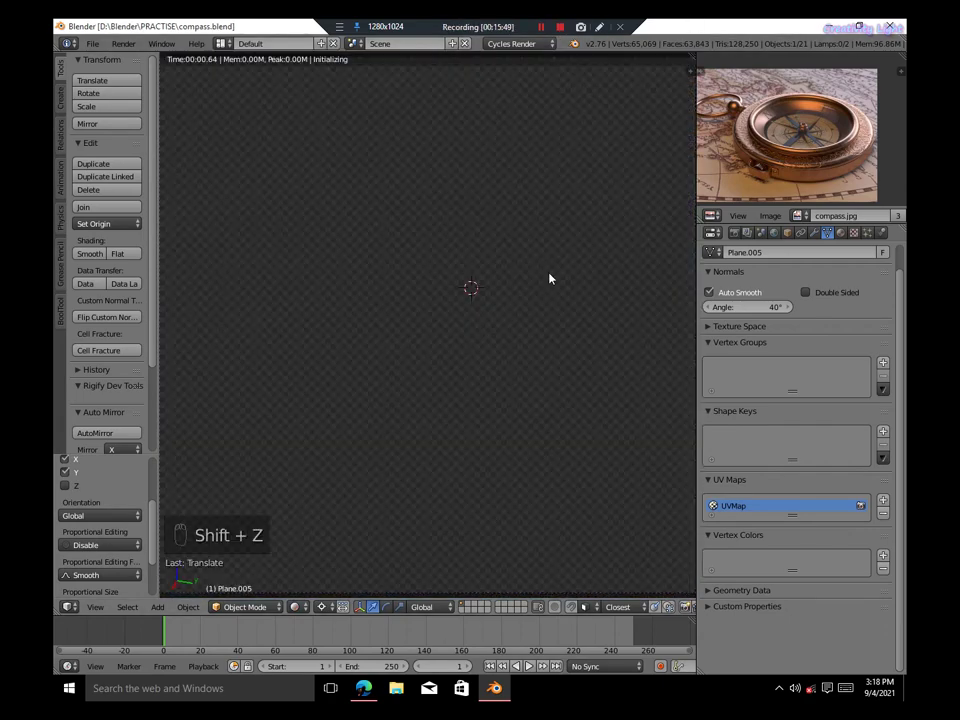